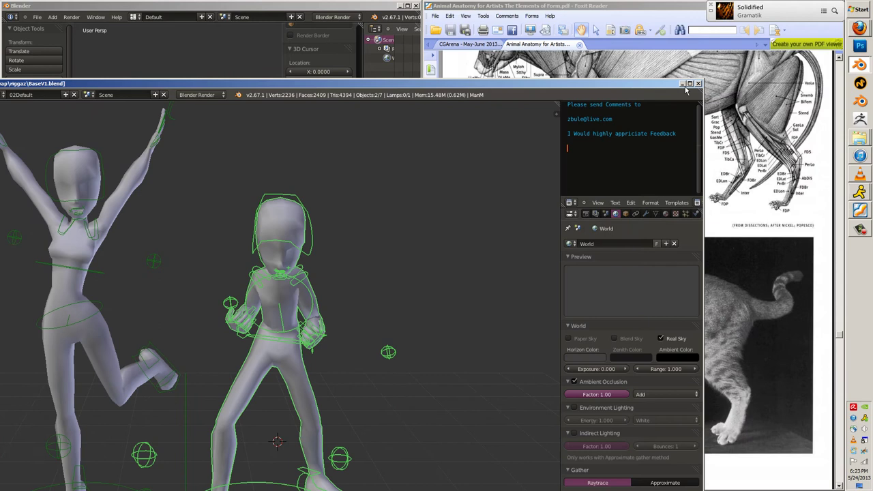
Close the notes and reference PDF so Blender fills the whole screen.
key("ctrl+v")
key("1")
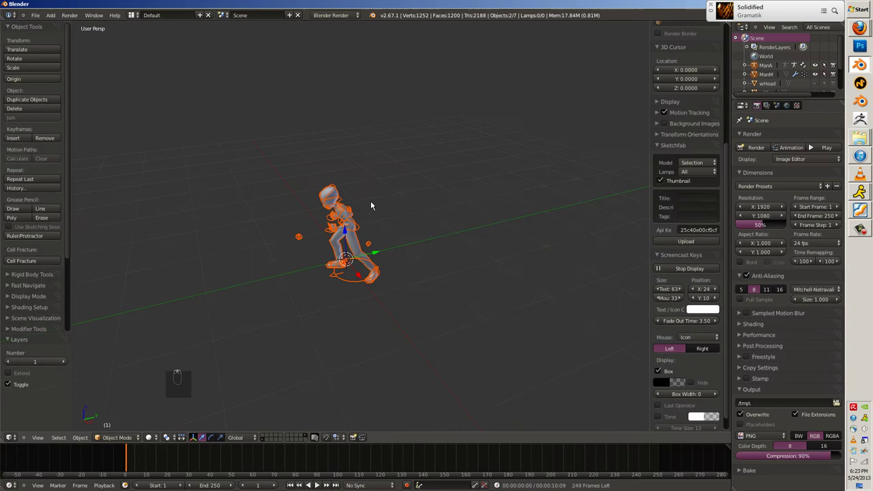
Select the armature, enter Pose Mode and clear any existing bone translation and rotation.
key("a")
key("ctrl+t")
key("a")
key("alt+g")
key("alt+r")
key("a")
key("ctrl+t")
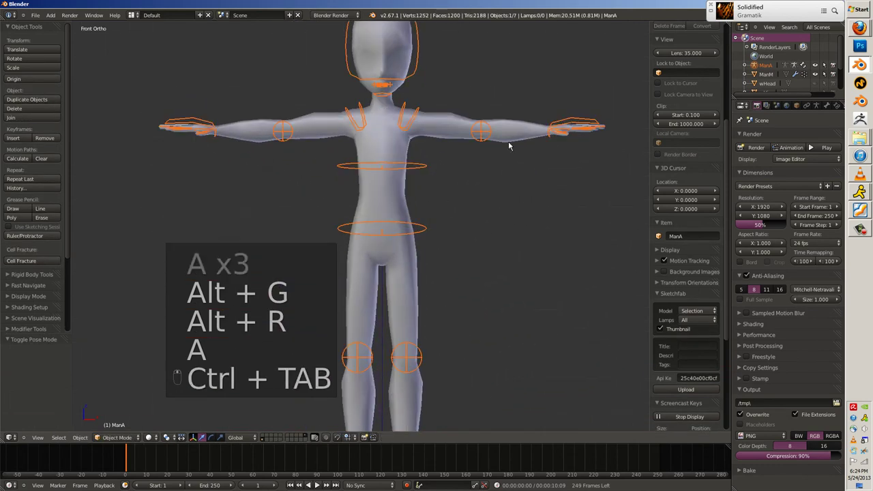
Grab and rotate the palm bones repeatedly to test how the rig deforms the hands.
key("g")
key("g")
key("r")
key("g")
key("r")
key("g")
key("r")
key("g")
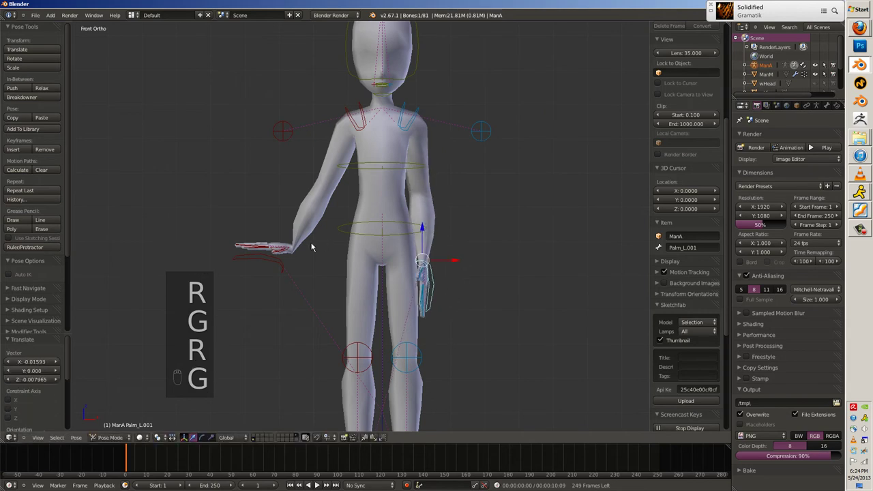
key("r")
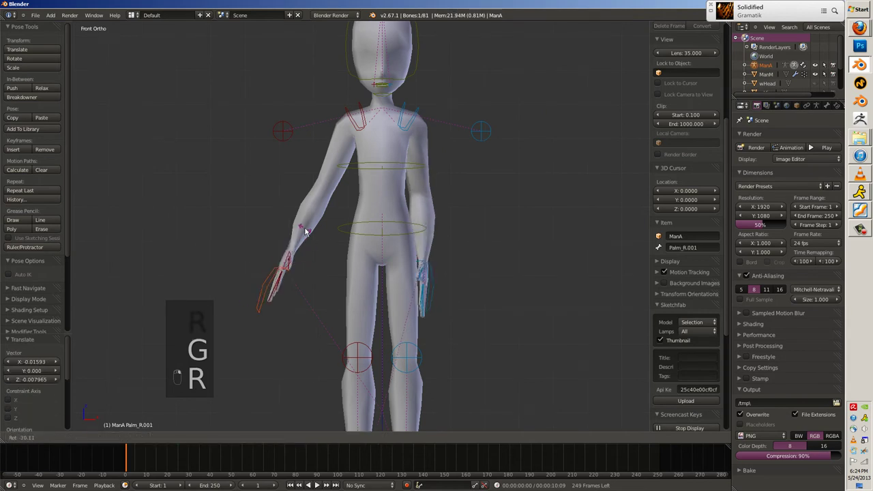
key("g")
key("r")
key("r")
key("g")
key("r")
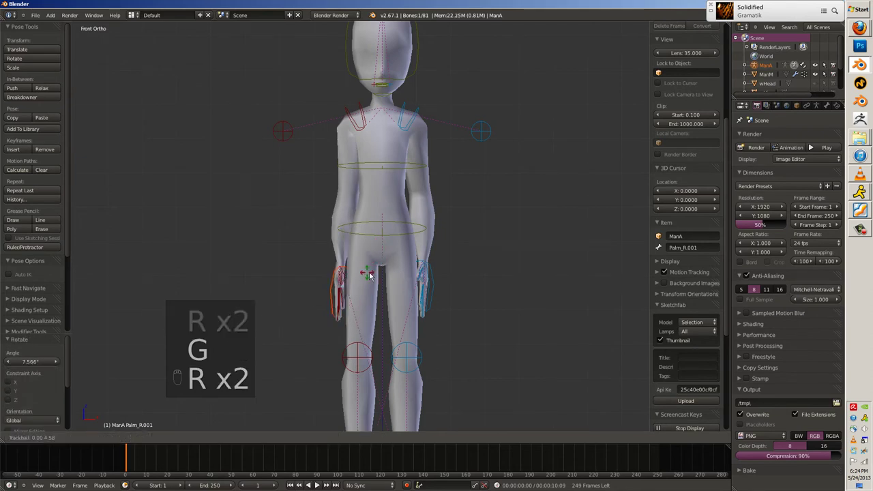
key("g")
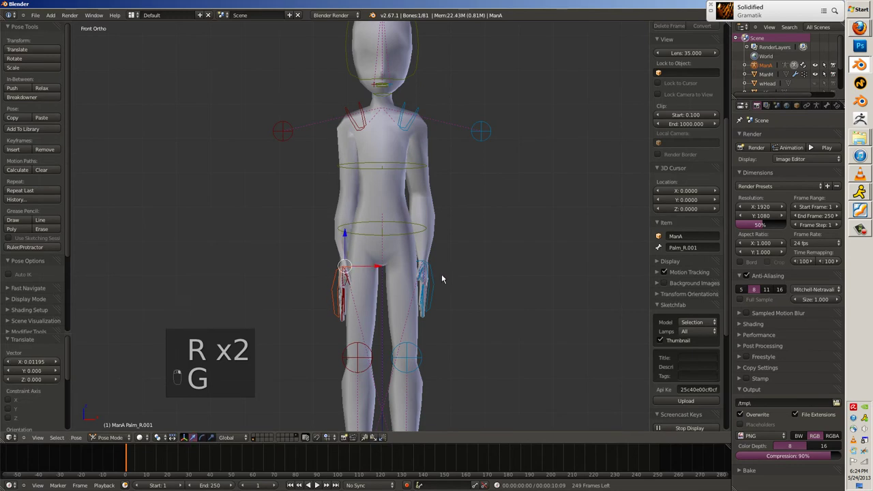
key("r")
left_click_drag(439, 279, 414, 72)
key("g")
key("r")
Reset the pose to outstretched arms, leave Pose Mode and select the ManM body mesh.
key("a")
key("a")
key("alt+g")
key("alt+t")
key("alt+r")
key("a")
key("ctrl+t")
key("a")
key("h")
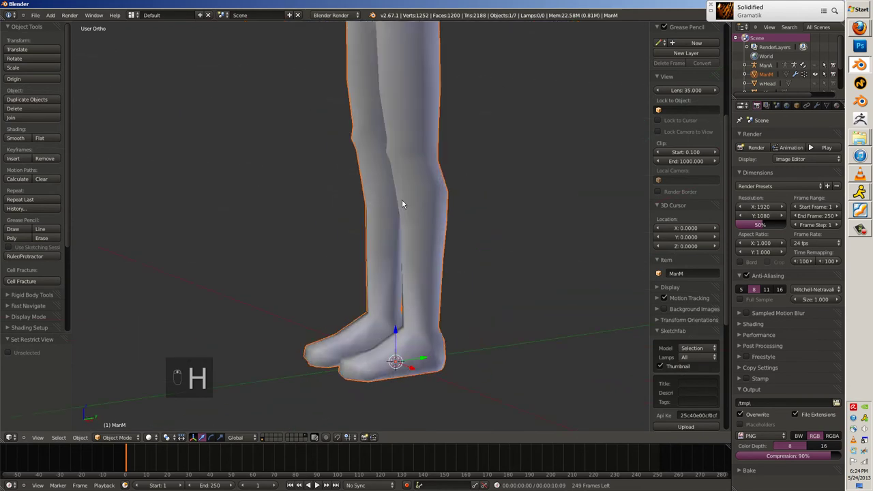
In Edit Mode select the waist loop, hide the upper body and select the legs.
key("Tab")
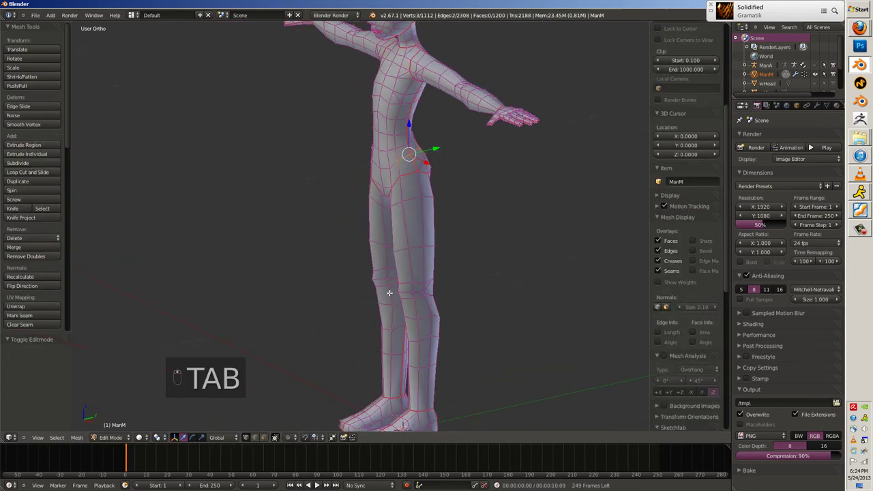
key("Tab")
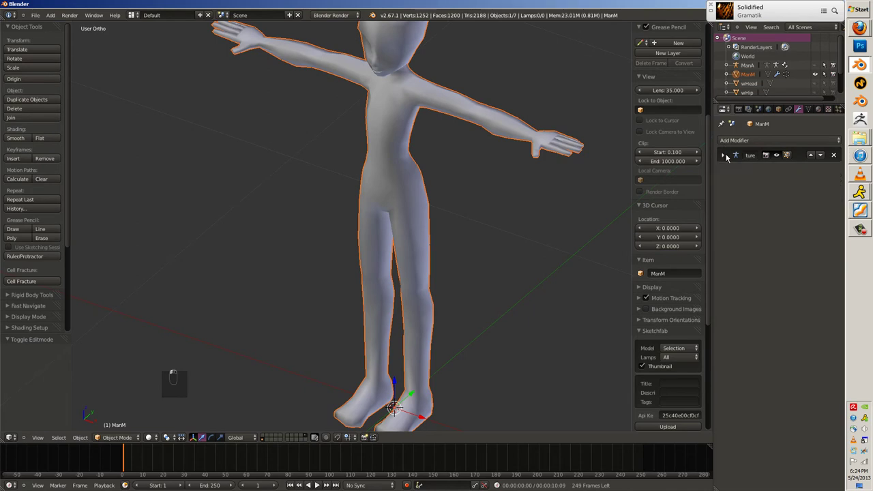
key("Tab")
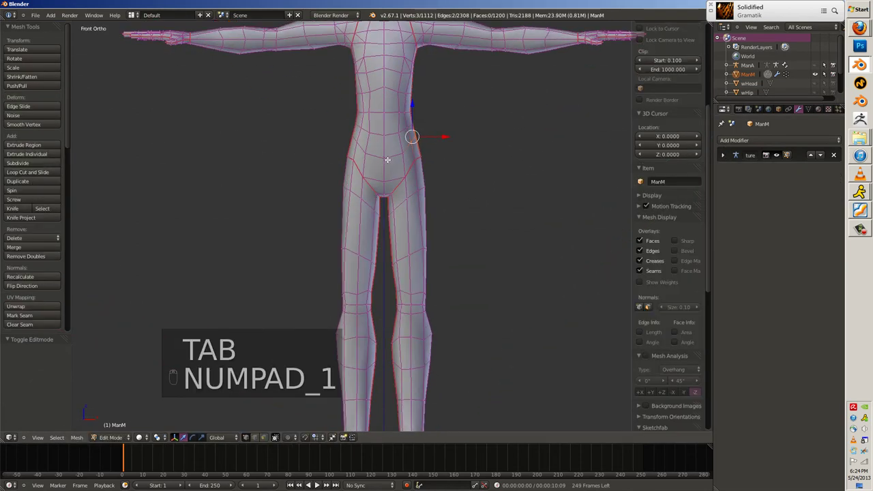
key("z")
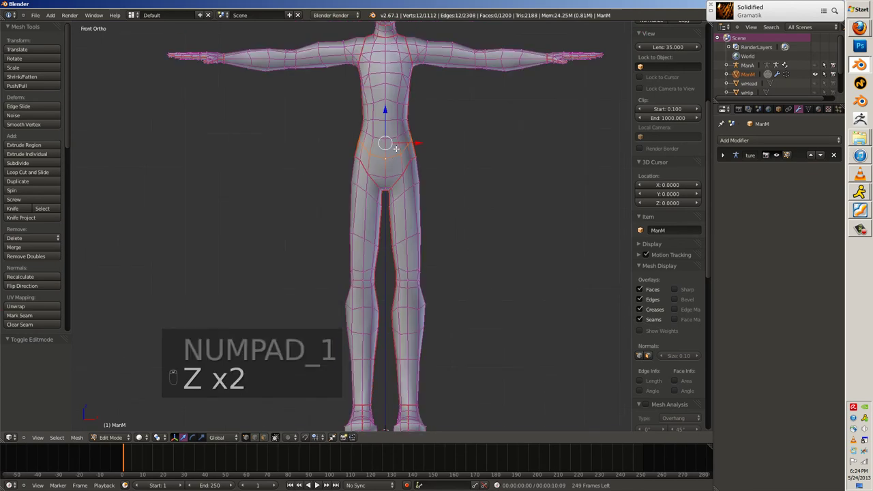
key("h")
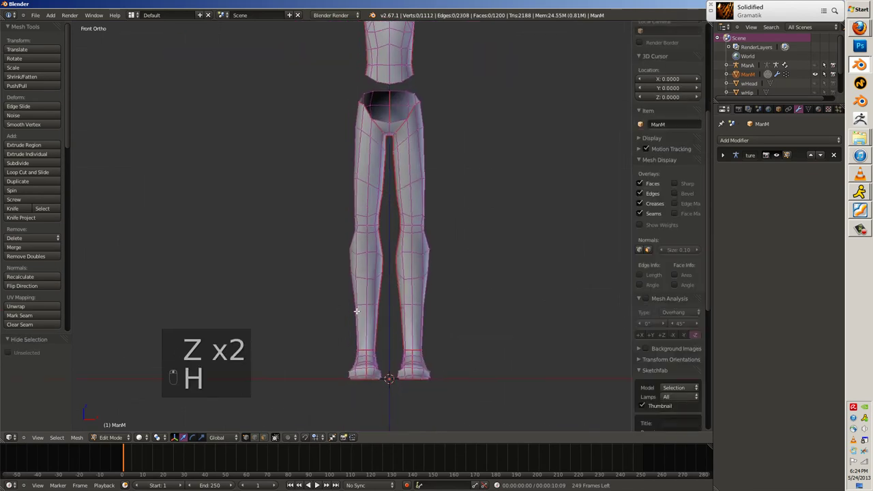
key("h")
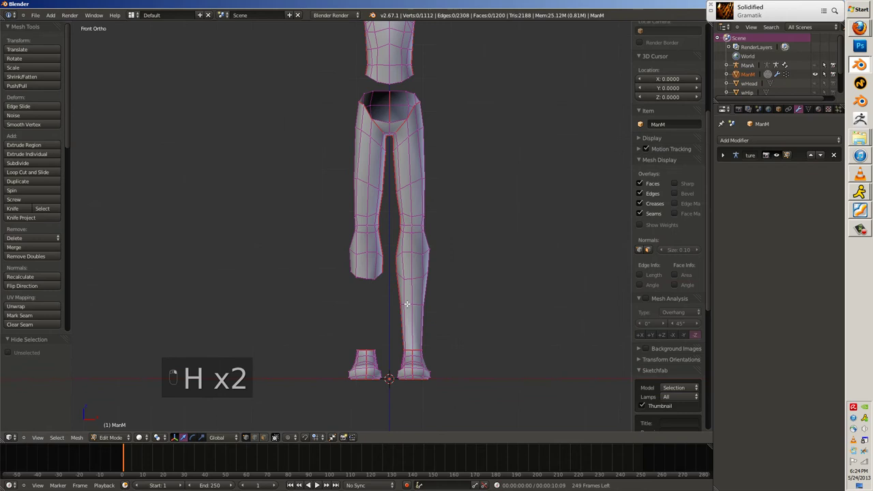
key("j")
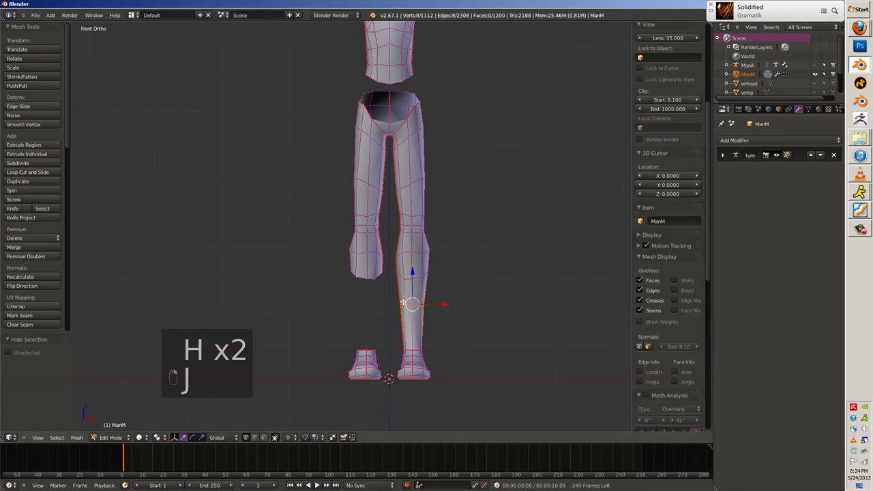
key("h")
key("l")
key("alt+h")
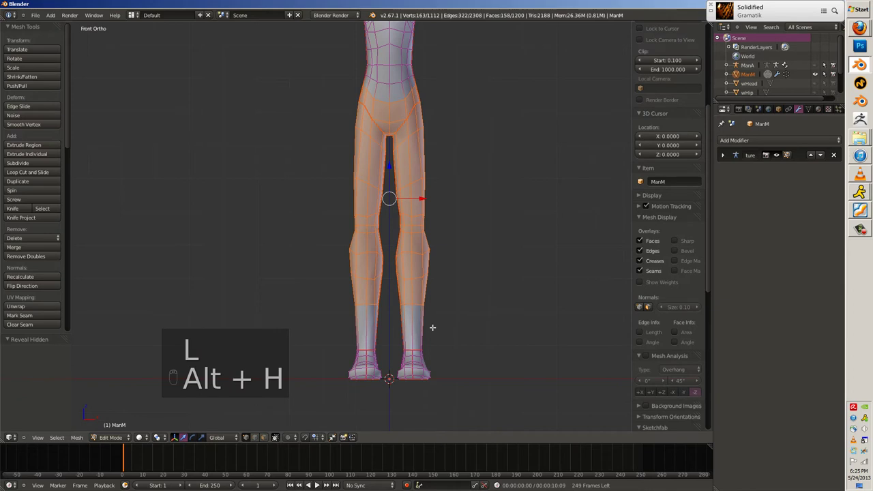
Grow the selection over the hips and separate a duplicate as the trousers object ManM.001.
key("ctrl+n")
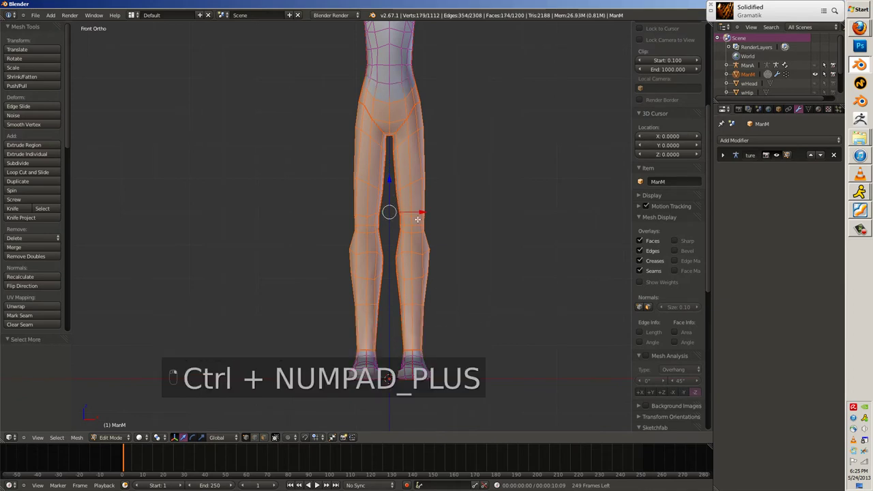
key("shift+p")
key("Tab")
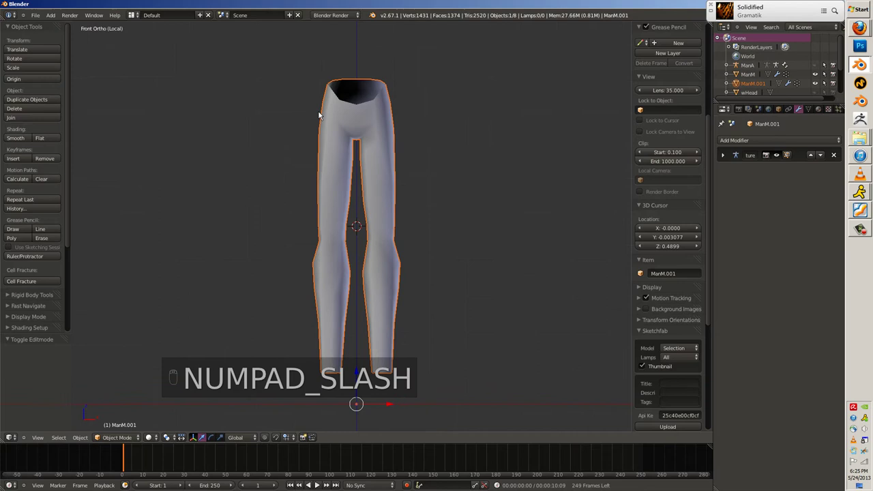
Add a Subdivision Surface modifier to the trousers ManM.001 and exit local view.
key("ctrl+c")
key("Tab")
key("Tab")
key("ctrl+t")
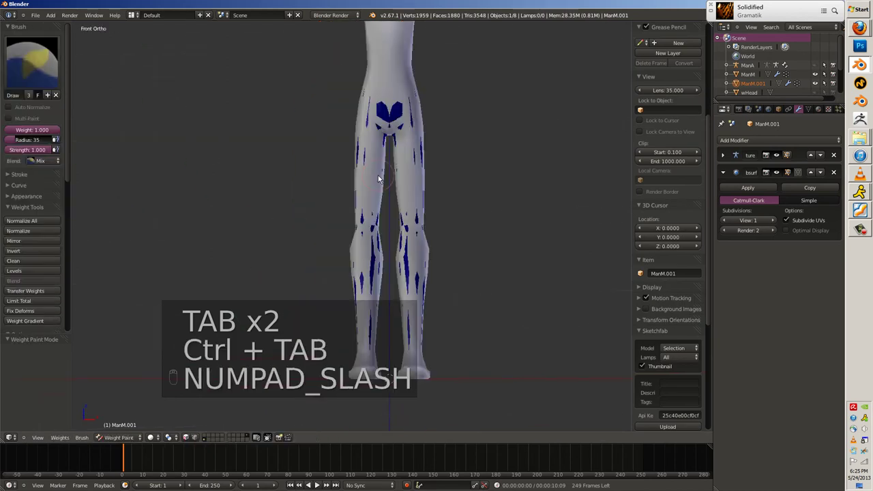
key("ctrl+t")
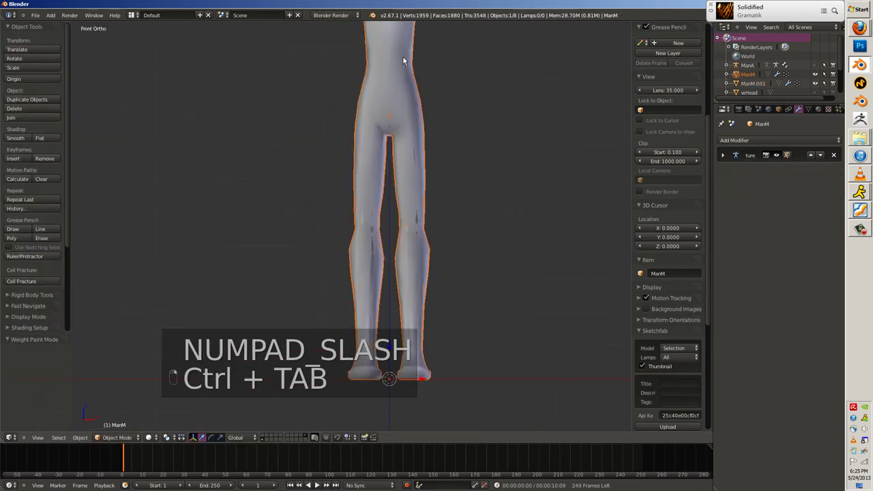
key("h")
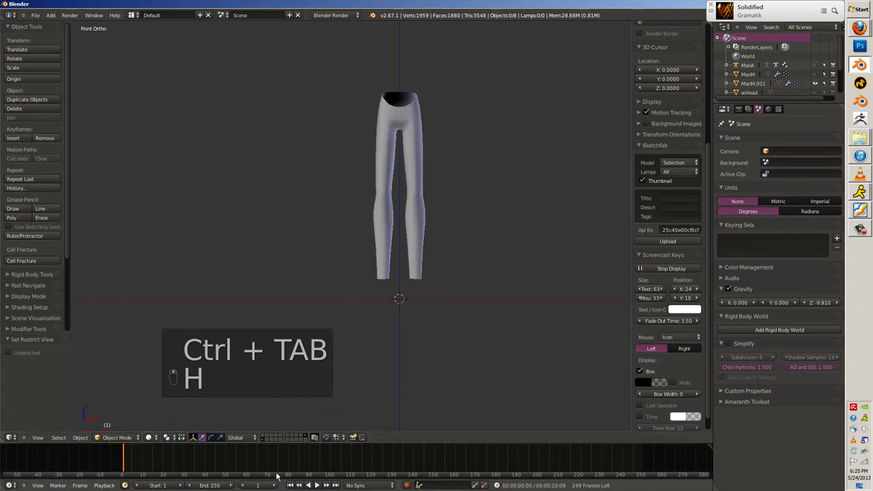
key("ctrl+t")
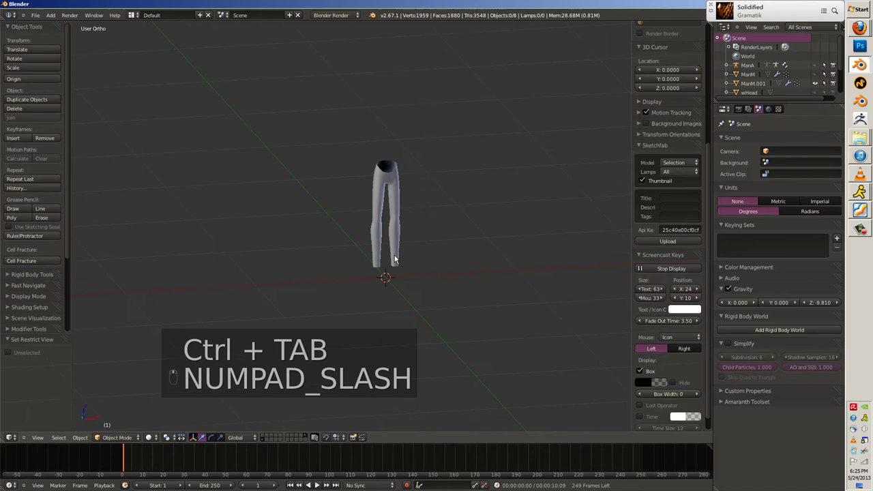
Unhide and switch layers so the body, armature and trousers show together.
key("alt+h")
key("a")
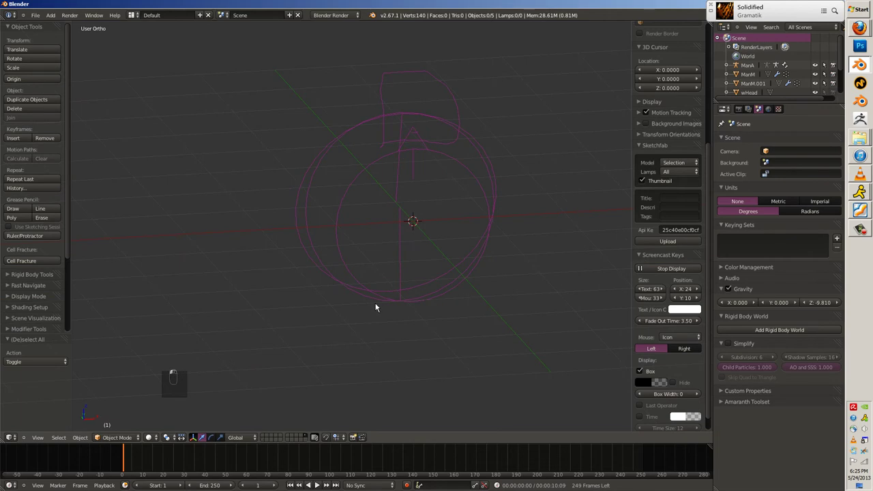
key("1")
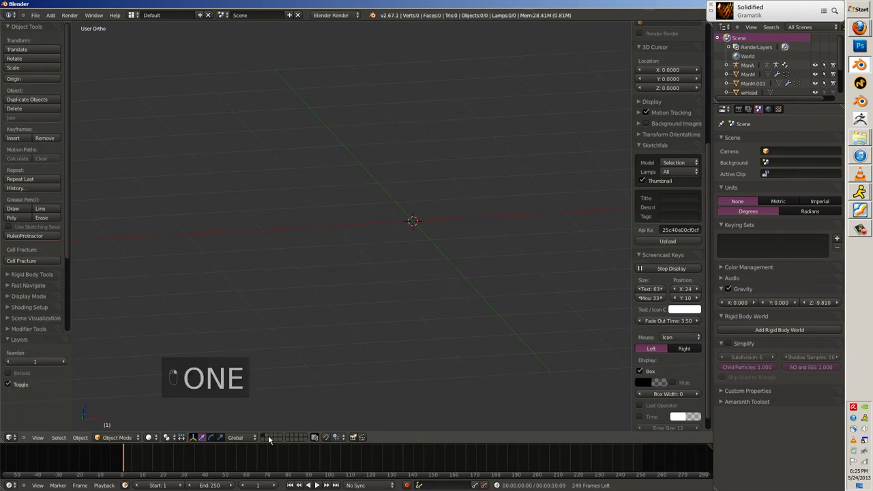
key("a")
key("m")
key("1")
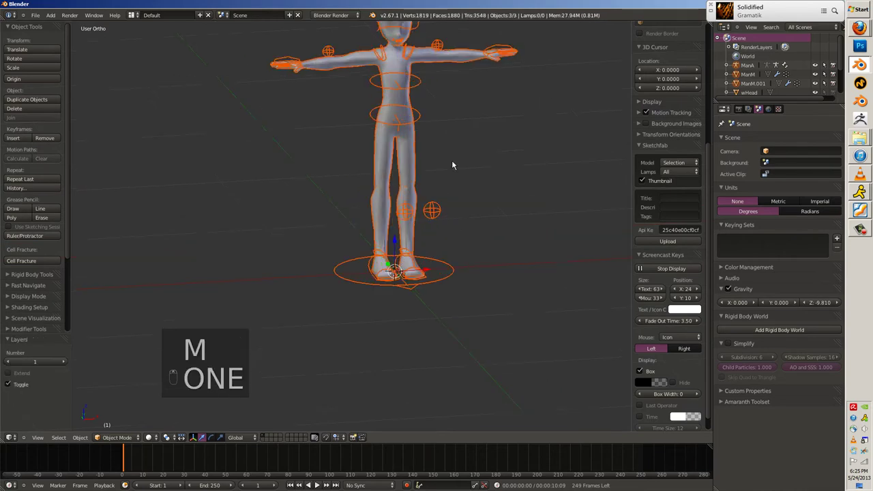
Inspect the trousers' vertex groups, loop cut the waist and bring up jeans reference photos in Firefox.
key("a")
key("z")
key("h")
key("ctrl+t")
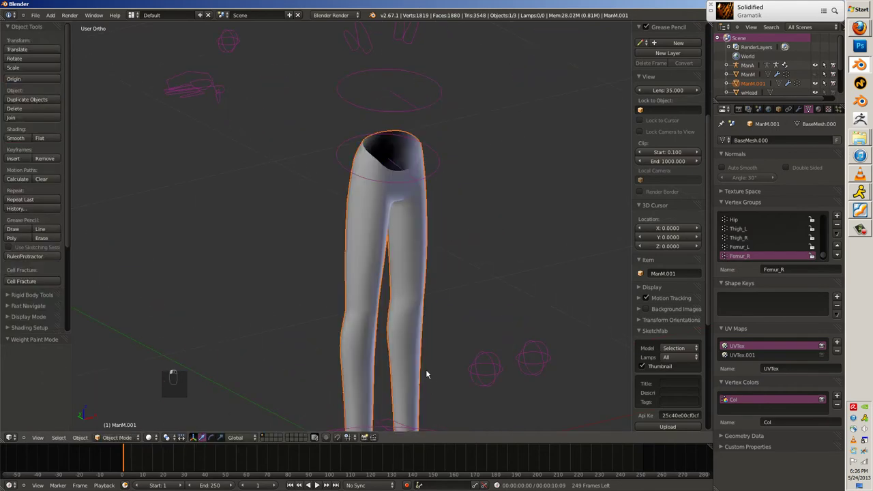
key("a")
key("h")
key("Tab")
Loop cut and reshape the edge loops around the waistband opening beside the jeans photo.
key("ctrl+r")
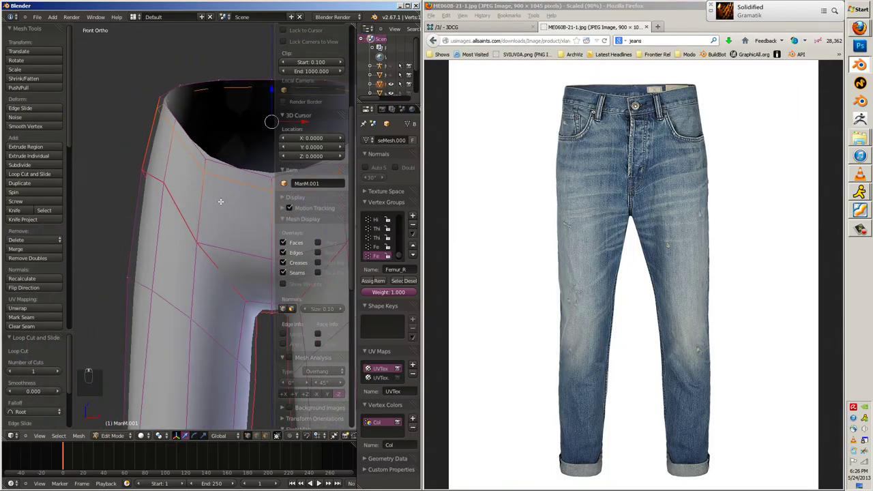
key("g")
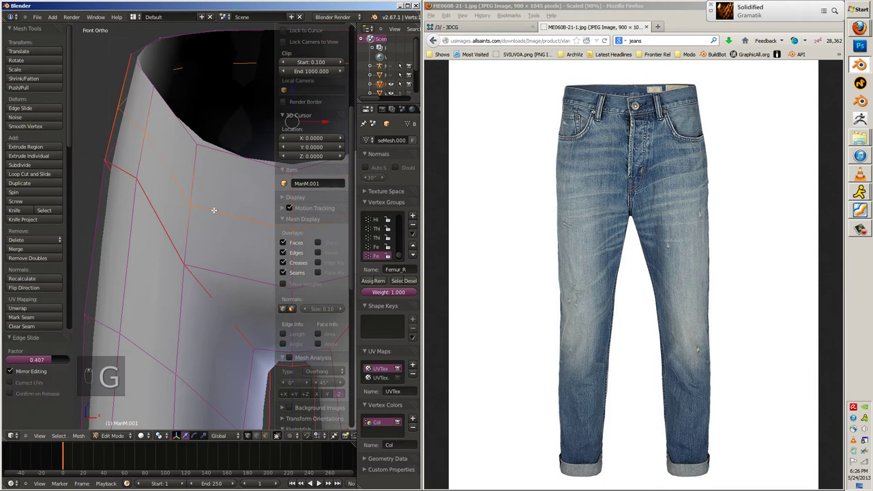
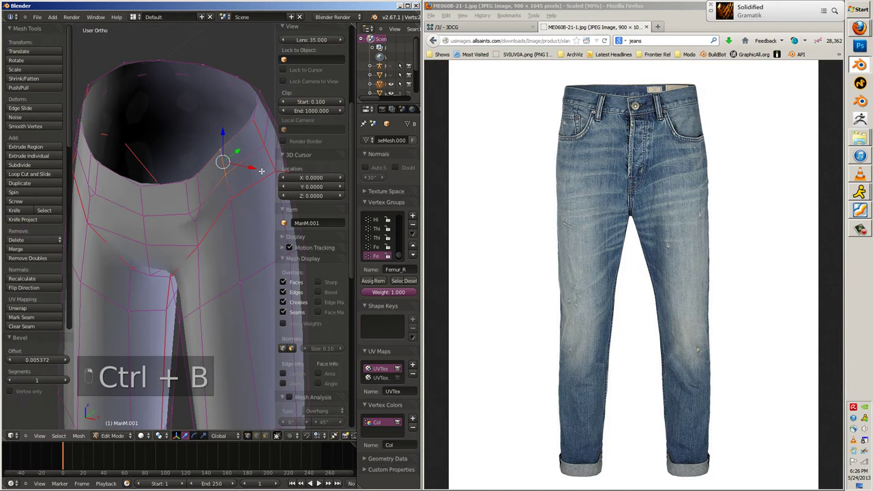
key("ctrl+b")
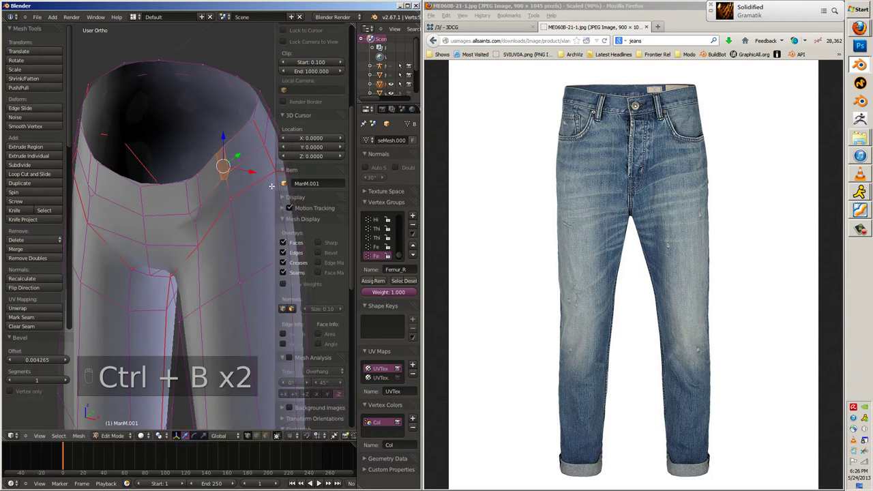
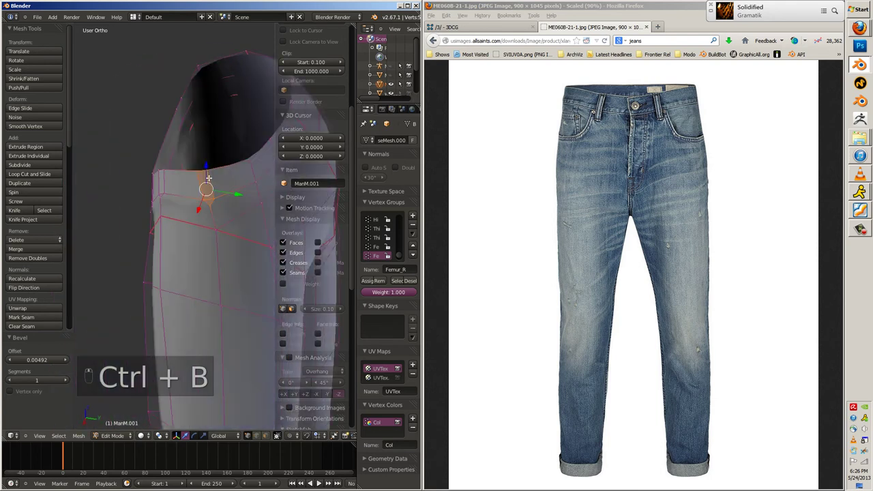
key("ctrl+v")
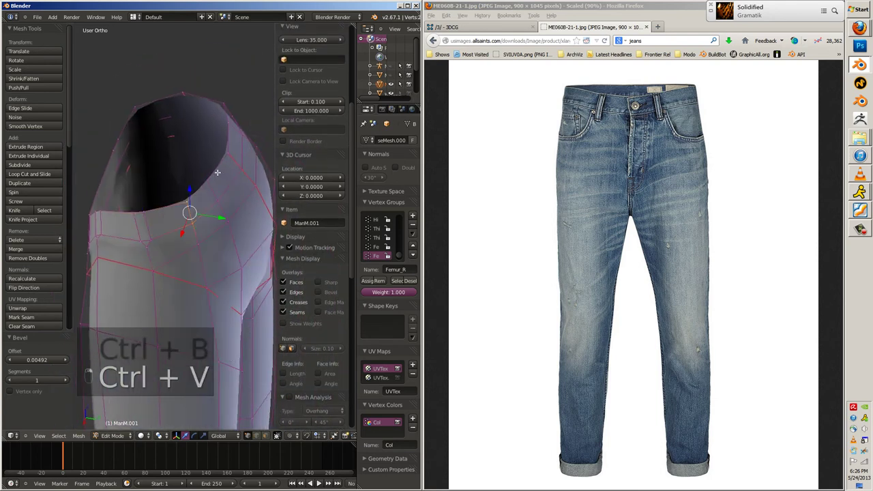
key("ctrl+b")
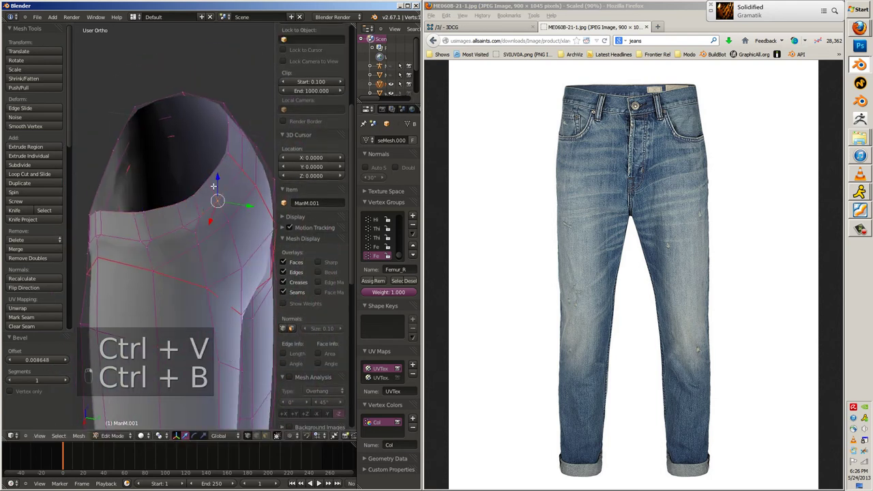
key("ctrl+v")
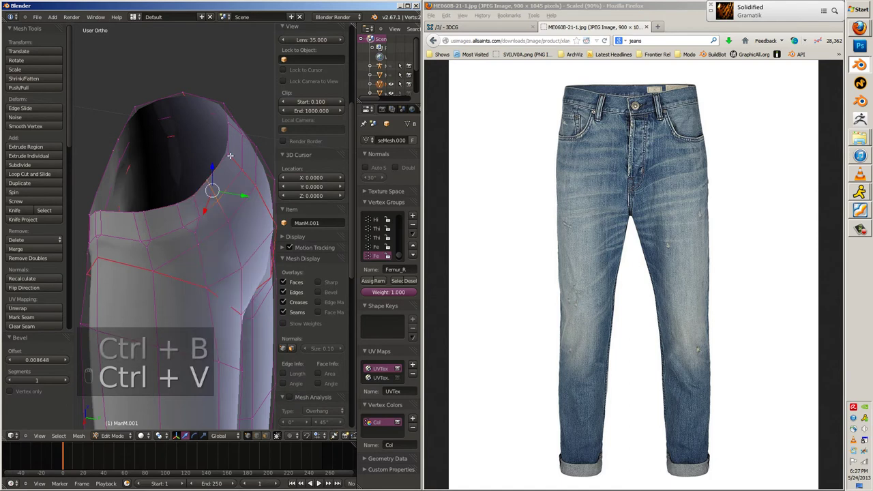
key("ctrl+b")
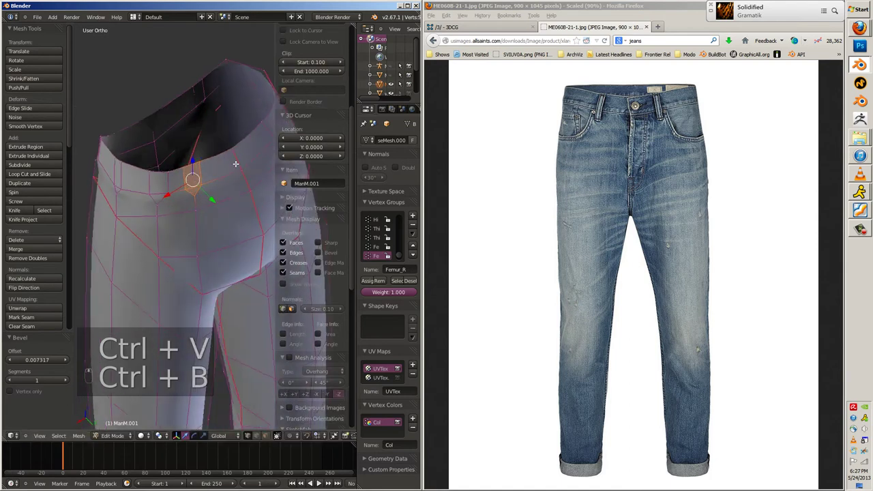
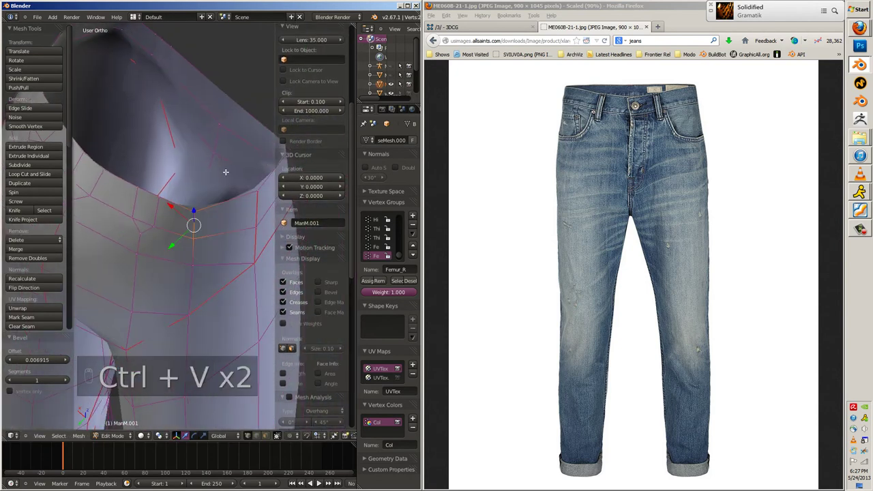
key("ctrl+b")
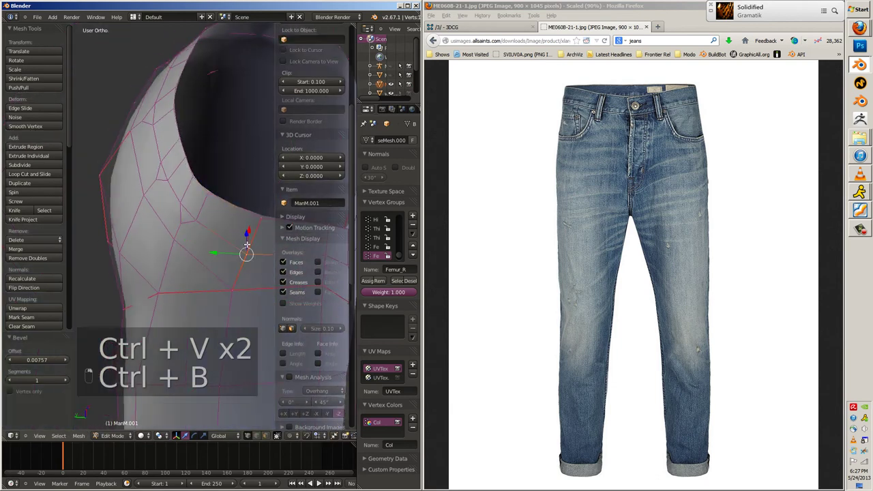
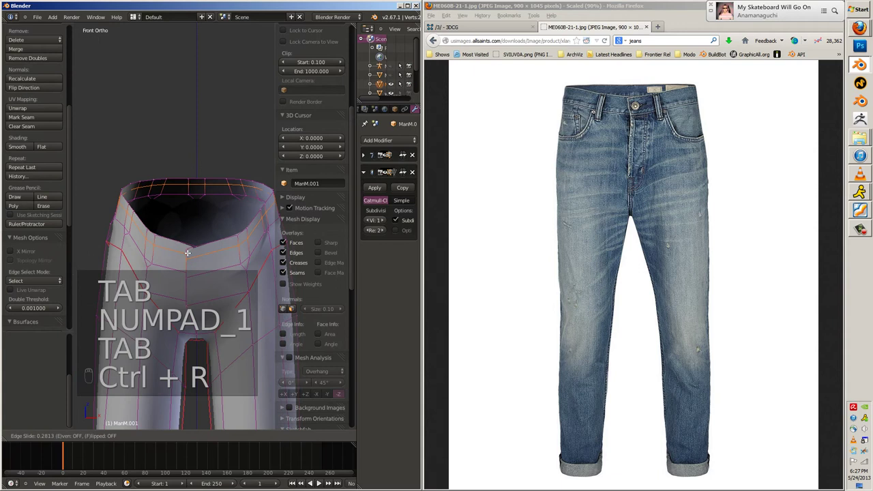
Add edge loops near the rim, slide them tight and extrude rim faces along Z into belt-loop tabs.
key("Tab")
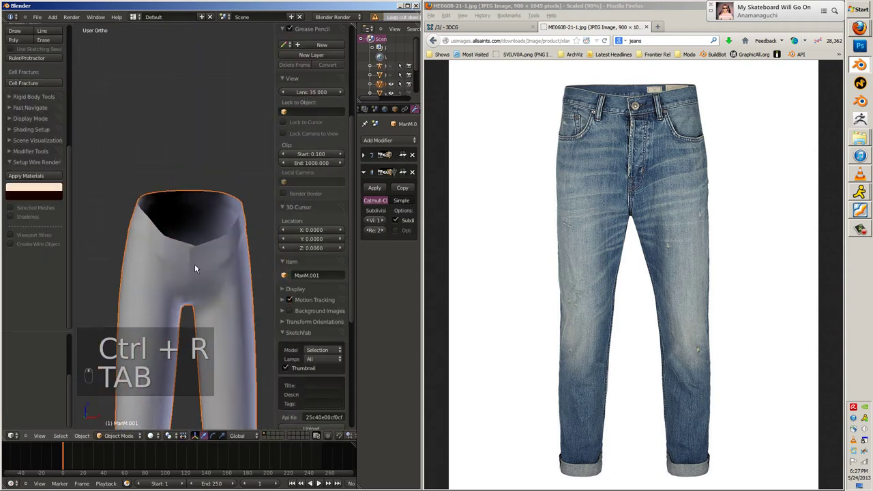
key("Tab")
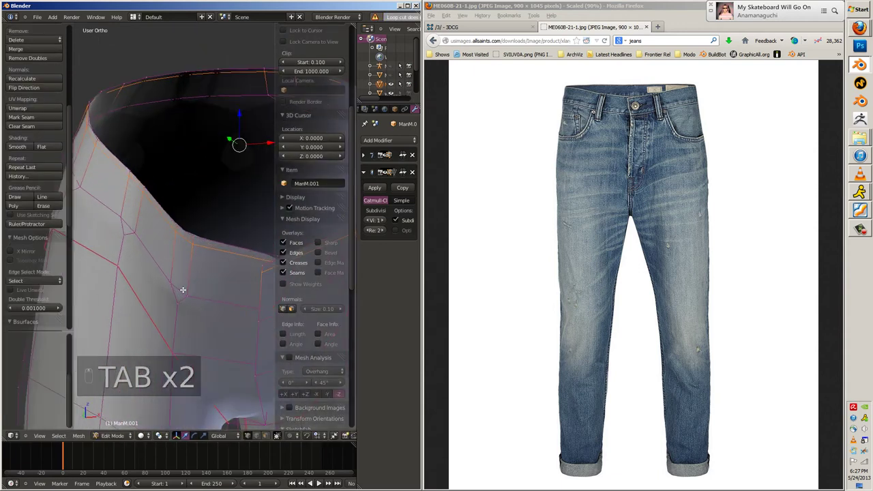
key("ctrl+r")
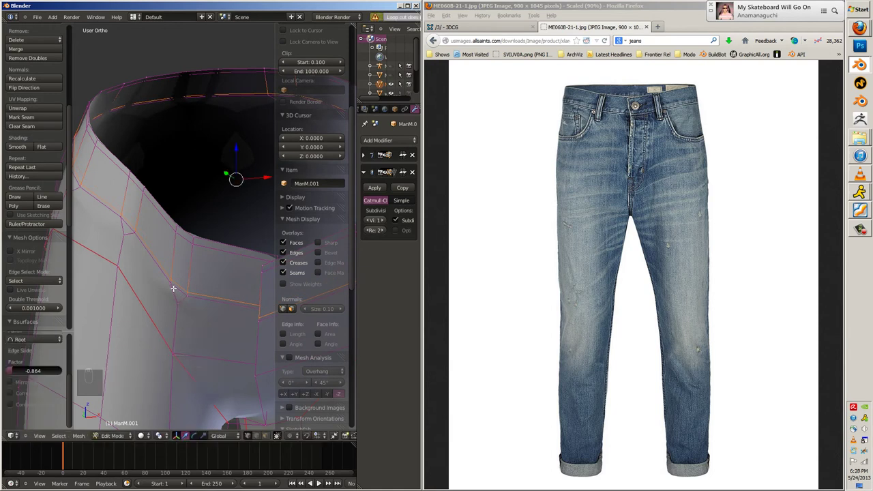
key("alt+s")
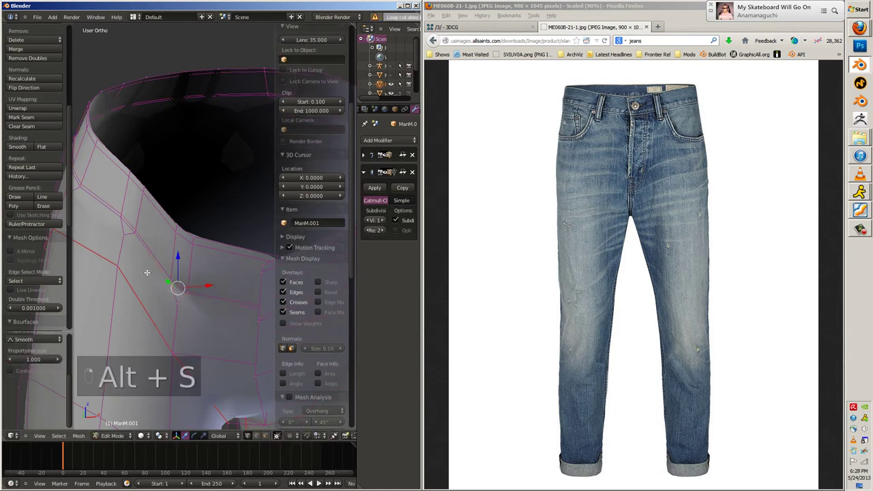
key("alt+s")
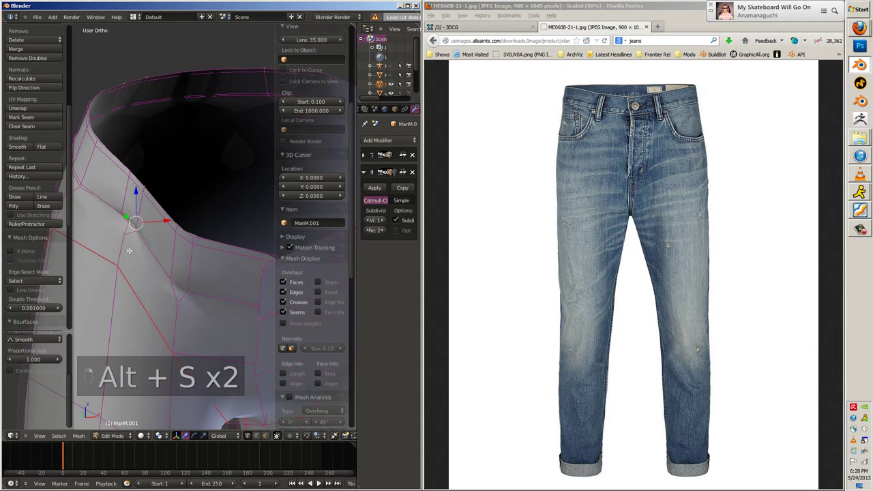
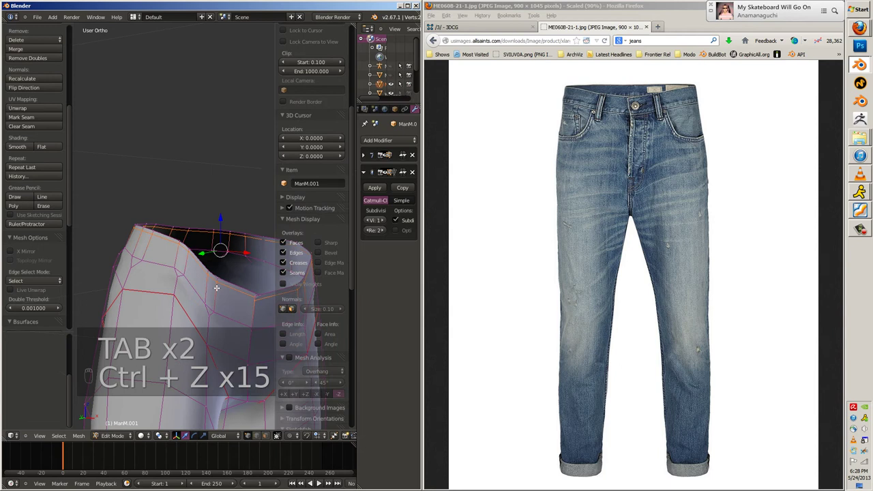
key("ctrl+Tab")
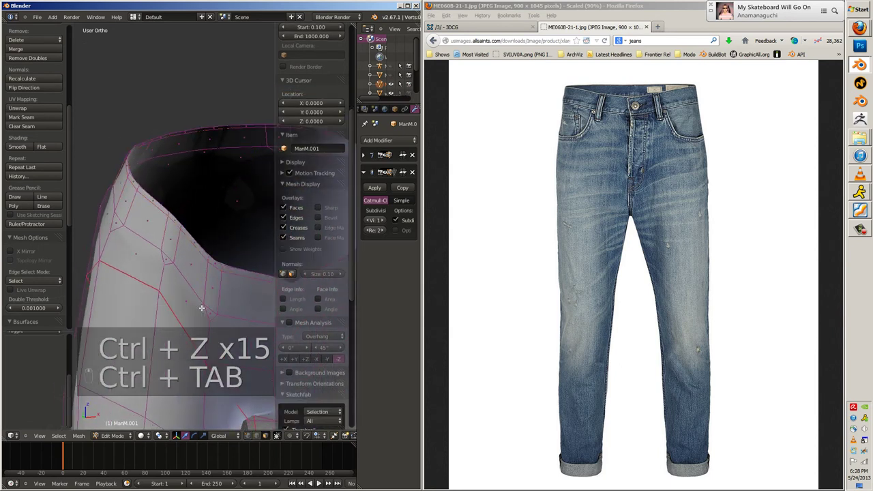
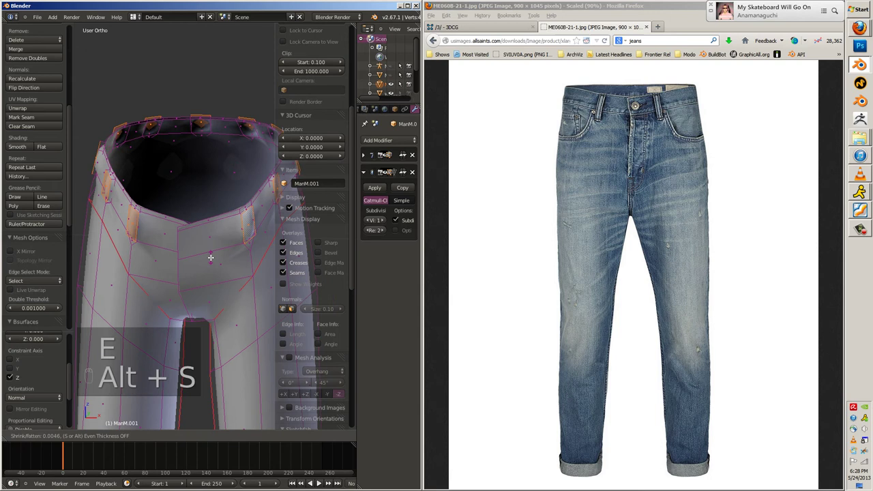
key("ctrl+r")
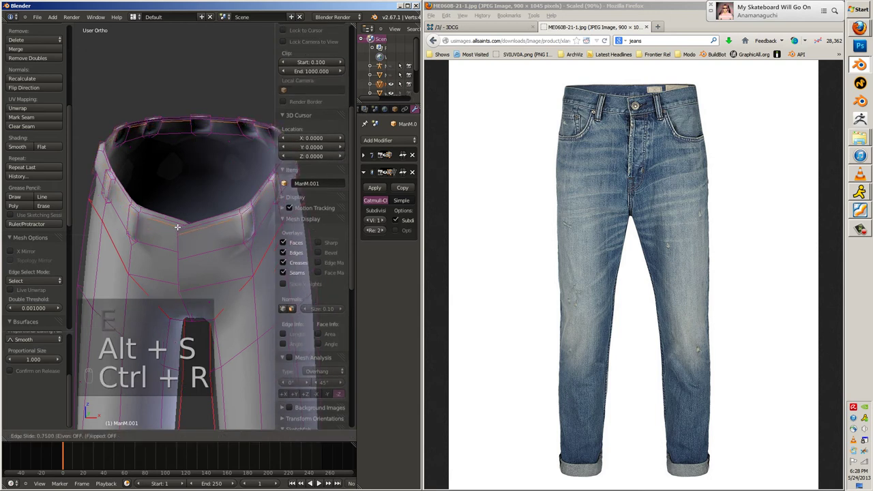
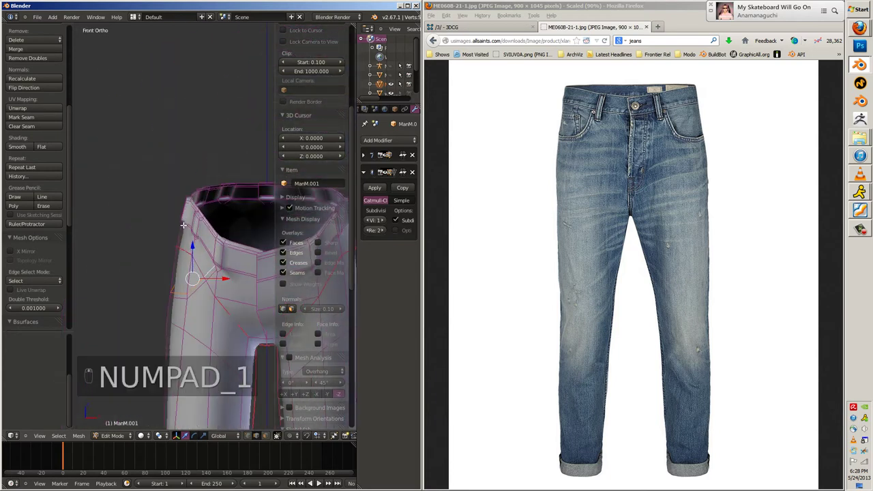
Slide the rim loops, then check the waistband shape from front view outside Edit Mode.
key("alt+s")
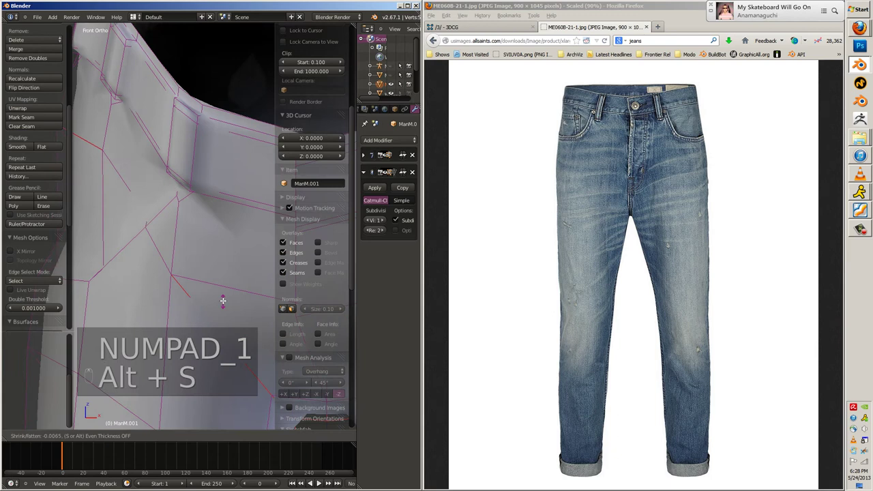
key("g")
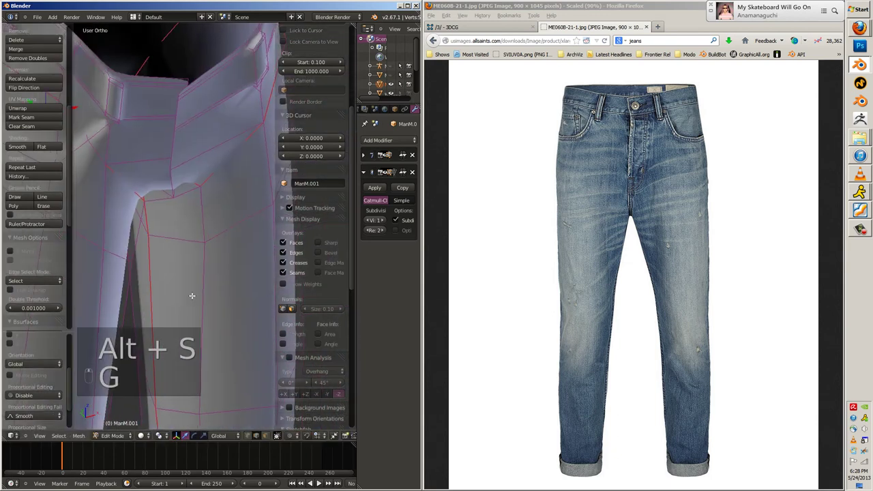
key("ctrl+r")
key("Tab")
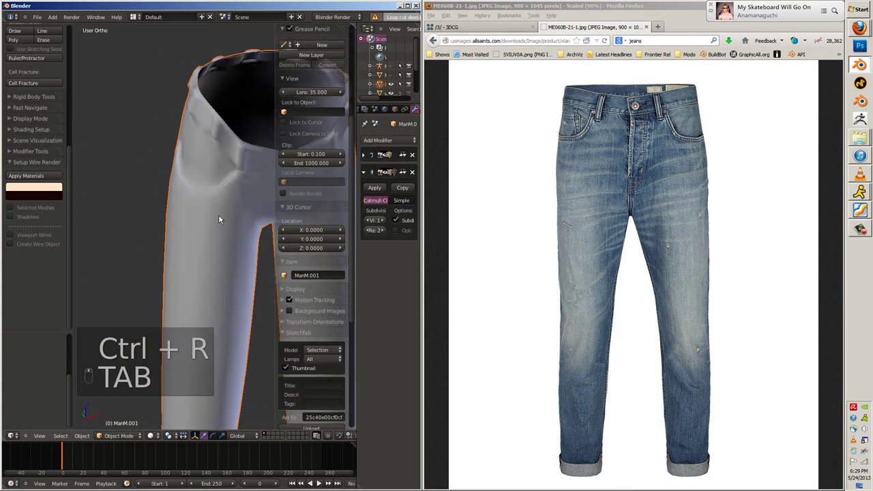
key("KP_1")
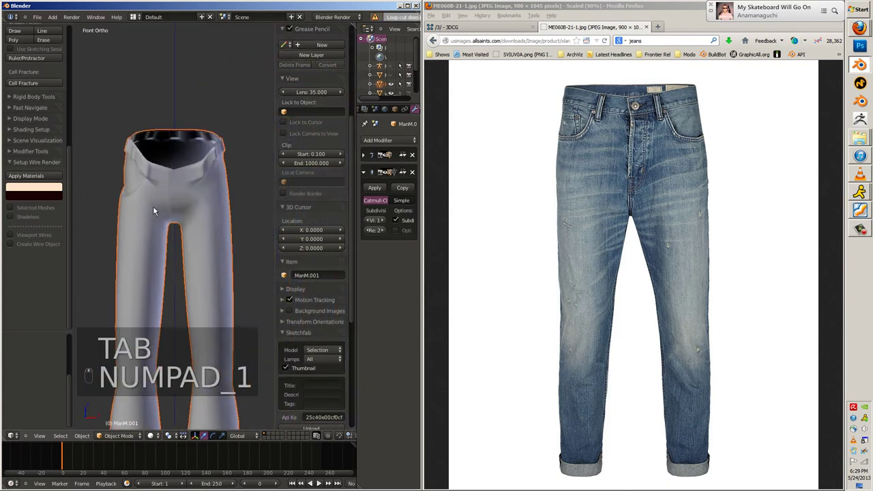
key("Tab")
Knife extra cuts into the band and slide vertices to shape the raised belt-loop tabs.
key("a")
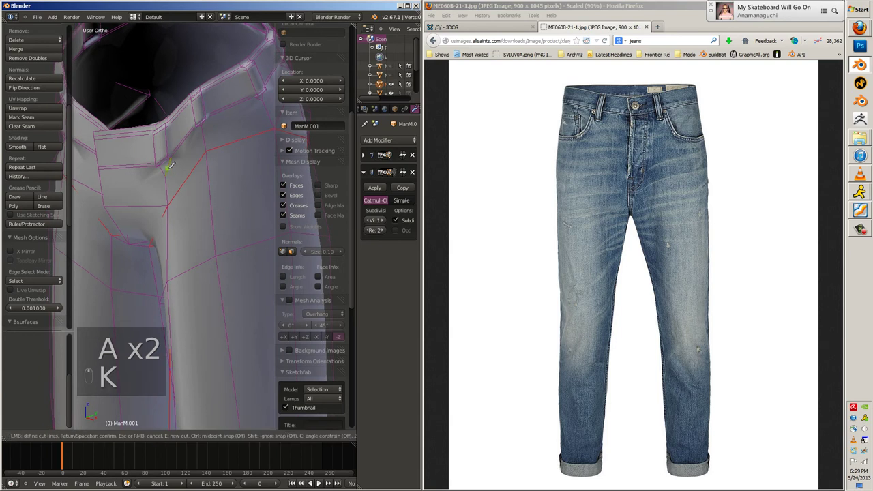
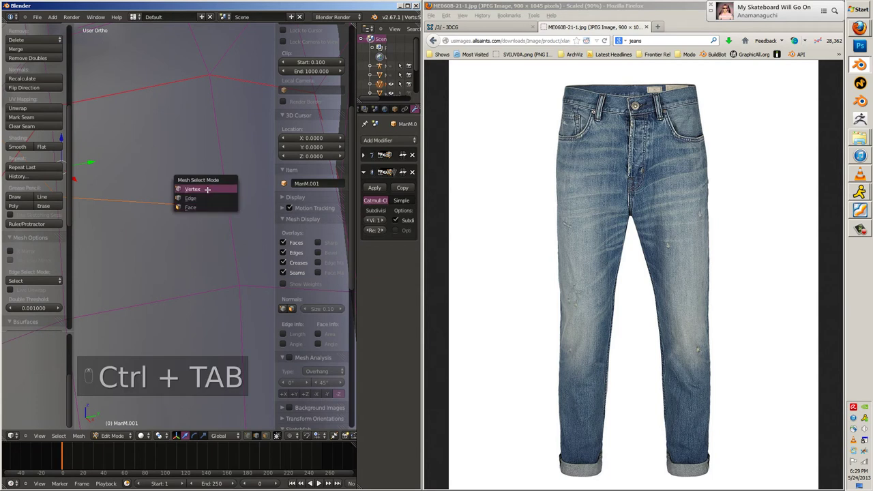
key("g")
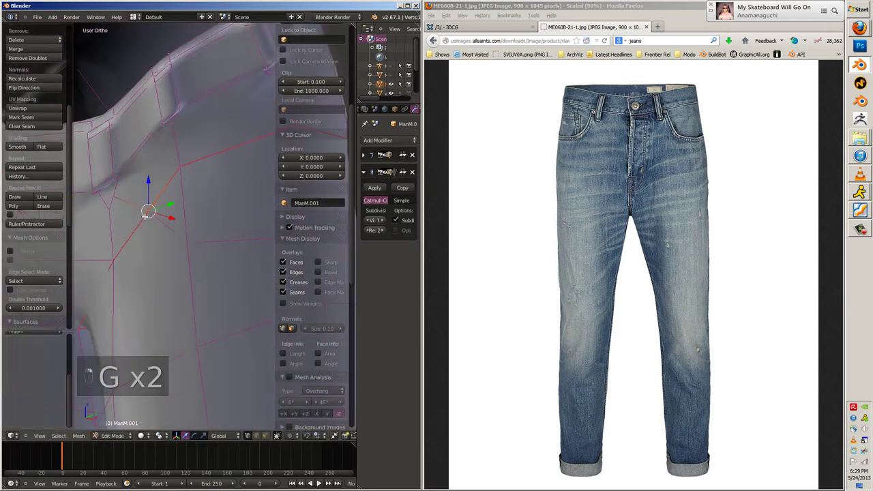
key("z")
key("alt+m")
key("z")
key("g")
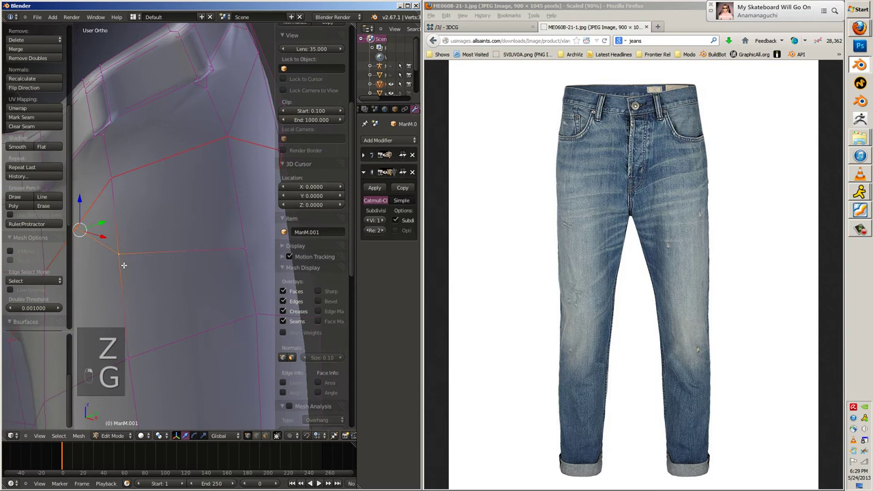
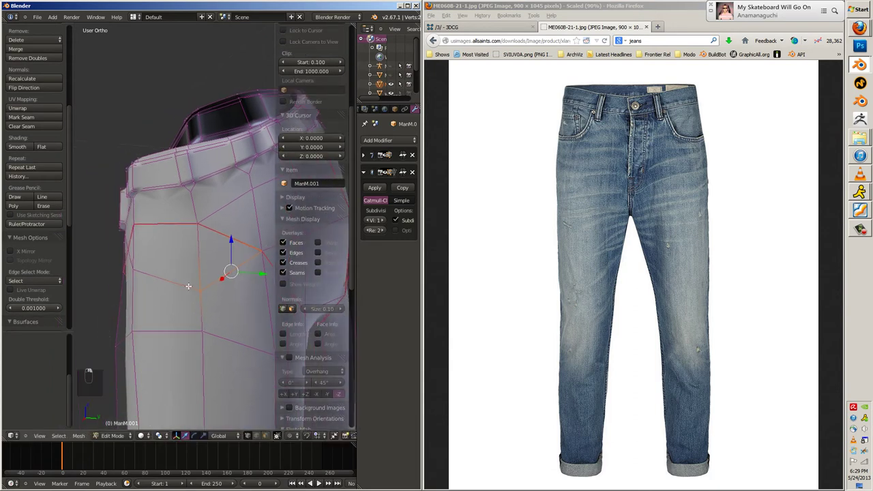
Merge and bevel waistband vertices near the tabs, checking the result from front view.
key("z")
key("alt+m")
key("z")
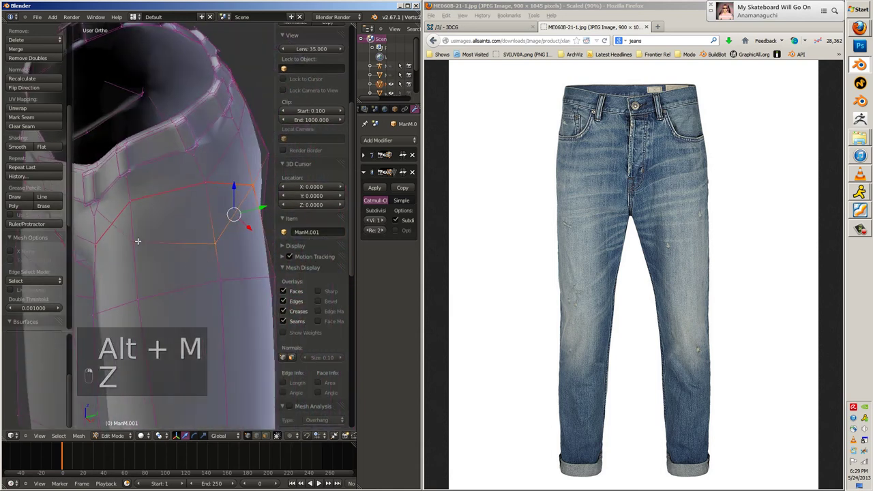
key("ctrl+b")
key("alt+s")
key("Tab")
key("KP_1")
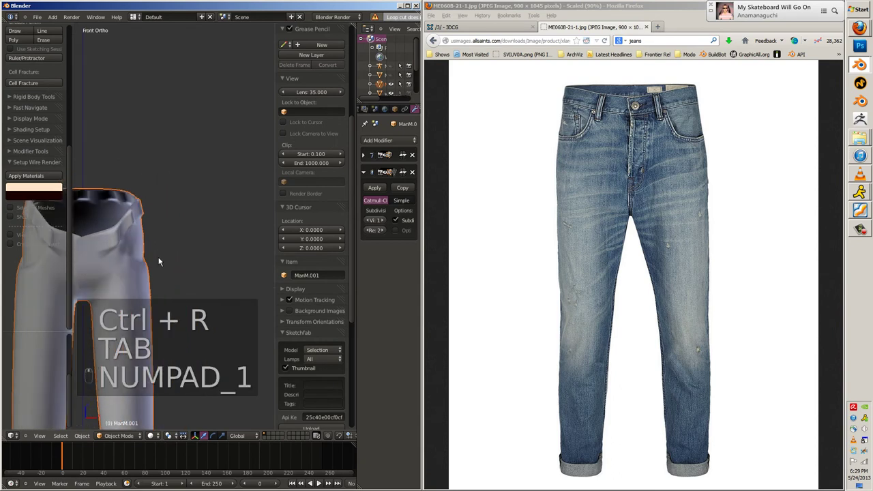
key("Tab")
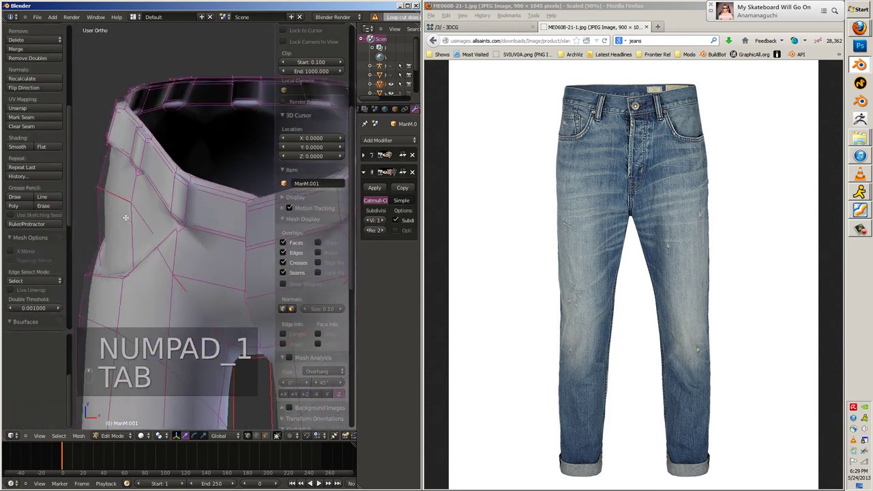
Tweak rim vertices with edge slide and a test extrude-scale, undoing the unwanted change.
key("ctrl+Tab")
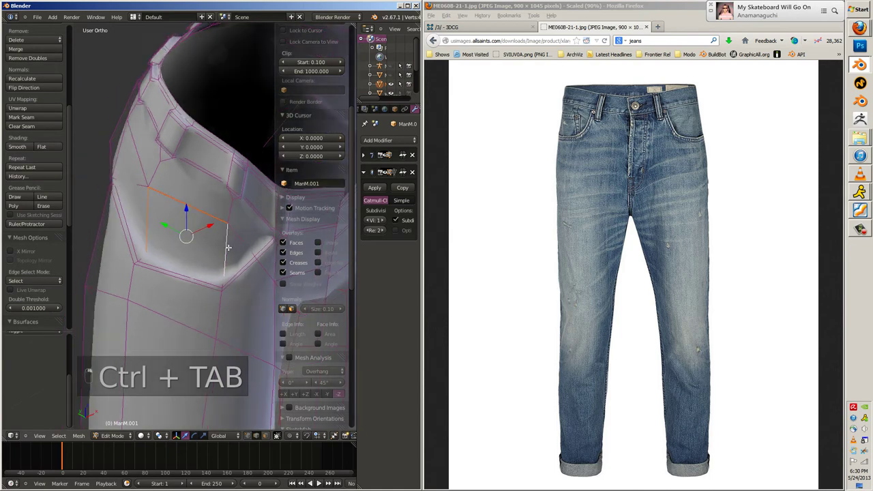
key("ctrl+b")
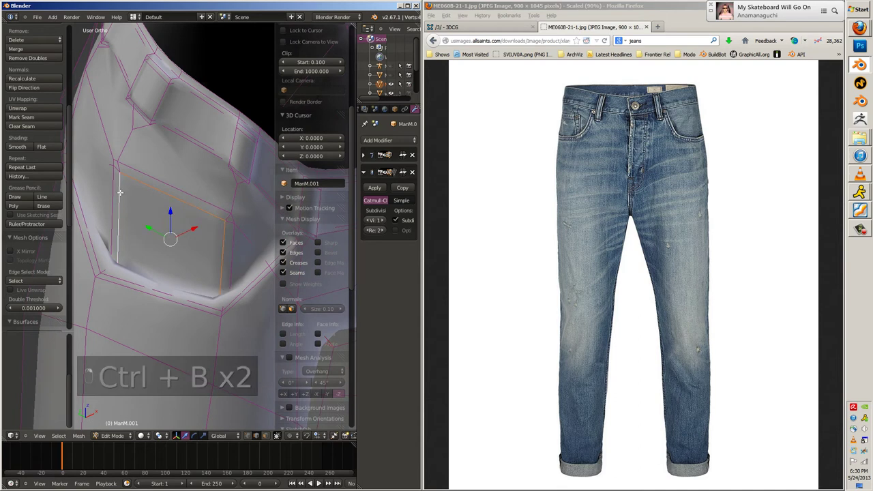
key("alt+s")
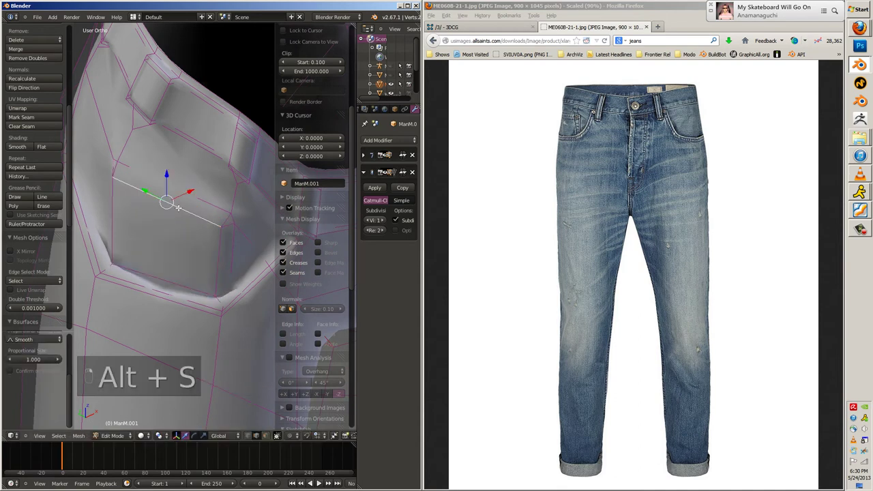
key("ctrl+Tab")
key("e")
key("s")
key("ctrl+z")
key("ctrl+Tab")
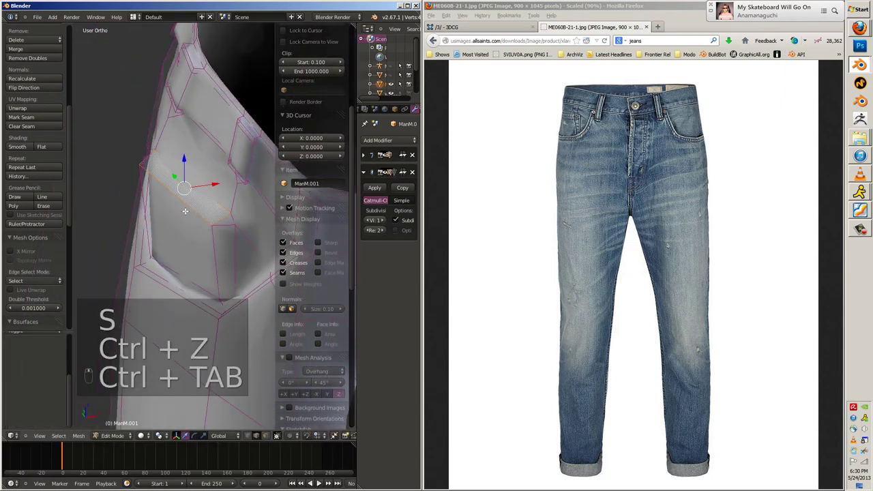
Add a new edge loop through the waistband near the tabs and return to Object Mode.
key("Tab")
key("Tab")
key("ctrl+r")
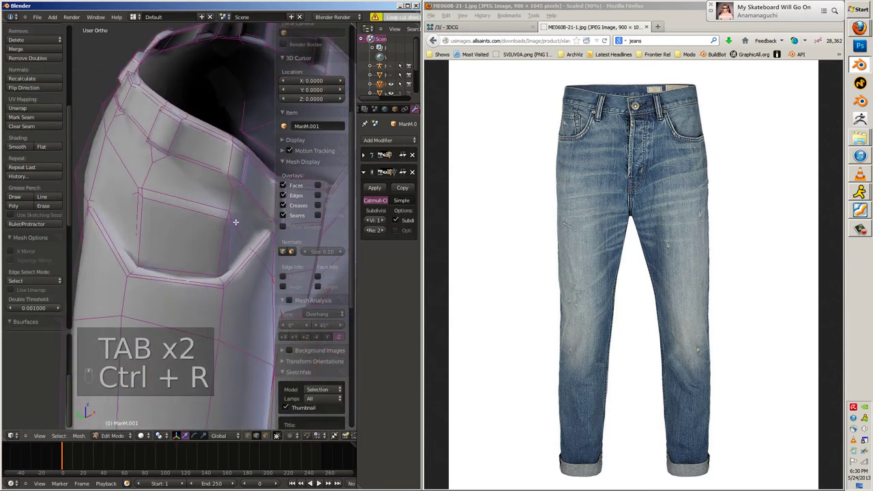
key("a")
key("a")
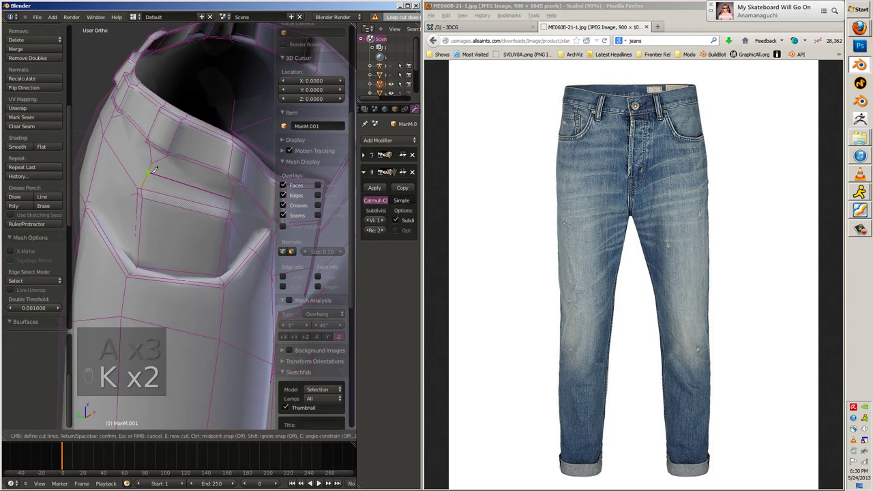
key("a")
key("Tab")
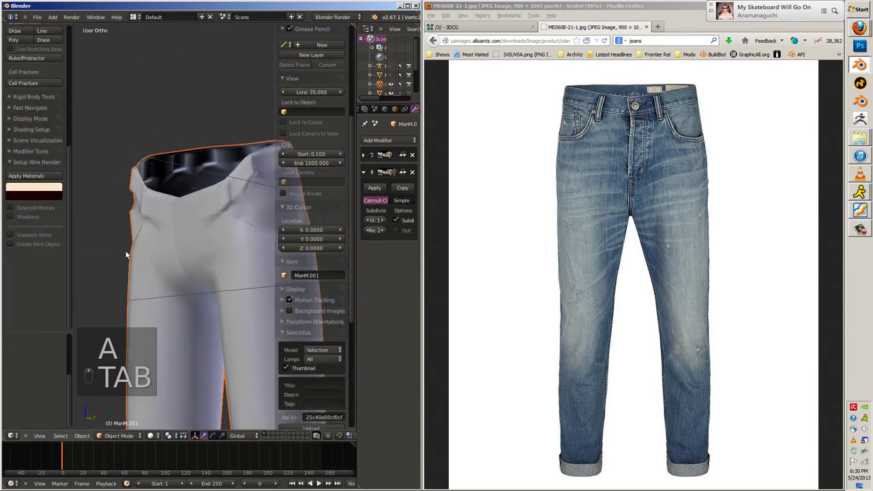
Re-enter Edit Mode, bevel and slide inner waistband edges, checking from front view.
key("Tab")
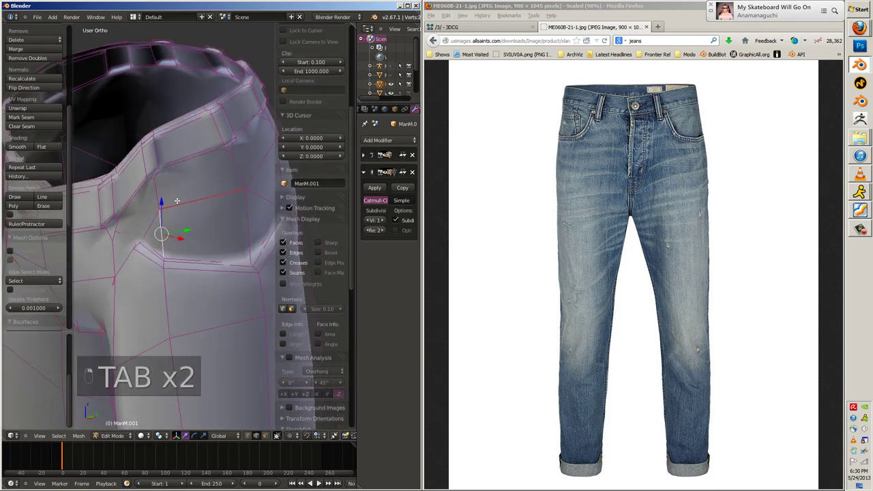
key("ctrl+b")
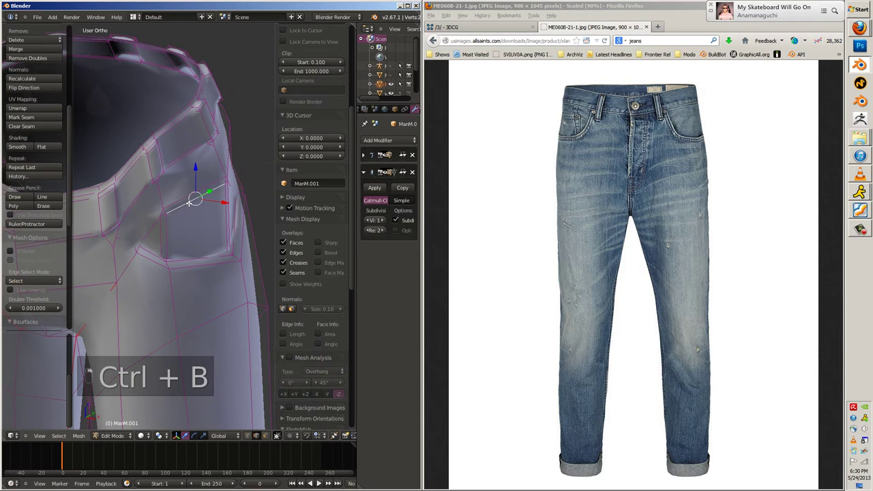
key("alt+s")
key("Tab")
key("KP_1")
key("Tab")
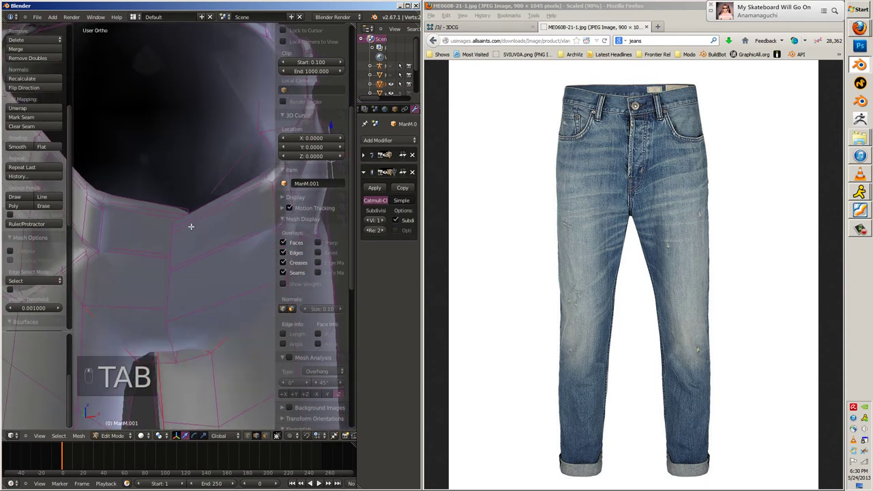
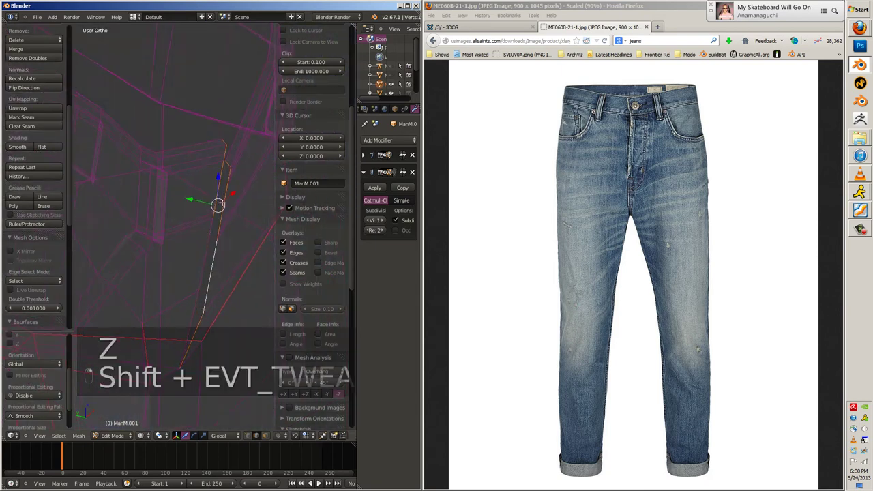
Undo the last tweaks and switch to wireframe to examine the waistband from inside.
key("ctrl+z")
key("ctrl+z")
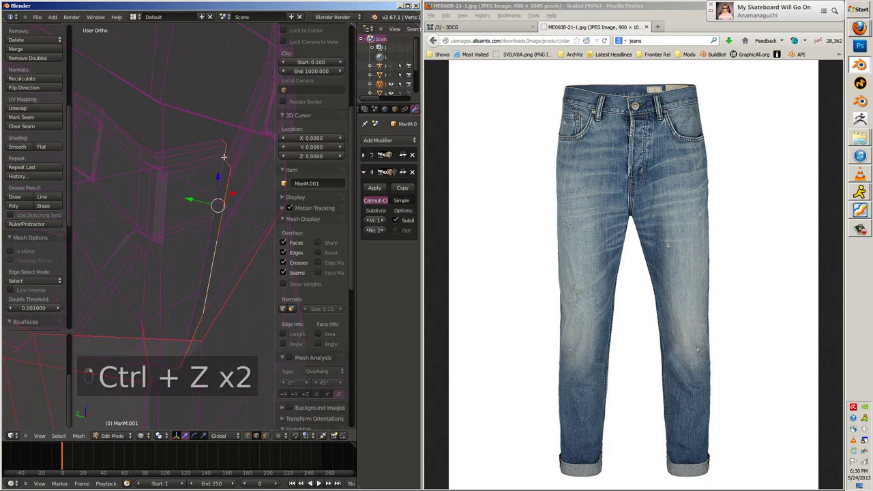
key("z")
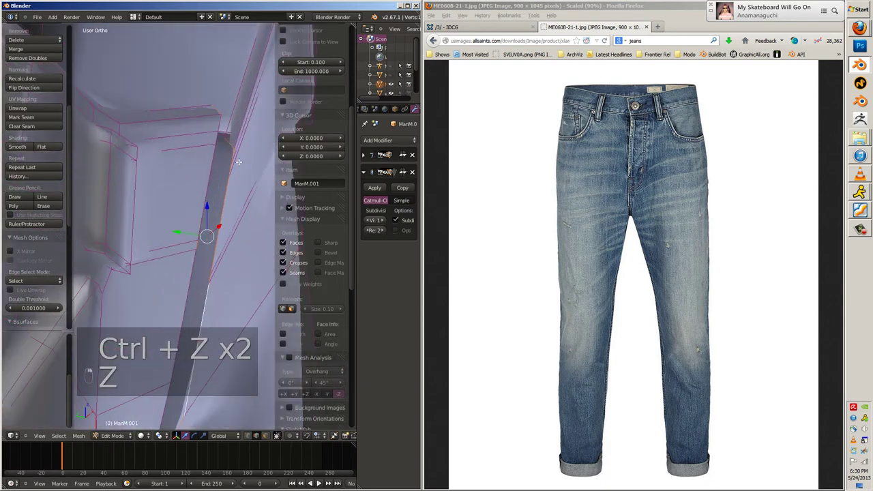
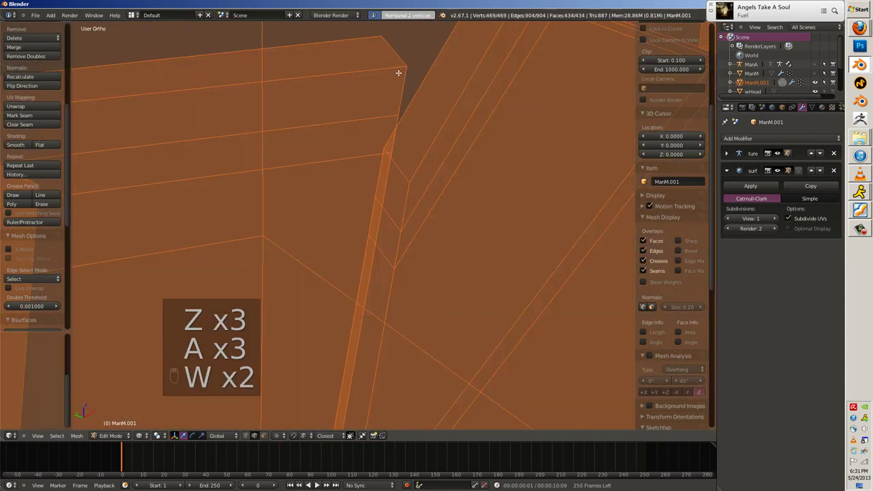
Merge the duplicate waistband vertex and fill new faces between the selected trouser vertices.
key("z")
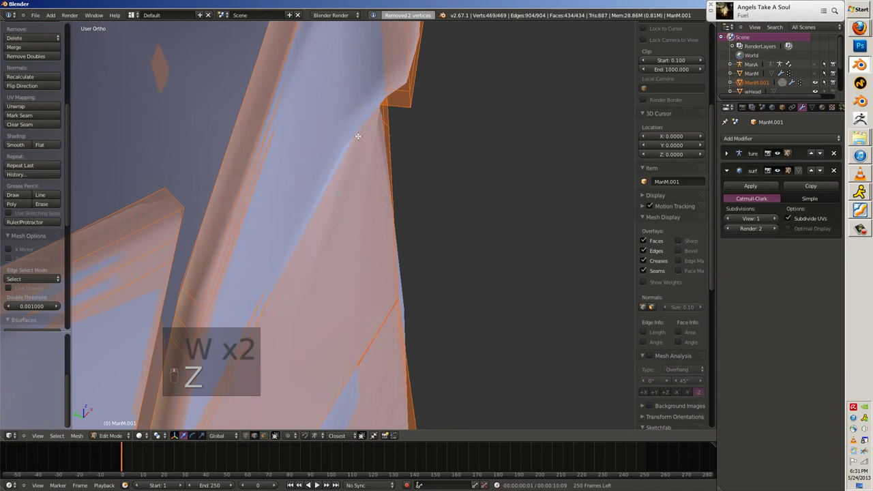
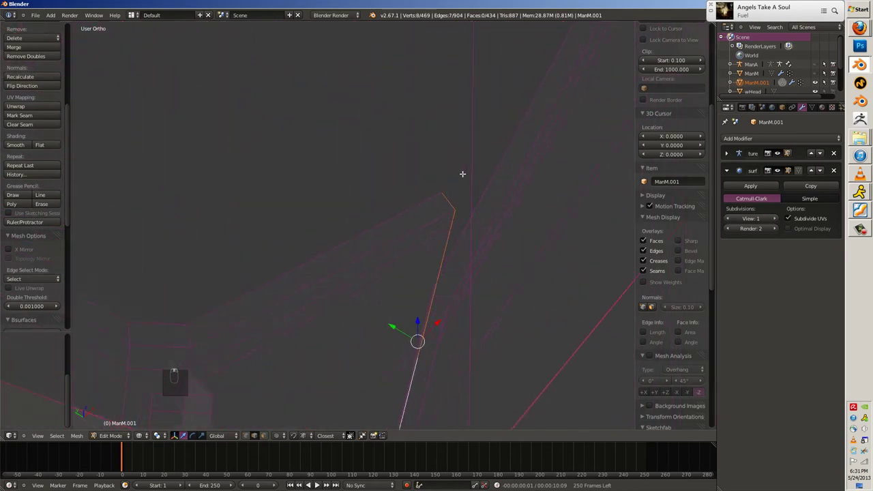
key("e")
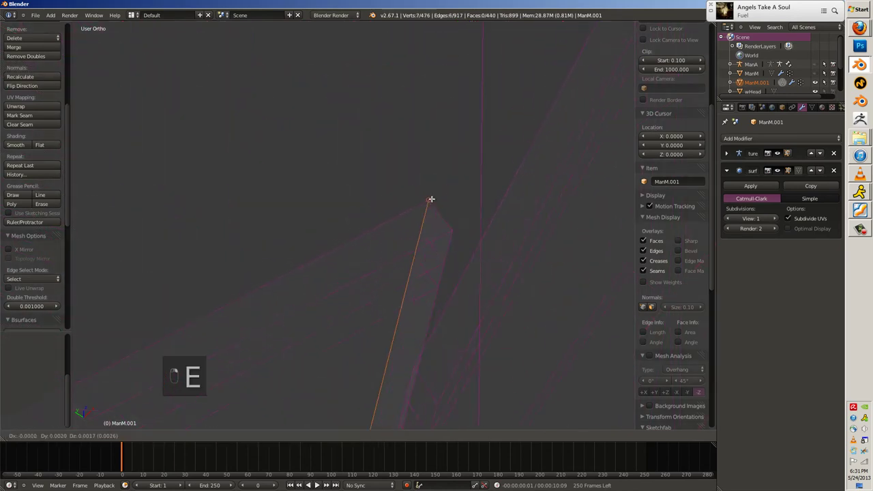
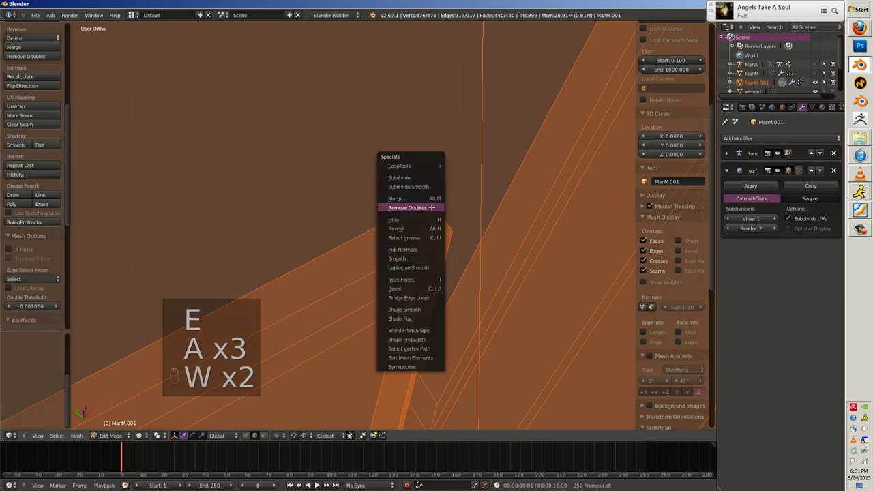
key("z")
key("Tab")
key("Tab")
Add an edge loop near the waistband and check the waist opening outside edit mode.
key("ctrl+r")
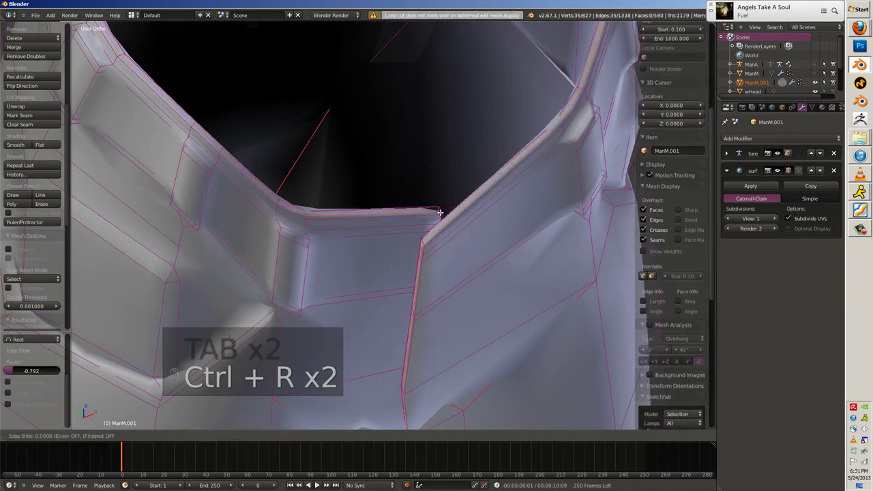
key("Tab")
middle_click(441, 233)
middle_click(415, 224)
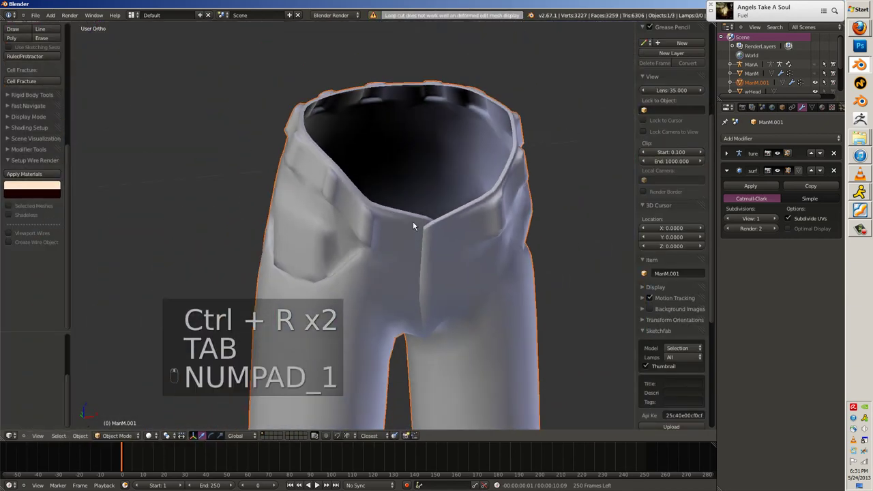
From Front view, cut a new edge loop across the first trouser leg near the hem.
key("Tab")
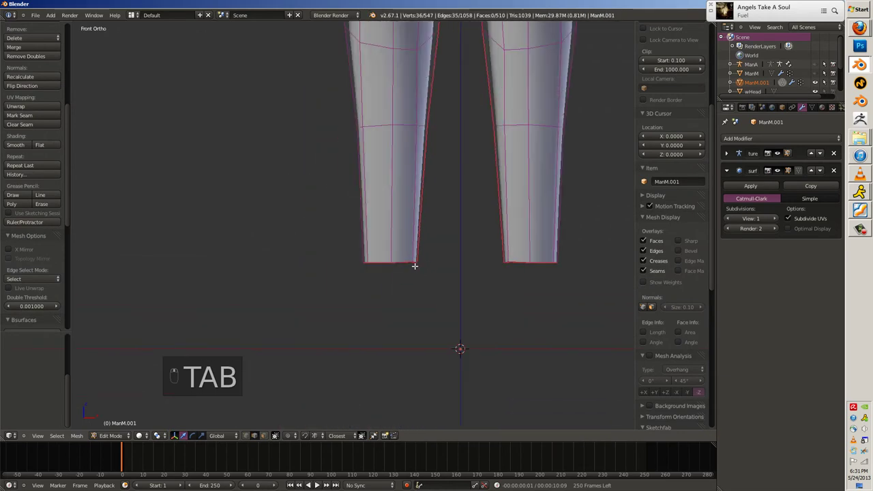
key("s")
key("s")
key("e")
key("s")
key("ctrl+r")
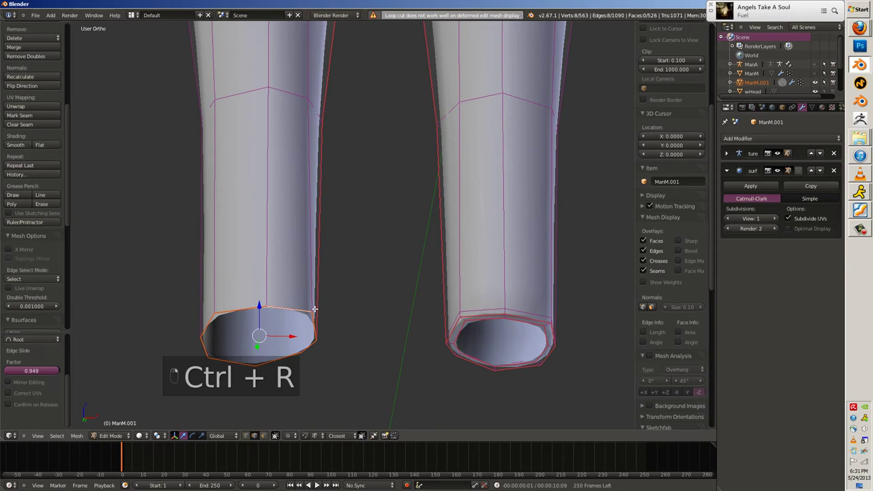
Slide a matching edge loop onto the other leg and isolate the trousers in Local View.
key("e")
key("s")
key("ctrl+r")
key("Tab")
key("a")
key("Tab")
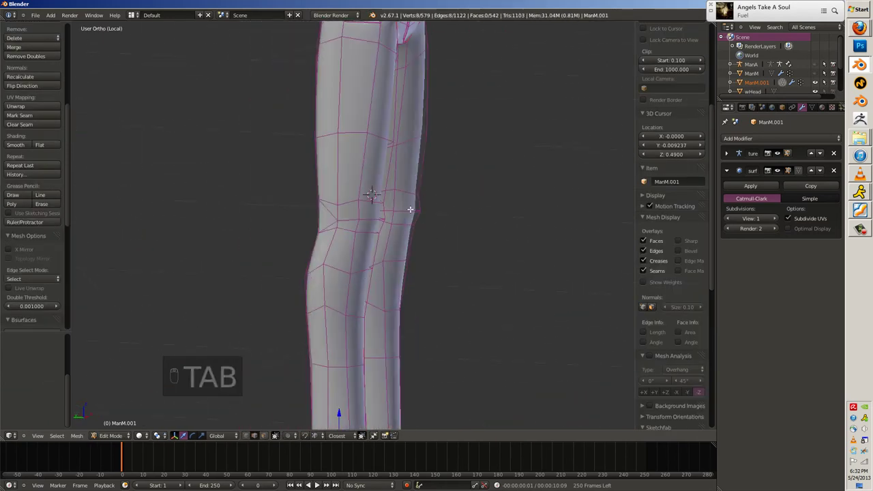
key("Tab")
Inspect the trousers, then return to editing the mesh in wireframe for the waistband cut.
key("Tab")
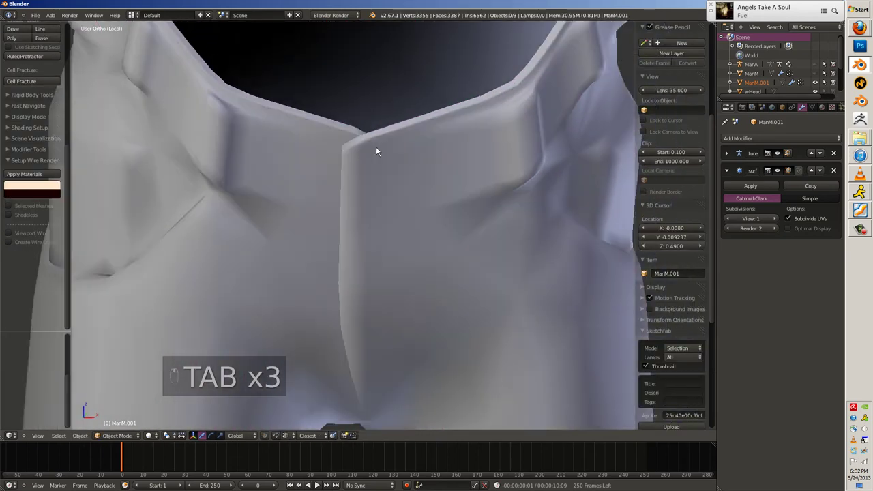
key("ctrl+r")
key("z")
key("z")
key("z")
key("a")
key("a")
key("b")
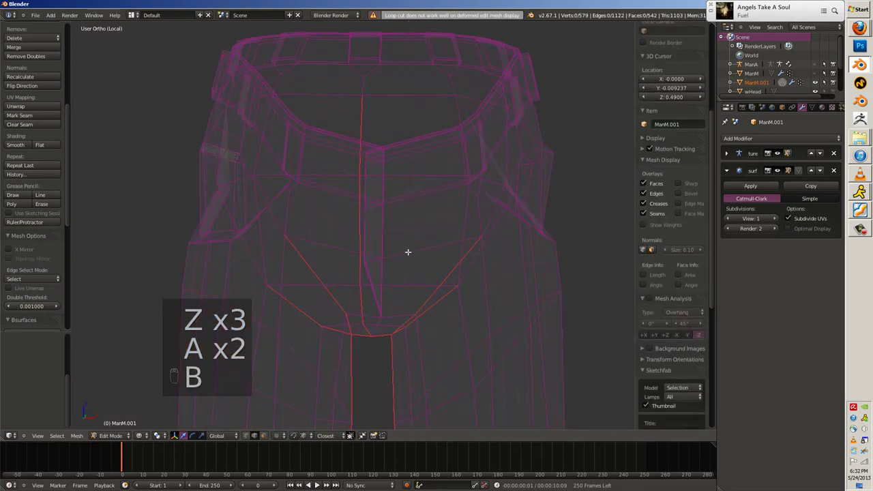
Knife-cut new edges across the front waistband and move them under the belt-loop tab.
key("k")
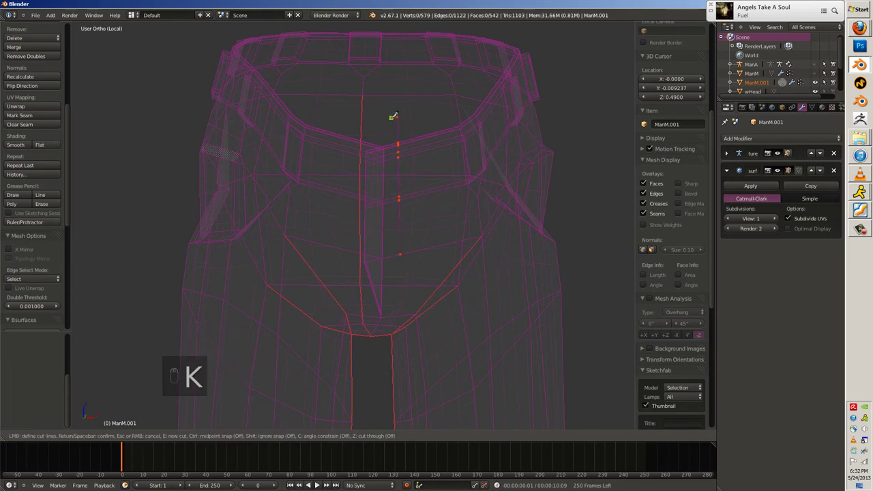
key("z")
key("g")
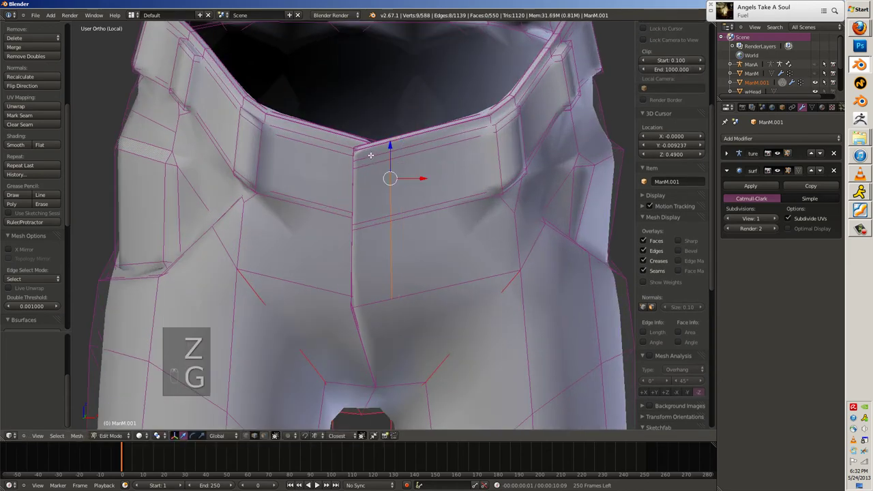
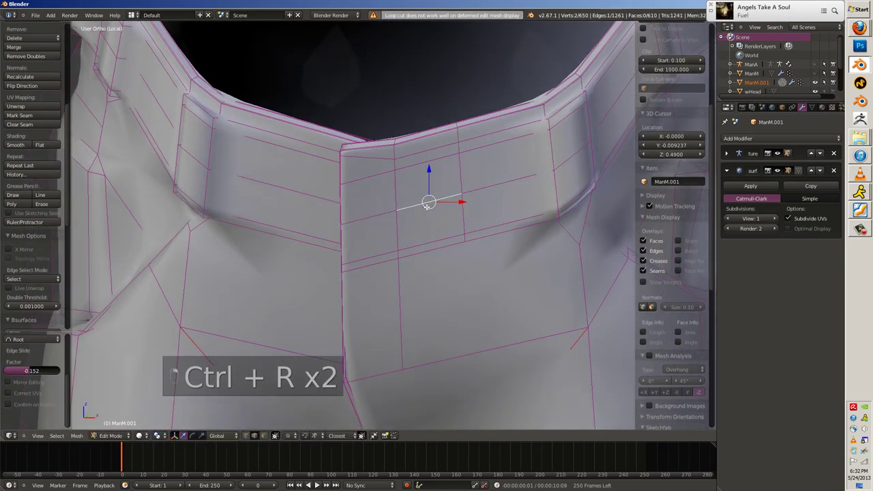
key("v")
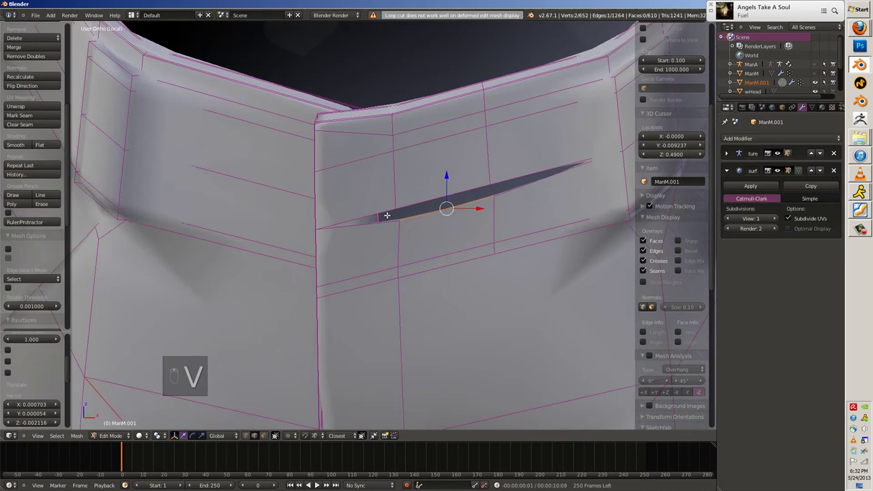
key("ctrl+t")
key("f")
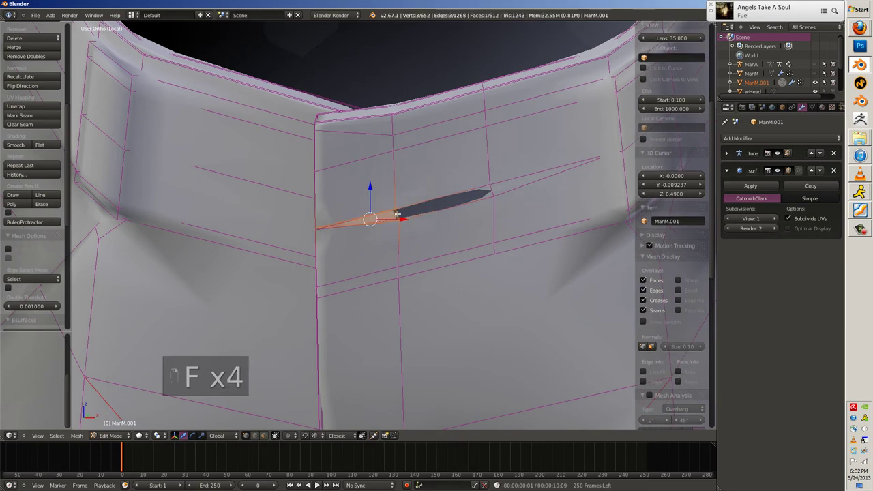
Loop-cut and slide an extra edge along the waistband to open a narrow slit.
key("ctrl+r")
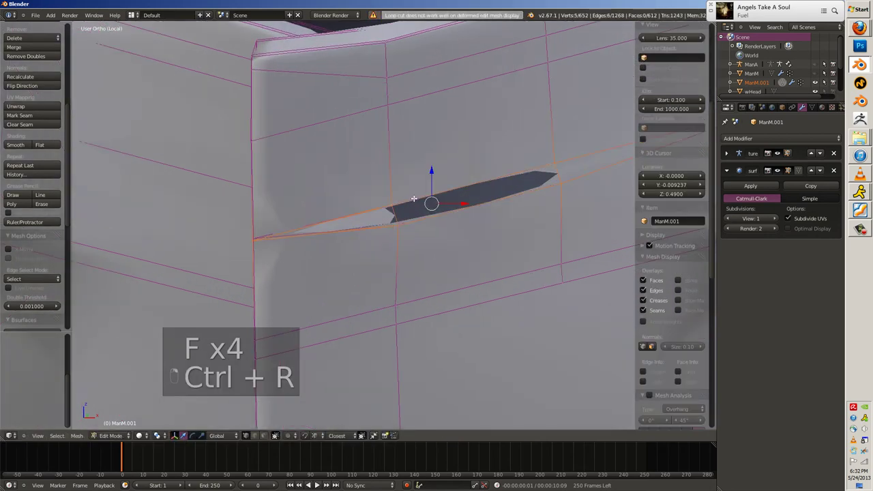
key("f")
key("ctrl+z")
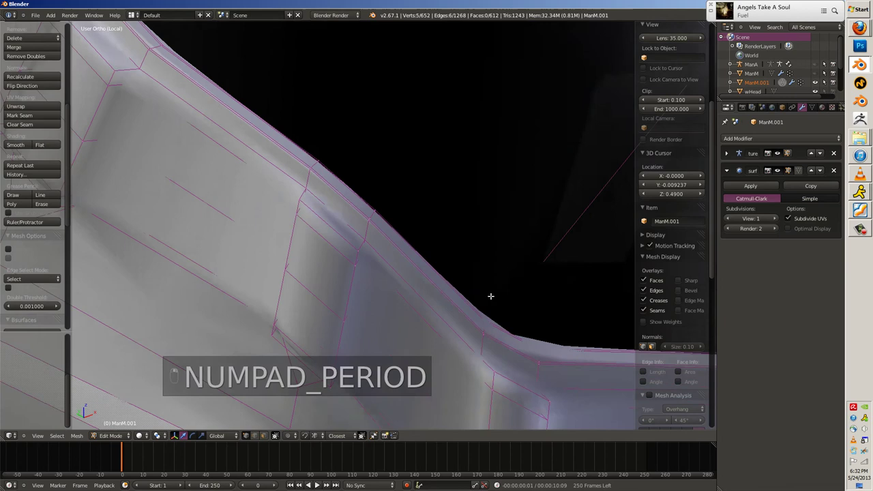
key("z")
key("c")
key("z")
key("e")
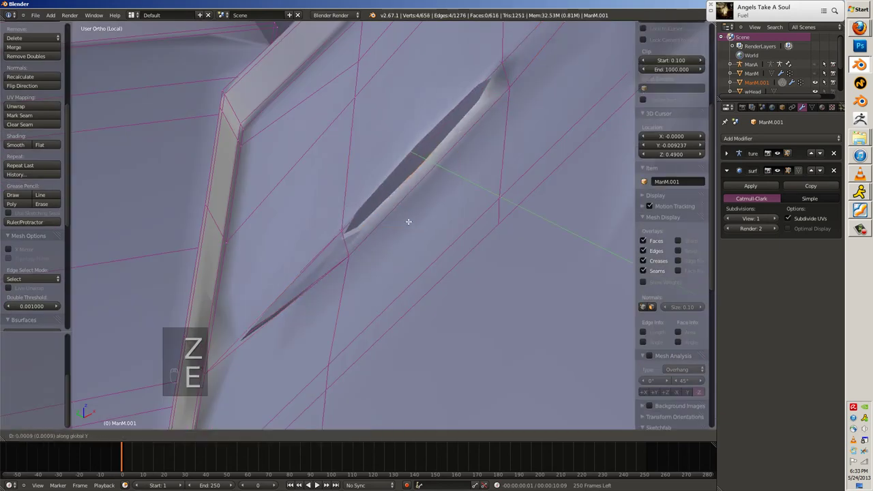
key("ctrl+r")
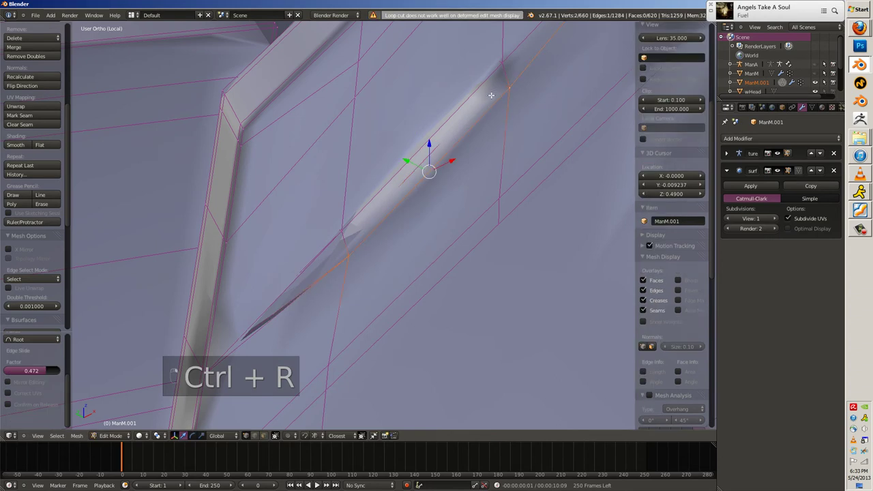
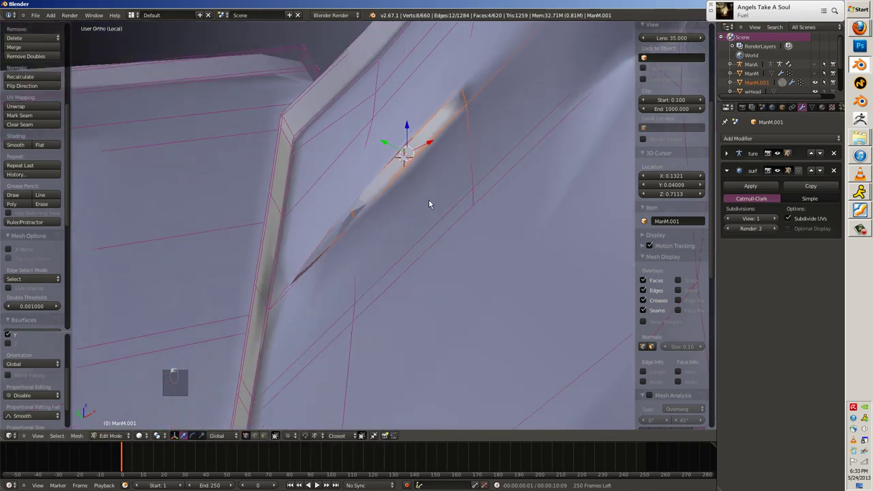
Check the smoothed slit, then select the hoodie and start editing its mesh.
key("Tab")
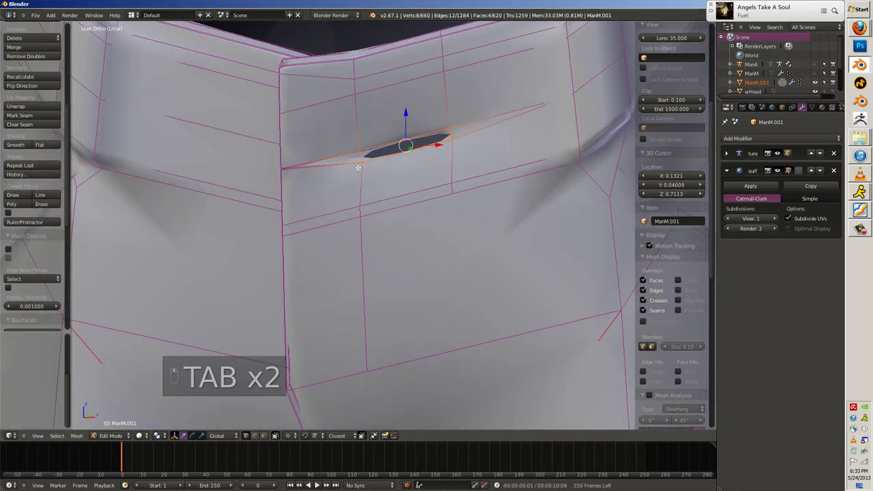
key("a")
key("ctrl+n")
key("Tab")
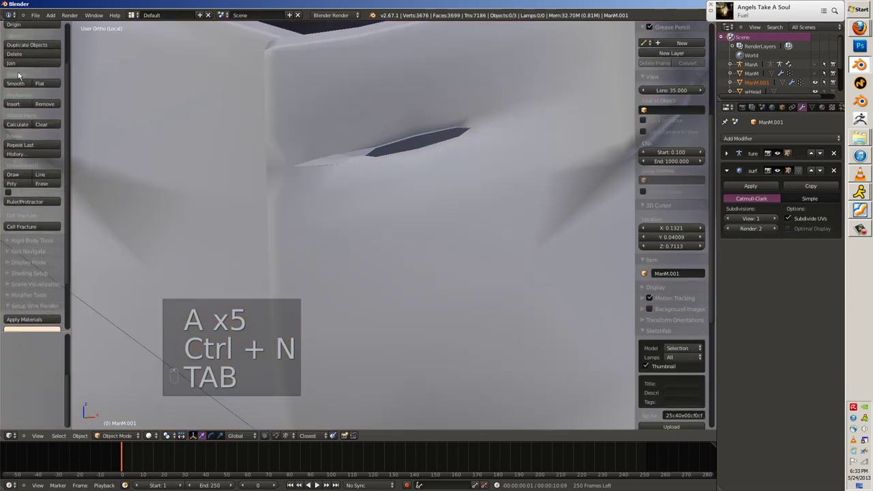
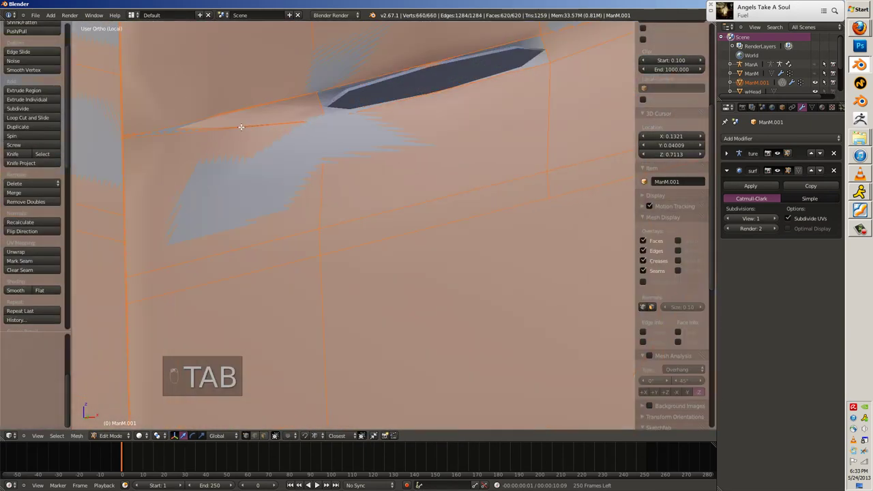
Select and delete the front collar face to open the drawstring hole.
key("z")
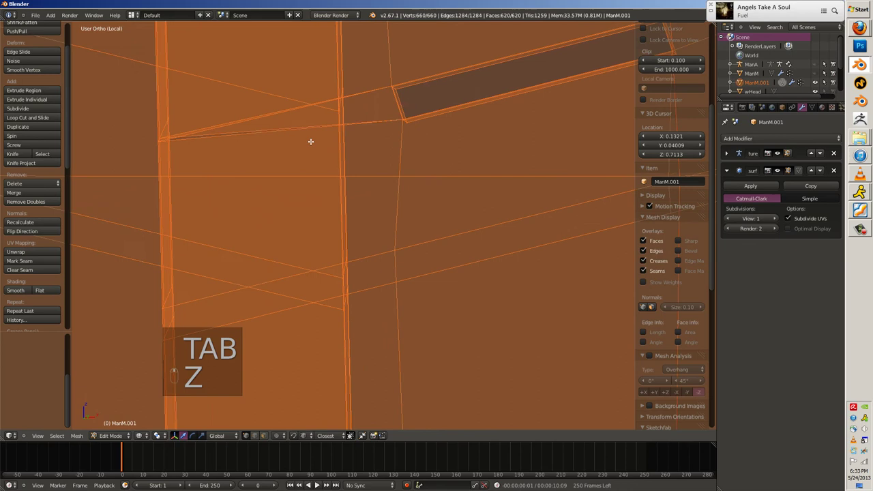
key("z")
key("ctrl+t")
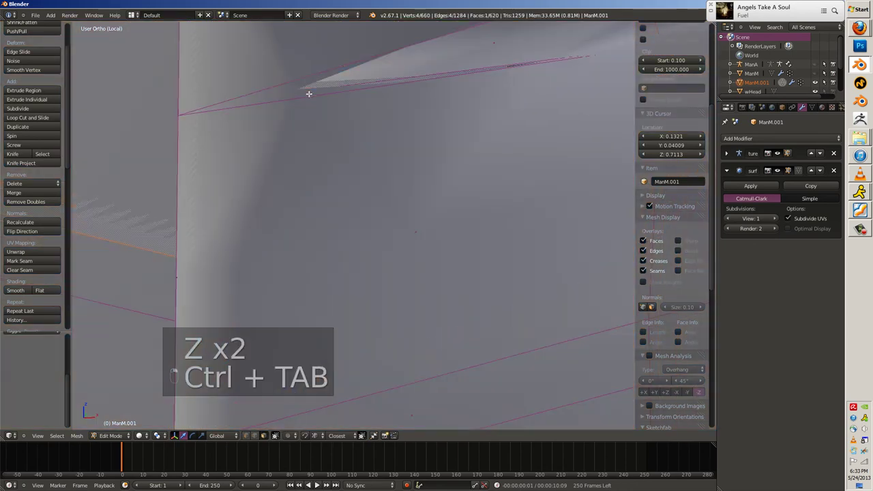
key("x")
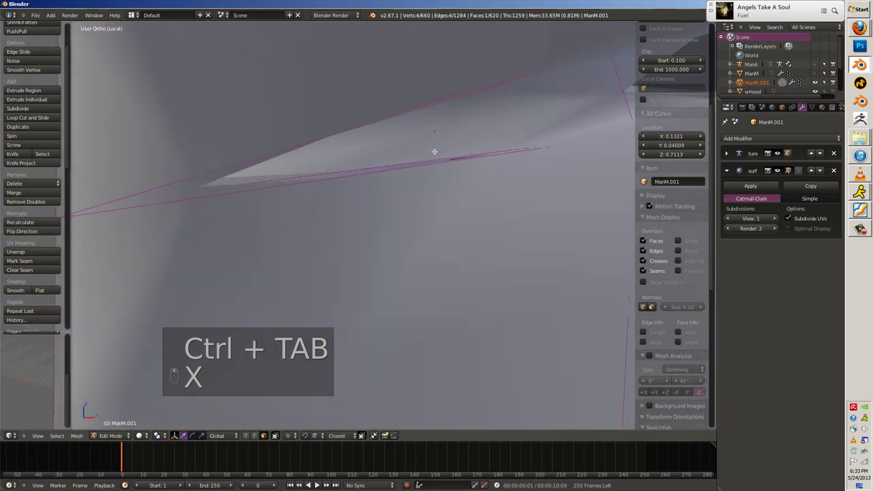
key("x")
key("z")
key("x")
key("z")
Fill around the hole, check it outside edit mode, then return to the collar in front view.
key("ctrl+t")
key("z")
key("f")
key("z")
key("Tab")
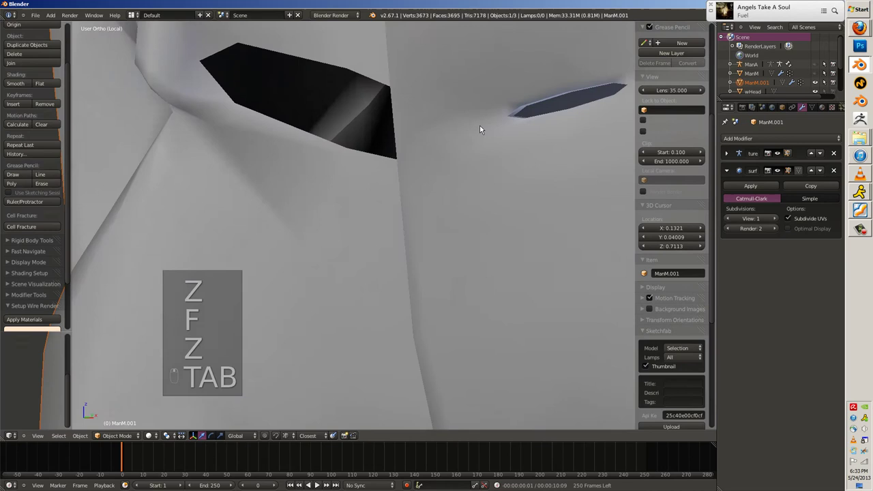
key("Tab")
key("z")
key("a")
key("k")
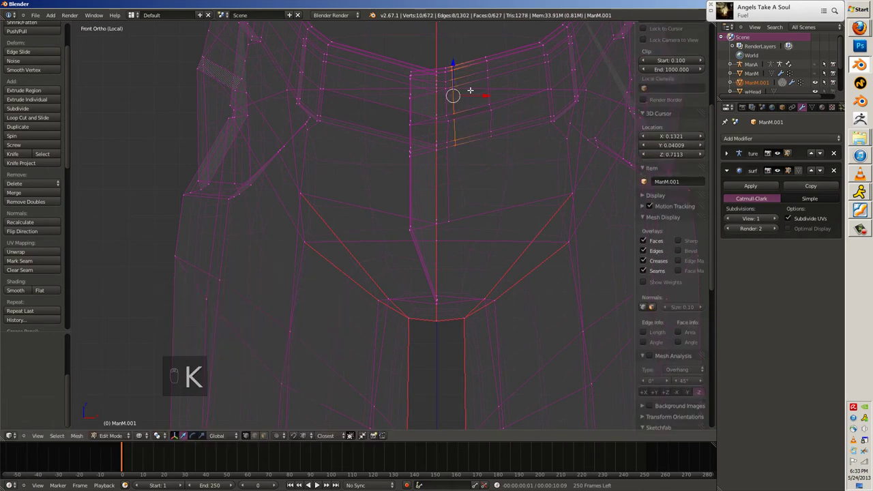
Add and slide an edge loop across the other collar strip and preview the smoothed hoodie.
key("g")
key("z")
key("z")
key("a")
key("n")
key("k")
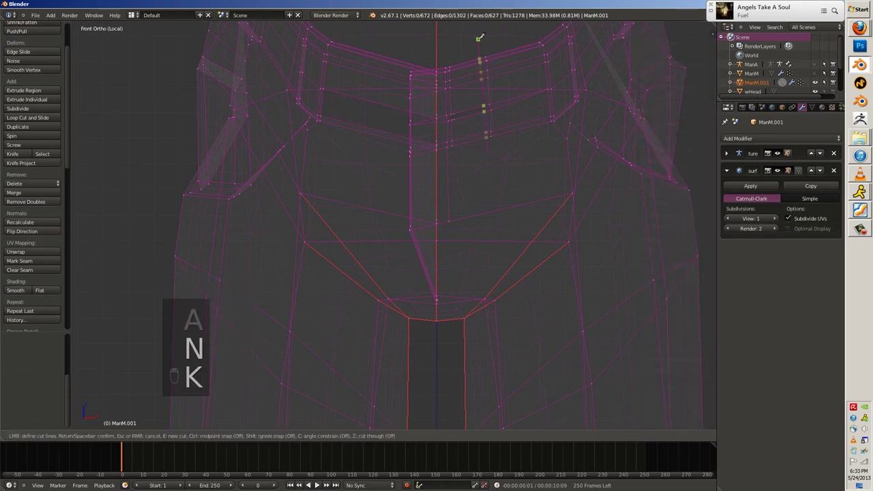
key("g")
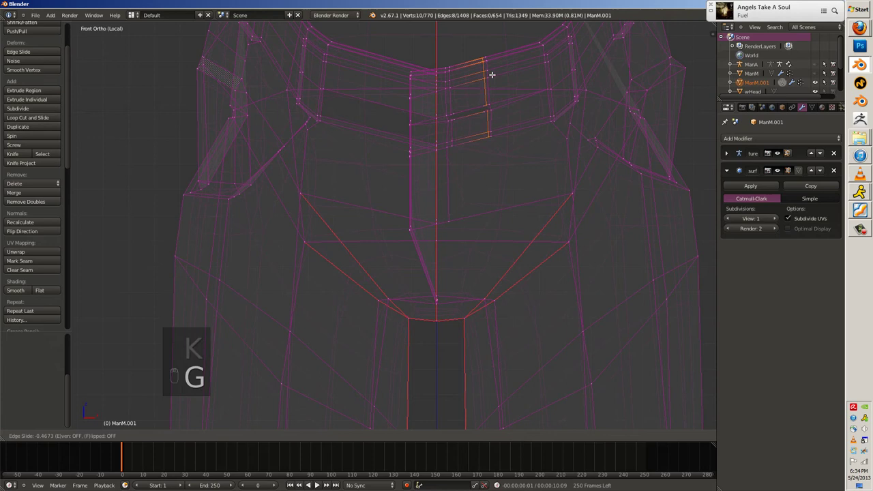
key("Tab")
key("z")
key("a")
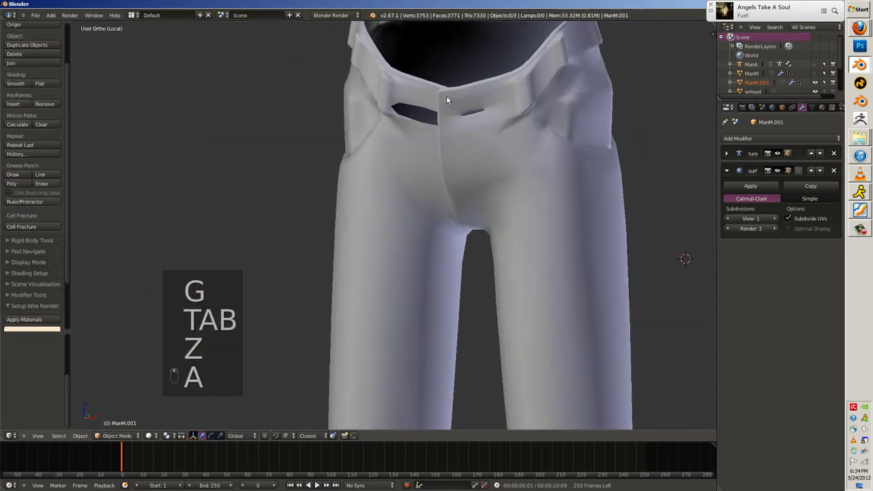
Delete the collar face to open the second drawstring slit and check it from the front.
key("Tab")
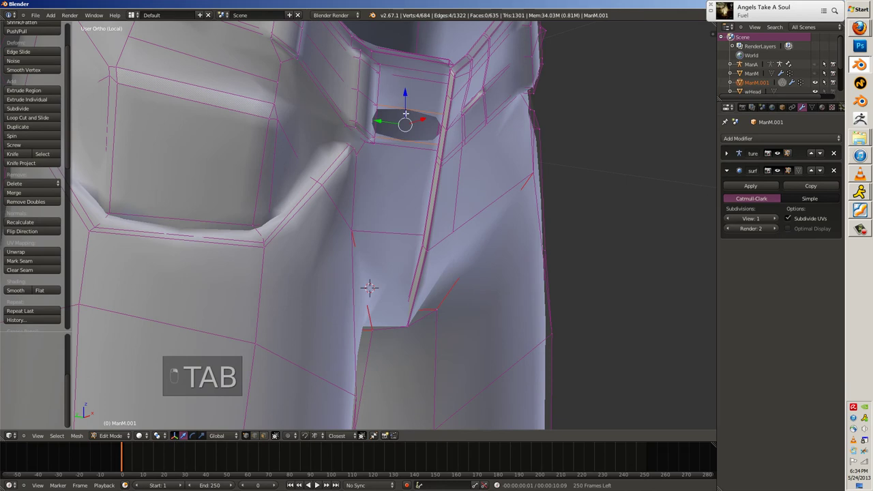
key("f")
key("Tab")
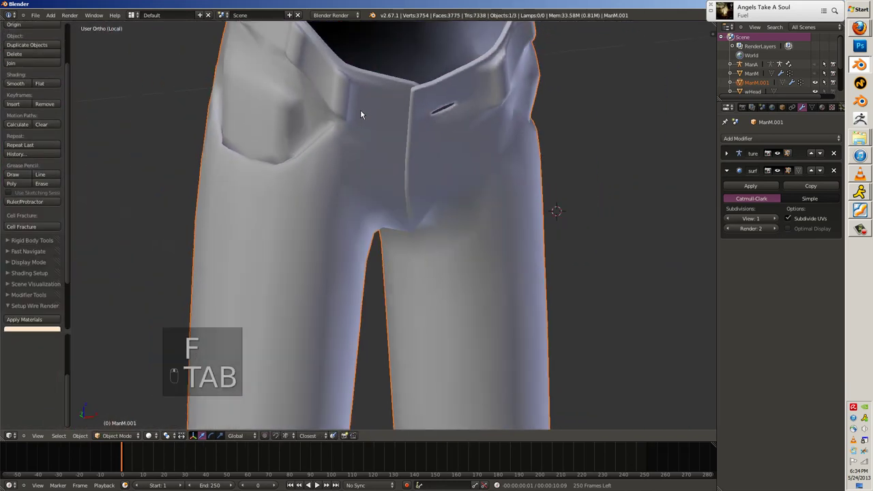
key("a")
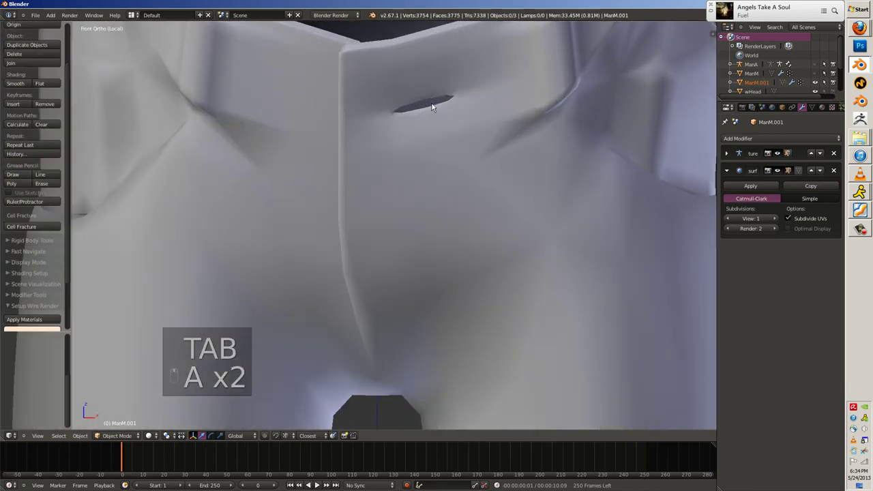
key("Tab")
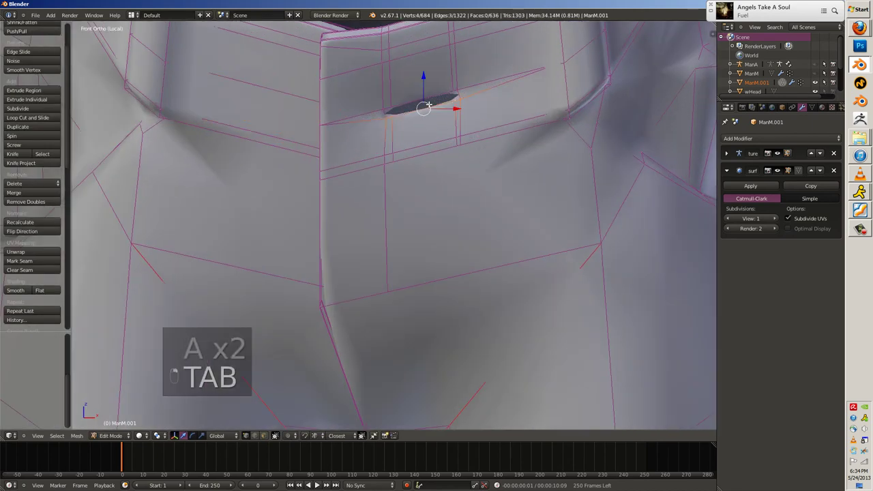
Reshape the slit's collar edges and add a new circle object for the toggle.
key("z")
key("ctrl+n")
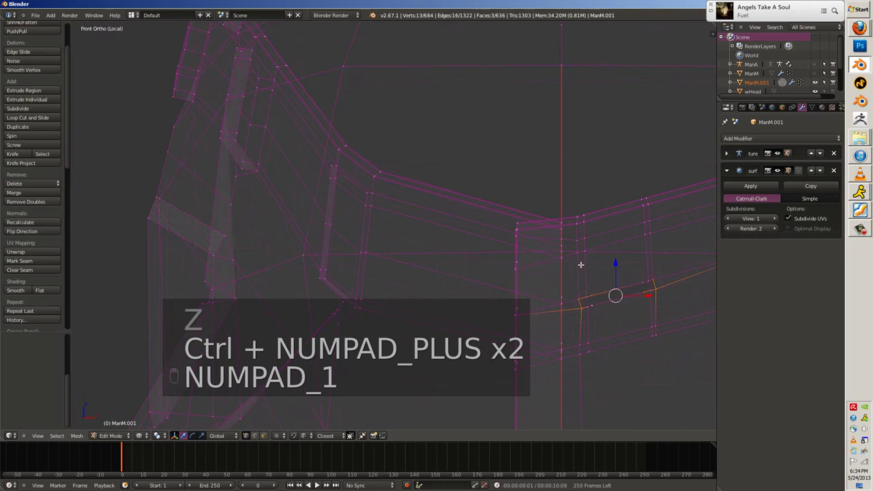
key("z")
key("o")
key("g")
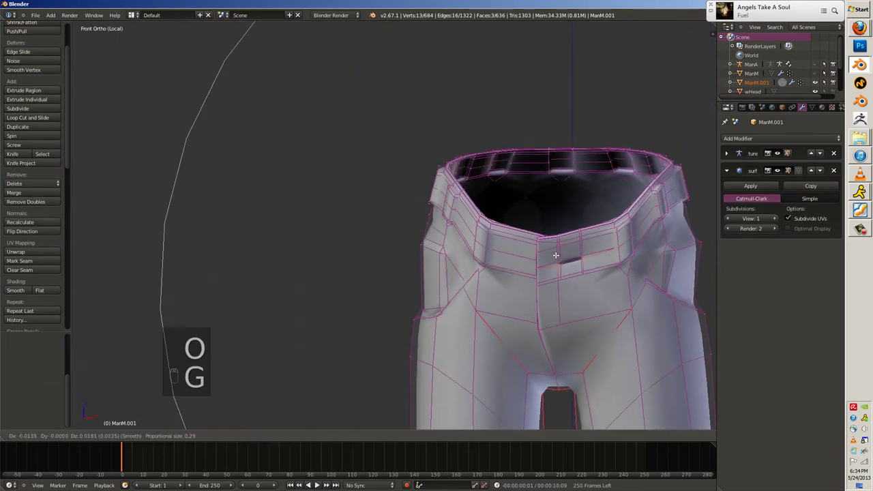
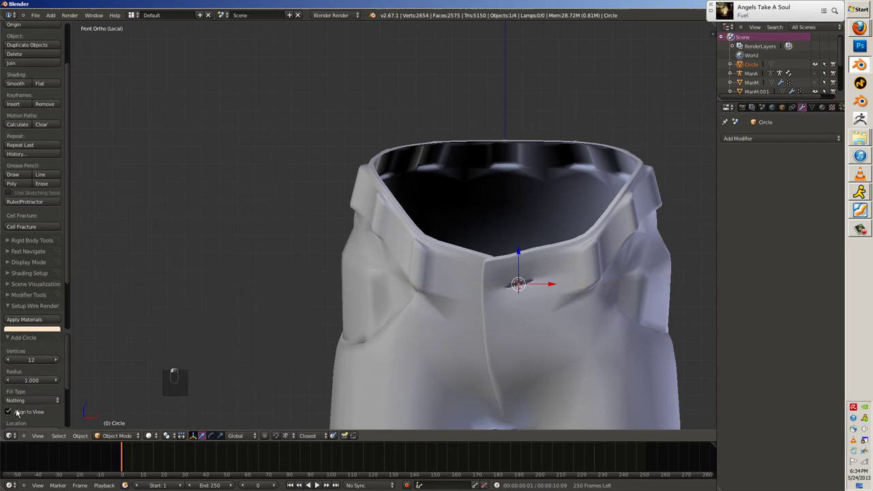
Shrink the new circle down to toggle size at the collar.
key("Tab")
key("s")
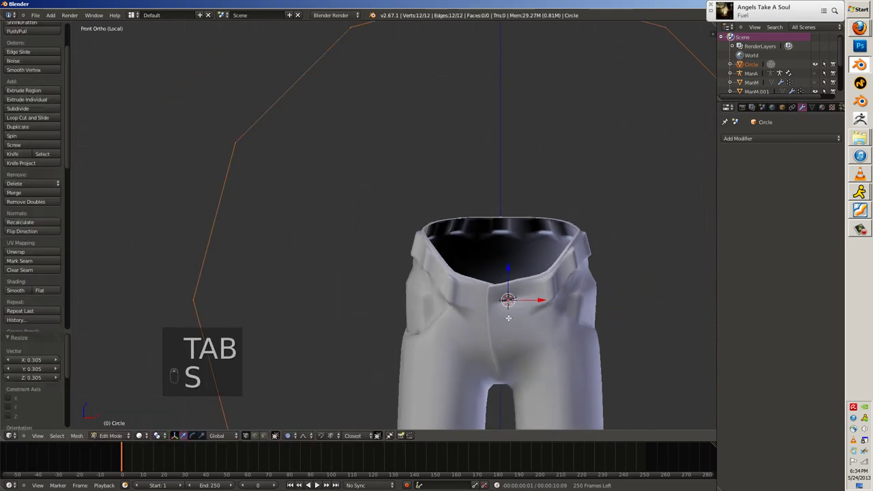
key("o")
key("s")
key("s")
key("s")
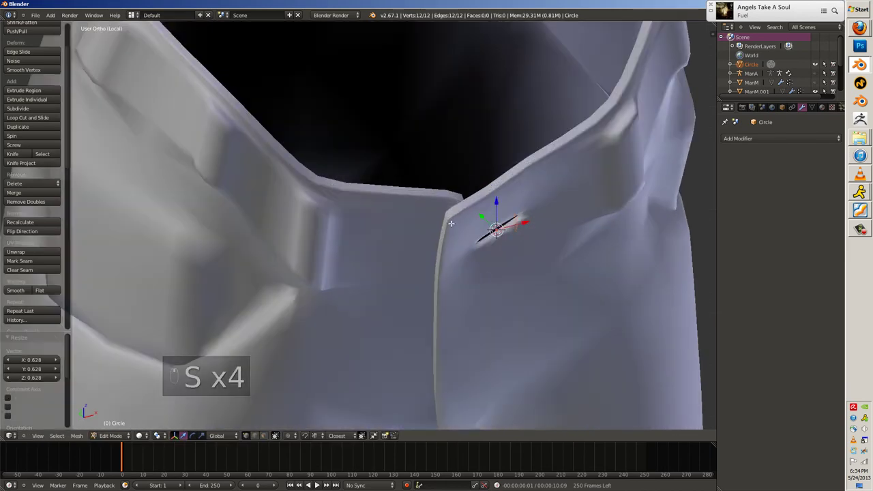
Extrude and scale the circle's rim into a filled disc with holes and smooth it.
key("e")
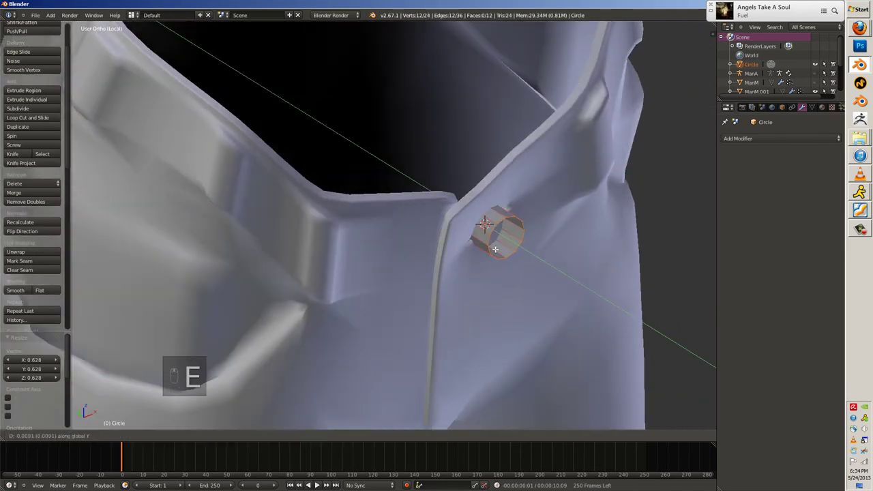
key("e")
key("s")
key("e")
key("s")
key("Tab")
key("Tab")
key("ctrl+t")
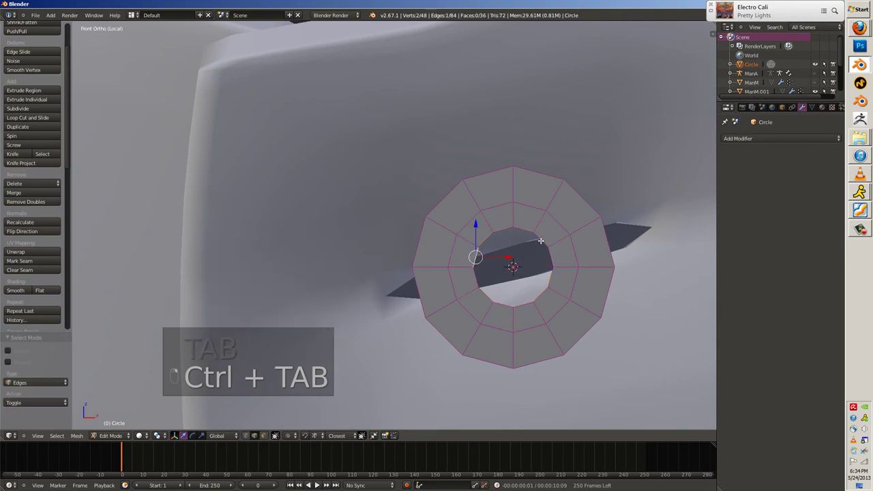
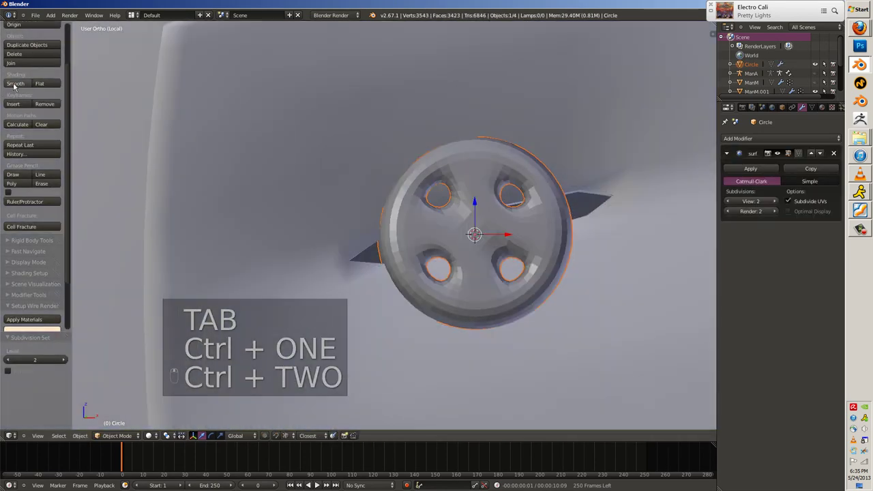
Add a supporting edge loop to the toggle and add a Bezier curve beside it.
key("Tab")
key("ctrl+r")
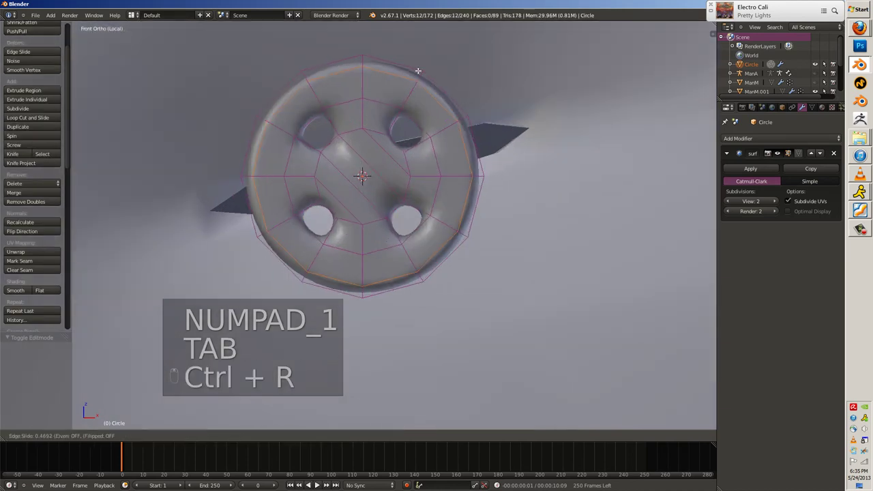
key("Tab")
key("a")
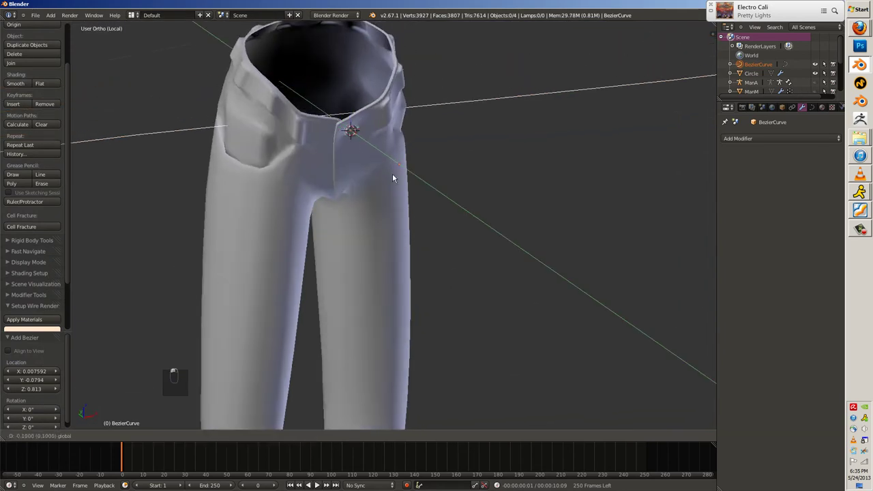
Shrink the Bezier curve and move its points so the cord runs through the toggle.
key("s")
key("s")
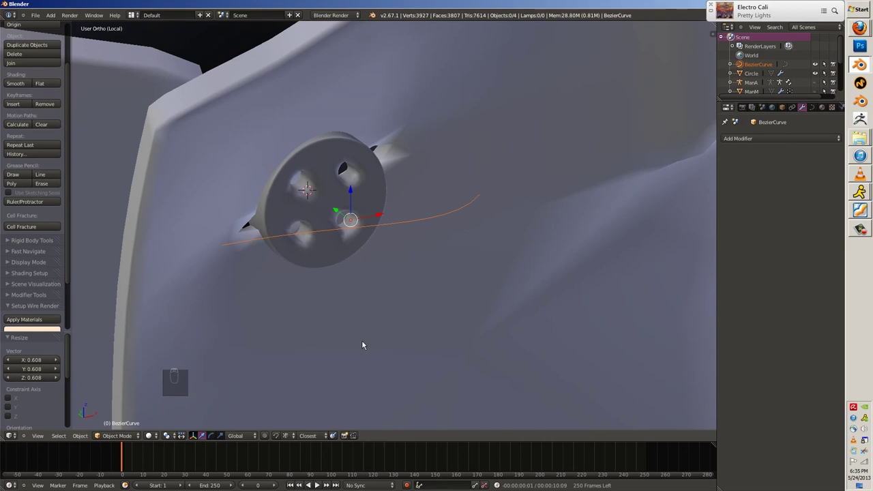
key("ctrl+s")
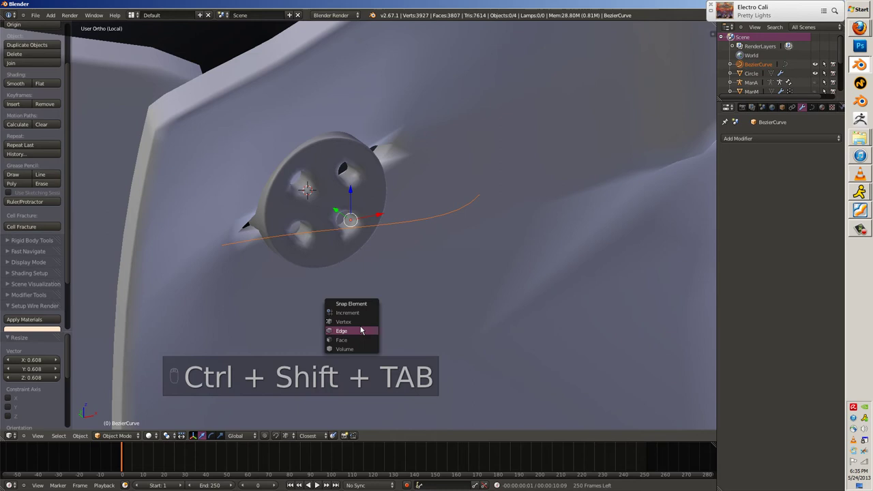
key("Tab")
key("g")
key("g")
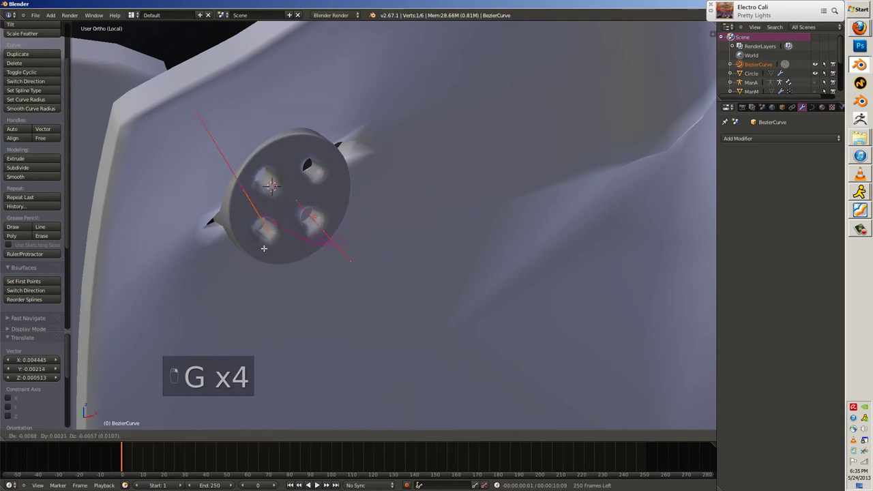
key("g")
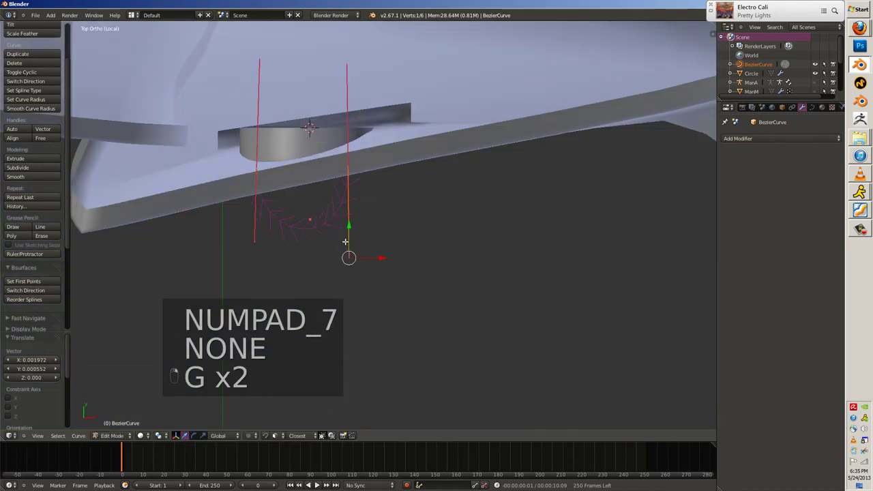
key("g")
key("g")
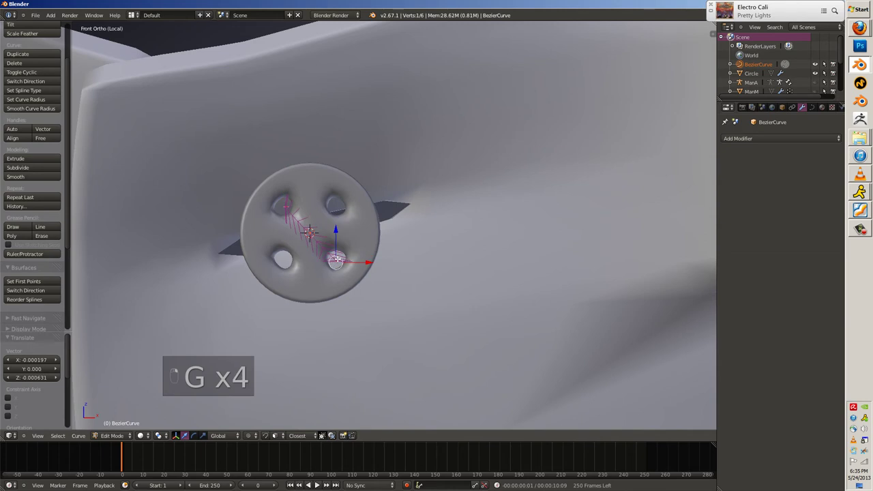
Rotate the curve points 90 degrees, scale them along Y, and start adding another curve.
key("a")
key("shift+r")
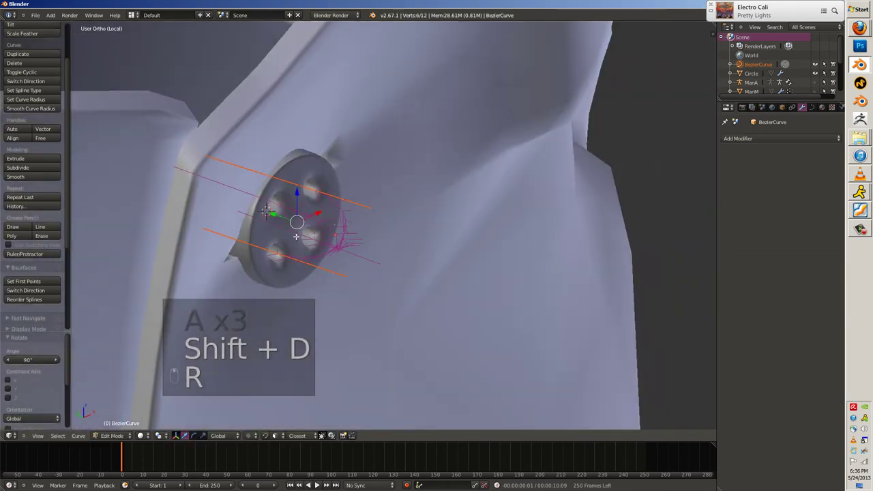
key("a")
key("a")
key("s")
key("y")
key("s")
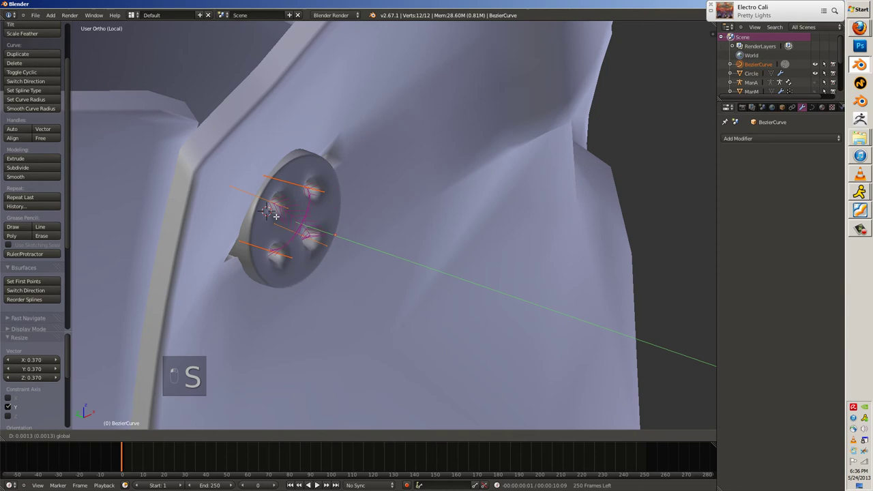
key("Tab")
key("a")
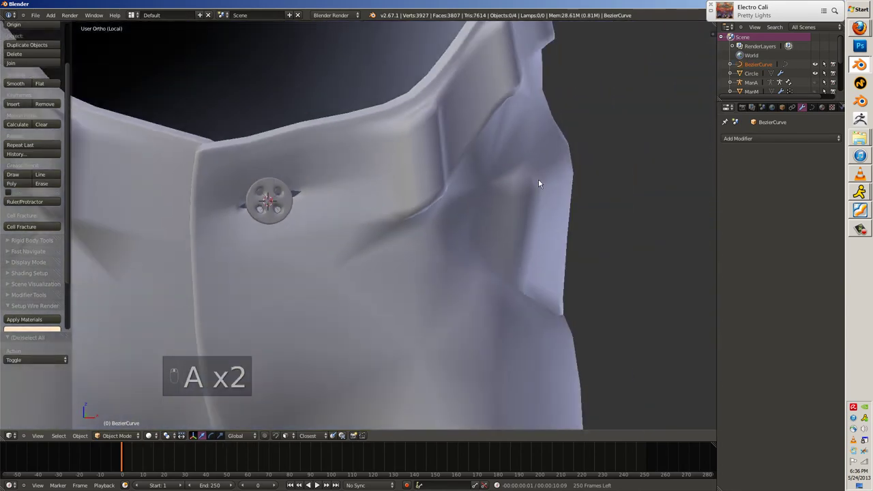
key("shift+a")
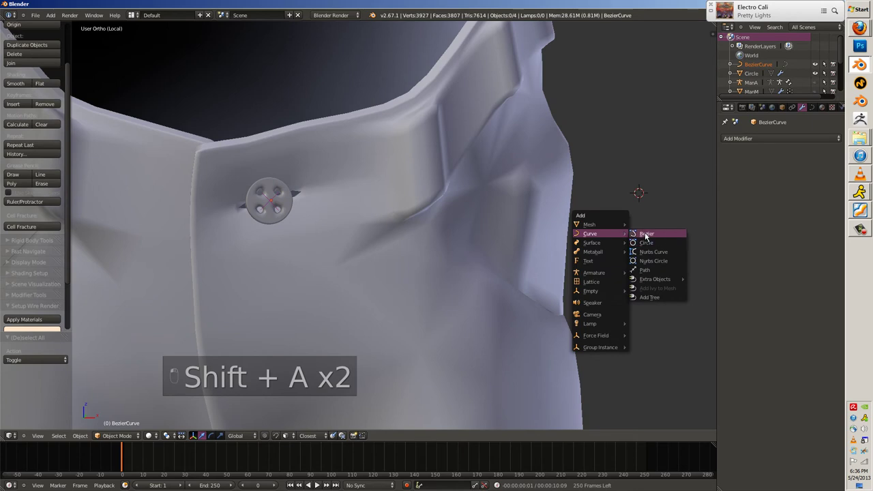
Add a Bezier circle and resize it as the cord's round profile.
key("x")
key("shift+a")
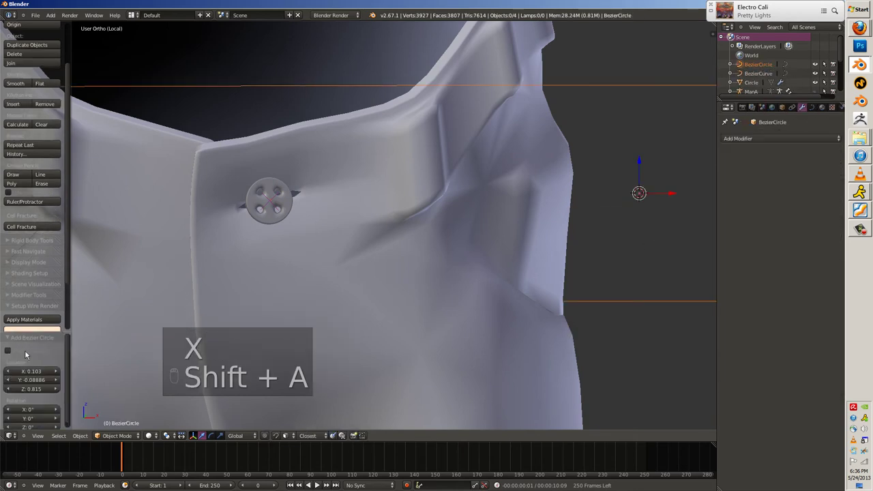
key("s")
key("s")
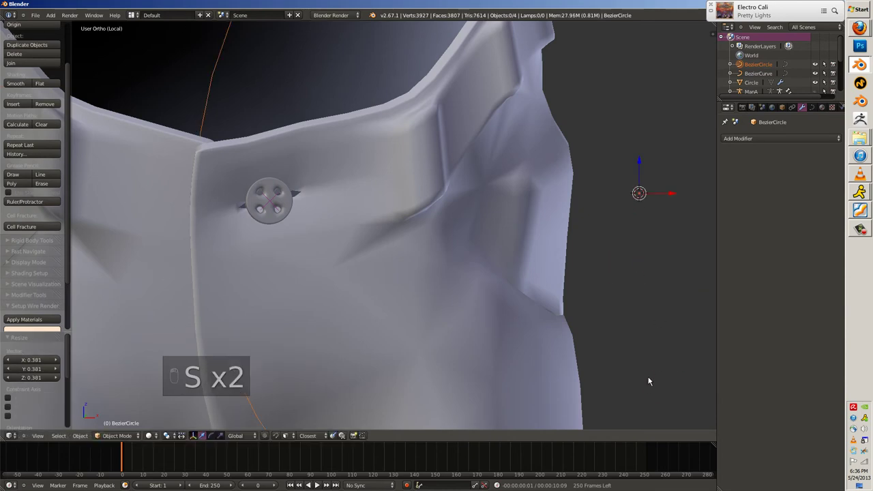
key("s")
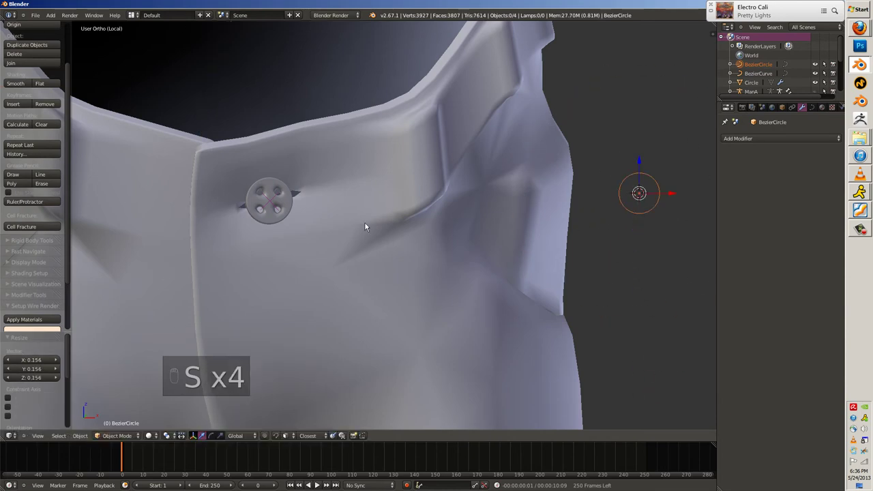
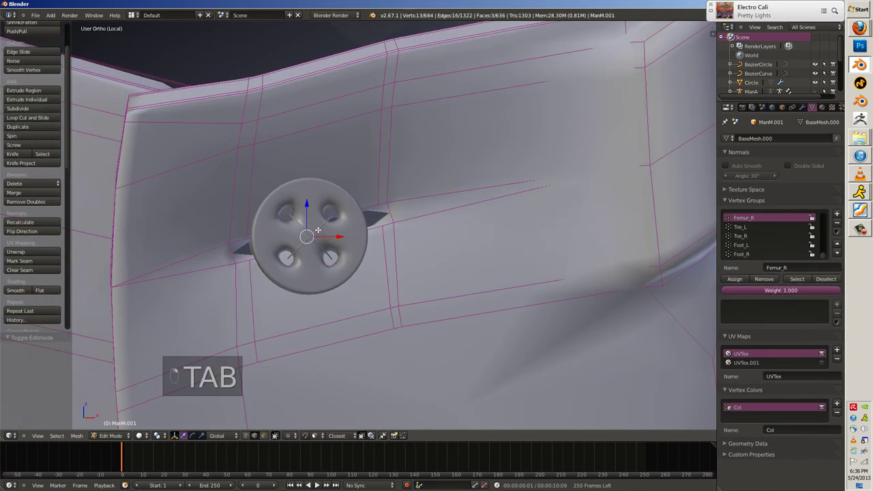
Set the circle as the BezierCurve's Bevel Object and scale it to adjust the cord thickness.
key("Tab")
left_click_drag(414, 217, 574, 288)
key("s")
key("s")
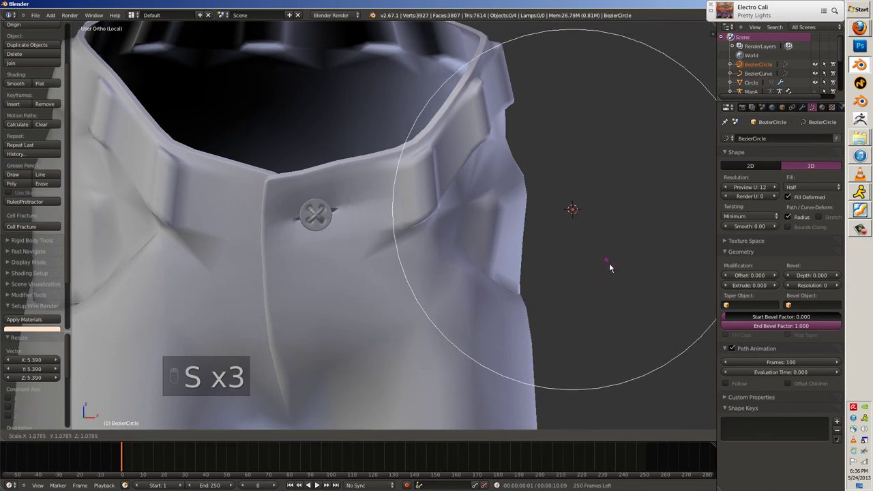
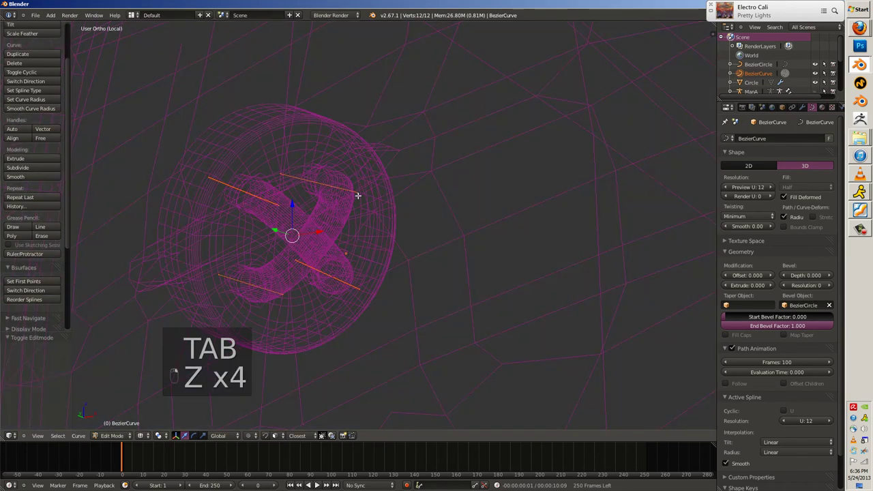
Lower the curve's Preview U to 3 and convert the thickened cord to a mesh (Alt+C).
key("z")
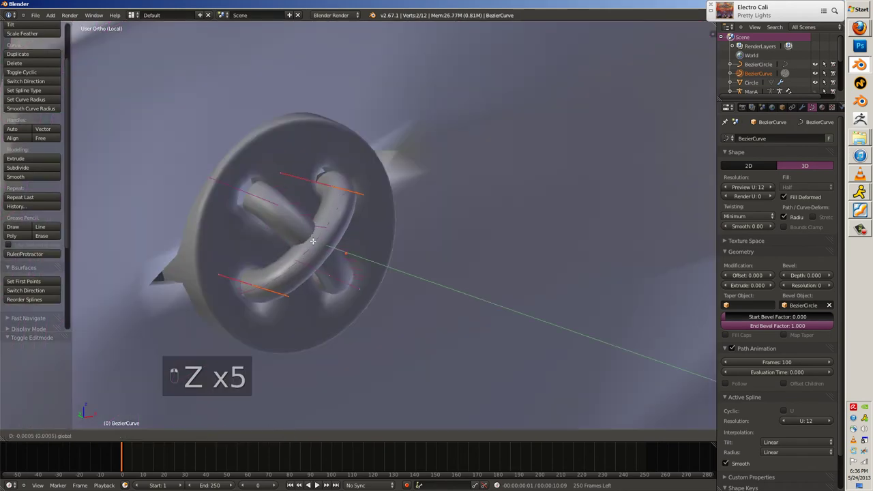
key("Tab")
key("a")
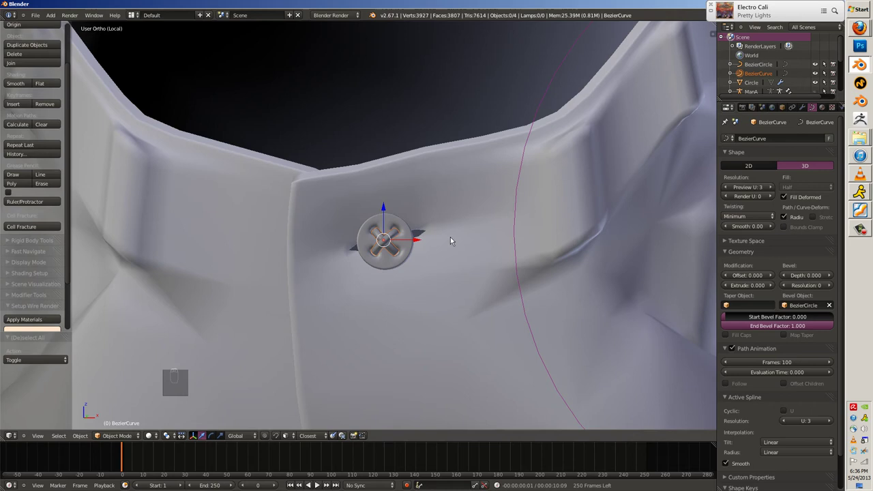
key("alt+c")
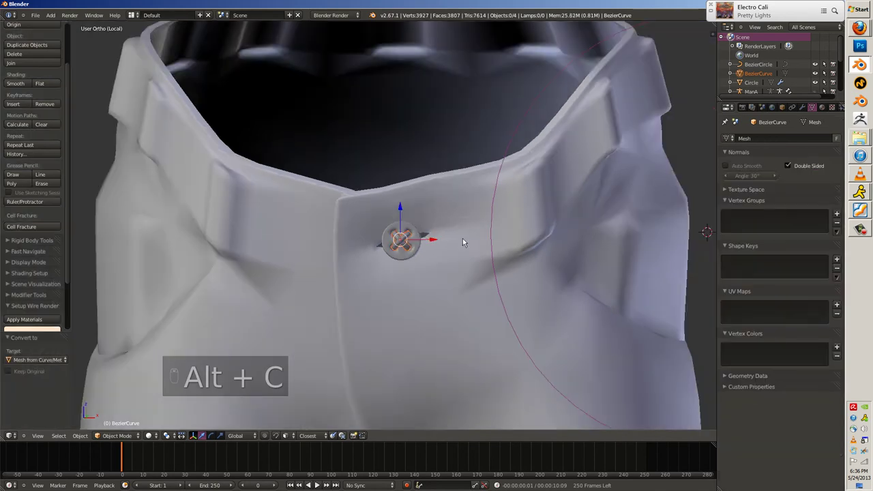
Delete the BezierCircle profile and join the tube mesh into the Circle toggle object.
key("a")
key("x")
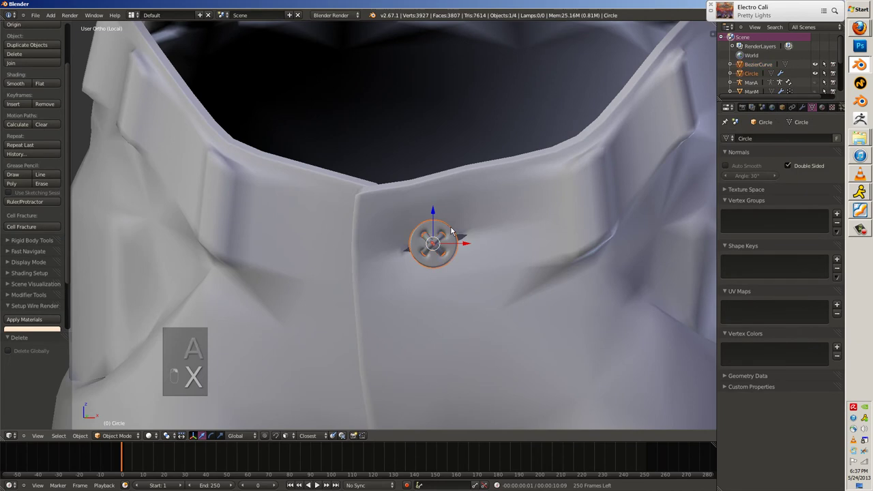
key("ctrl+j")
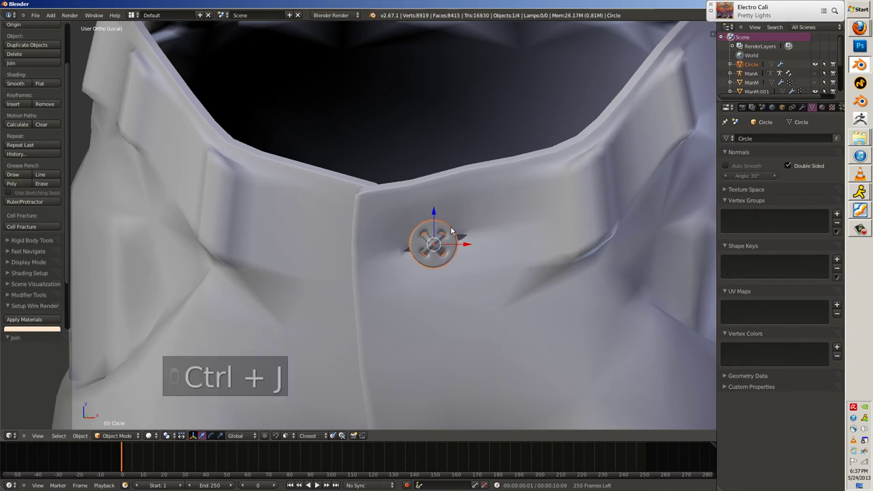
key("a")
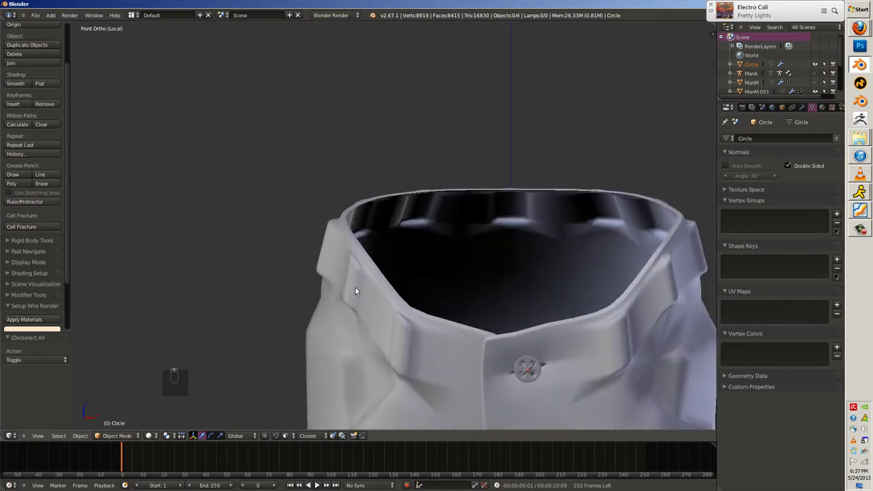
Add loop cuts near the hood opening and thicken the selected hood edge.
key("Tab")
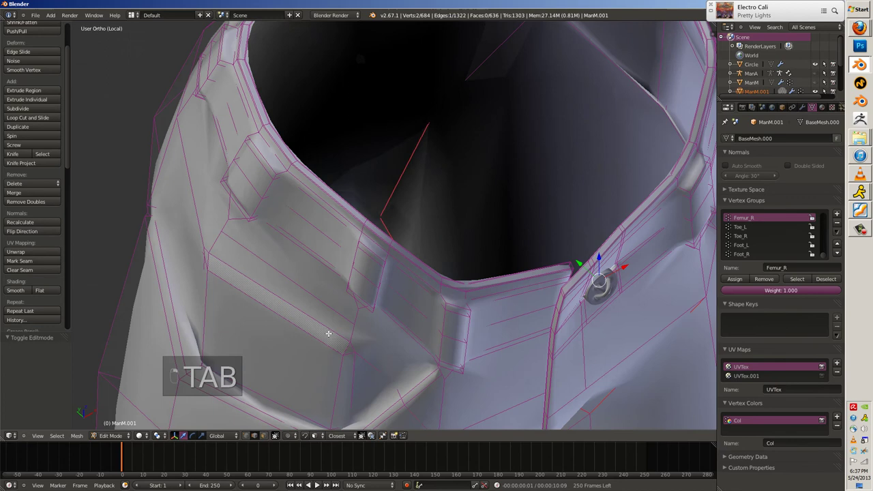
key("ctrl+r")
key("alt+s")
key("g")
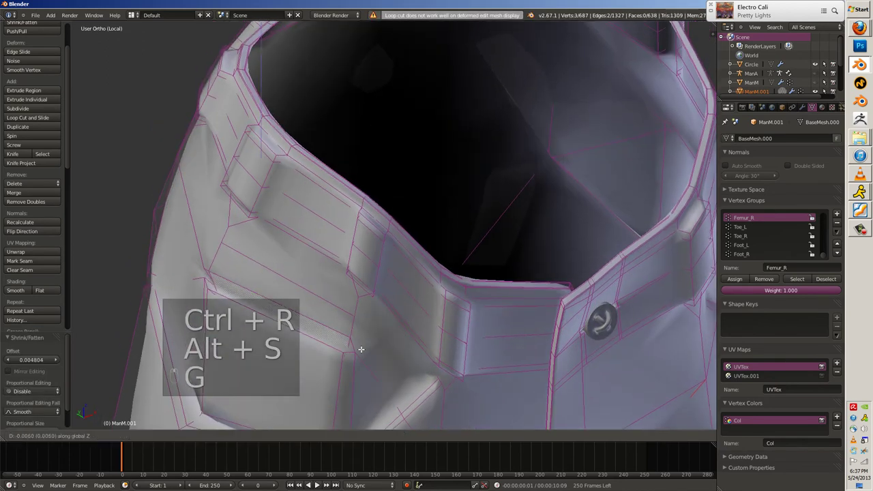
key("Tab")
key("Tab")
key("ctrl+r")
key("alt+s")
key("g")
key("Tab")
key("a")
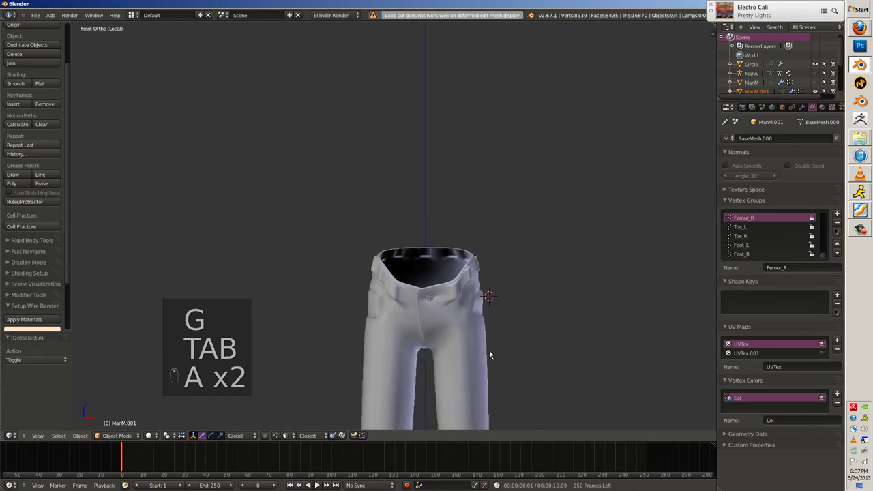
Add an edge loop around the eyelet ring, slide it into place and bevel the selected edges.
key("Tab")
key("ctrl+r")
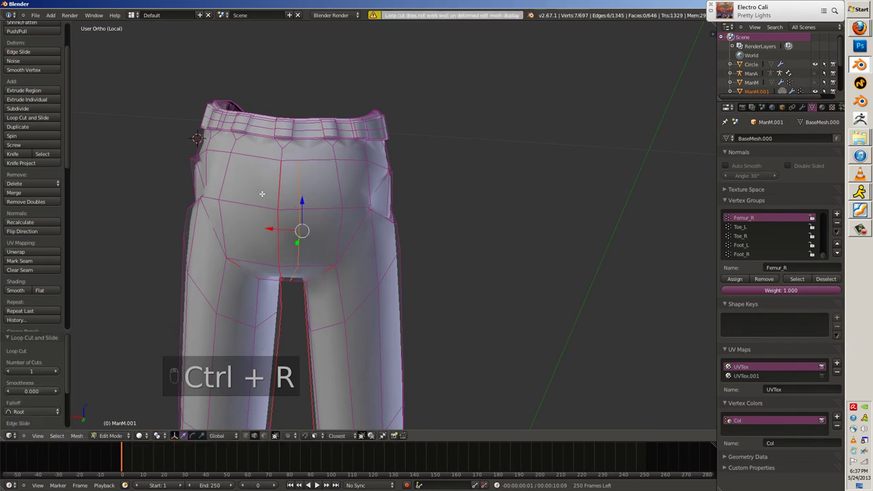
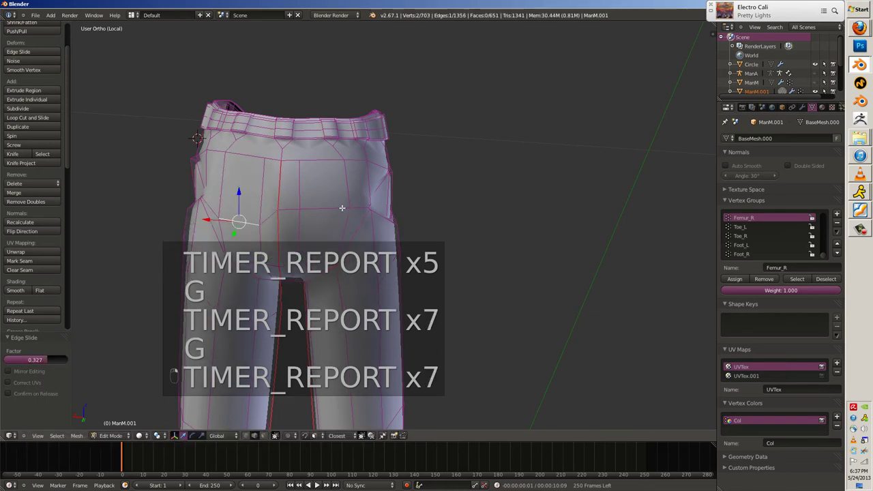
key("g")
key("ctrl+t")
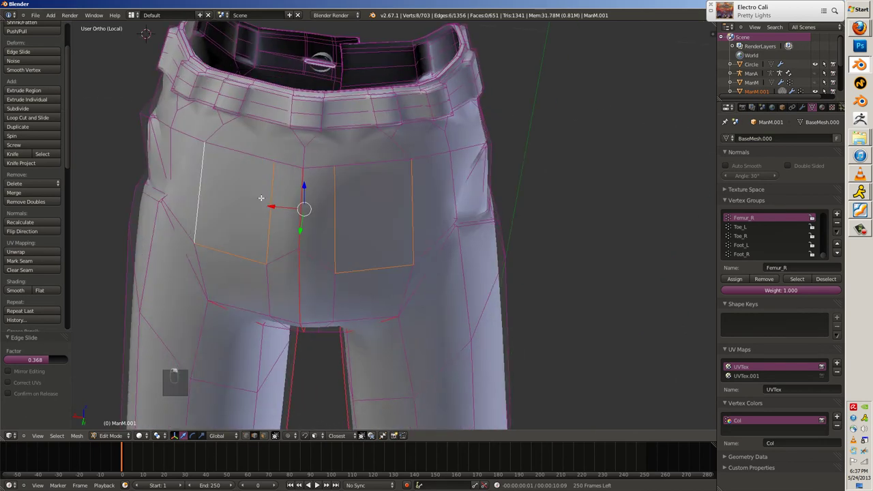
key("ctrl+b")
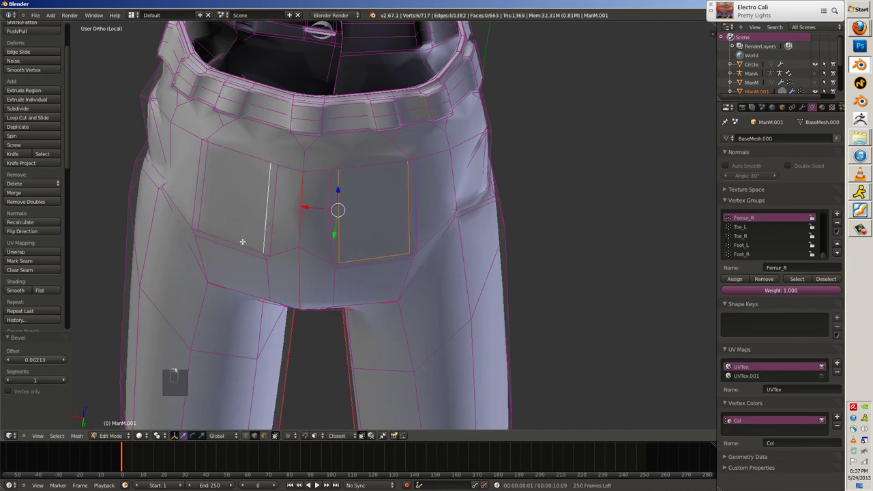
key("alt+s")
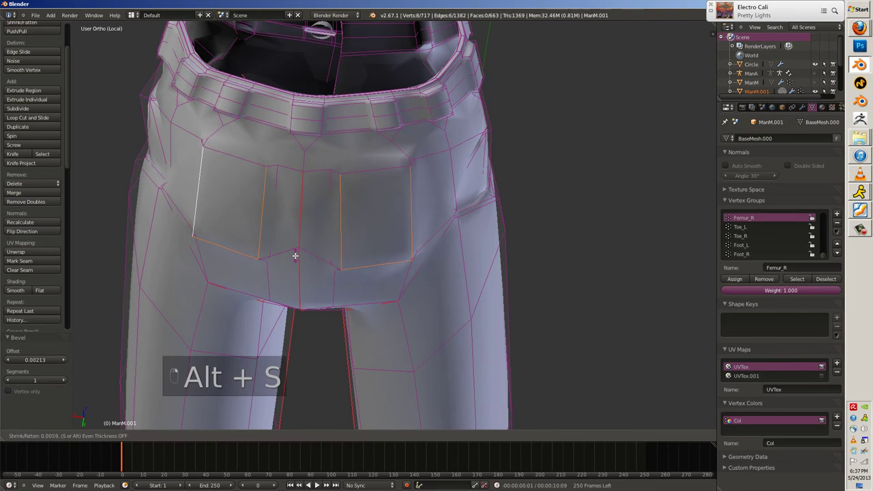
Knife-cut a new edge just below the hood rim.
key("a")
key("k")
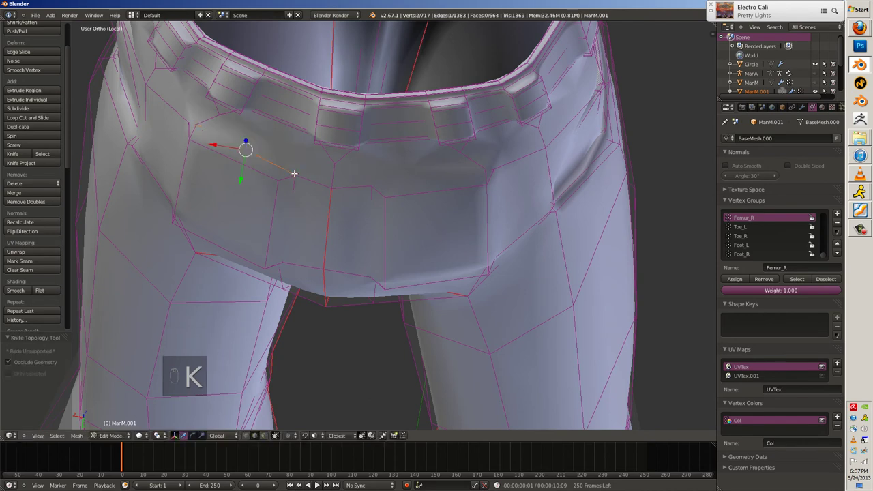
key("a")
key("j")
key("k")
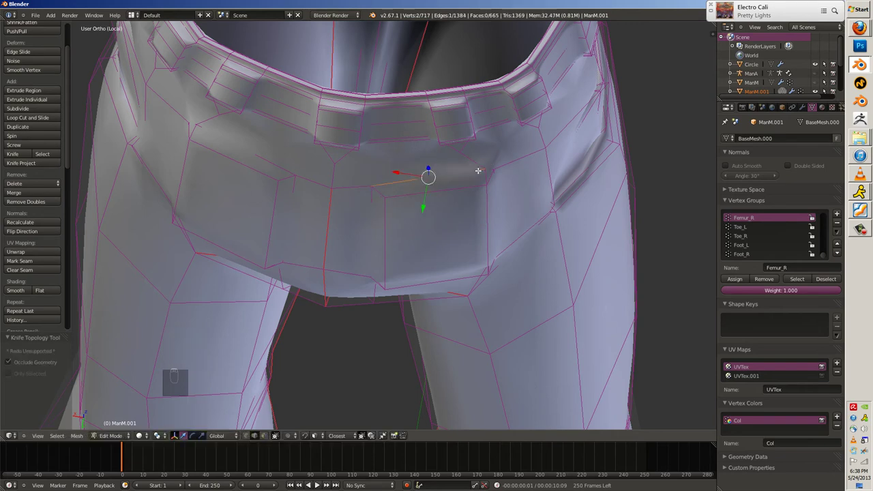
Add two more edge loops near the hood and move the new vertices below the rim.
key("ctrl+r")
key("alt+s")
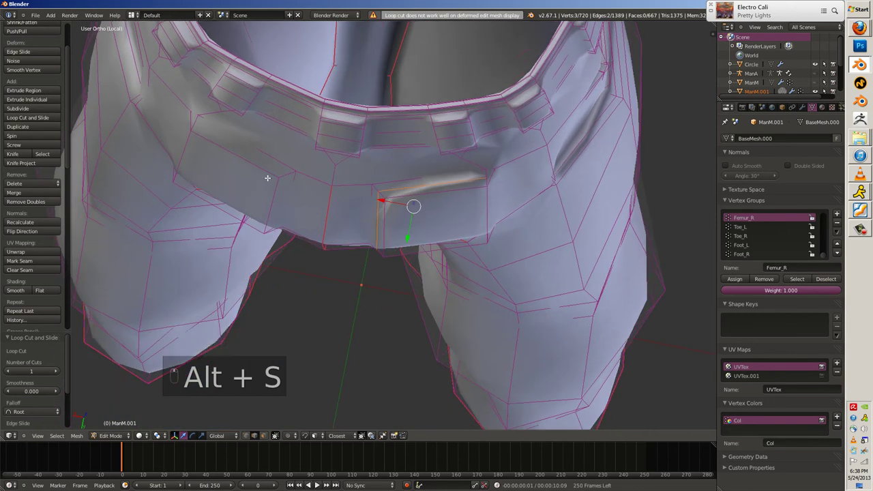
key("ctrl+r")
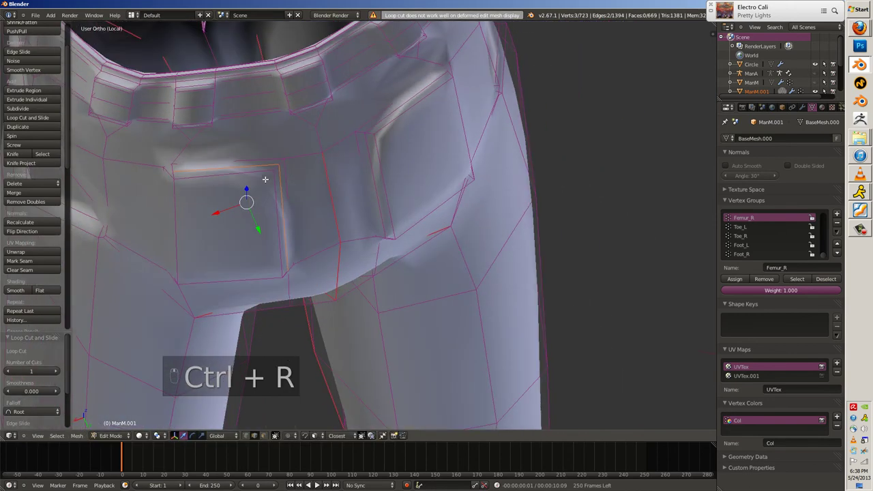
key("g")
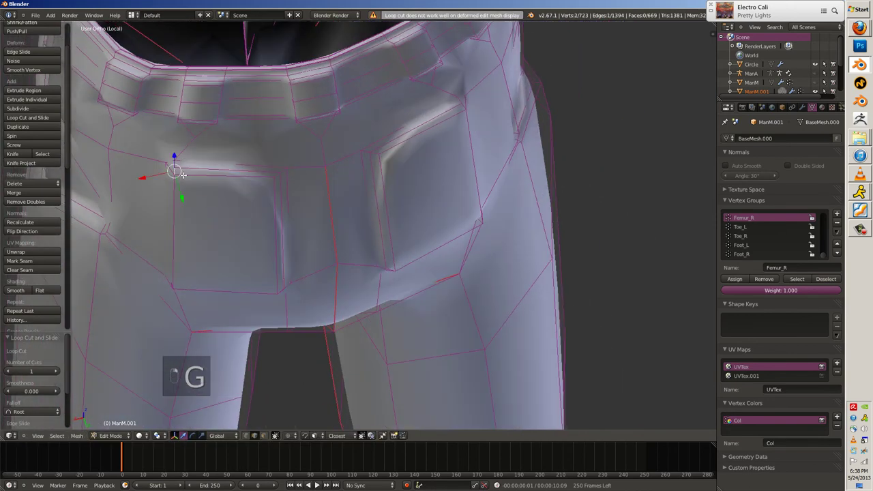
key("g")
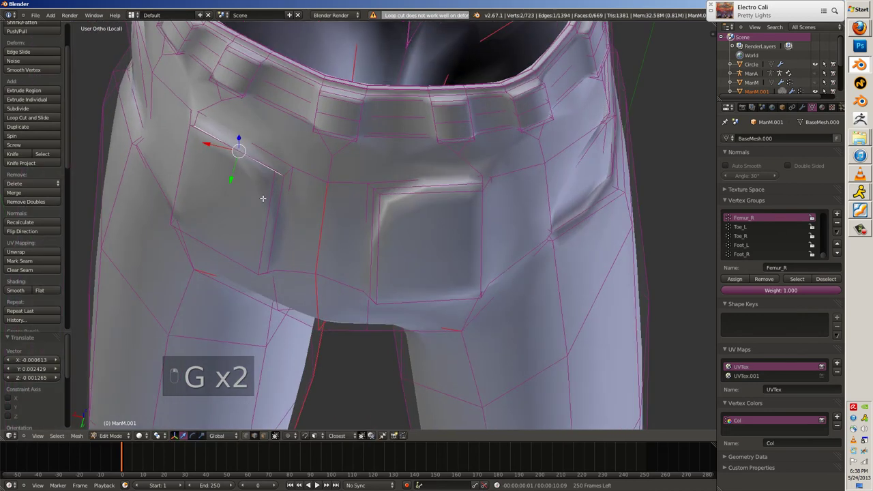
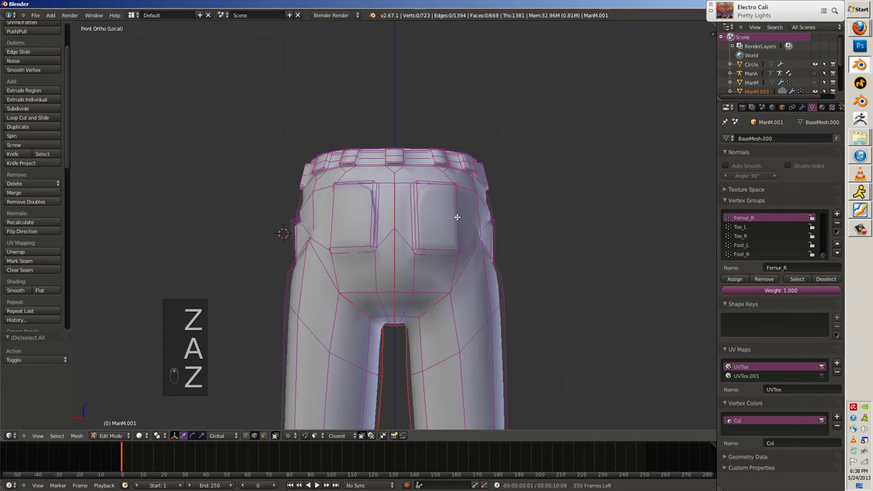
Add an edge loop along the trousers' waistband and scale it into position.
key("k")
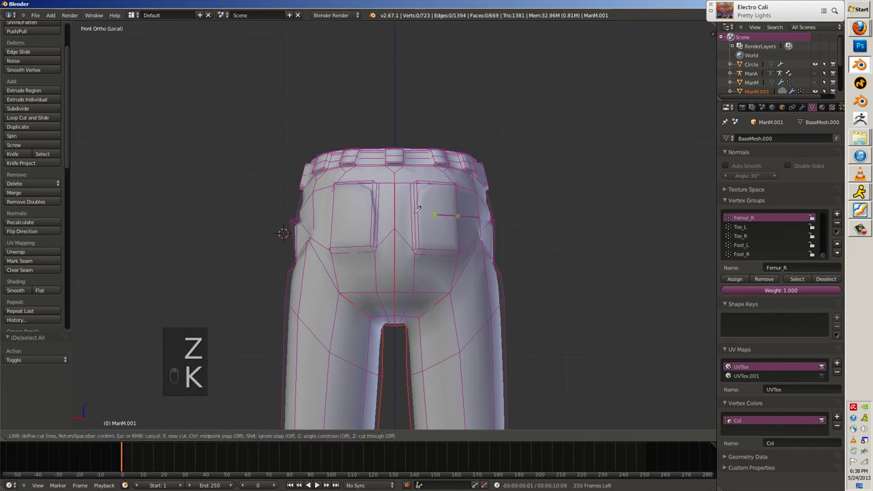
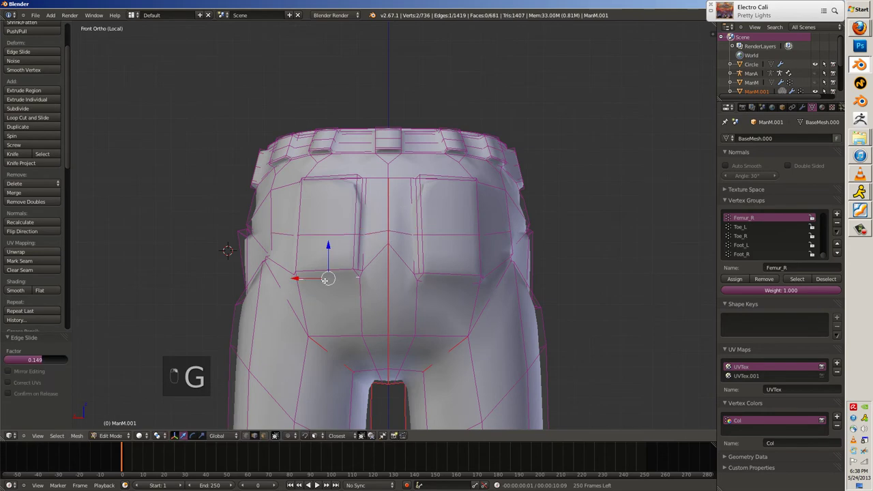
key("o")
key("g")
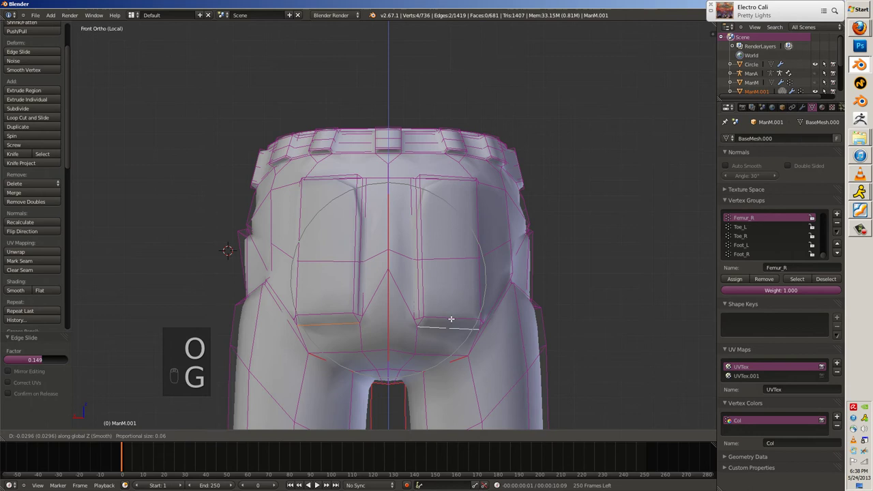
key("s")
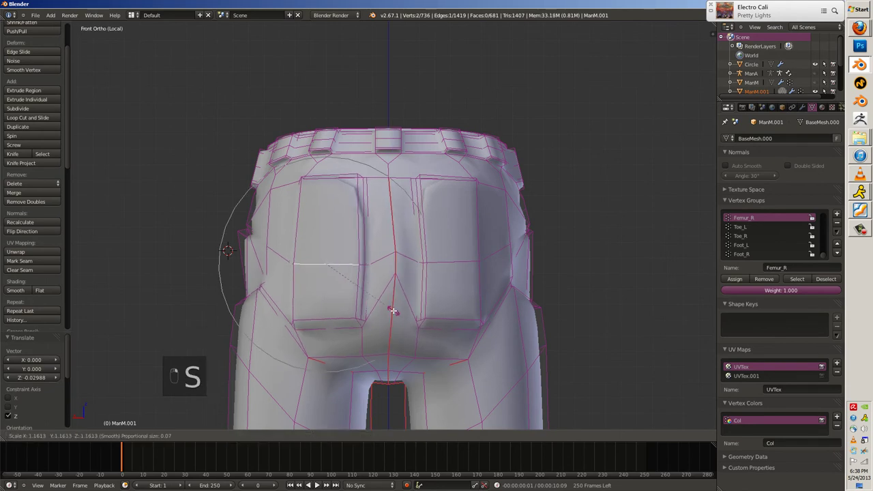
key("s")
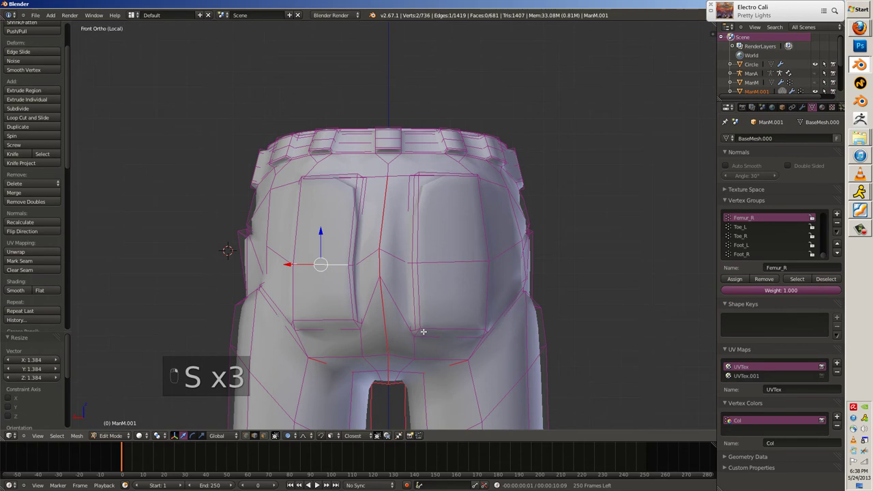
Nudge the selected waistband vertices into place and return to object mode.
key("g")
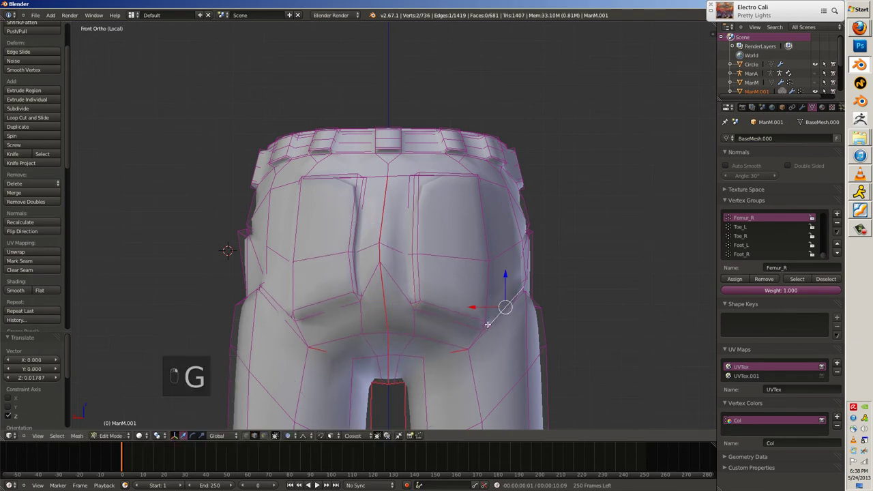
key("g")
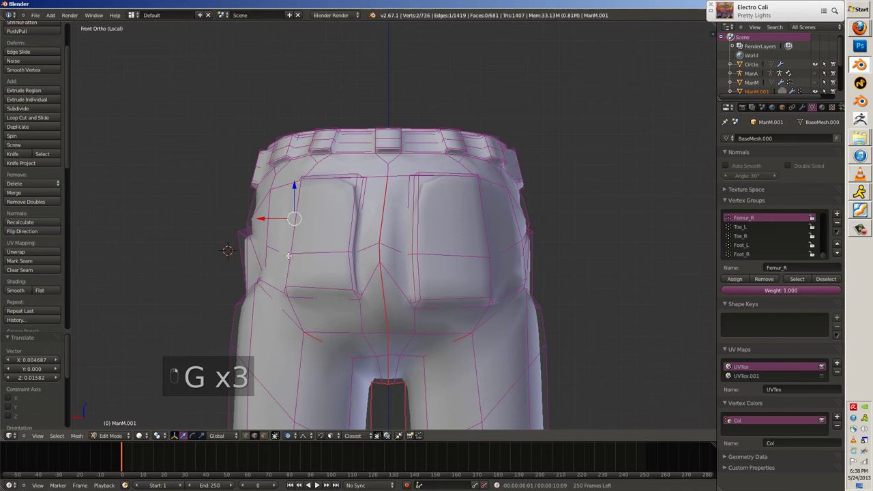
key("ctrl+t")
key("g")
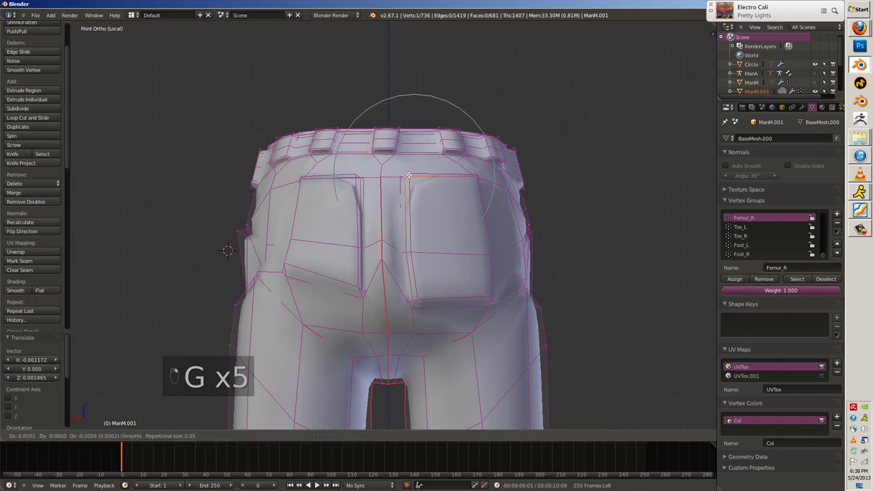
key("ctrl+z")
key("Tab")
key("a")
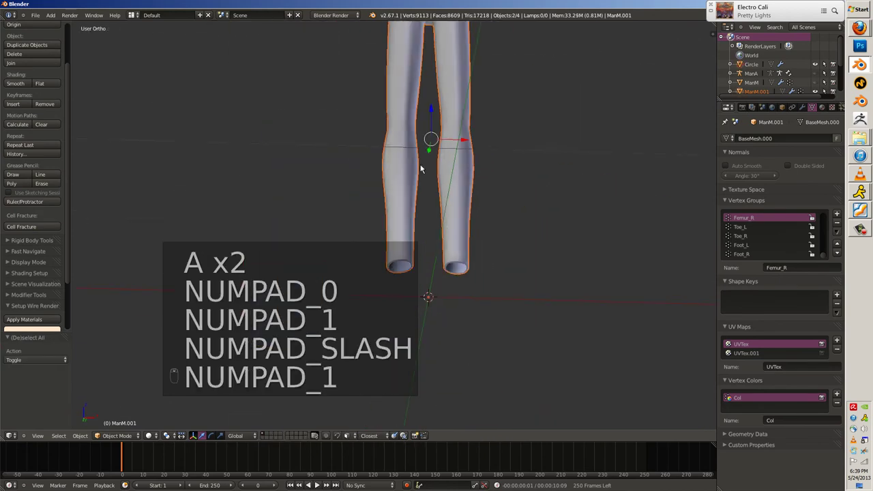
Unhide everything and select the body's hip and leg vertices in wireframe.
key("alt+h")
key("a")
key("Tab")
key("z")
key("ctrl+z")
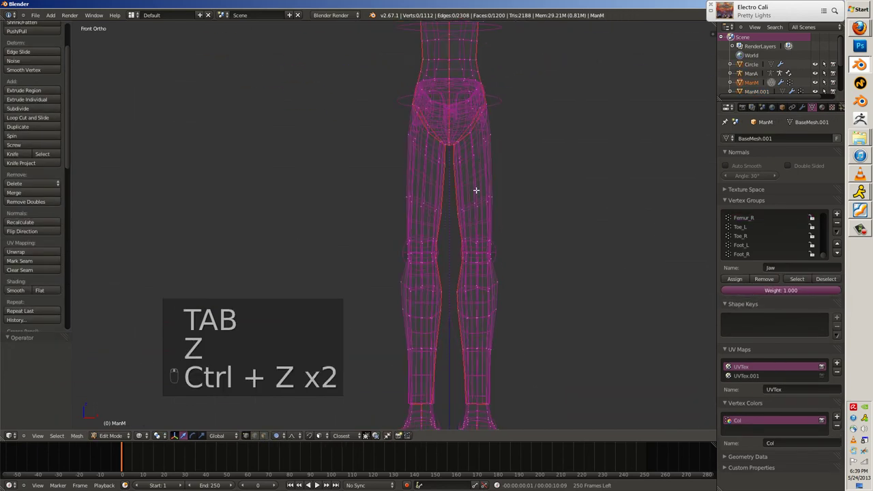
key("a")
key("z")
key("a")
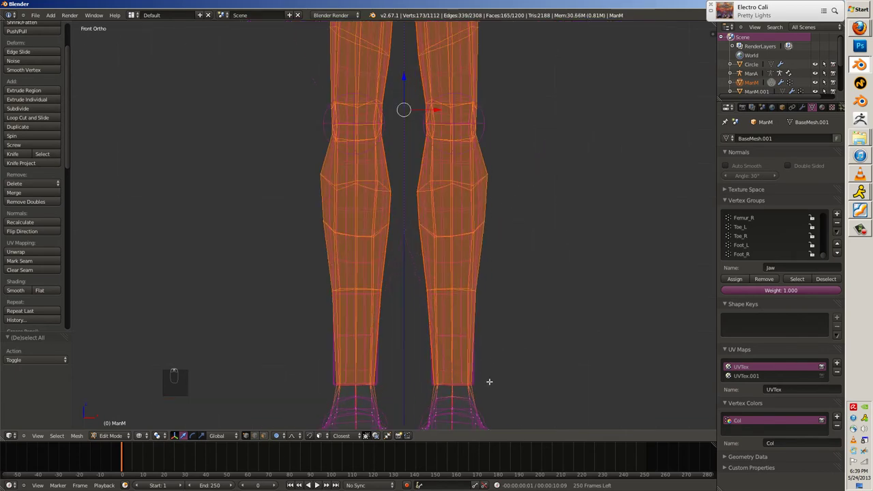
key("c")
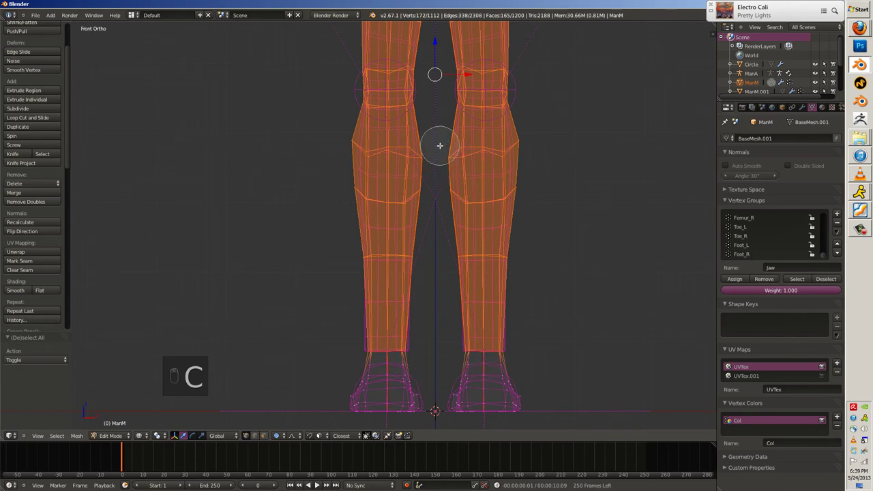
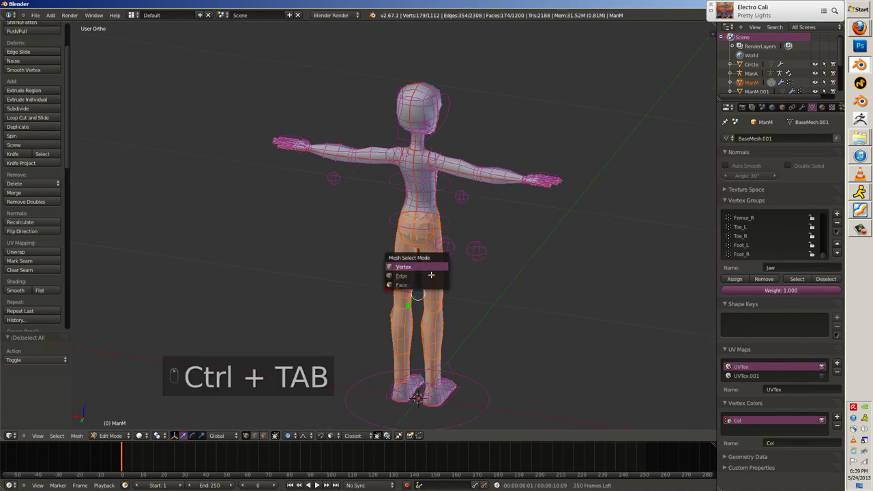
Put the selected leg vertices into a new Hide vertex group for the Mask modifier.
key("h")
key("a")
key("a")
key("z")
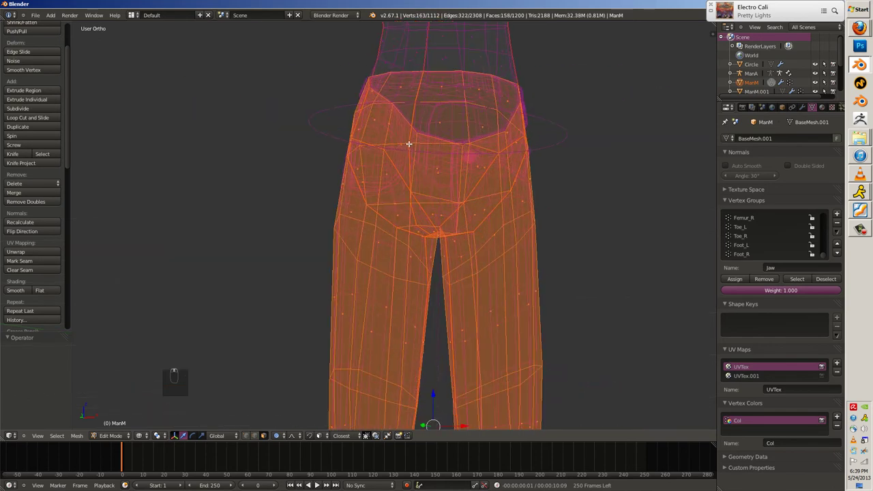
key("ctrl+z")
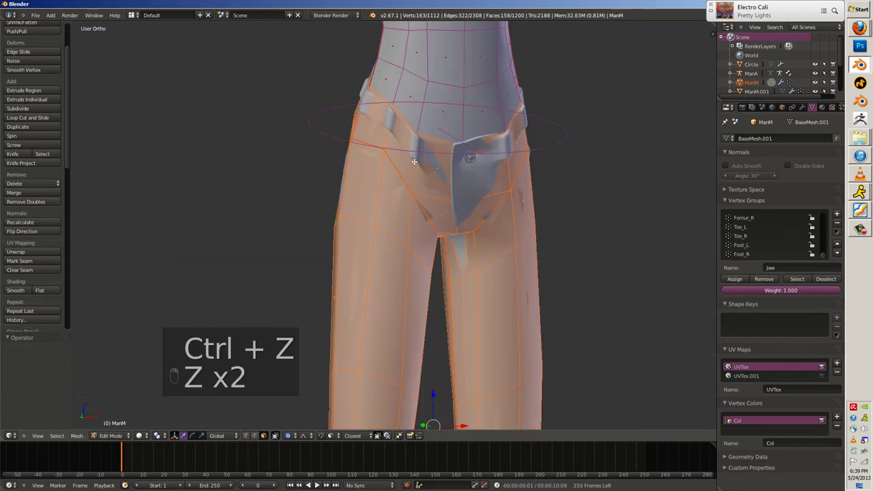
key("ctrl+g")
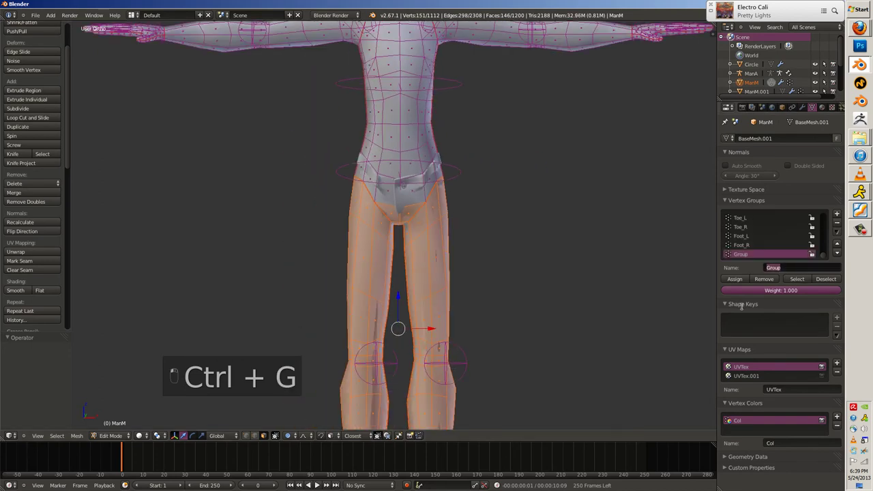
key("Tab")
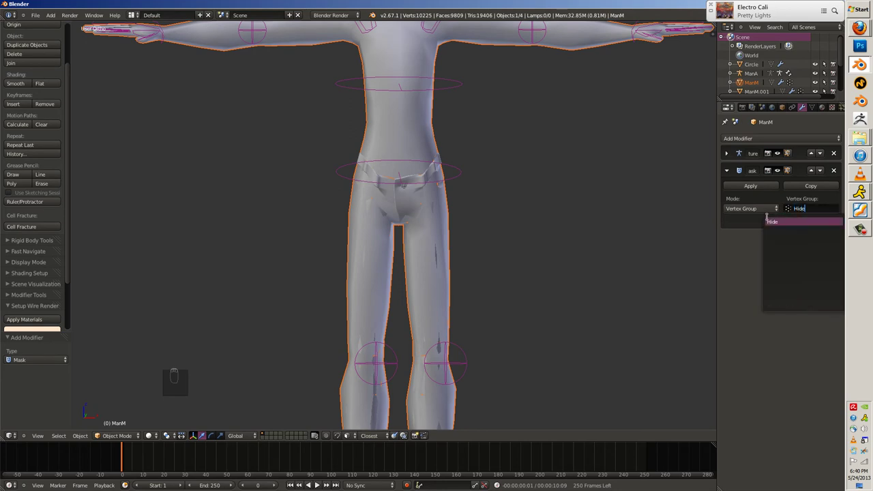
Switch the armature into Pose Mode and start rotating the hip bones.
key("a")
key("g")
key("ctrl+Tab")
key("g")
key("r")
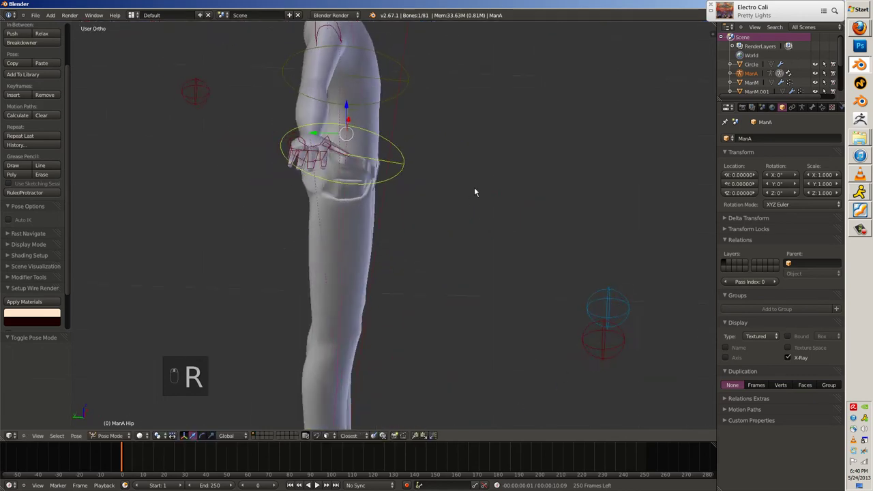
key("a")
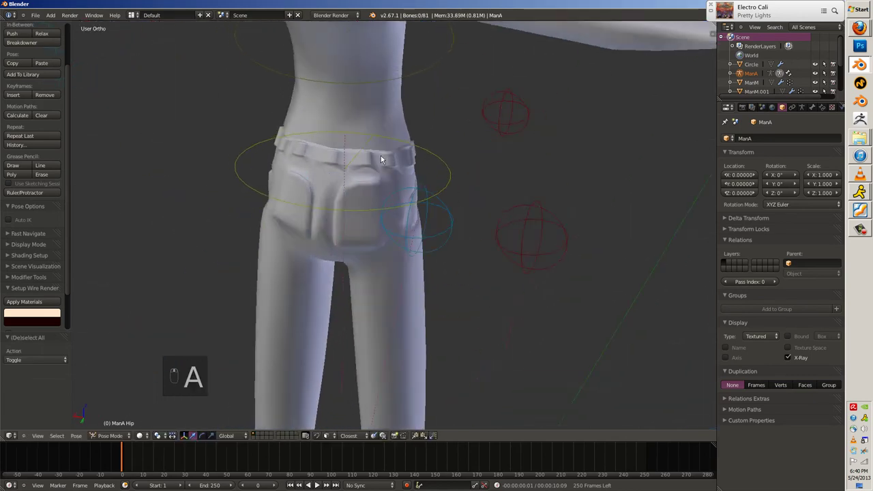
Bend the hips to check the trousers follow the body, then reselect ManM.001.
key("z")
key("a")
key("z")
key("a")
key("r")
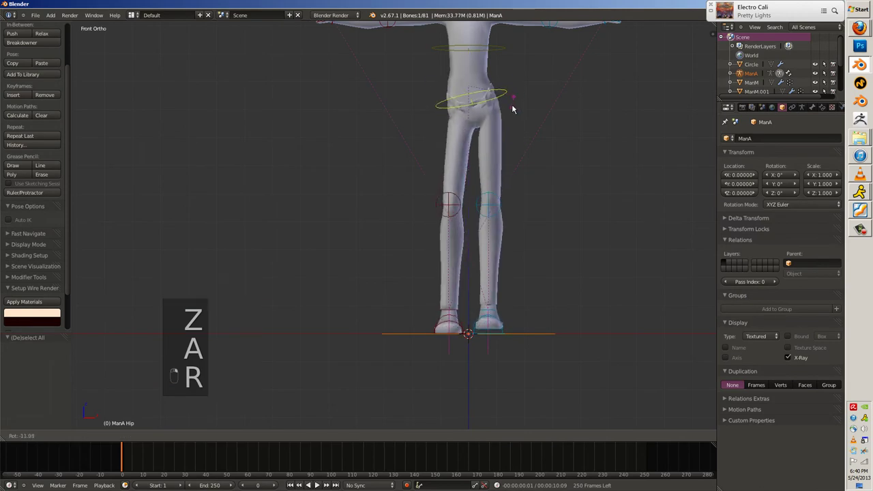
key("g")
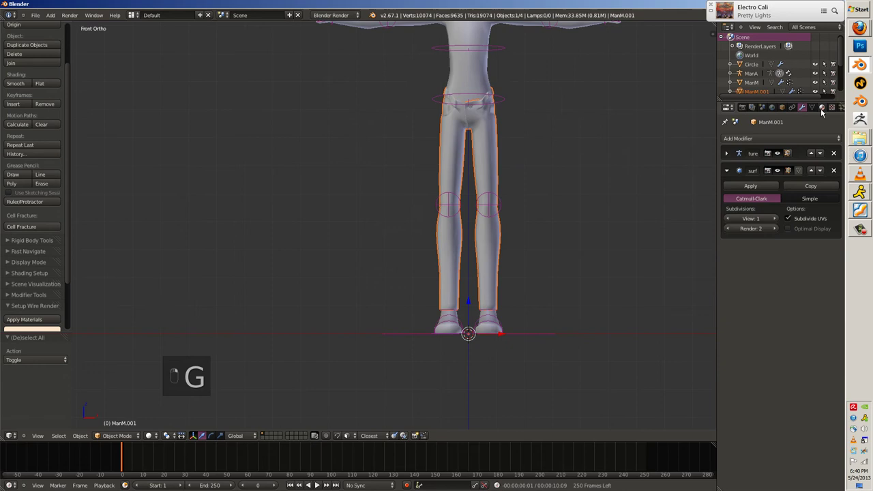
Add a camera in front of the character and look at the scene through it.
left_click_drag(752, 181, 495, 334)
key("a")
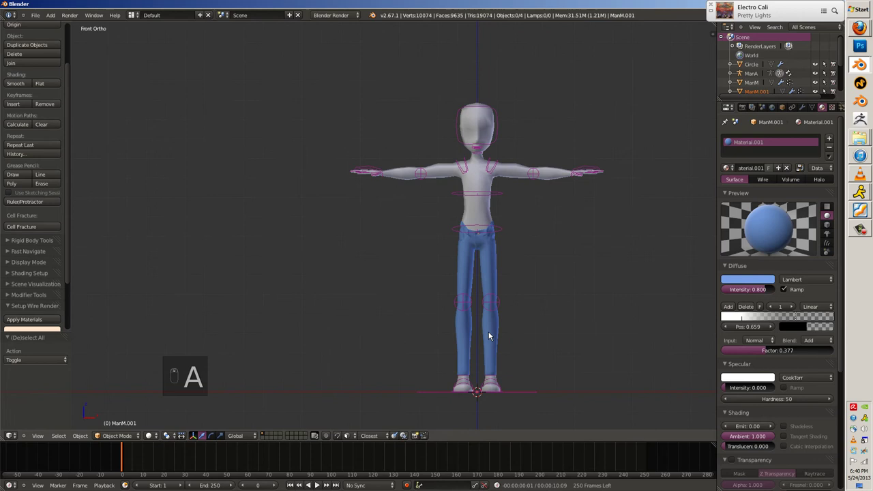
key("shift+a")
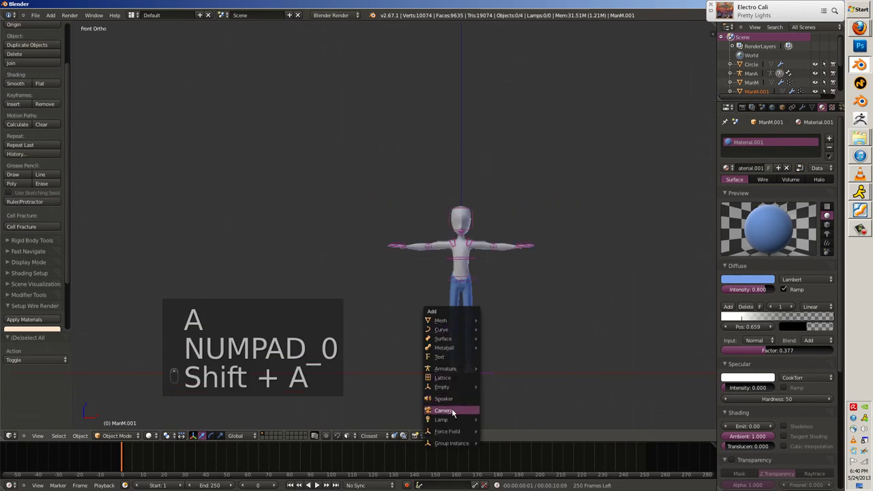
key("ctrl+a")
key("g")
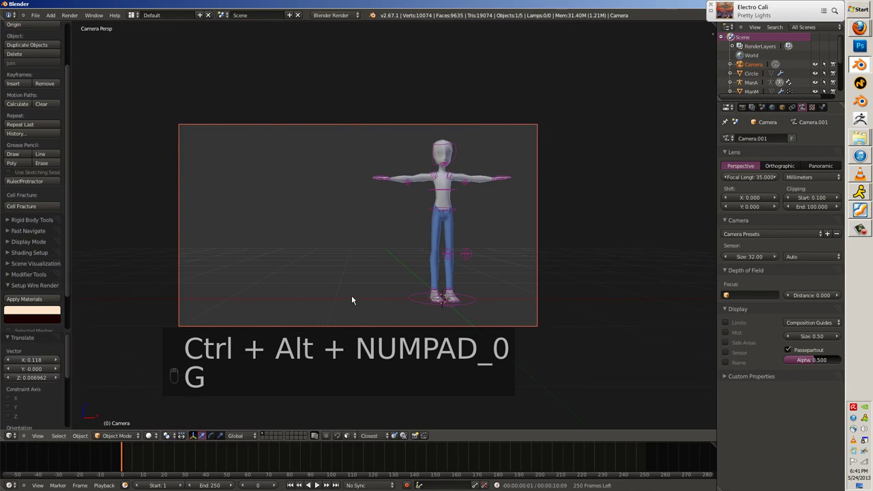
Add a Hemi lamp at 0.2 energy and make an F12 test render through the camera.
key("shift+a")
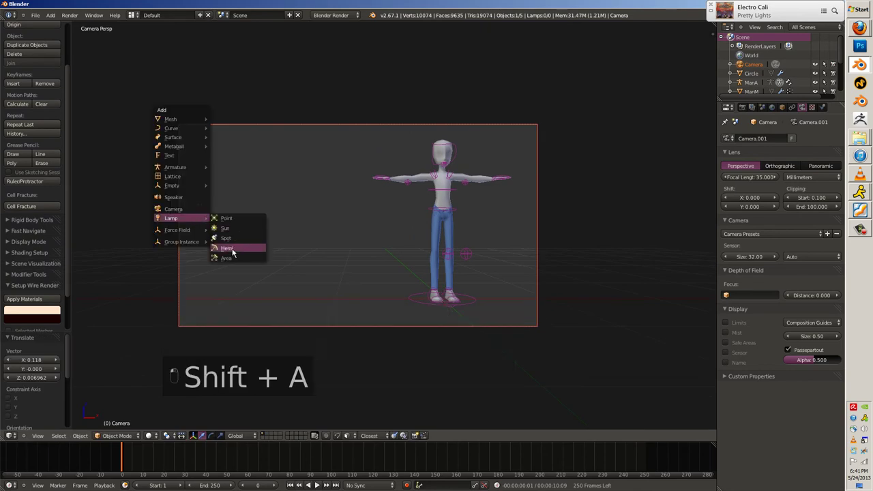
key("r")
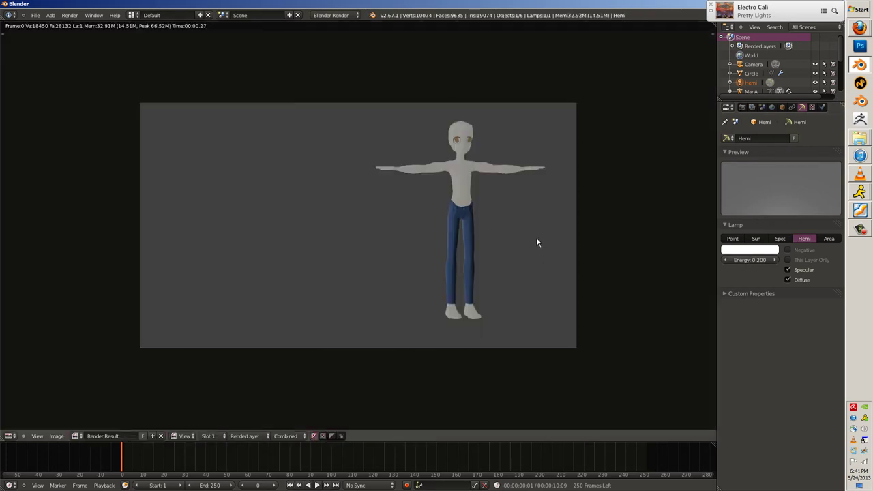
key("F12")
key("Escape")
key("r")
key("g")
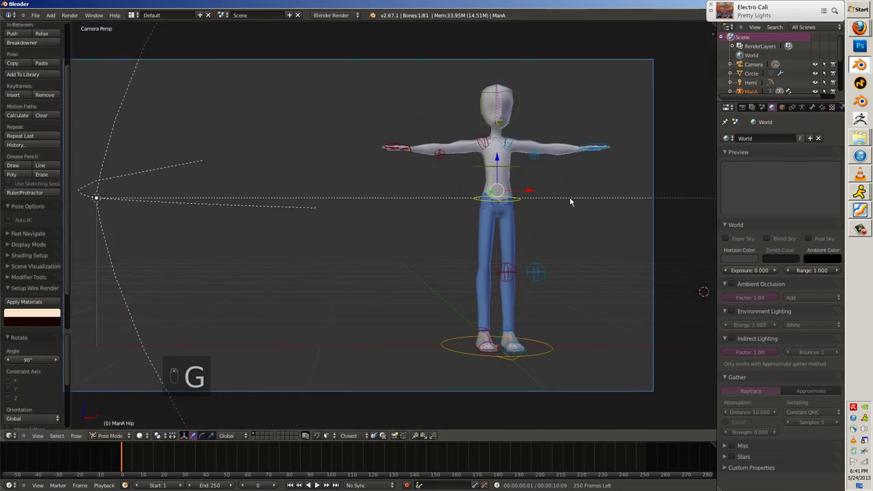
Maximize the 3D view and zoom in on the trousers' front waistband.
key("Tab")
key("z")
key("z")
key("Tab")
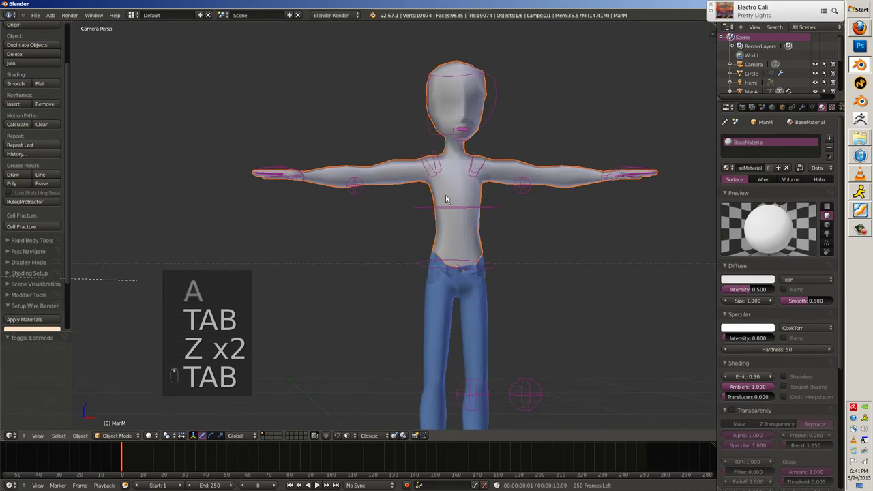
key("z")
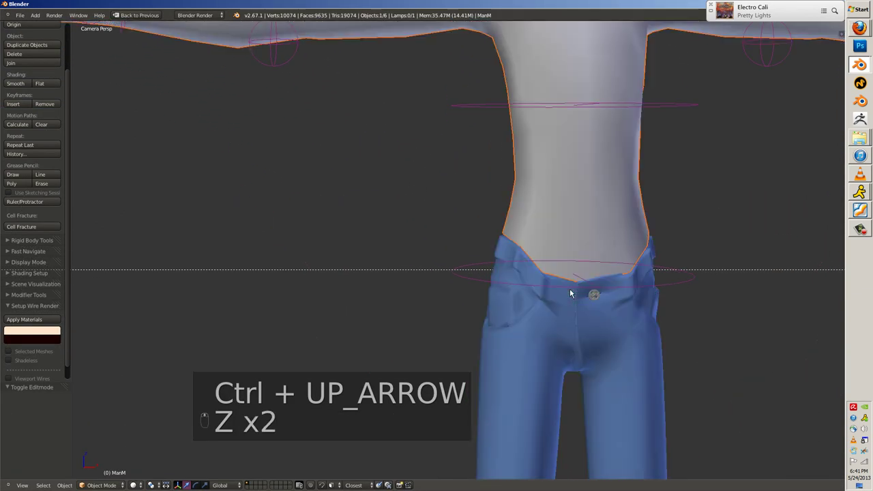
key("r")
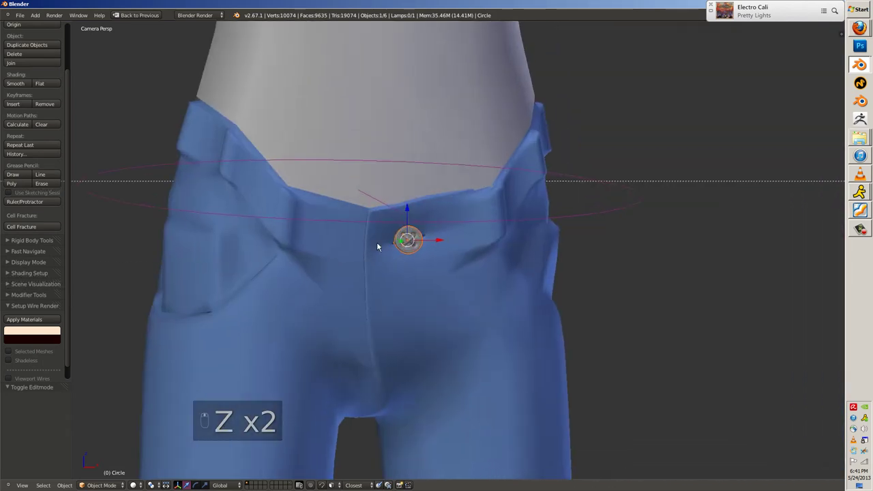
Give the Circle object a red Button material and a tan Threads slot.
left_click_drag(392, 232, 393, 231)
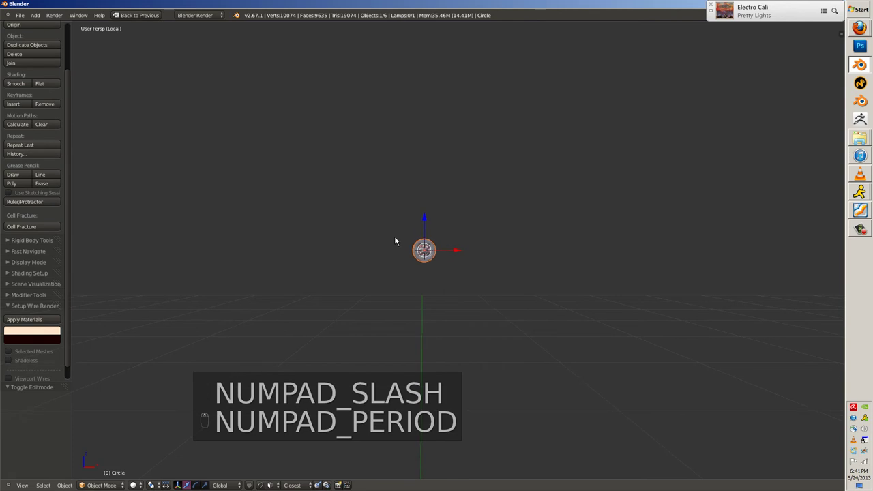
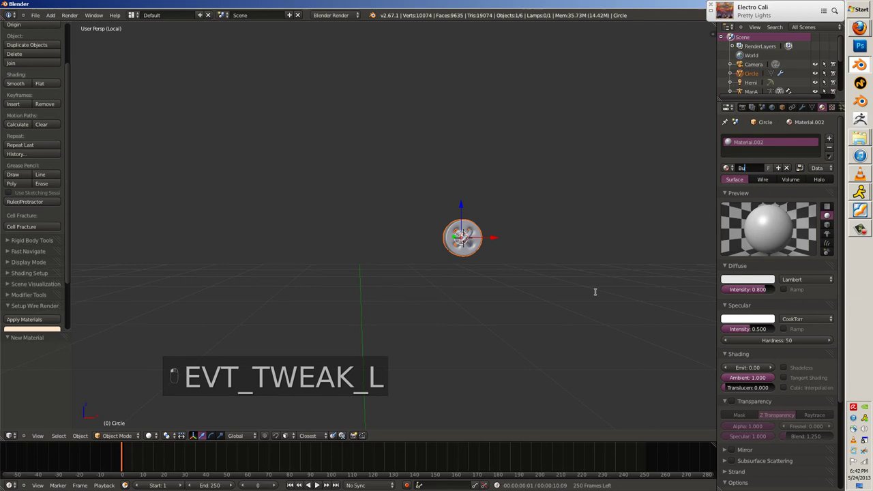
key("t")
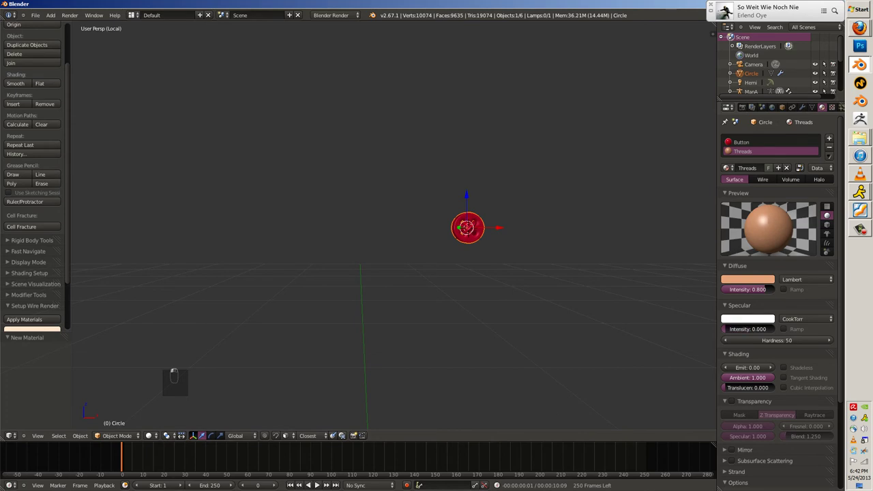
key("Tab")
key("a")
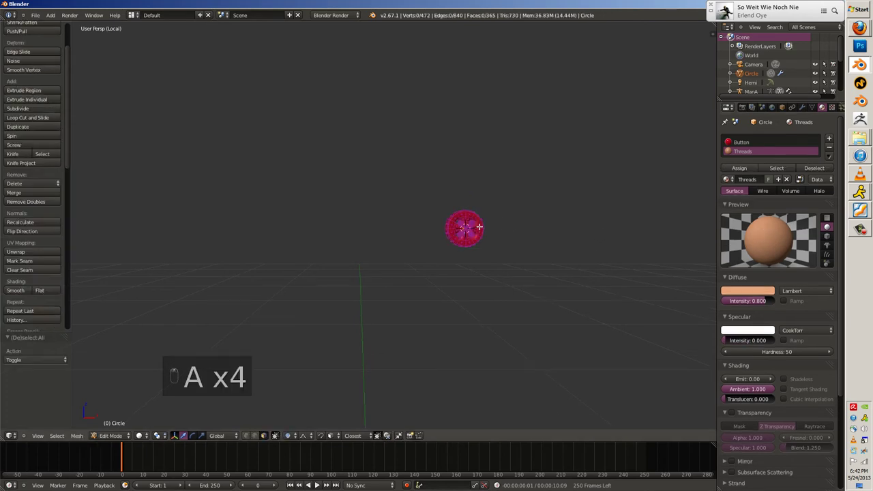
Select the cord part of the mesh and assign the Threads material to it.
key("l")
key("ctrl+i")
key("Tab")
key("a")
key("a")
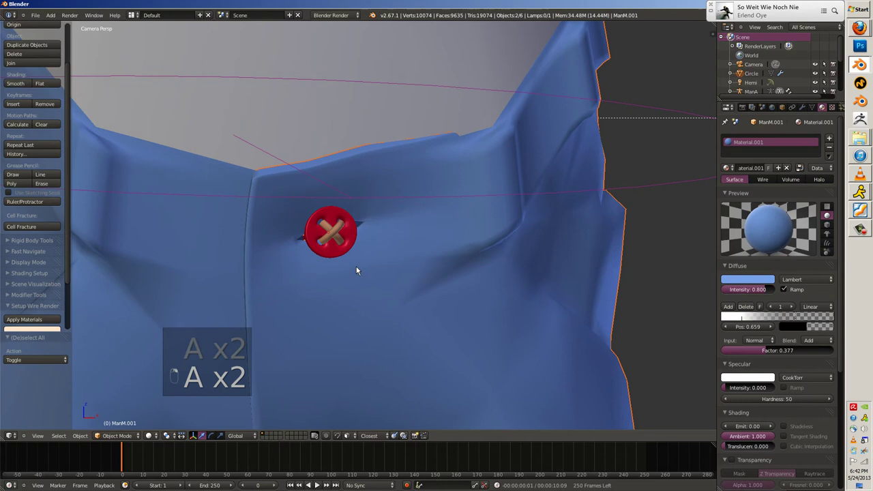
Leave editing the hoodie, select the ManA armature and enter Pose Mode.
key("Tab")
key("ctrl+t")
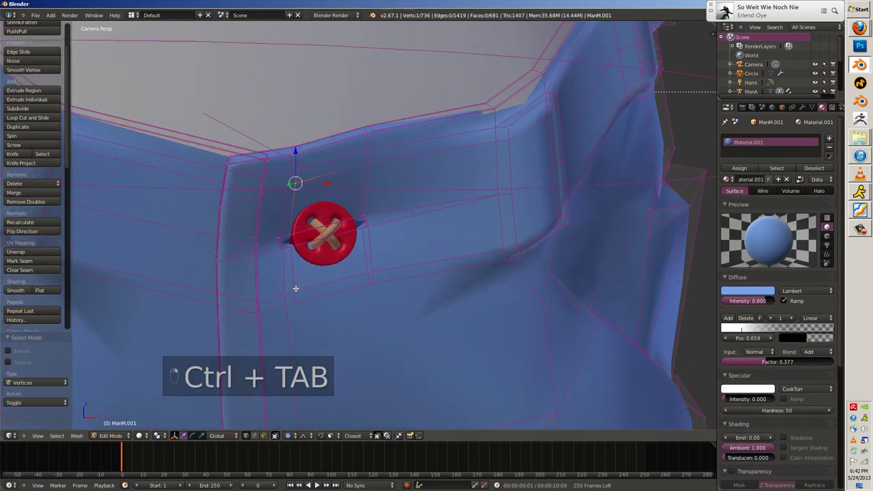
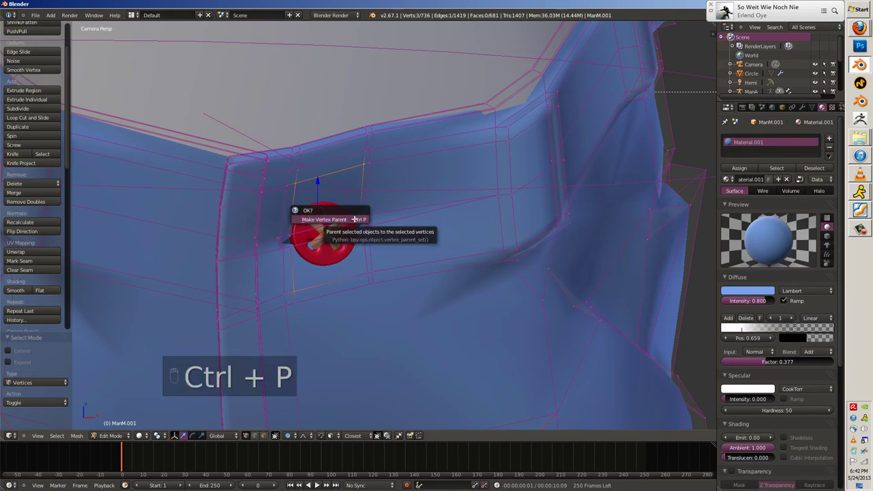
key("Tab")
key("a")
key("r")
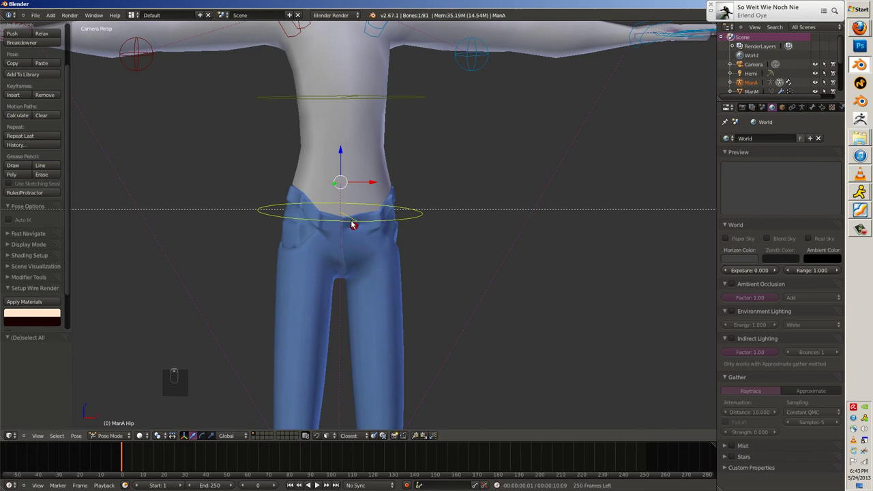
Exit Pose Mode and orbit out to see the whole character.
key("g")
key("r")
key("a")
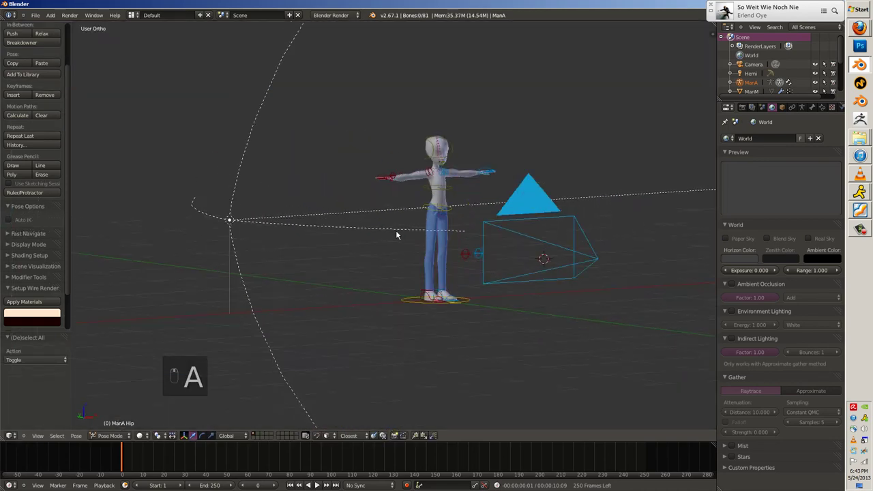
left_click_drag(456, 200, 465, 201)
key("ctrl+t")
key("a")
key("m")
key("a")
Select the ManM body mesh, view it from Front Ortho and enter Edit Mode.
left_click_drag(419, 178, 303, 294)
key("a")
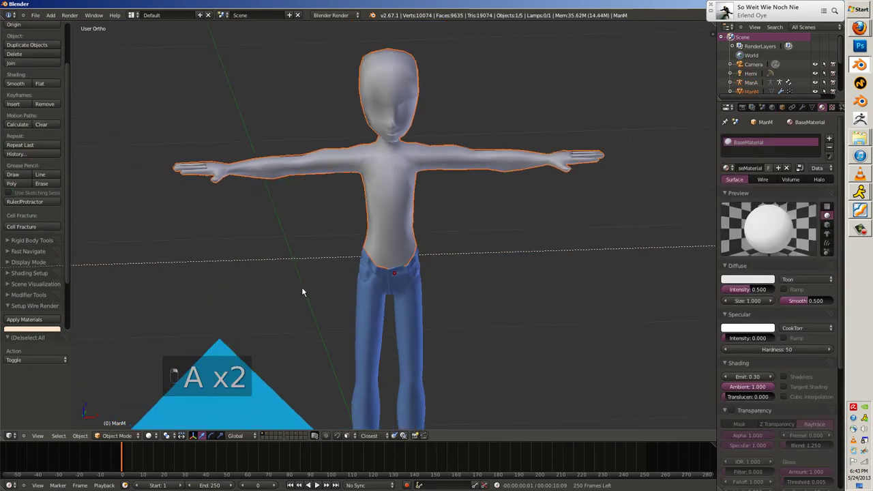
key("h")
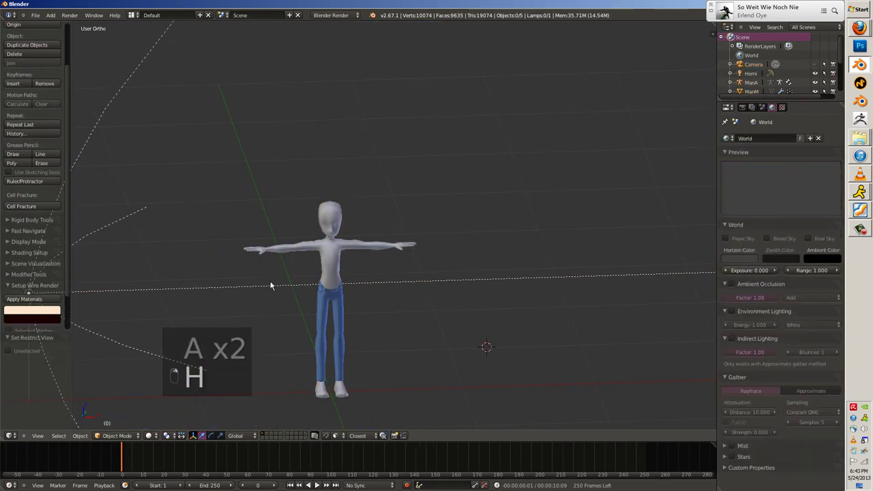
key("h")
key("a")
key("Tab")
key("ctrl+t")
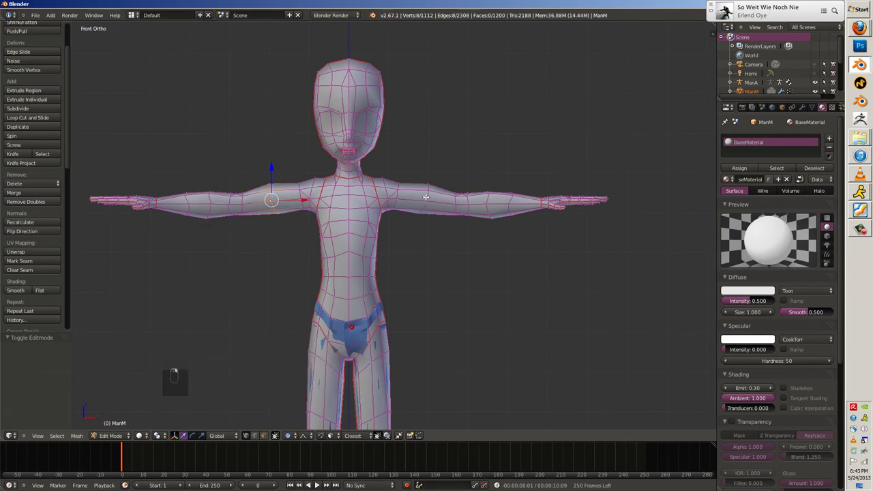
Select the body's torso and upper-arm faces across the neck and shoulders.
key("z")
key("z")
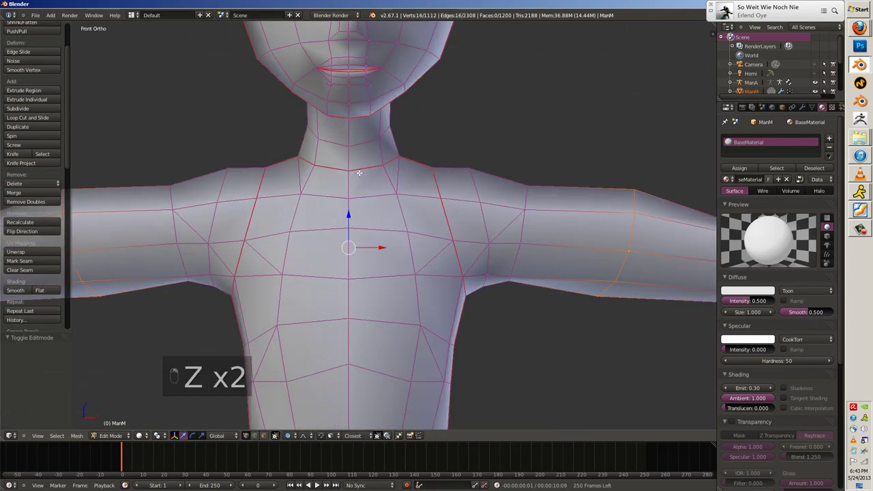
key("z")
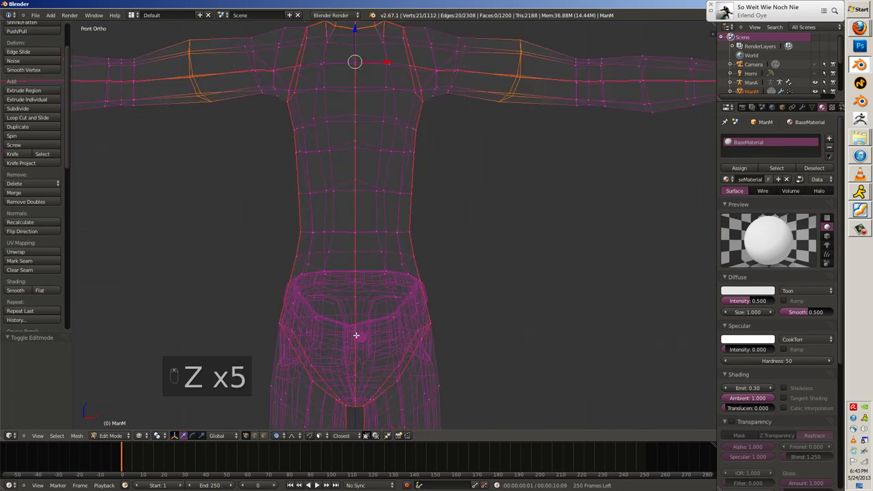
key("z")
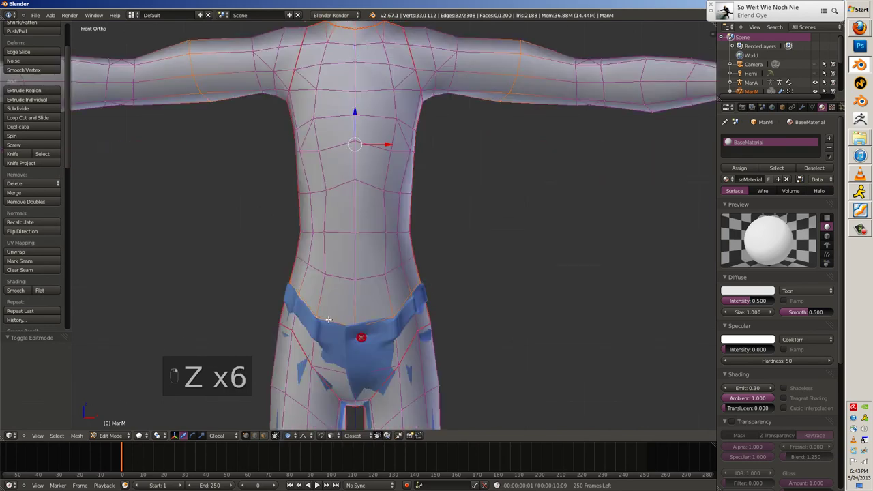
key("h")
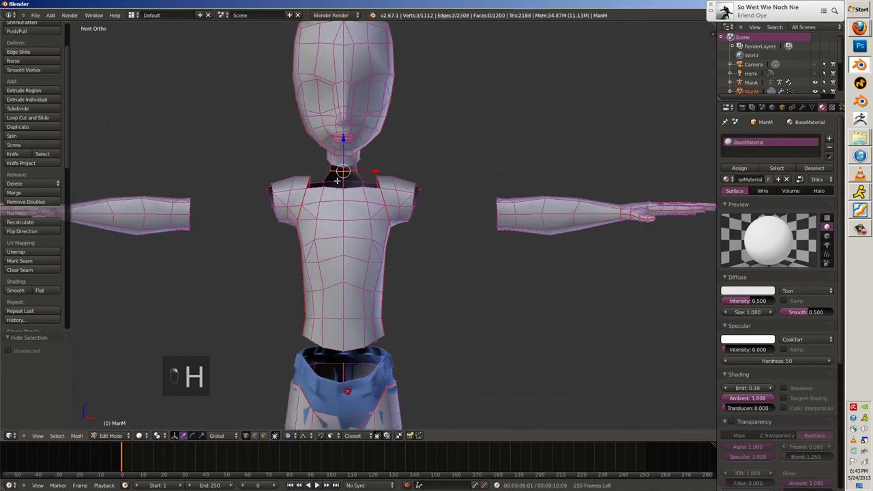
key("h")
key("l")
key("alt+h")
Duplicate the selected faces, separate them into new object ManM.002 and view it alone.
key("z")
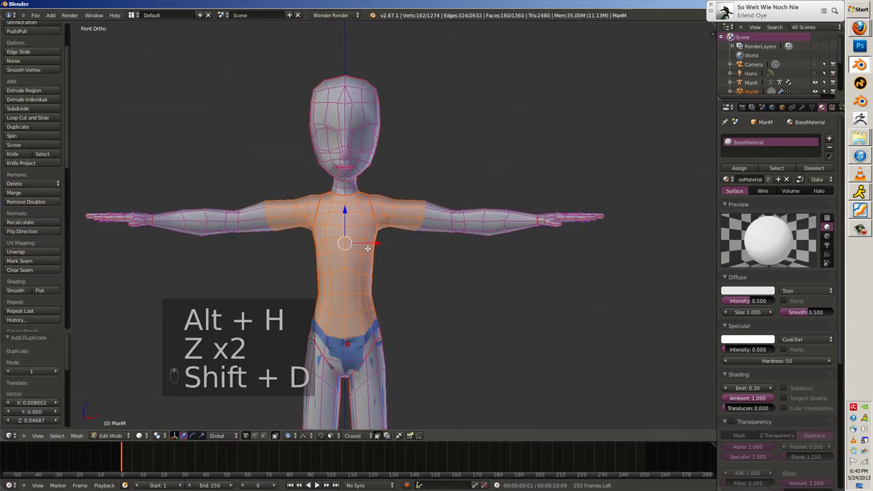
key("p")
key("Tab")
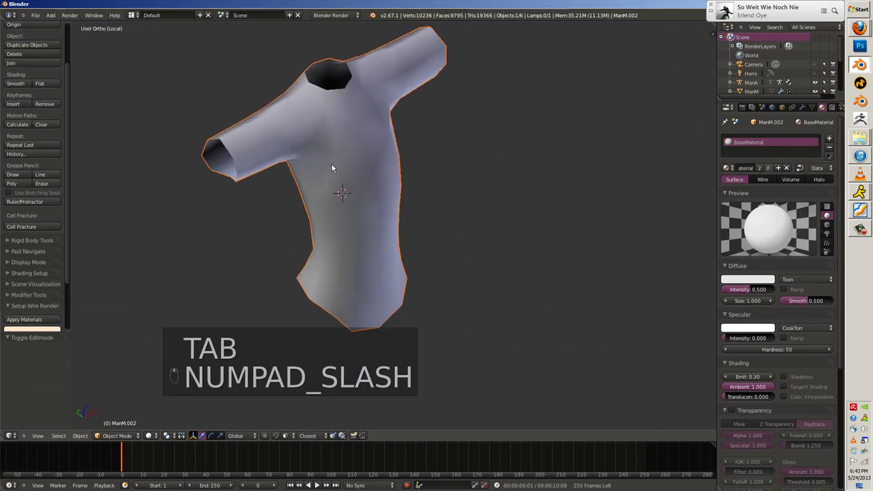
Fatten the whole shirt mesh outward and add loop cuts and bevels to loosen it.
key("Tab")
key("alt+s")
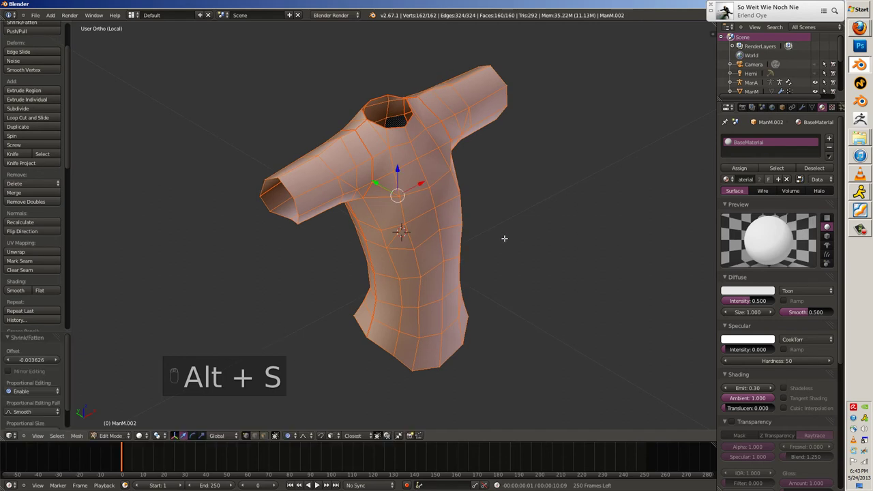
key("Tab")
key("Tab")
key("e")
key("s")
key("o")
key("s")
key("ctrl+r")
key("ctrl+b")
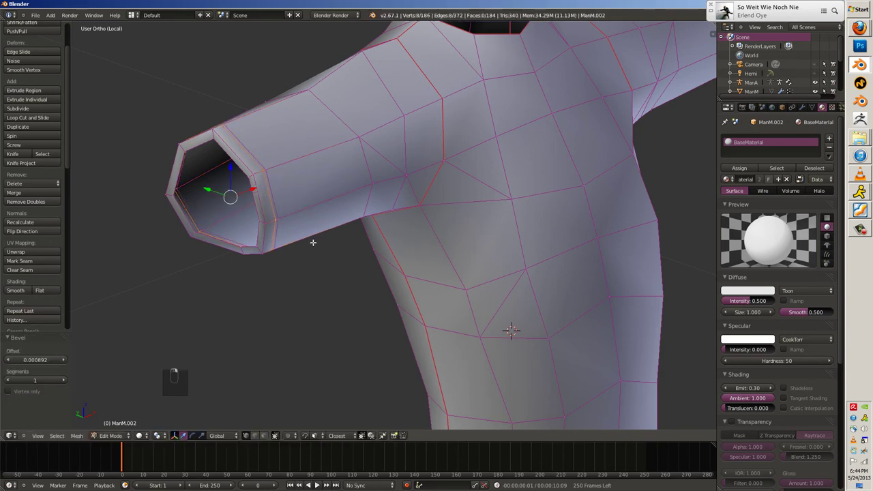
key("alt+s")
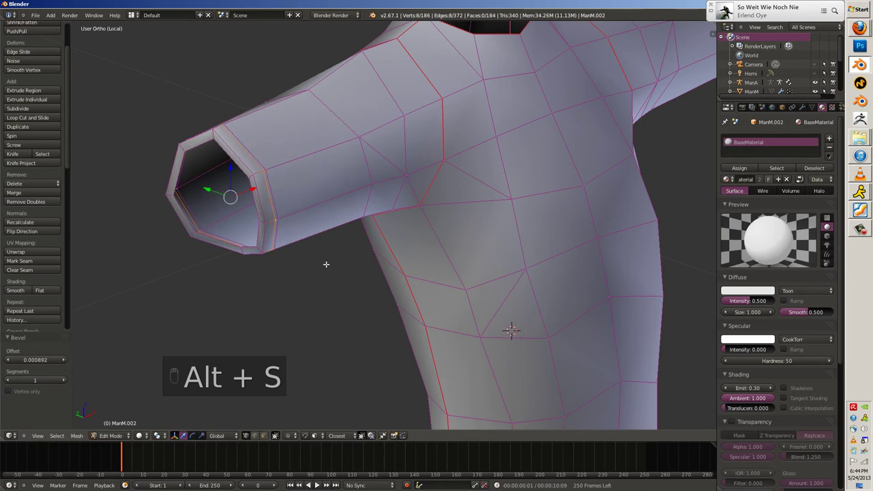
key("Tab")
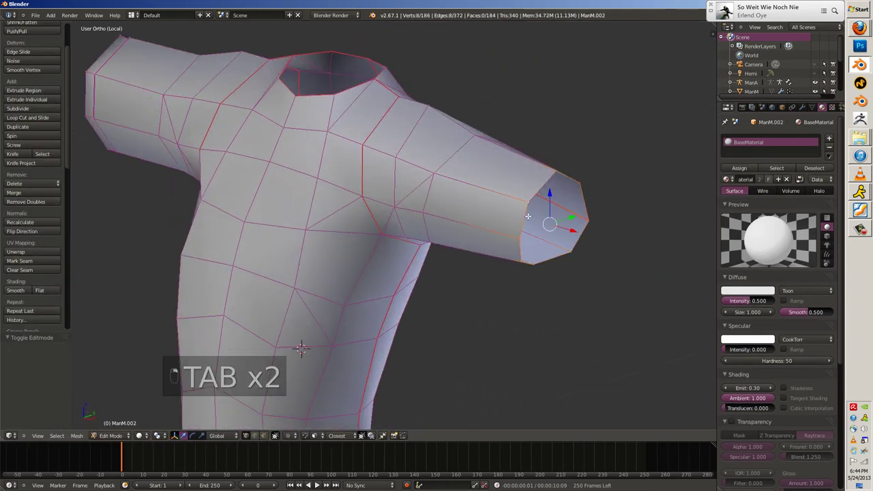
Widen the sleeve openings and add edge loops near the sleeve ends.
key("e")
key("s")
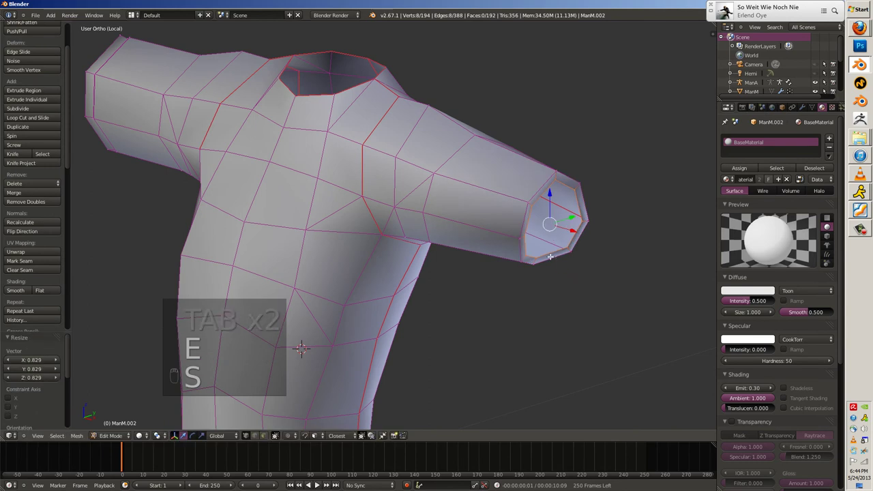
key("ctrl+r")
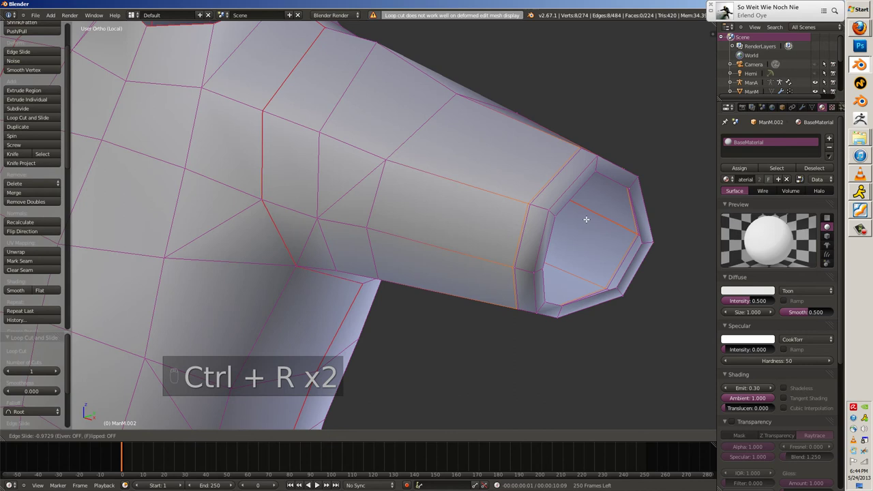
key("alt+s")
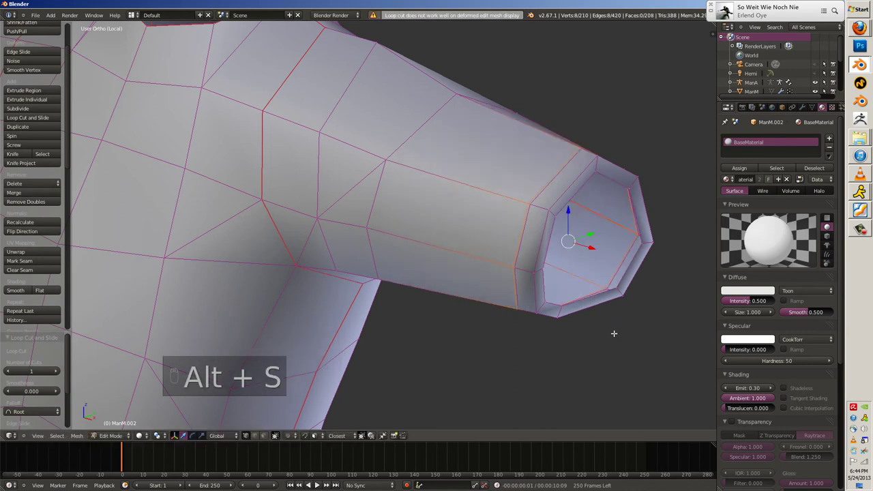
key("ctrl+r")
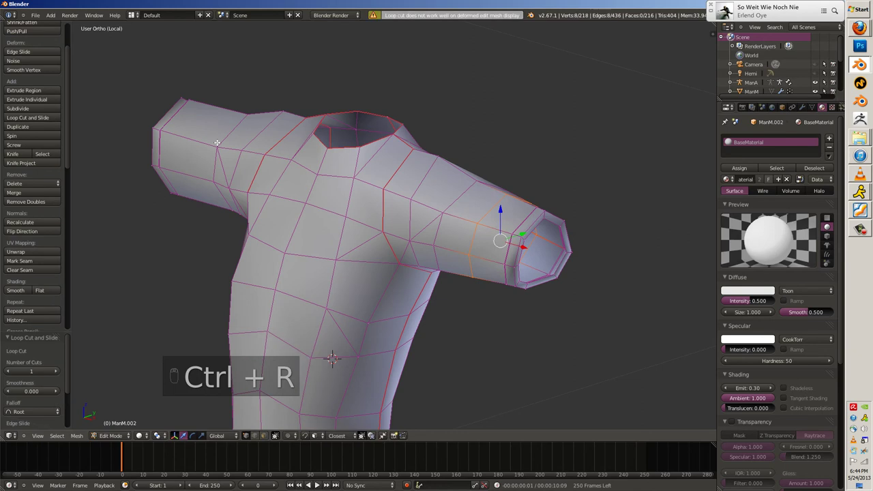
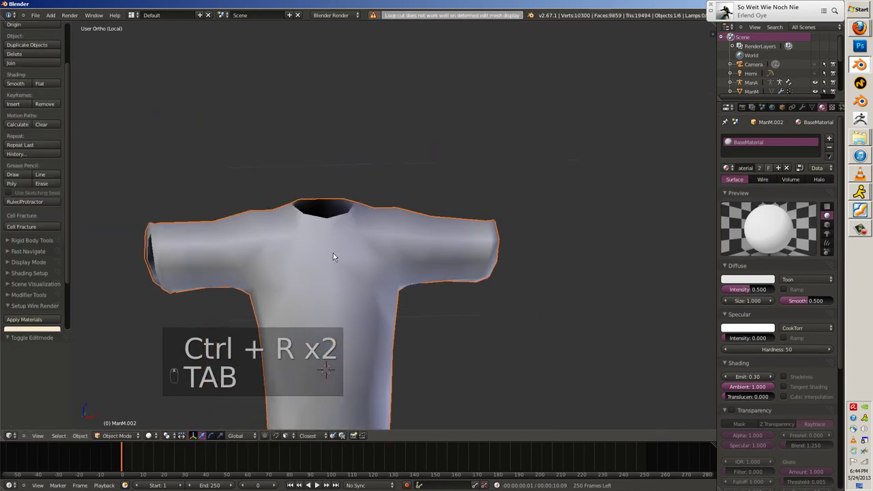
key("Tab")
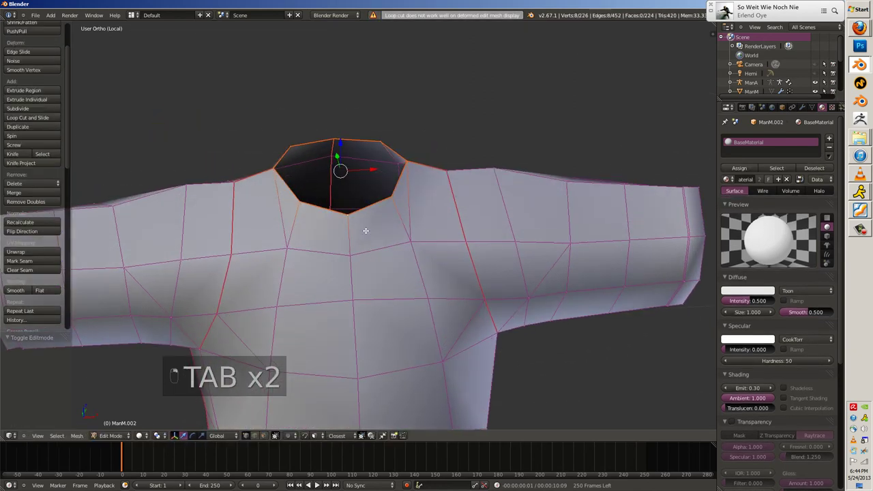
Extrude and shape the neck opening ring, inflating the collar area outward.
key("e")
key("s")
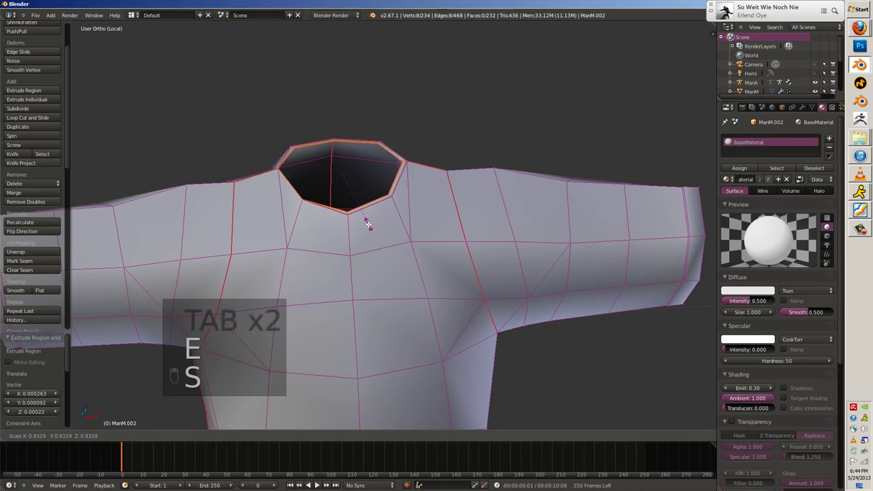
key("e")
key("Tab")
key("Tab")
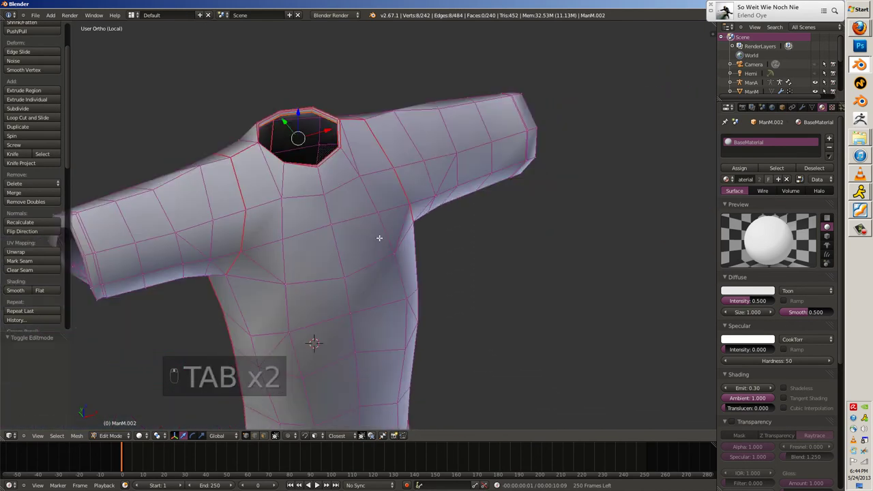
key("ctrl+r")
key("ctrl+b")
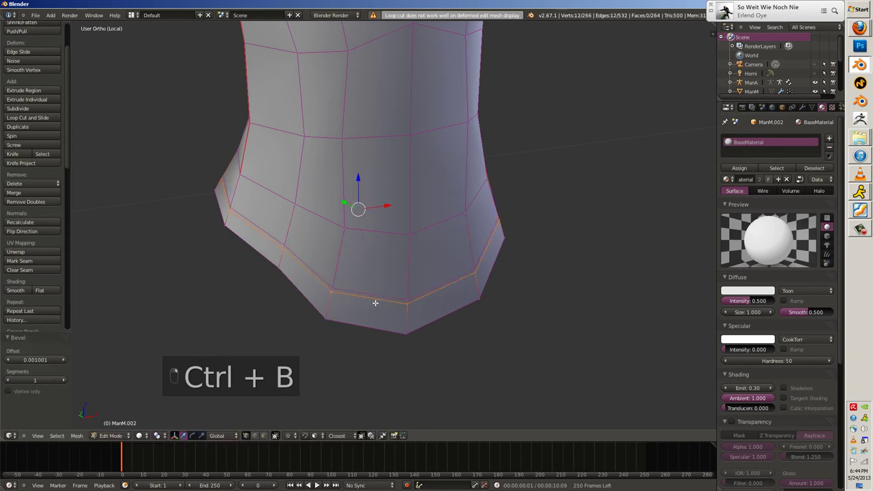
key("alt+s")
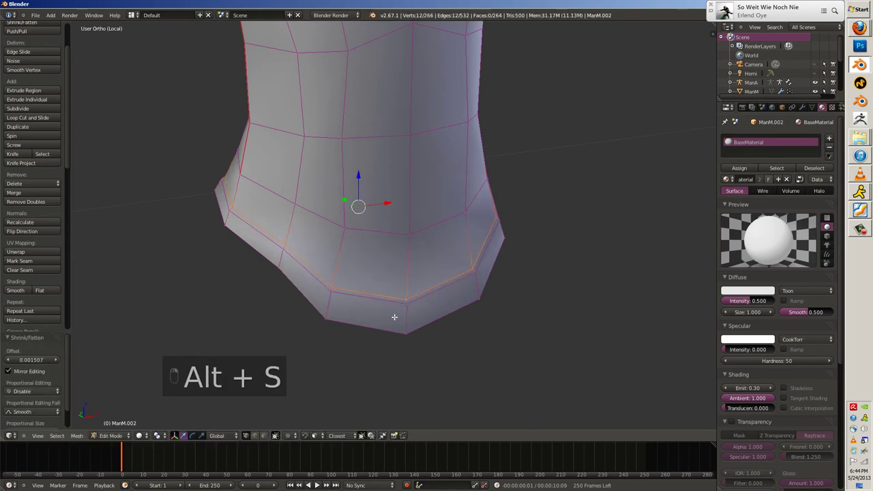
Recalculate the shirt's normals outward and give it smooth subdivided shading in object mode.
key("ctrl+n")
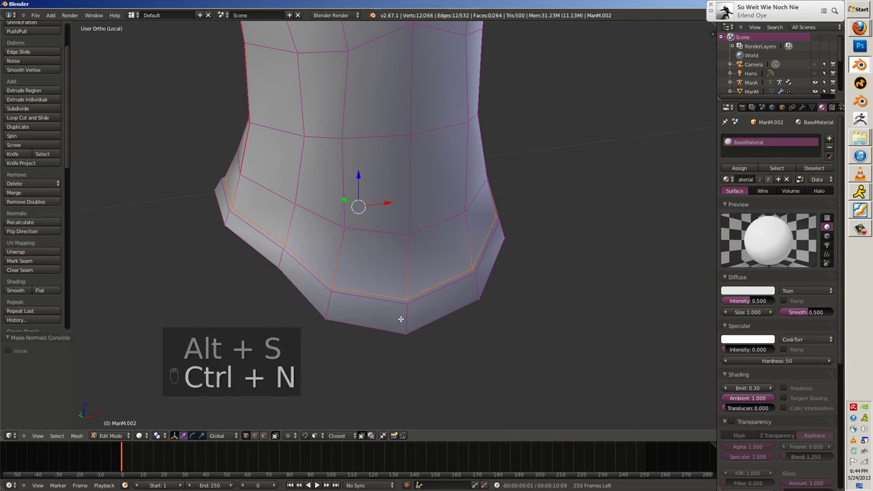
key("ctrl+b")
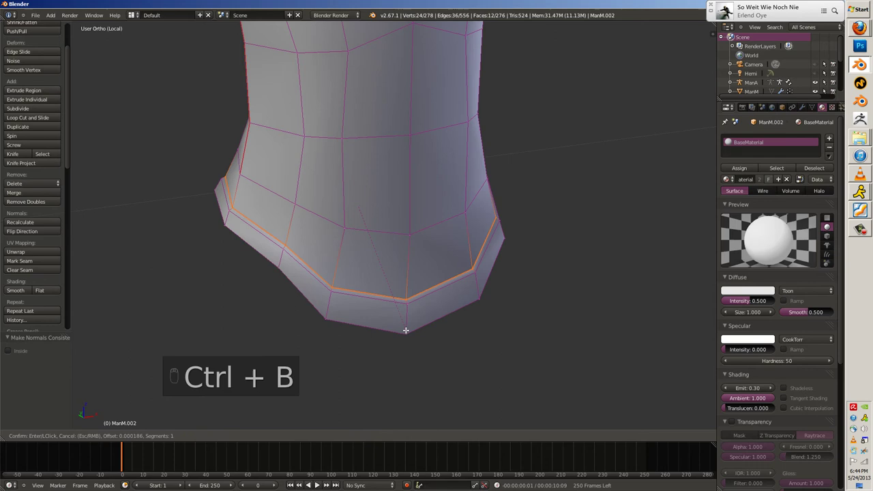
key("g")
key("Tab")
key("ctrl+c")
key("ctrl+t")
key("a")
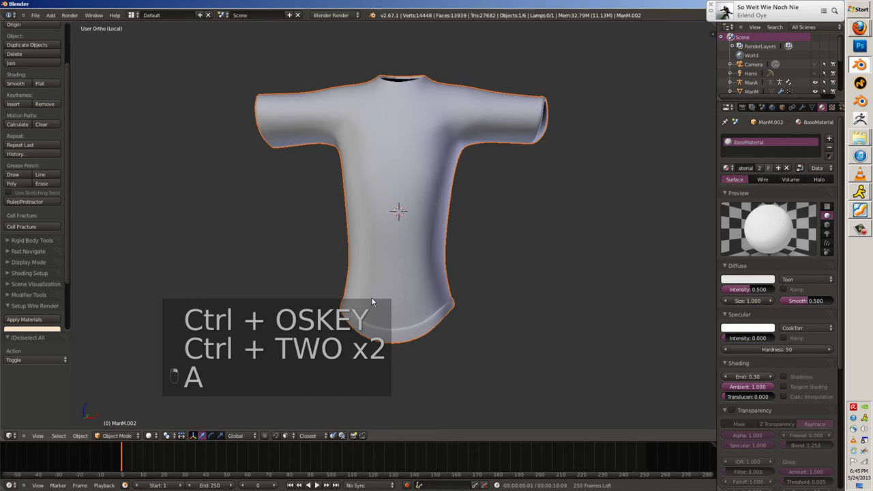
Edit the ManM body mesh in wireframe and select its torso and upper-arm vertices.
key("a")
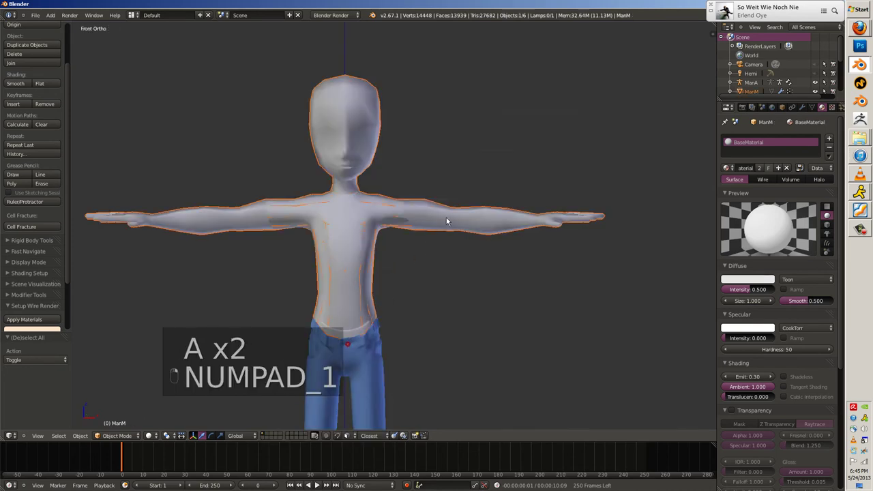
key("Tab")
key("z")
key("a")
key("a")
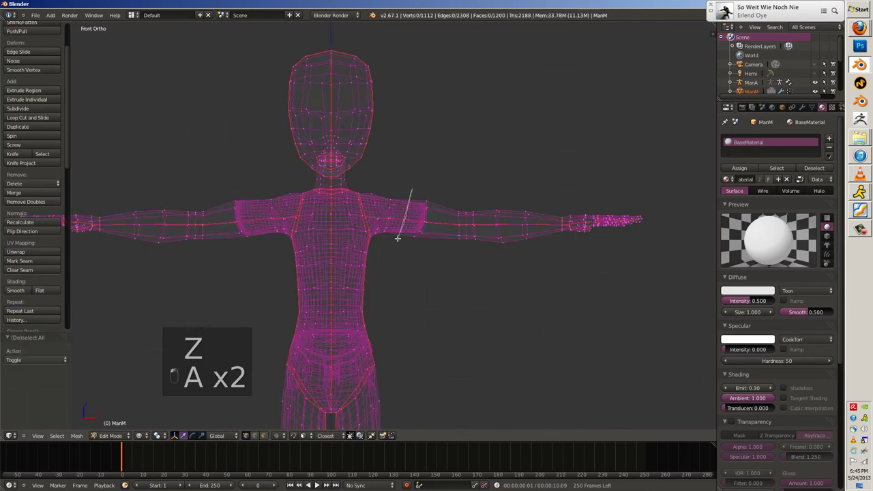
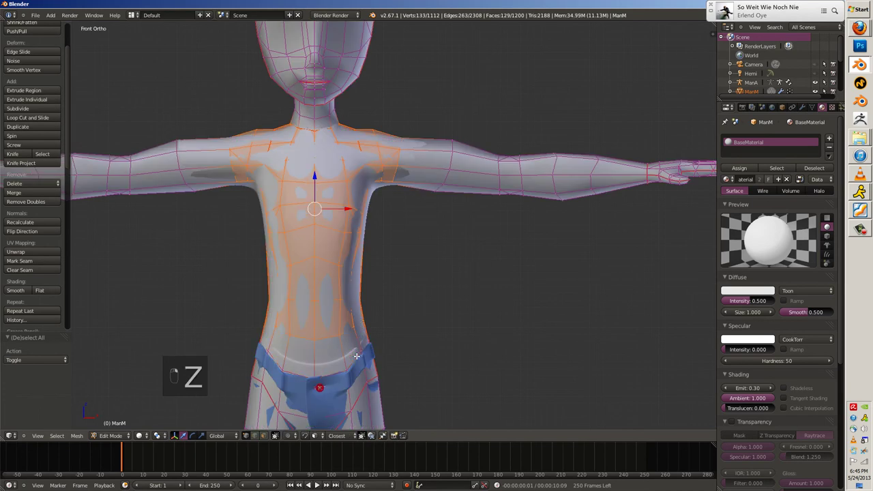
key("z")
key("z")
key("z")
key("c")
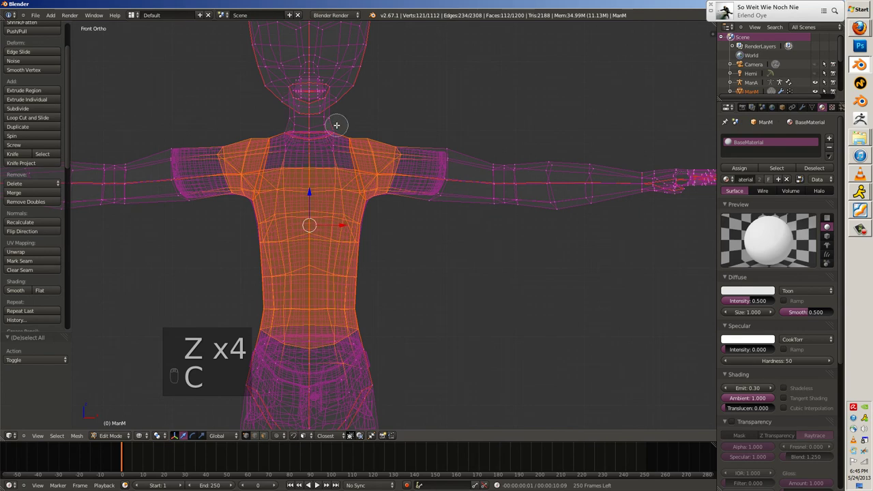
key("z")
key("z")
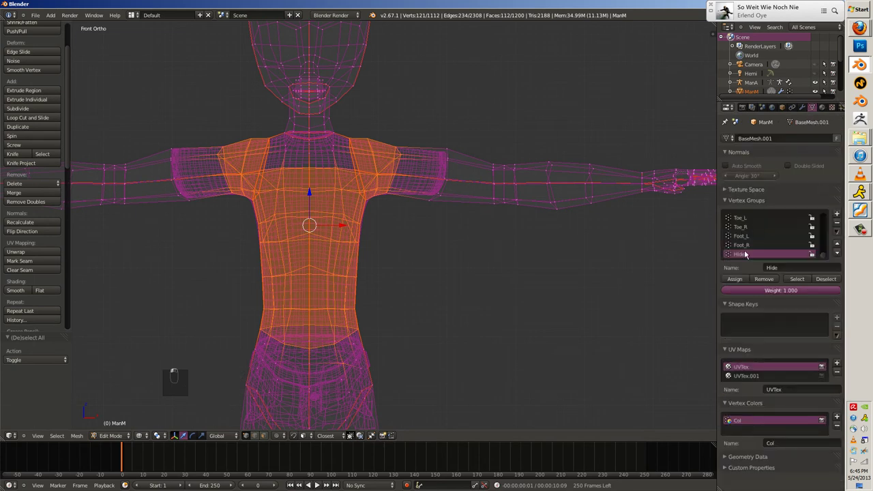
Check the selection against the whole body, mask those vertices under the shirt and return to object mode.
key("Tab")
key("z")
key("a")
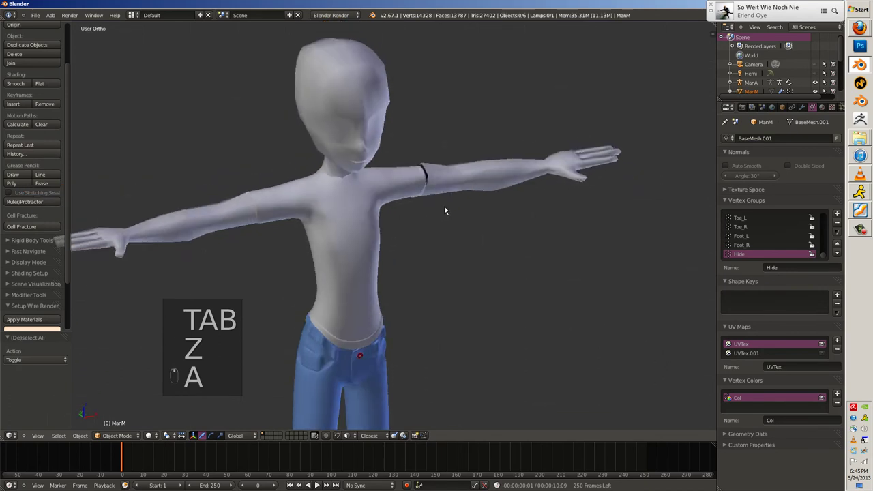
key("Tab")
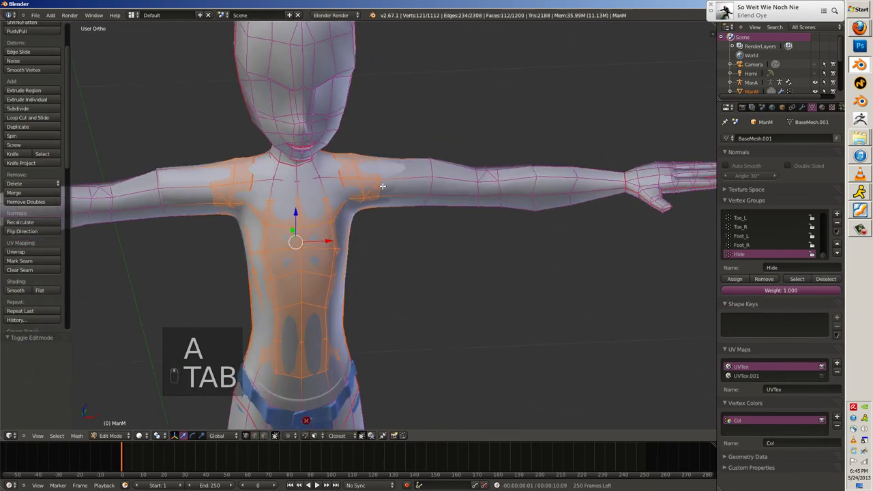
key("z")
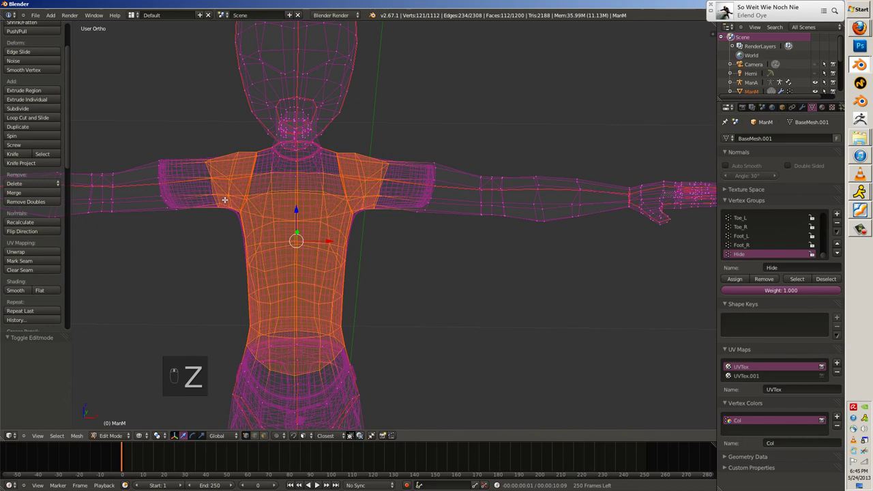
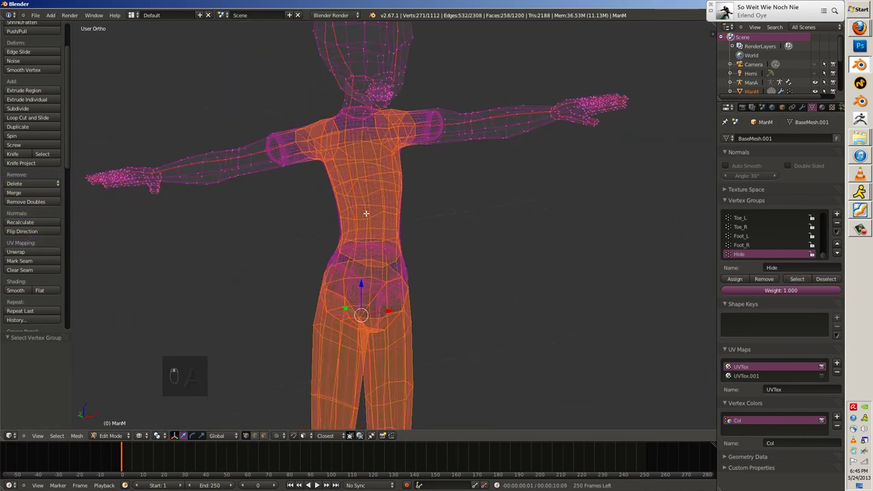
key("alt+h")
key("a")
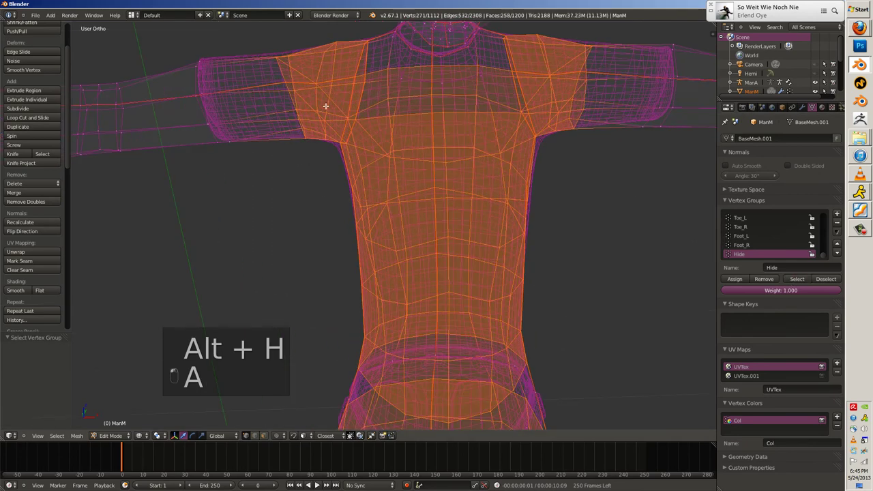
key("z")
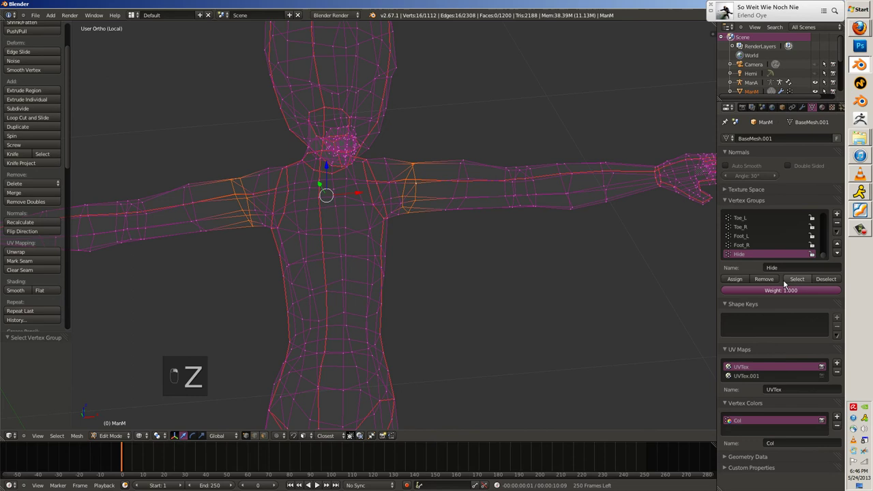
key("Tab")
key("z")
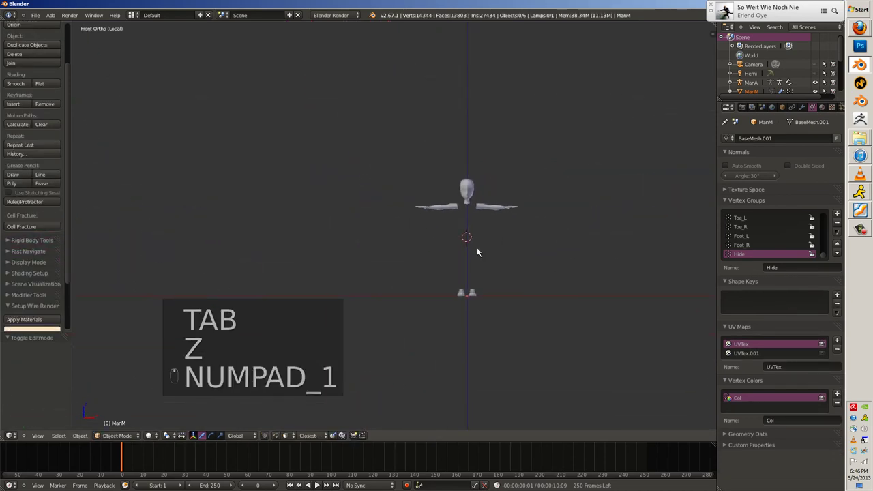
Select the ManM.002 shirt piece and edit it in wireframe view.
key("a")
key("ctrl+t")
key("a")
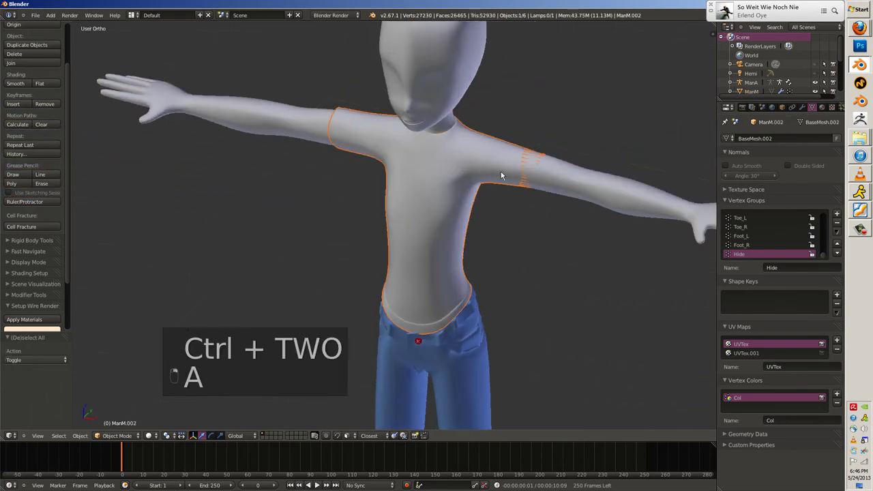
key("Tab")
key("a")
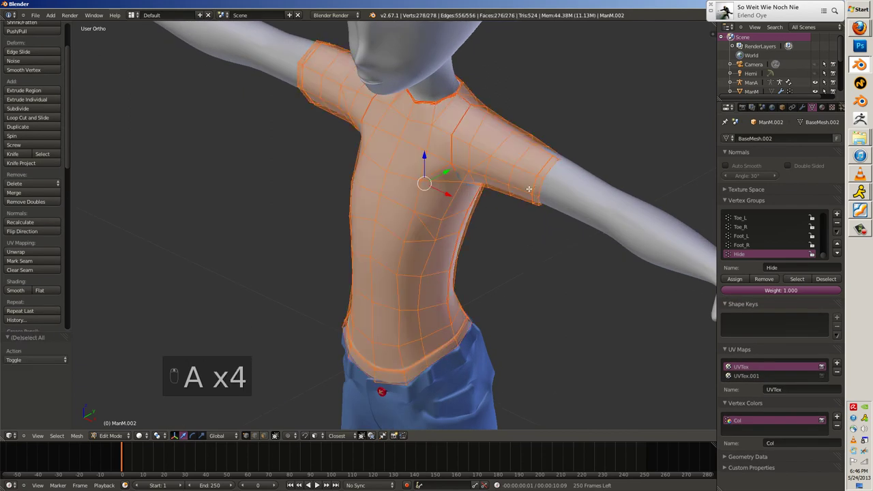
key("z")
key("a")
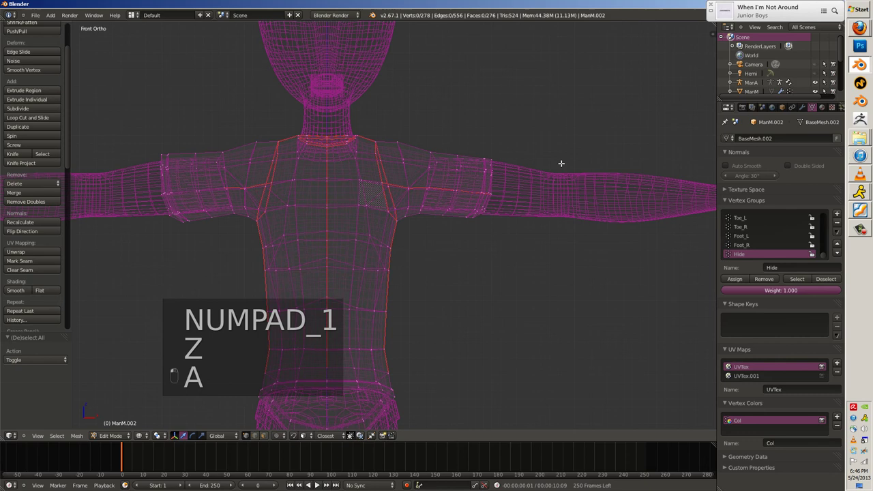
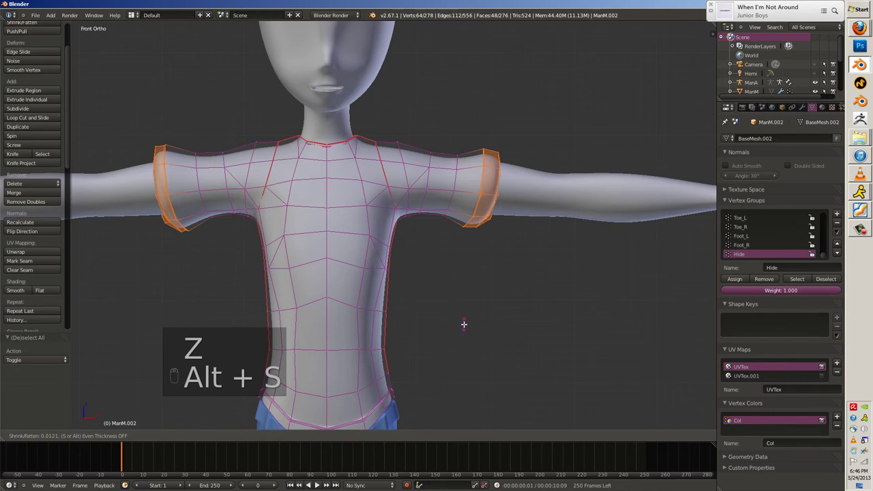
Shrink a few collar vertices slightly inward with Alt+S and return to object mode.
key("Tab")
key("a")
key("Tab")
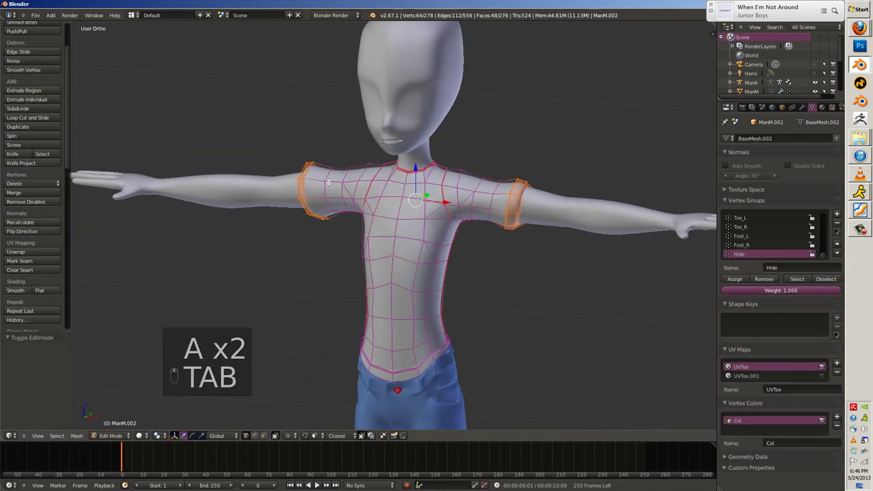
key("alt+s")
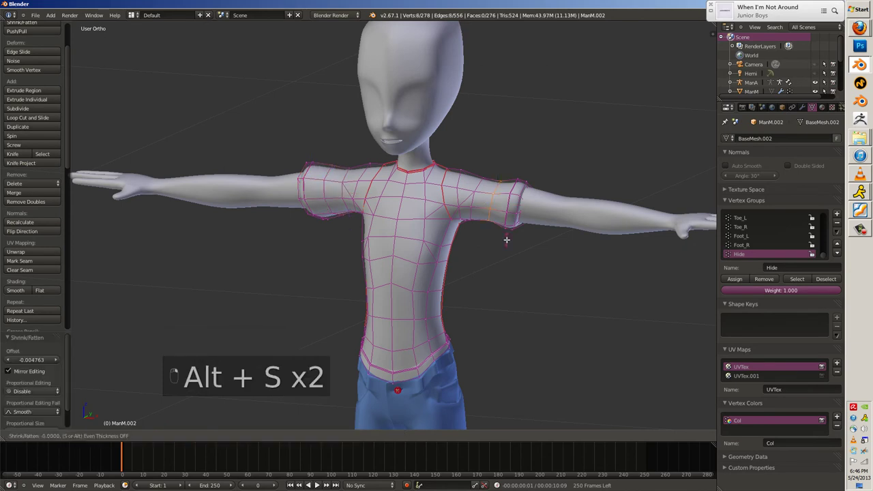
key("Tab")
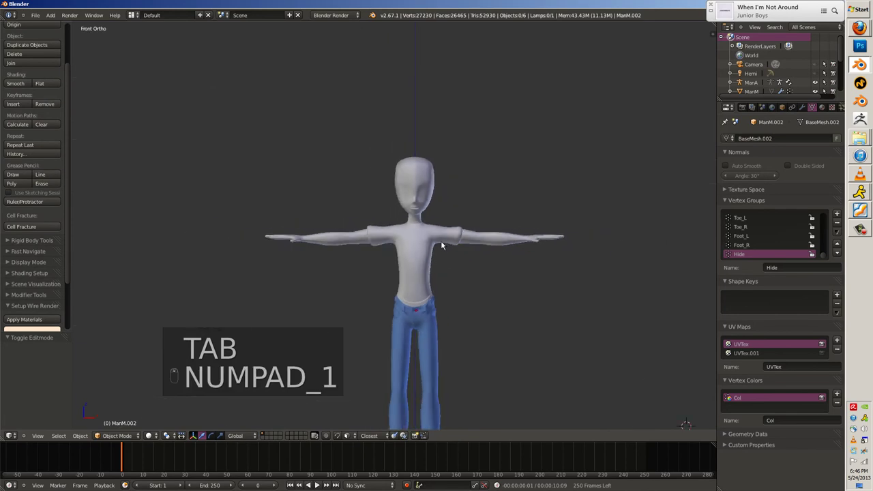
Reveal hidden geometry and show the rig's layer alongside the body.
key("alt+h")
key("a")
key("h")
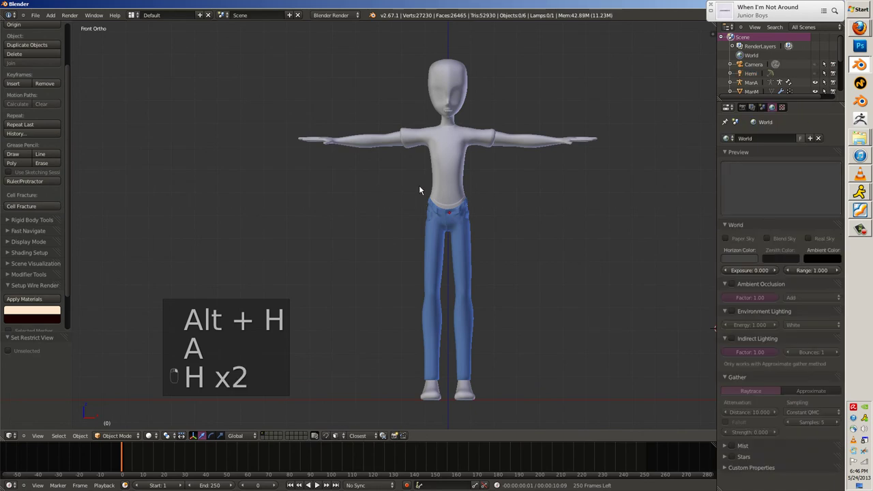
key("2")
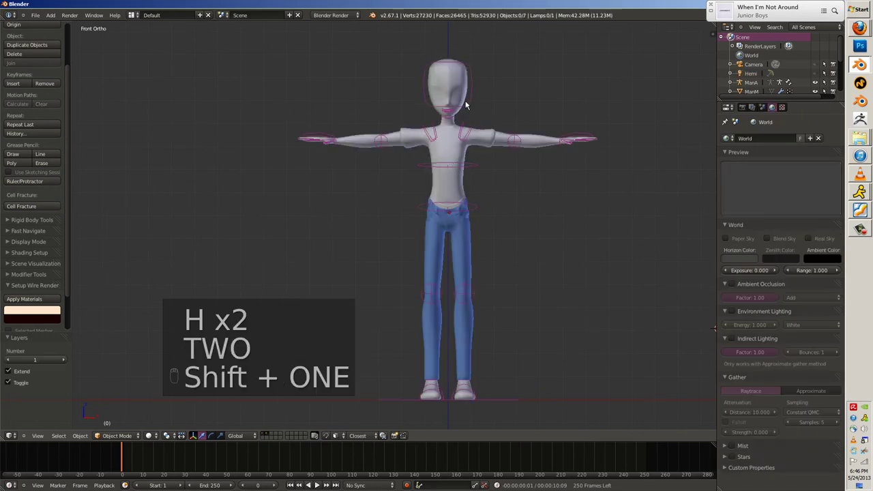
Rotate and move rig bones to test the shirt, then reset the pose.
key("ctrl+t")
key("r")
key("g")
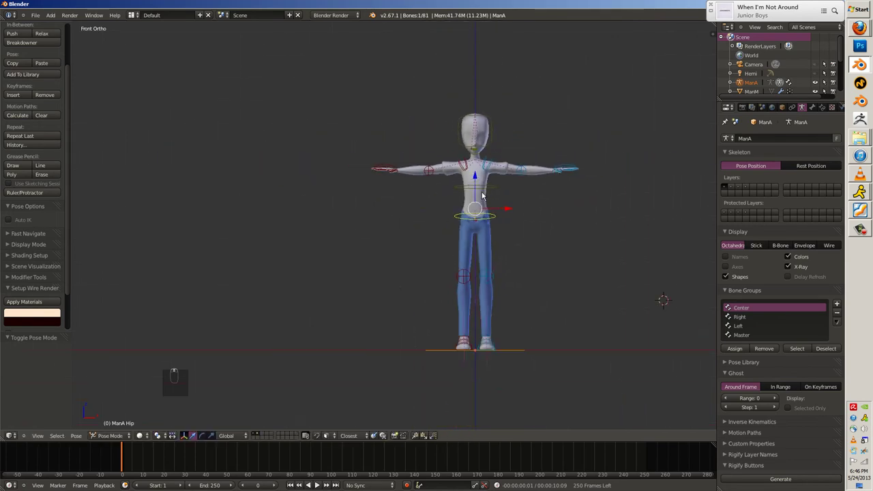
key("ctrl+t")
key("1")
key("h")
Edit the ManM body mesh in wireframe with all vertices deselected.
key("Tab")
key("z")
key("a")
key("z")
key("a")
key("z")
key("z")
key("a")
key("z")
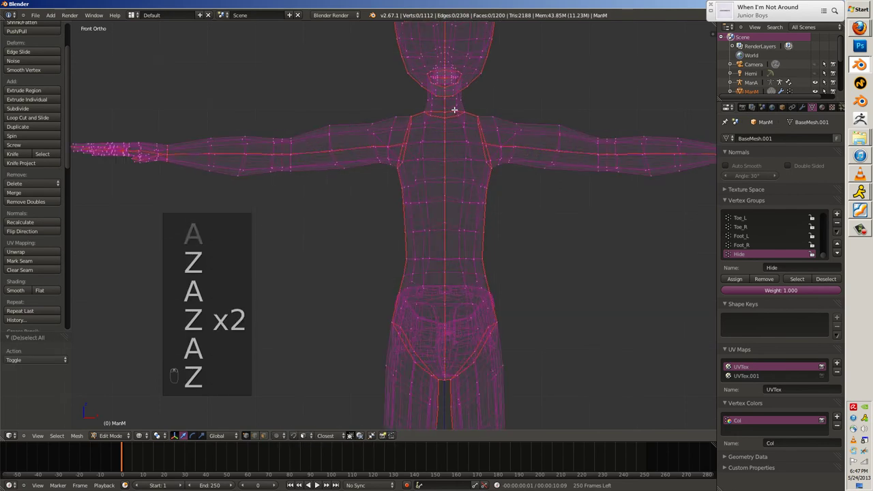
Hide surrounding geometry, select the connected torso vertices and separate them into ManM.003.
key("h")
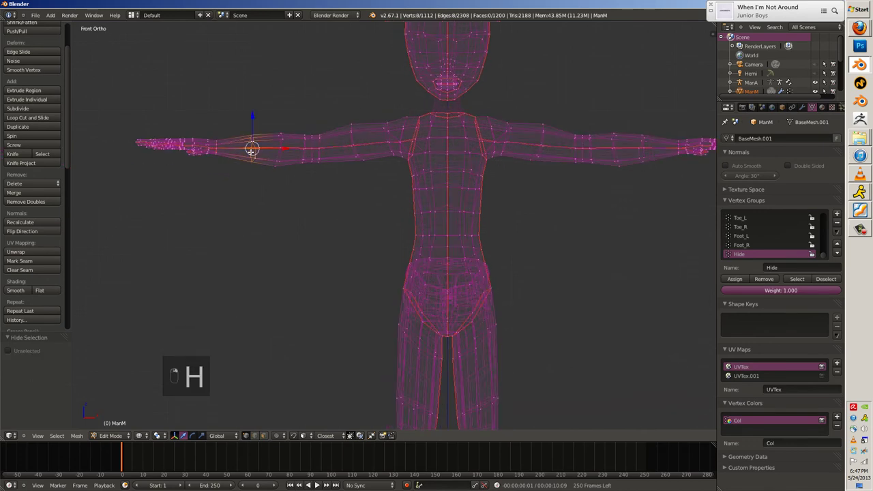
key("h")
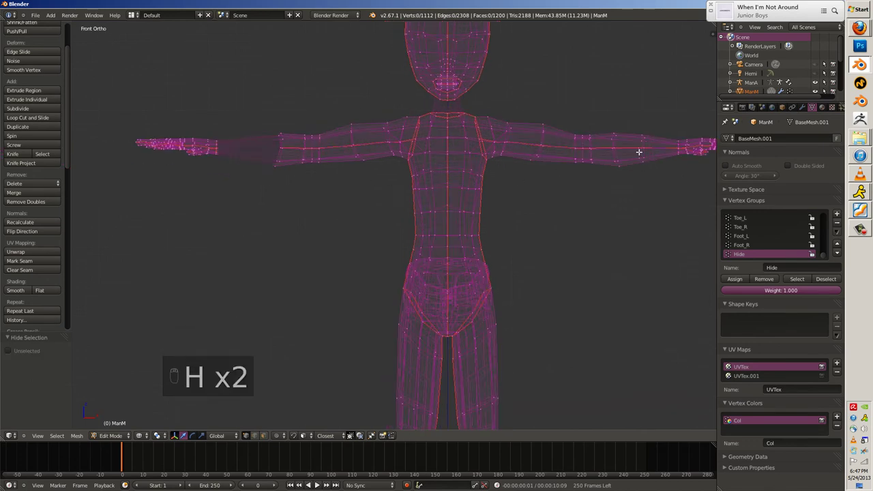
key("z")
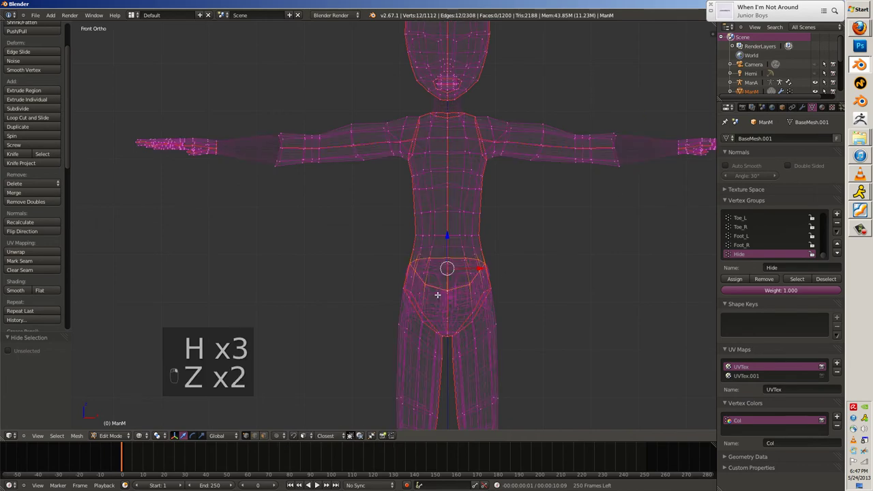
key("h")
key("l")
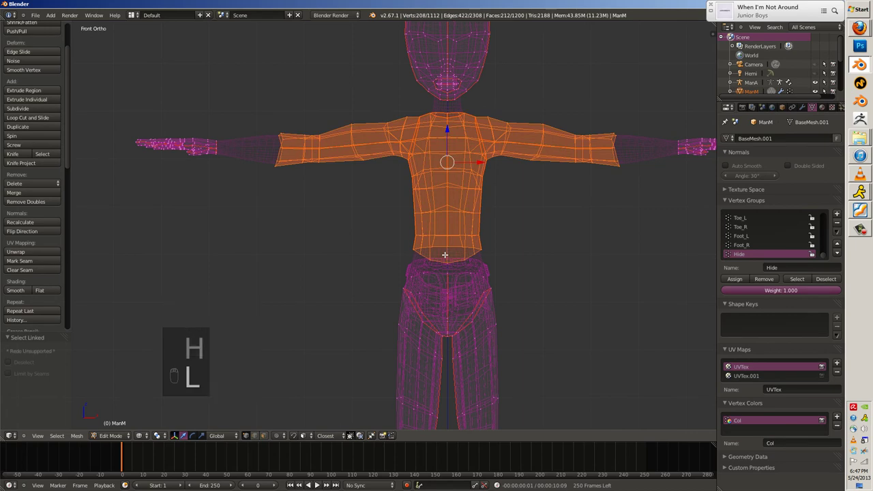
key("alt+h")
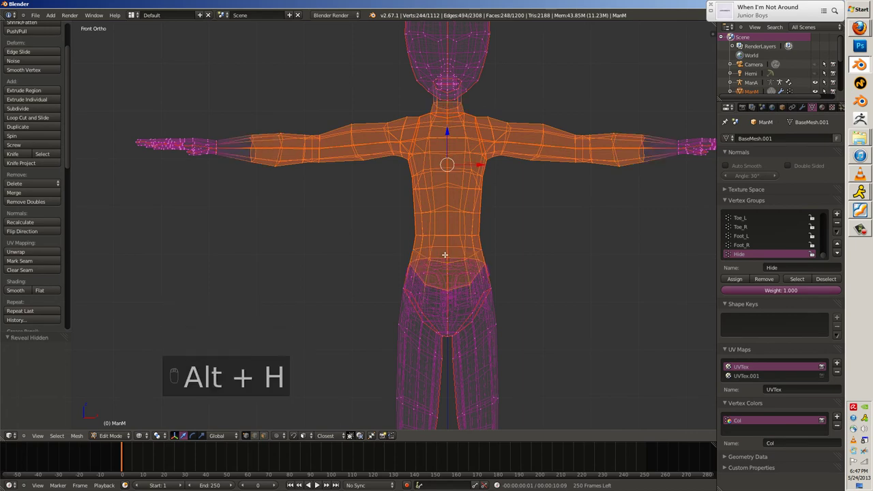
key("p")
Review the masked body in object mode and reveal the hidden mesh parts again.
key("Tab")
key("Tab")
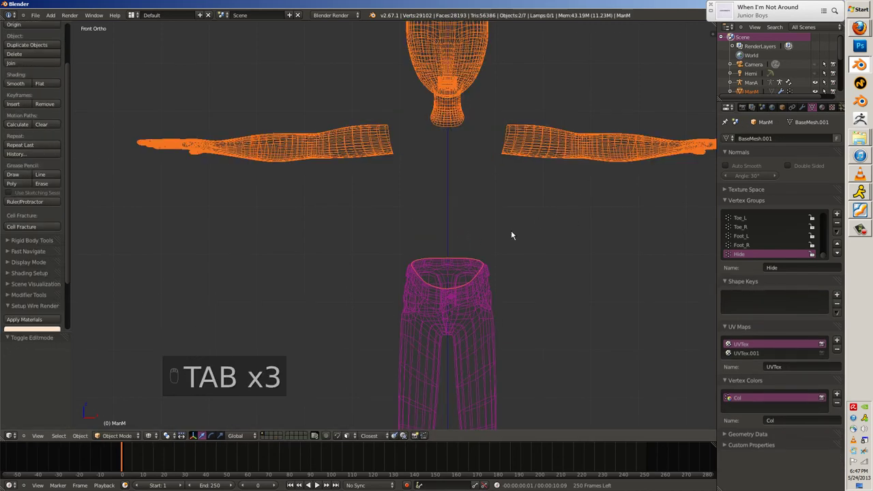
key("a")
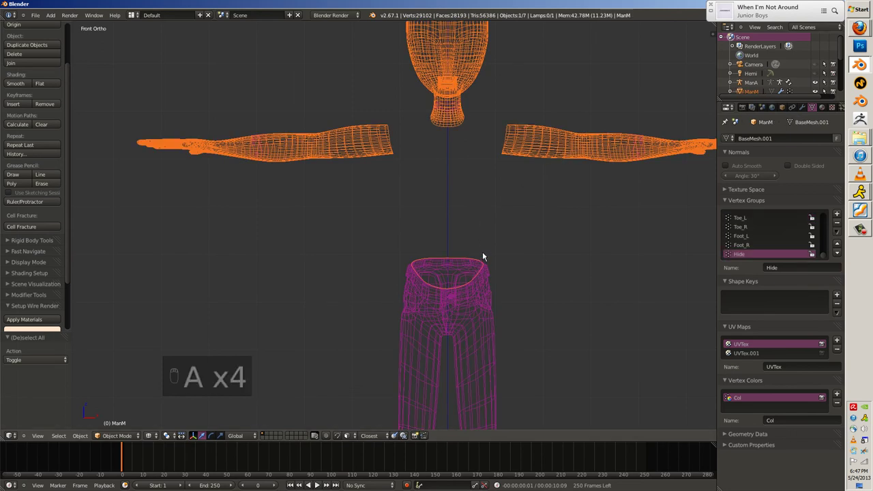
key("Tab")
key("a")
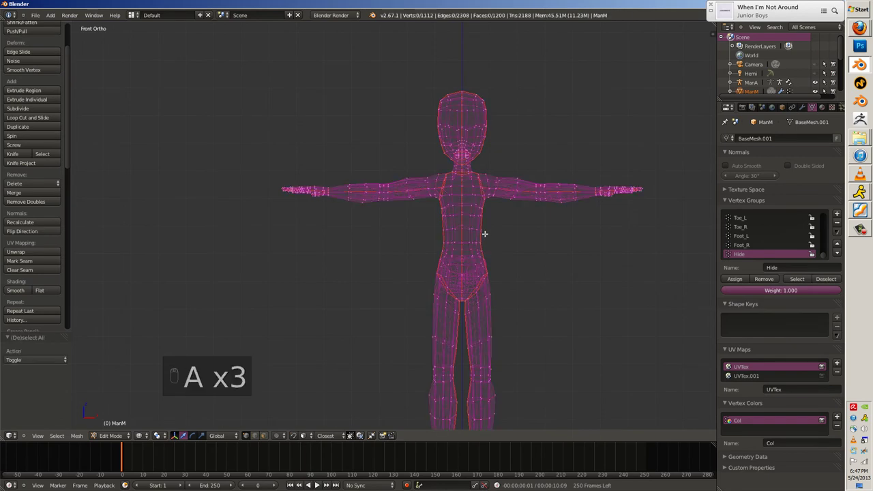
key("alt+h")
Inspect the ManM.003 body copy in and out of edit mode, undoing a stray change.
key("Tab")
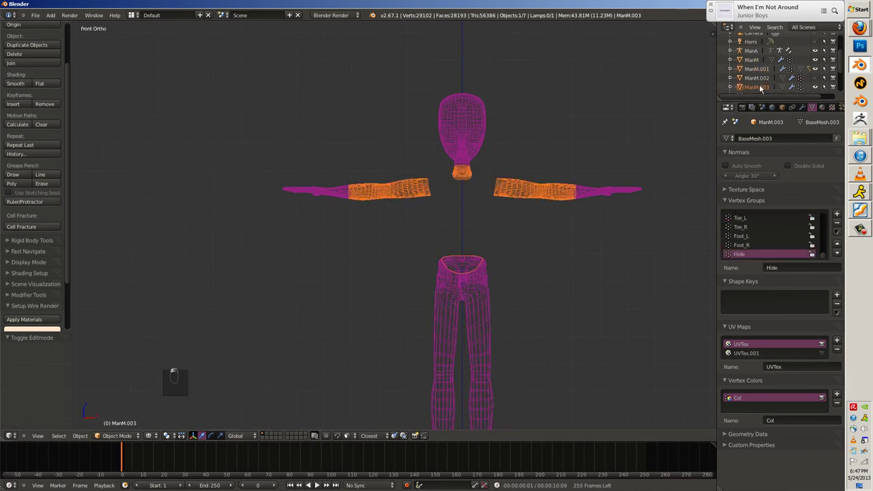
key("Tab")
key("a")
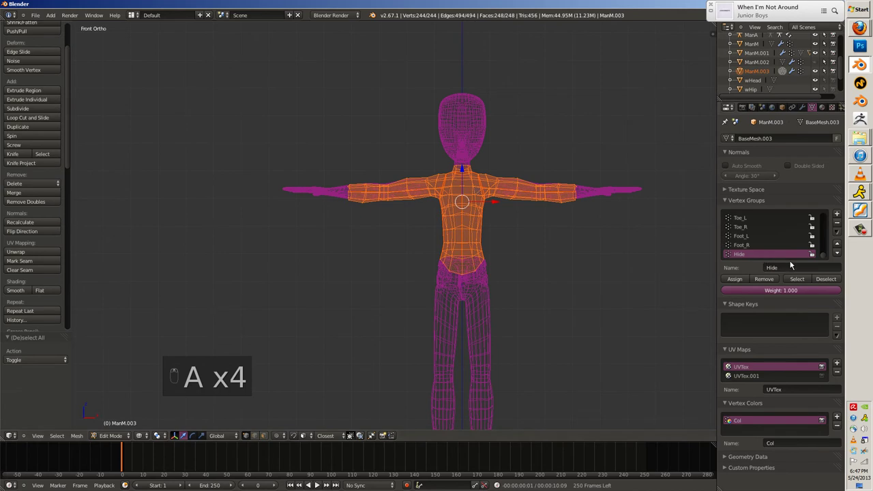
key("Tab")
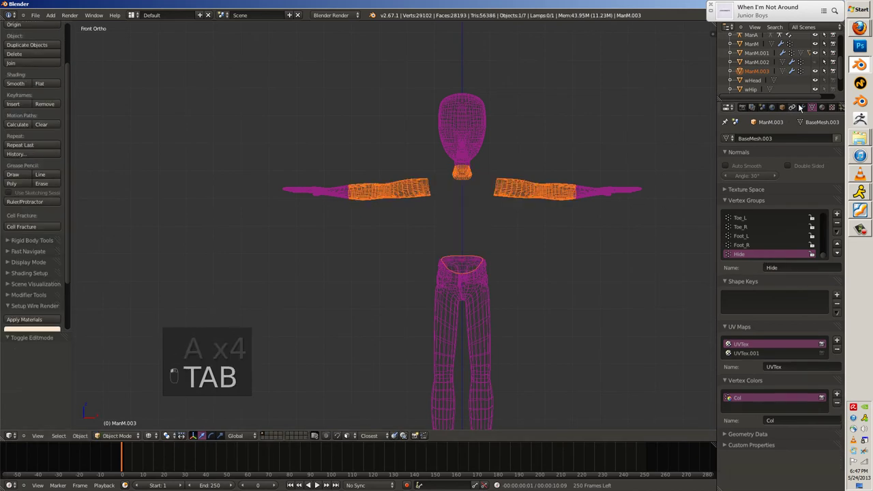
key("z")
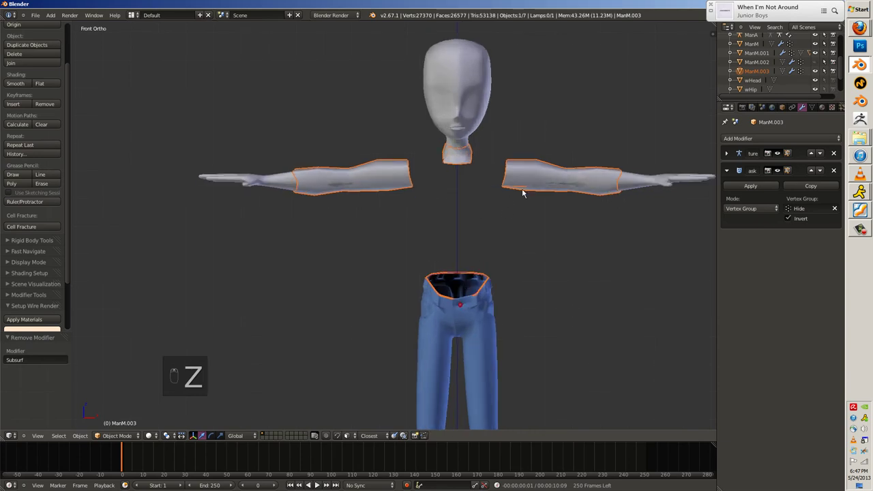
key("ctrl+z")
Remove the Mask modifier from ManM.003 and show the piece isolated on its own.
key("Tab")
key("a")
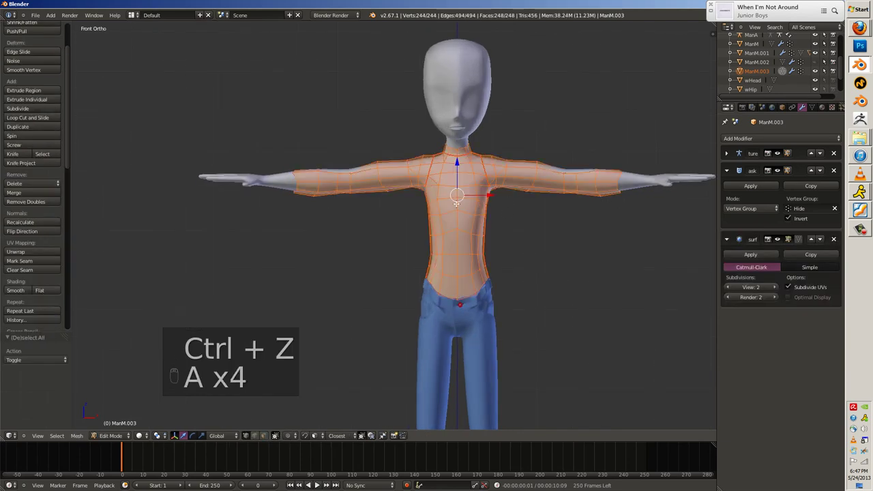
key("Tab")
key("a")
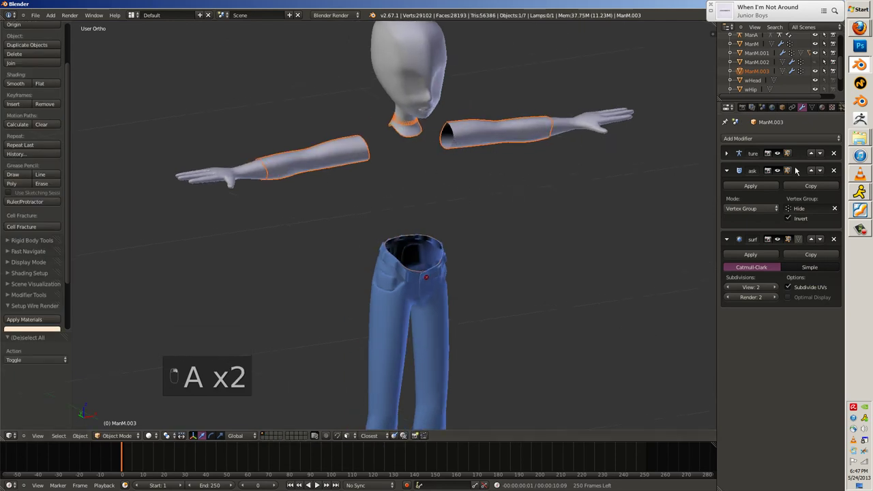
left_click_drag(529, 199, 525, 195)
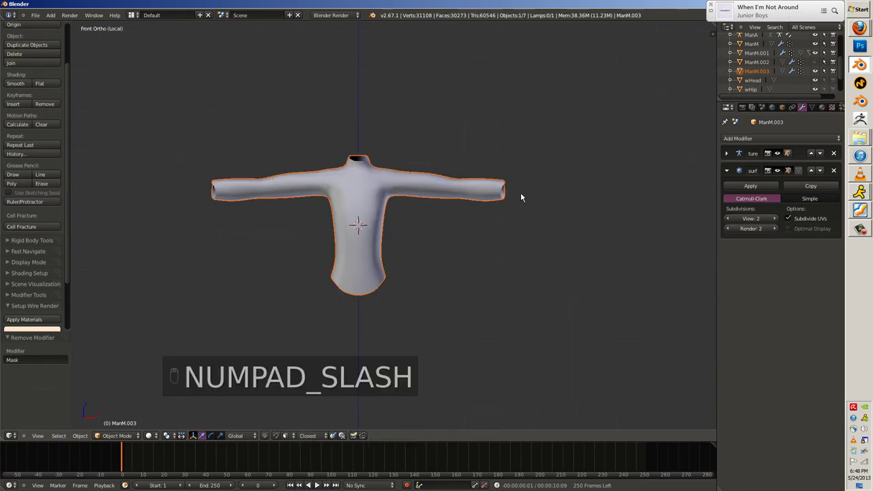
Delete stray neck-hole vertices, rejoin the loop and merge duplicates at last to clean the opening.
key("a")
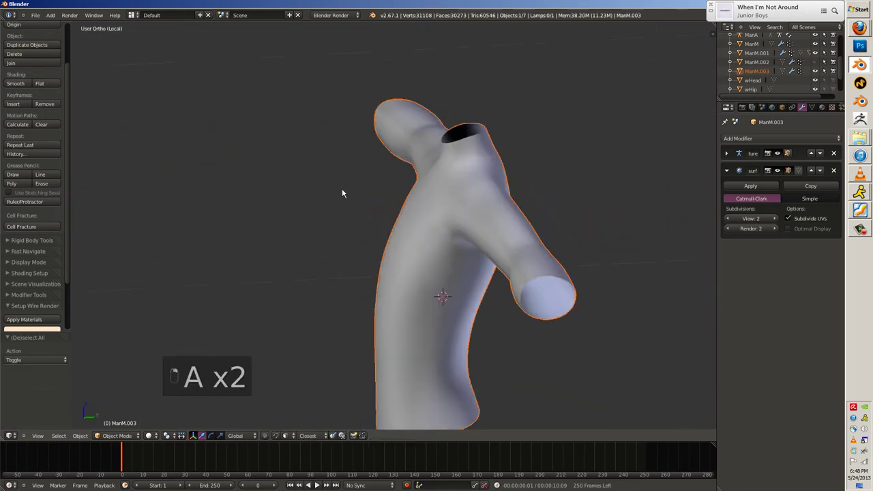
key("Tab")
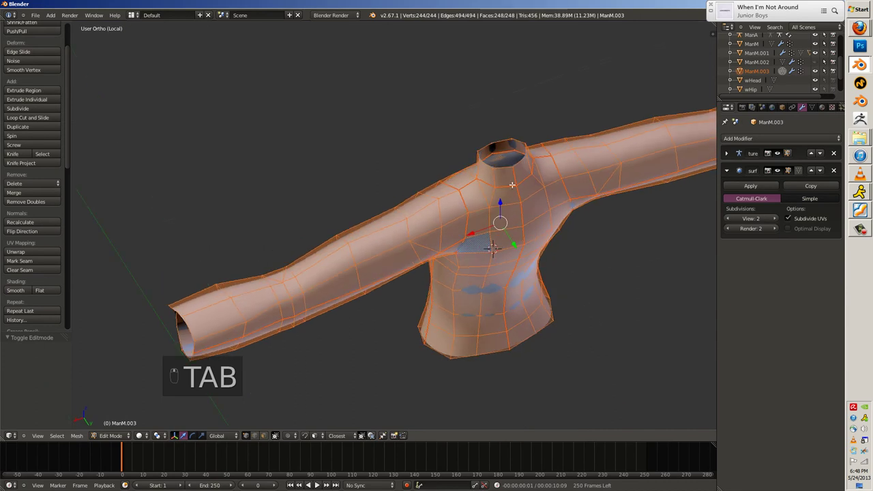
key("x")
key("x")
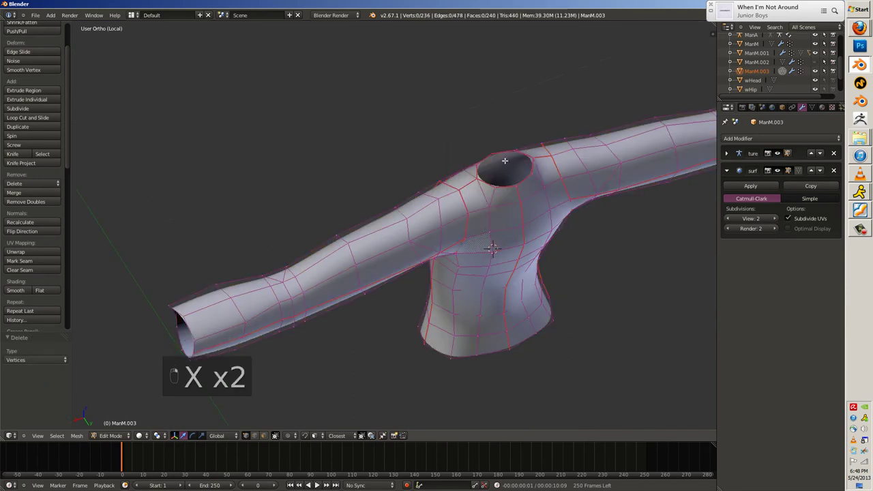
key("x")
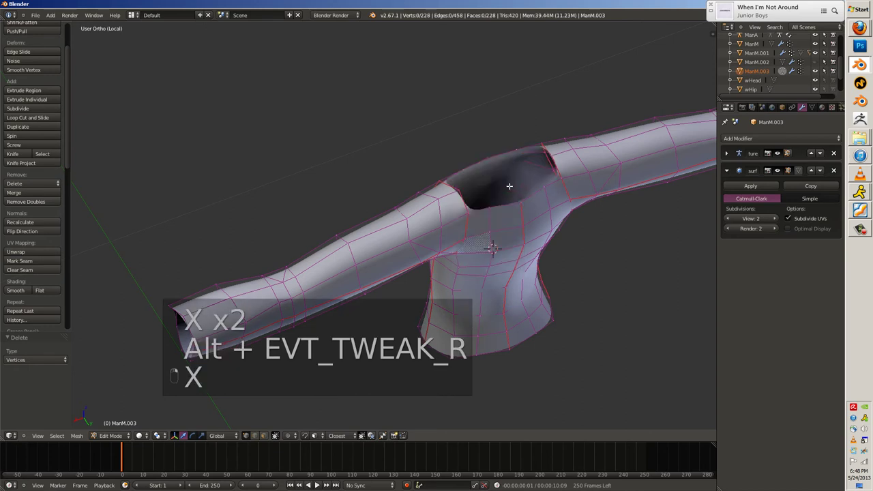
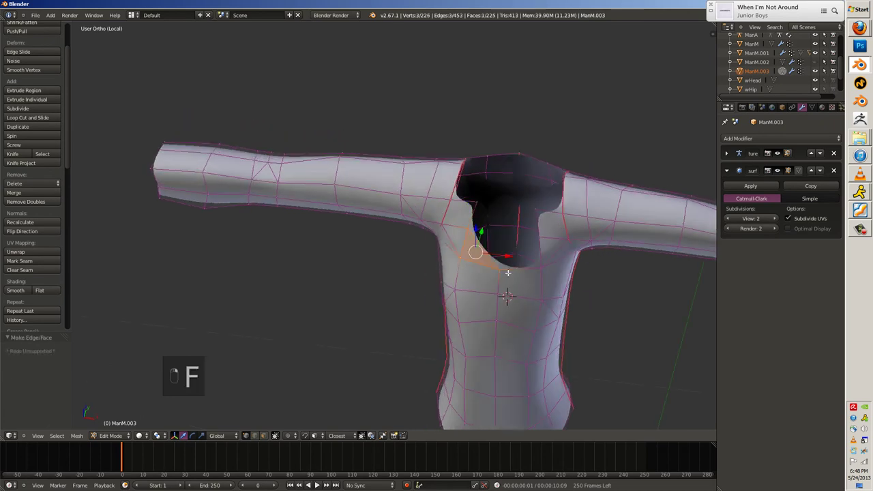
key("f")
key("g")
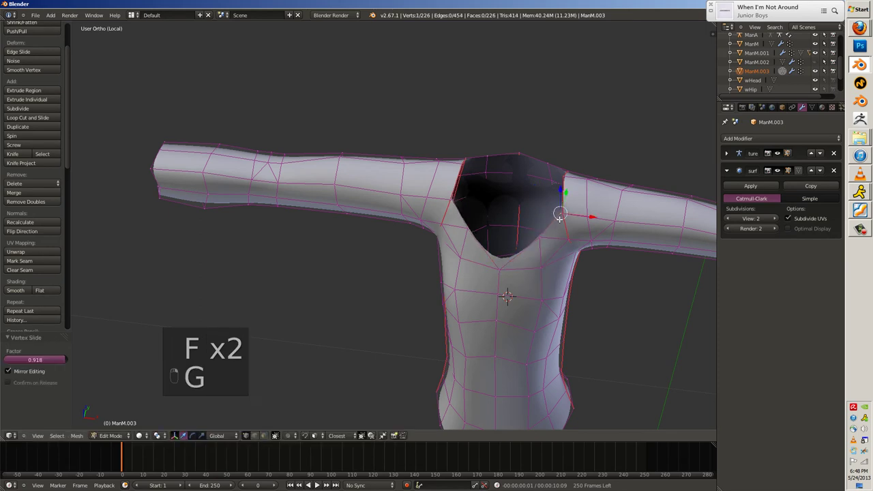
key("alt+m")
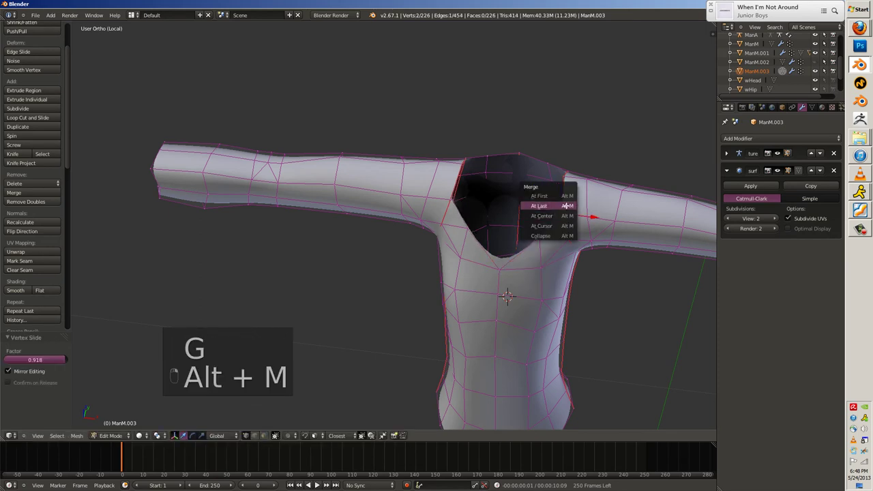
key("z")
key("alt+m")
key("z")
key("Tab")
key("Tab")
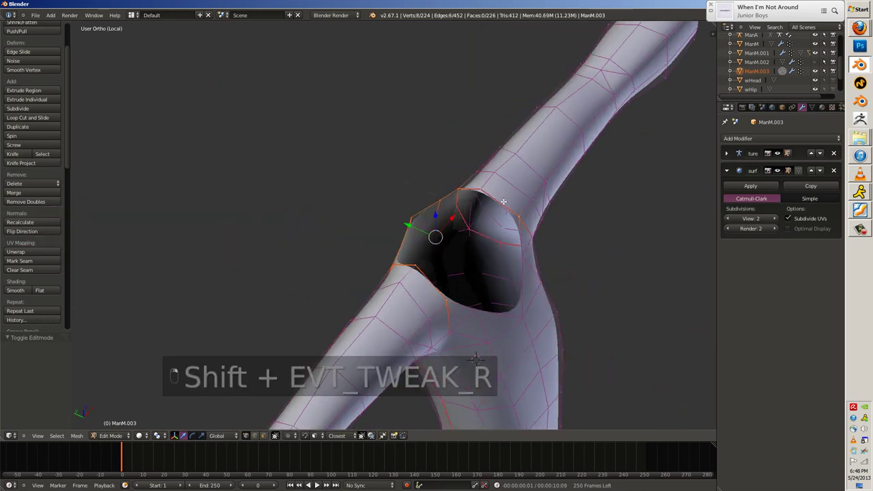
Extrude and scale the neck edge loop into a first collar ring, removing doubled vertices.
key("e")
key("s")
key("o")
key("s")
key("o")
key("s")
key("e")
key("s")
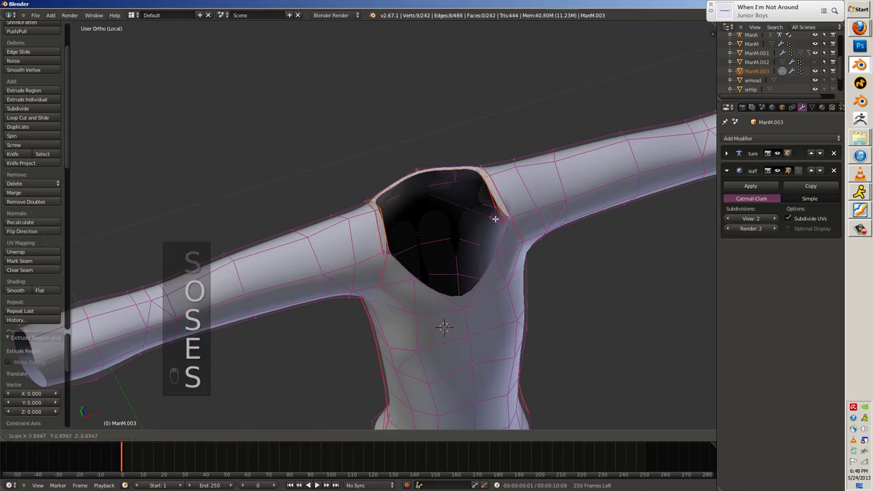
key("ctrl+z")
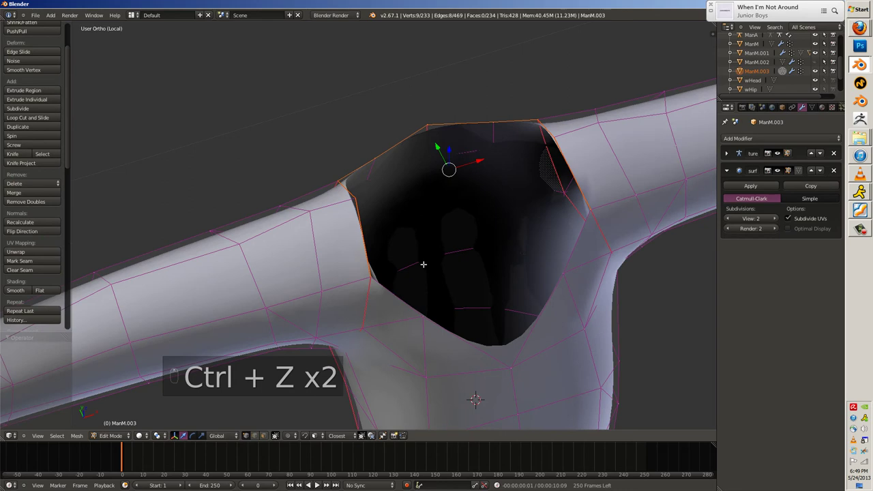
key("e")
key("s")
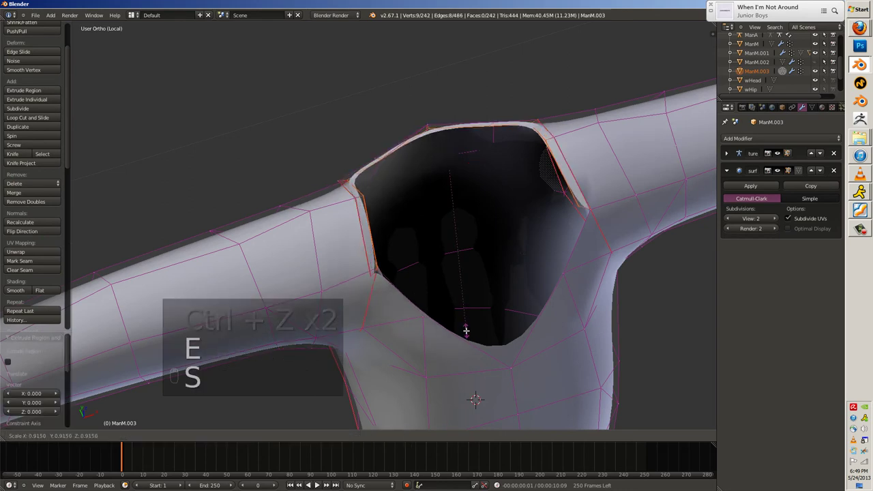
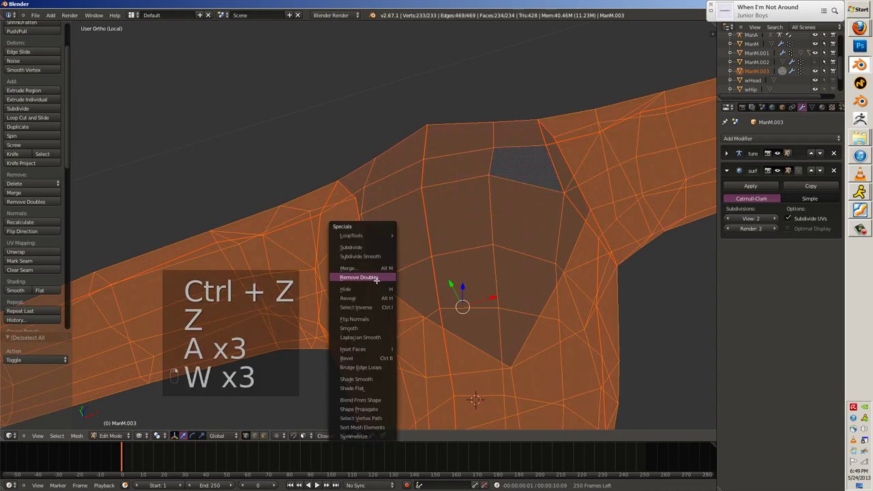
key("z")
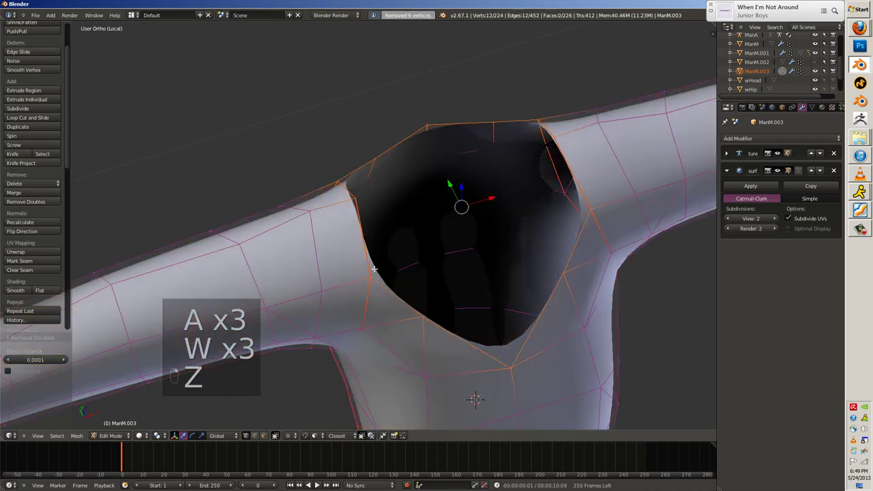
key("z")
key("c")
key("z")
Extrude further rings straight up along Z into a tall collar and widen its top ring.
key("e")
key("s")
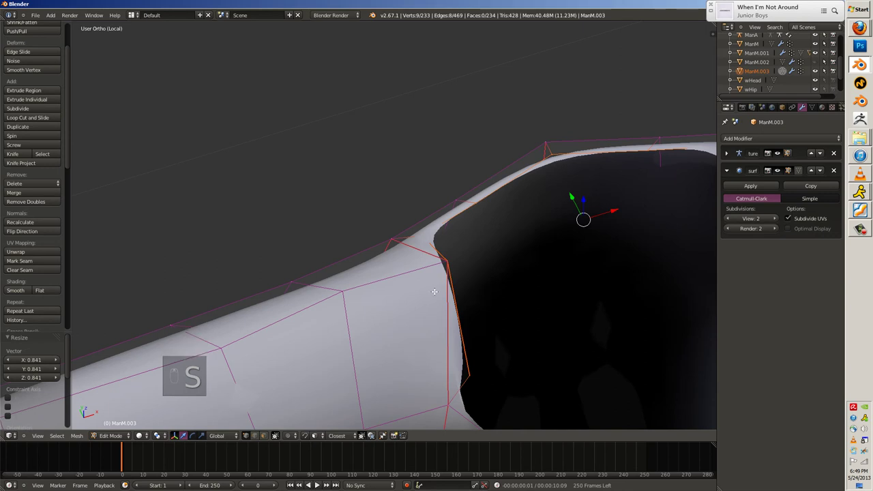
key("ctrl+z")
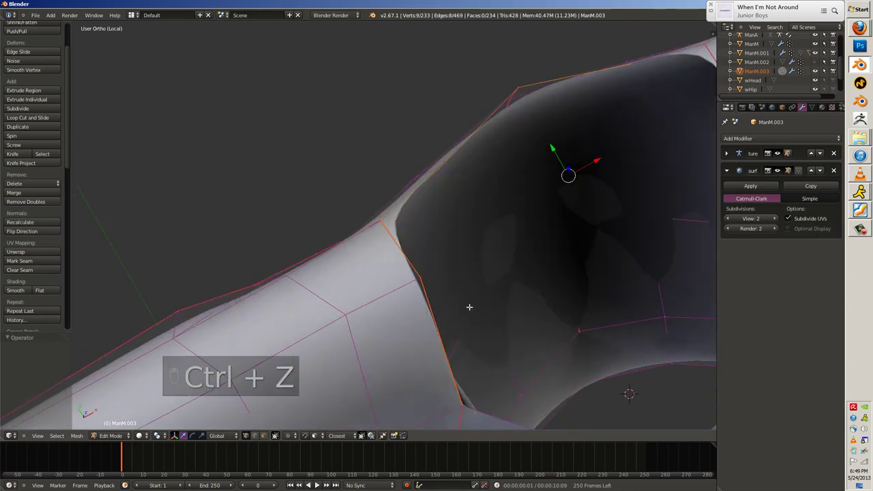
key("e")
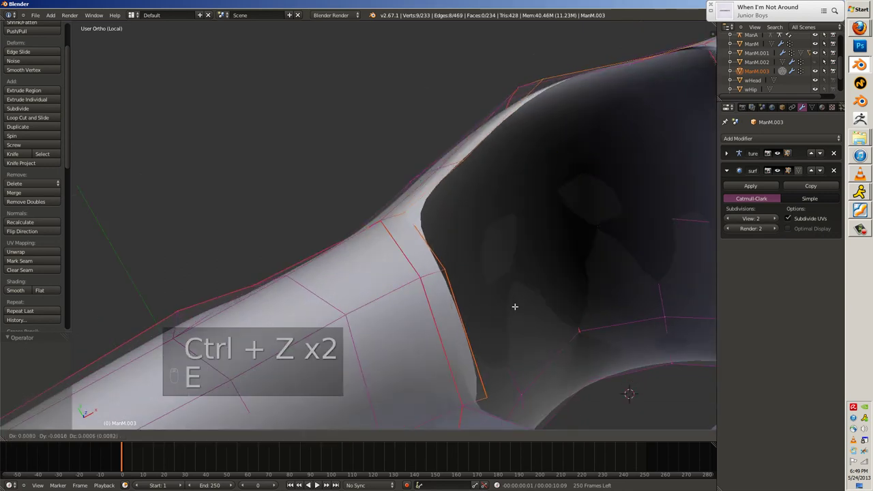
key("s")
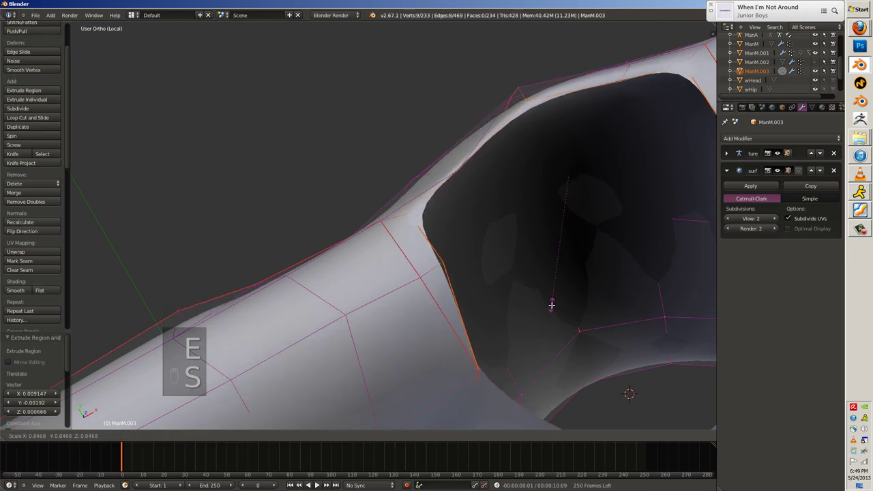
key("ctrl+z")
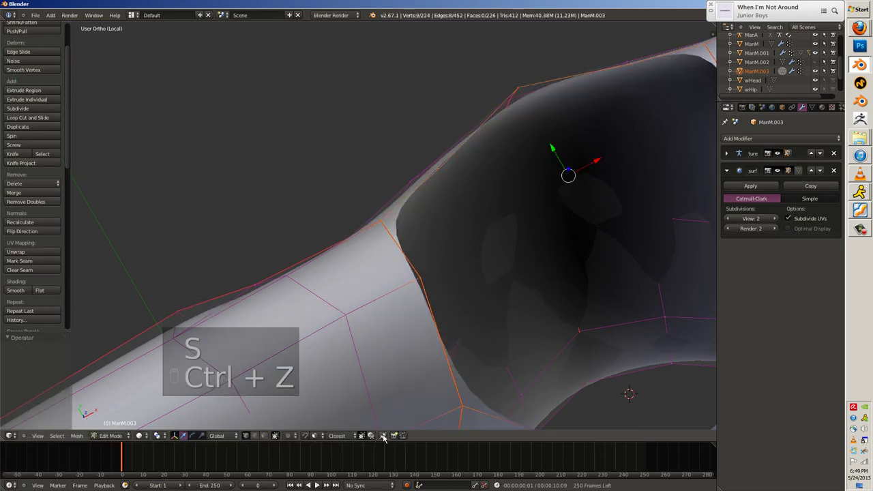
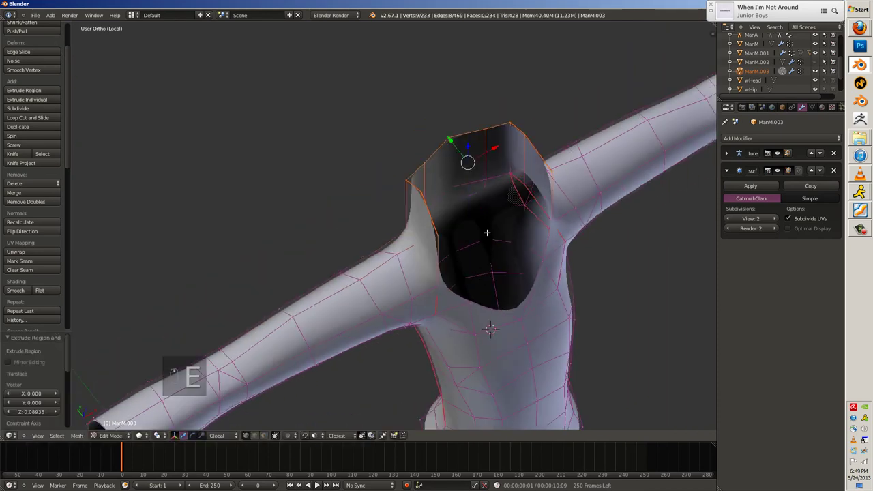
key("s")
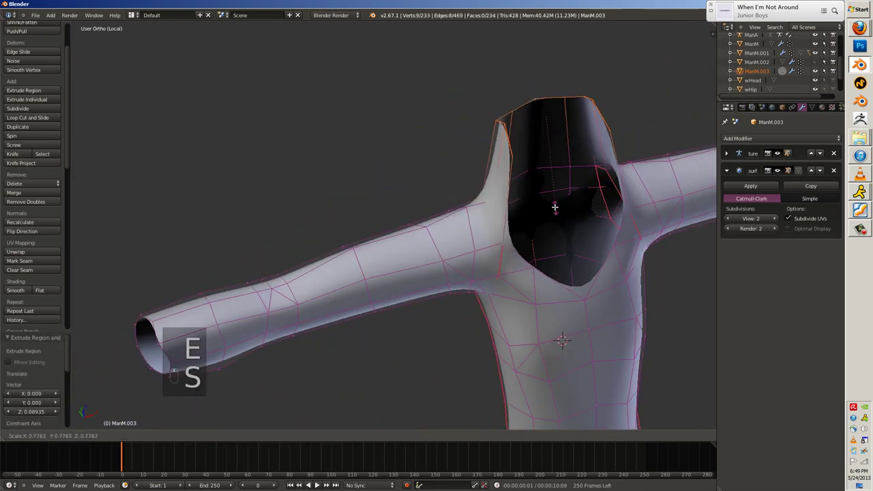
key("g")
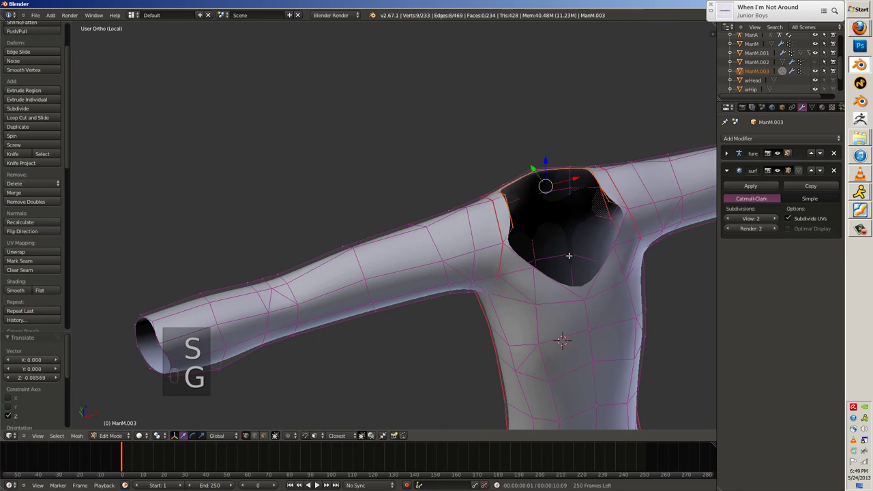
key("e")
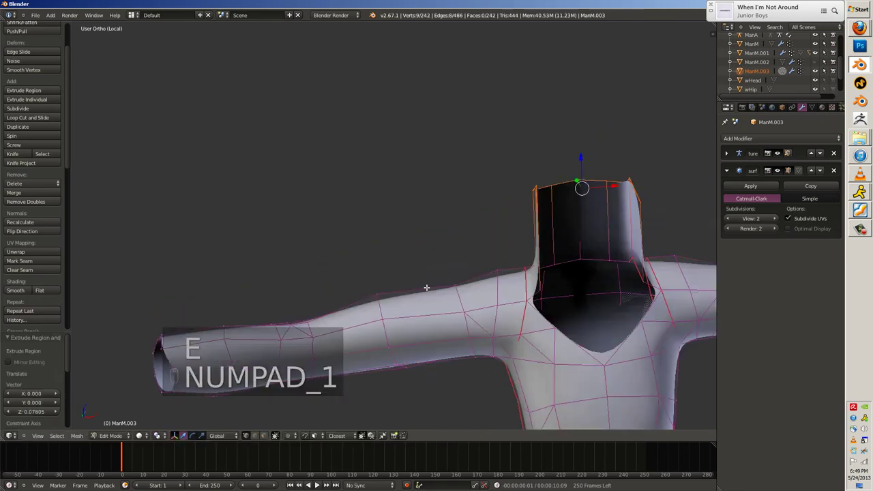
key("s")
key("e")
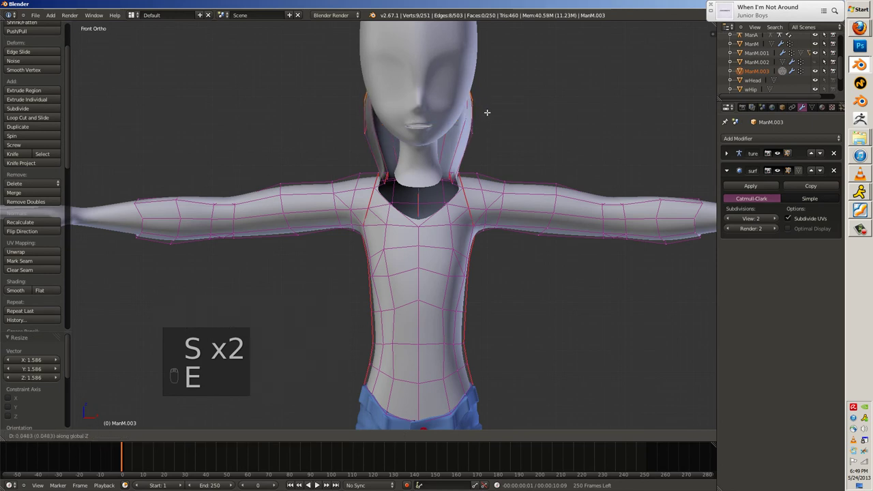
Resize the collar rim around the head and extrude it higher into hood sides.
key("s")
key("ctrl+z")
key("s")
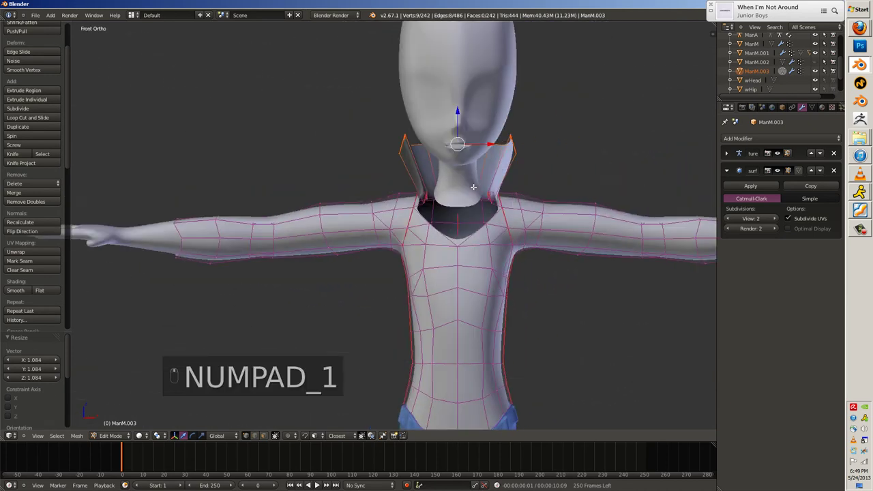
key("e")
key("s")
key("e")
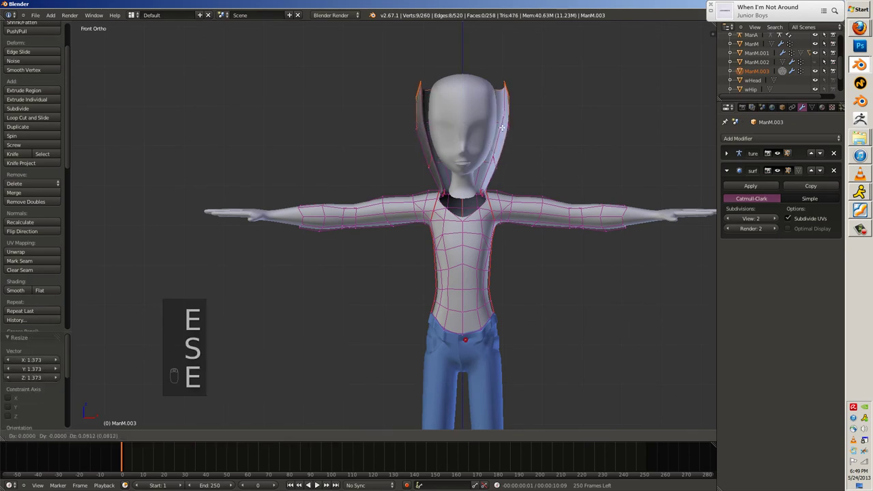
key("s")
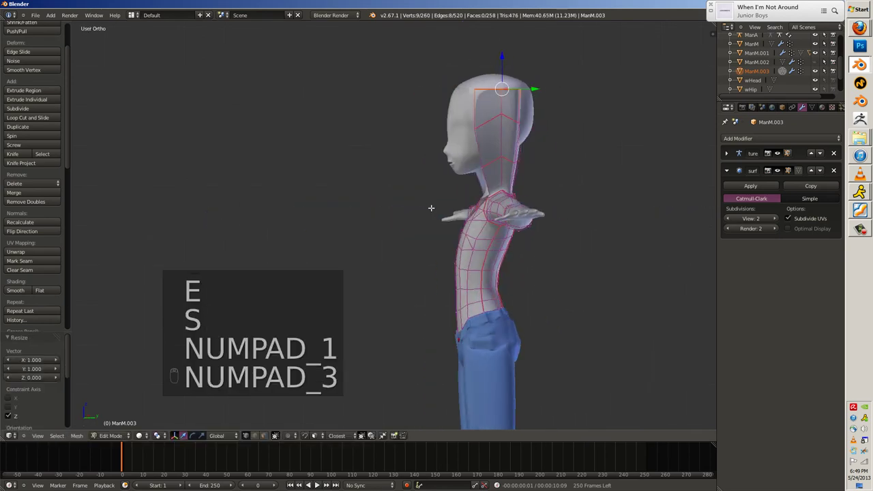
Pull the hood's top edge back over the head and fill it closed.
key("g")
key("z")
key("g")
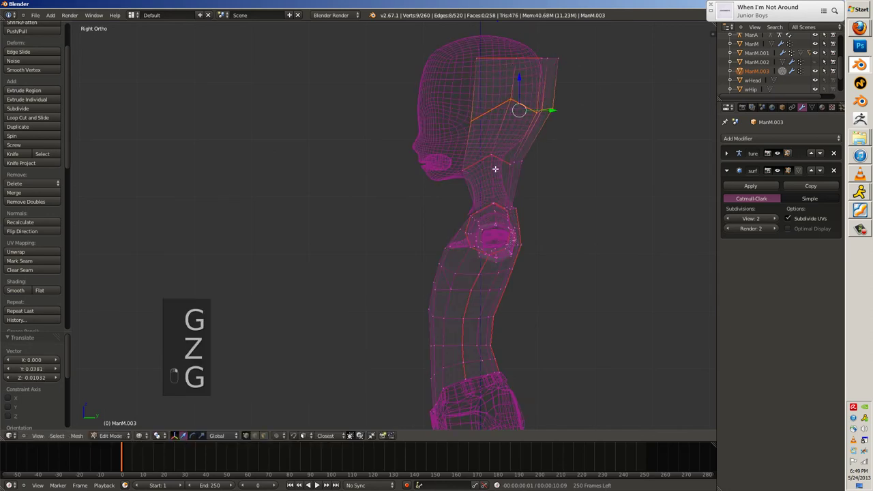
key("g")
key("g")
key("g")
key("z")
key("f")
Add edge loops across the hood and move its top to close neatly over the head.
key("ctrl+r")
key("g")
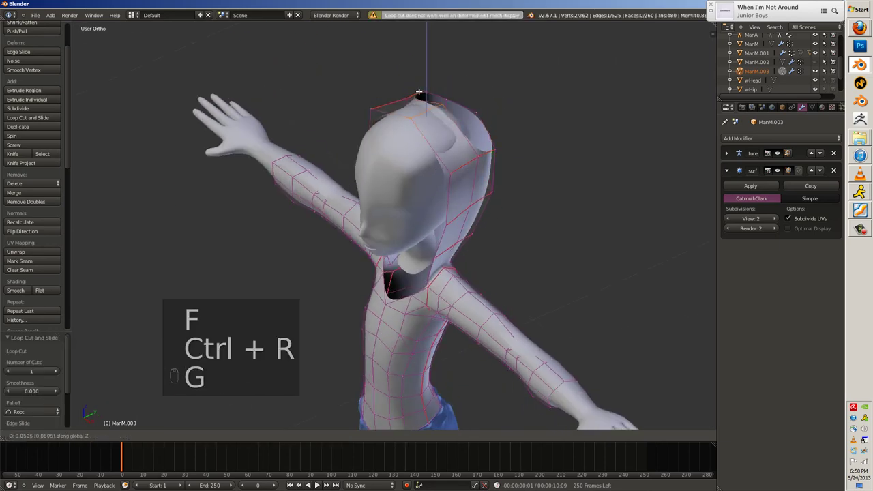
key("ctrl+r")
key("g")
key("ctrl+r")
key("ctrl+z")
key("g")
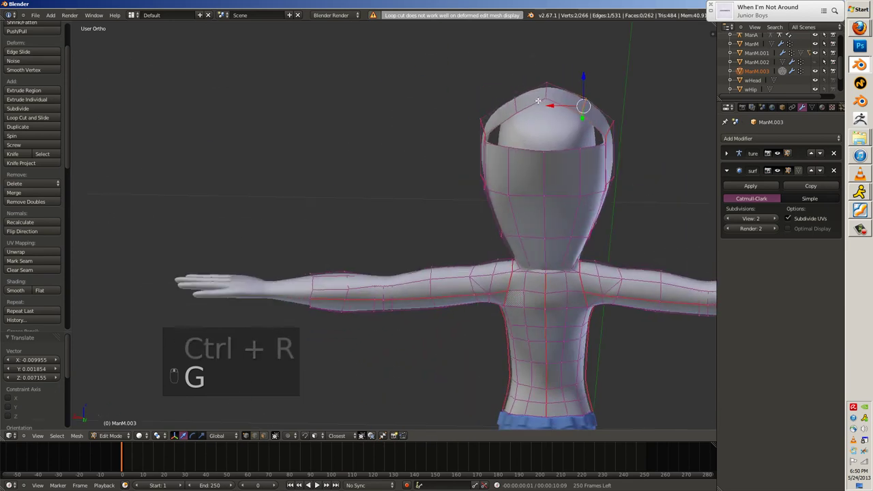
key("f")
key("f")
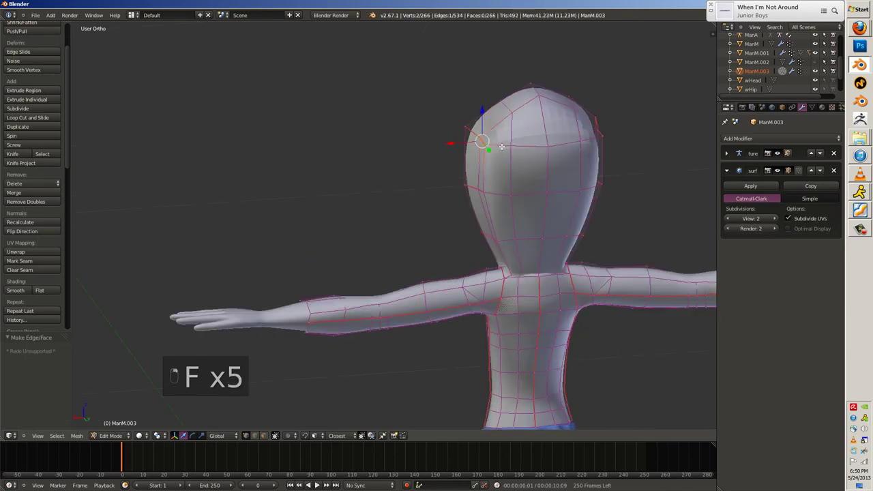
Vertex-slide and shrink/fatten the rim vertices so the hood frames the face, checked from the front.
key("g")
key("g")
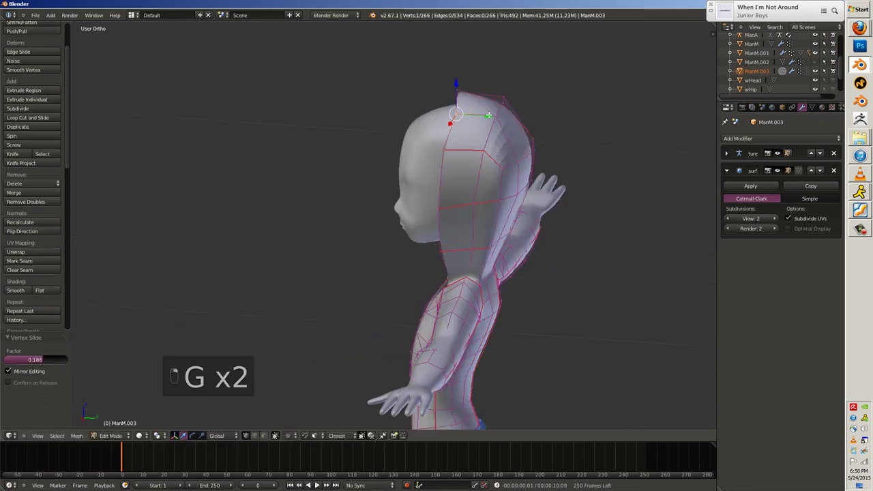
key("alt+s")
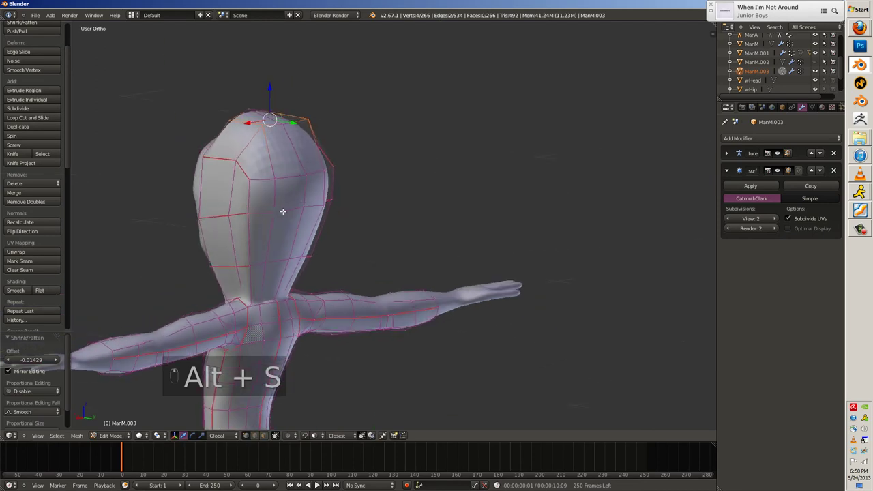
key("g")
key("alt+s")
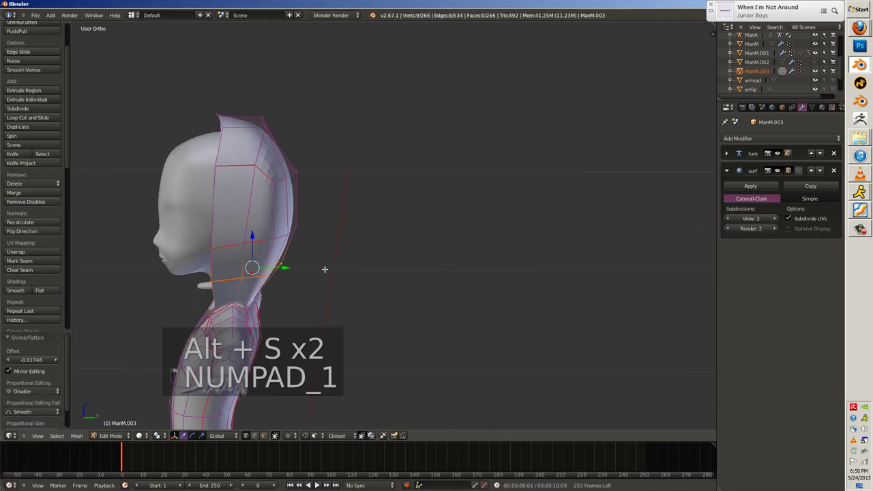
key("ctrl+z")
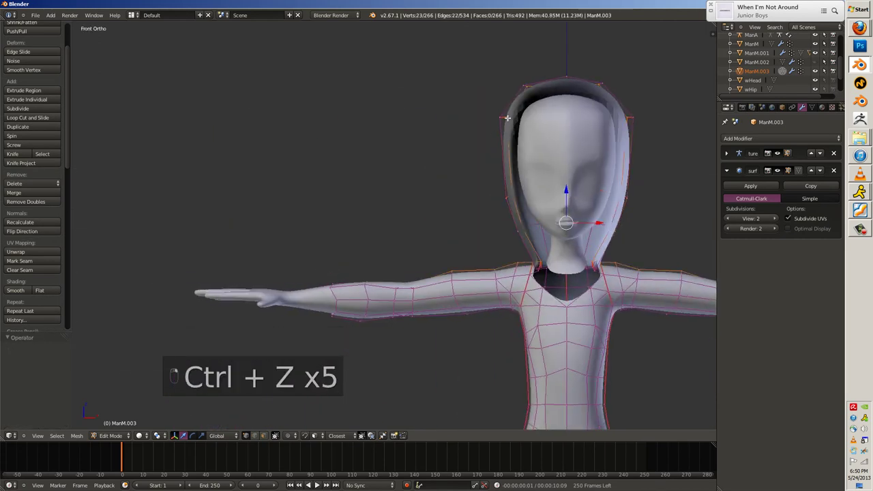
Select hood vertices front and back through X-ray and scale them on Z, viewed from the side.
key("s")
key("z")
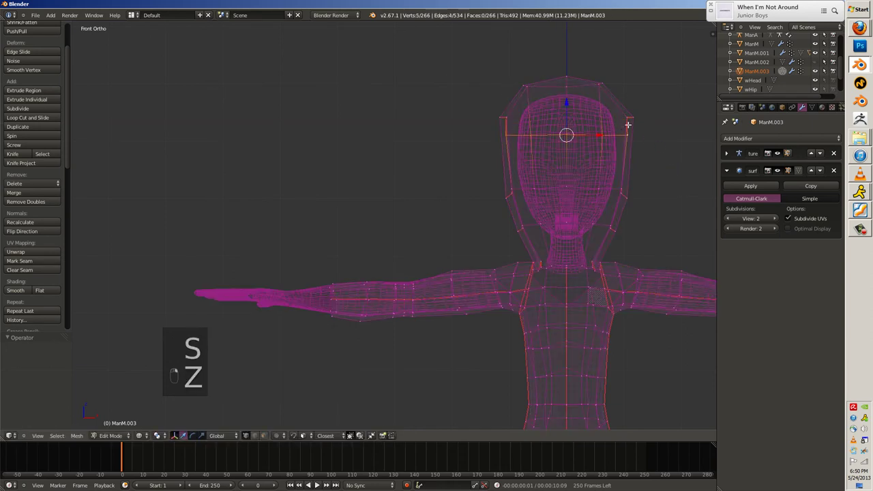
key("z")
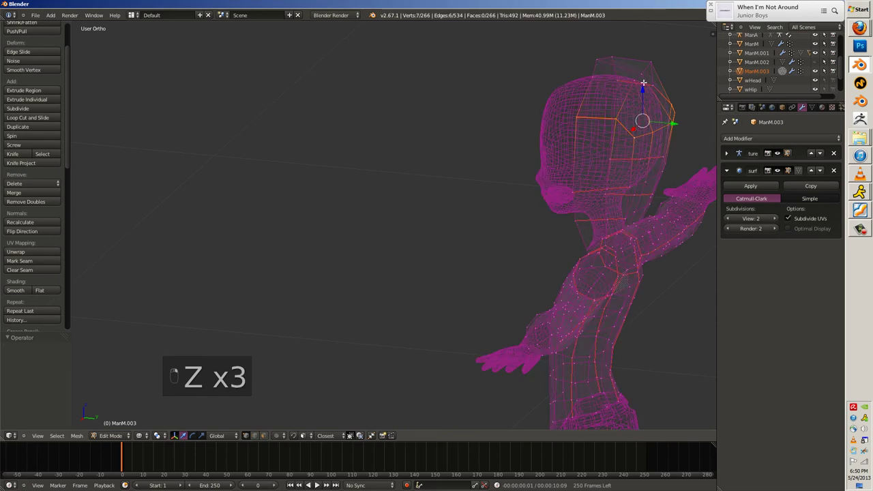
key("s")
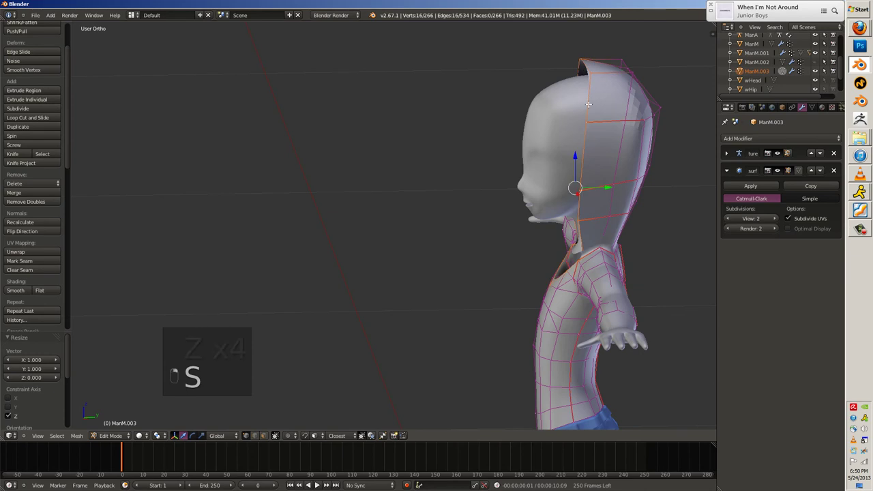
key("z")
key("c")
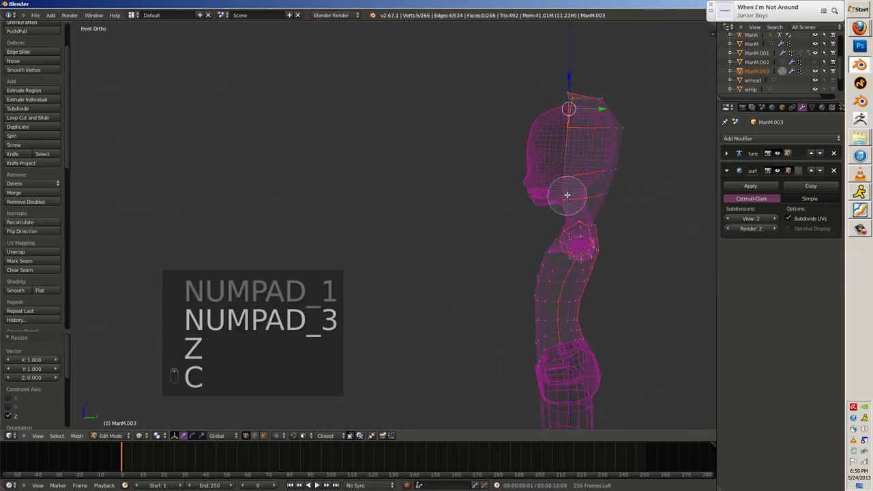
key("e")
Rotate and move hood vertices, slide one along its edge and fill the gap with a new face.
key("r")
key("e")
key("r")
key("g")
key("z")
key("g")
key("g")
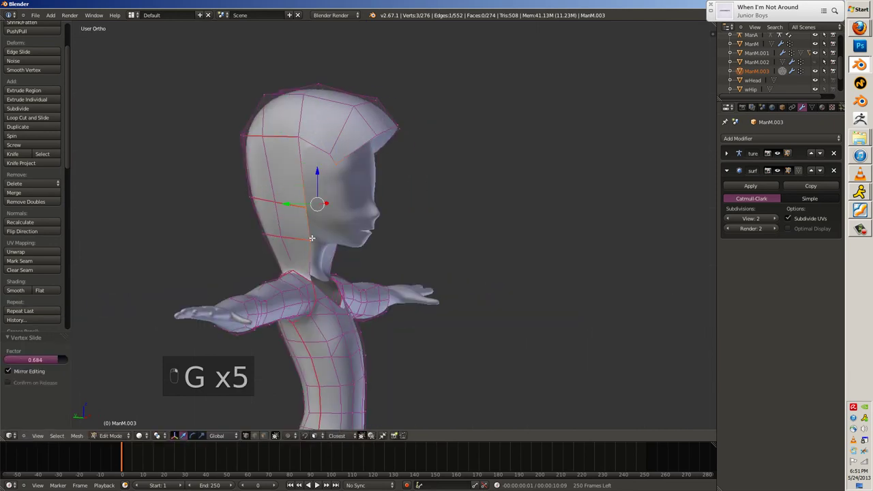
key("ctrl+z")
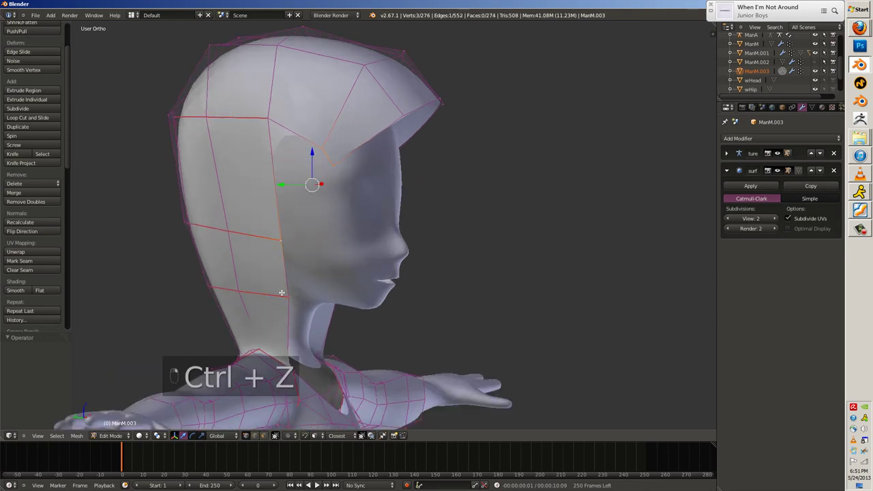
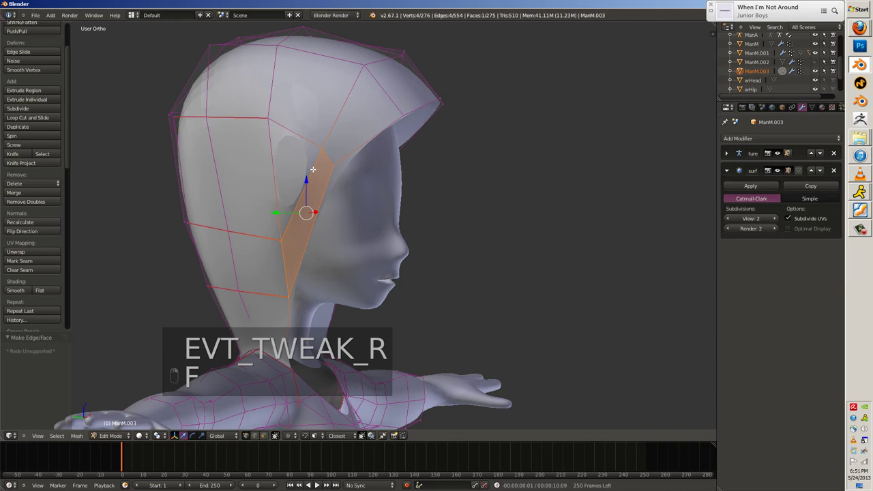
Add a loop cut and connecting edge across the hood and slide the new vertices into place.
key("ctrl+r")
key("f")
key("g")
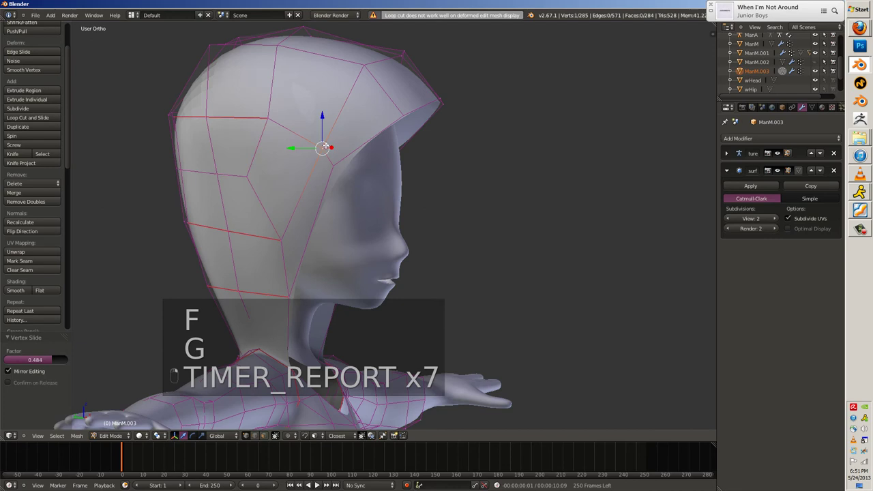
key("g")
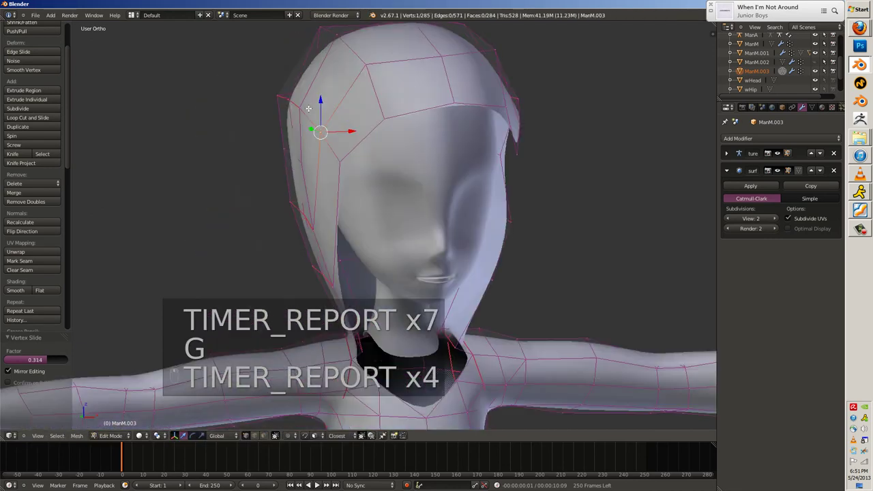
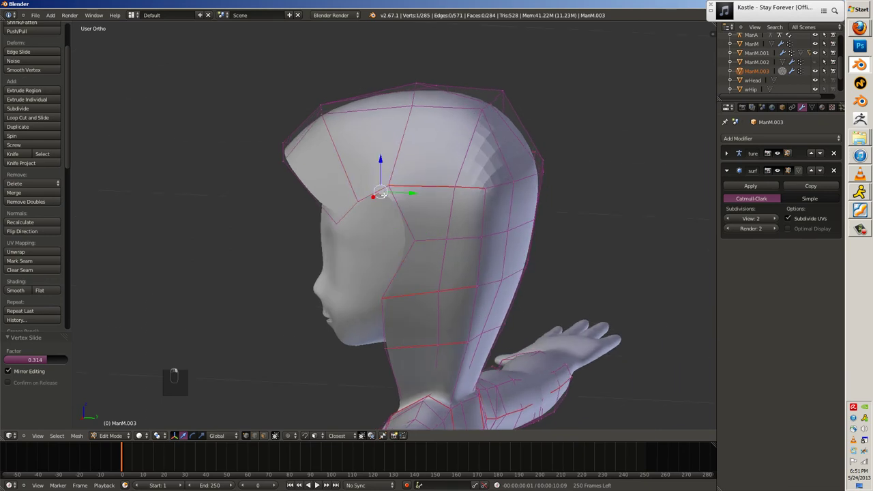
key("f")
key("g")
key("g")
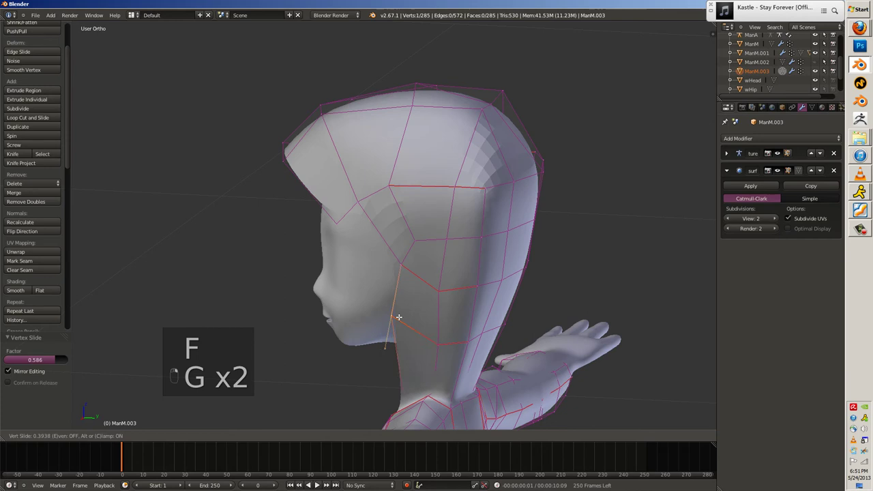
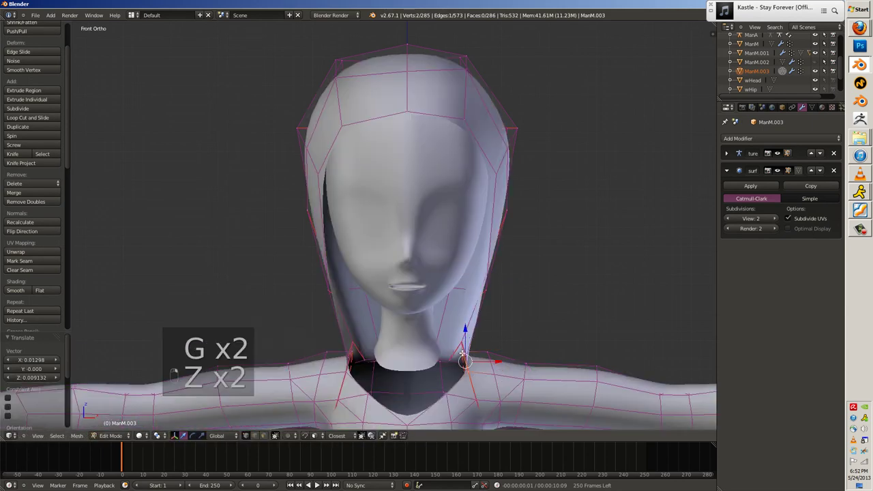
key("g")
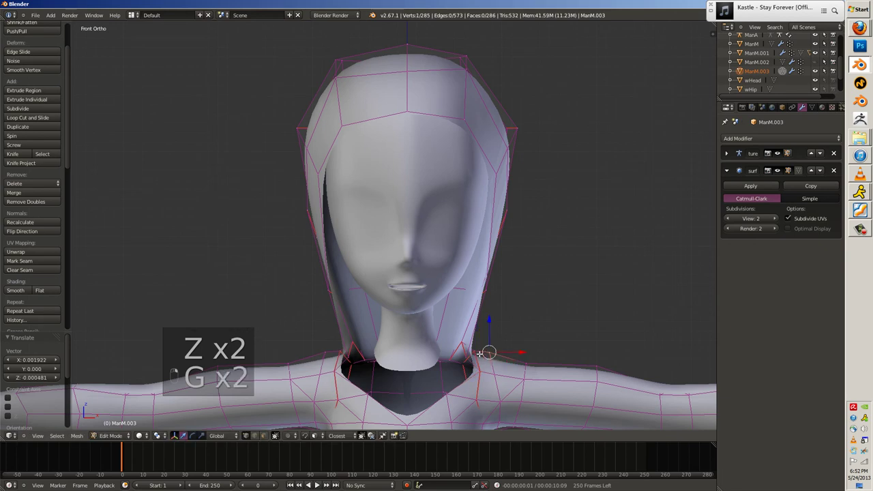
key("g")
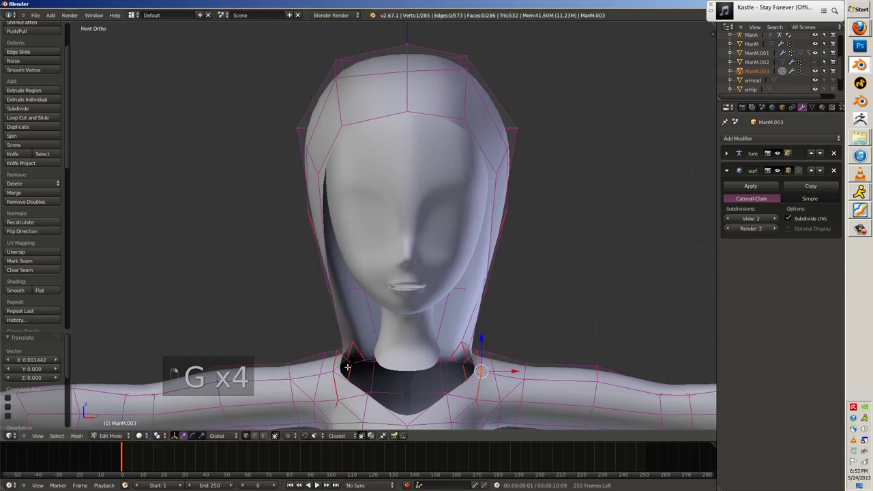
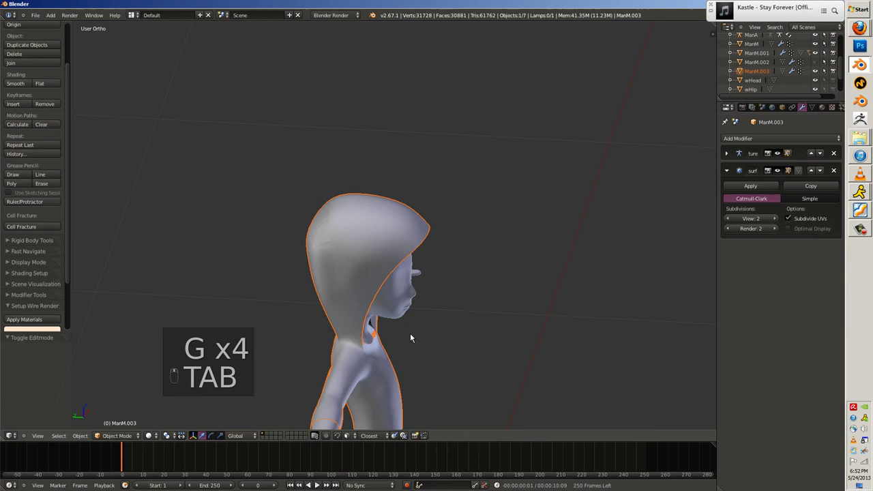
Shrink/fatten the hood along its normals, then leave Edit Mode and select the body ManM.
key("Tab")
key("alt+s")
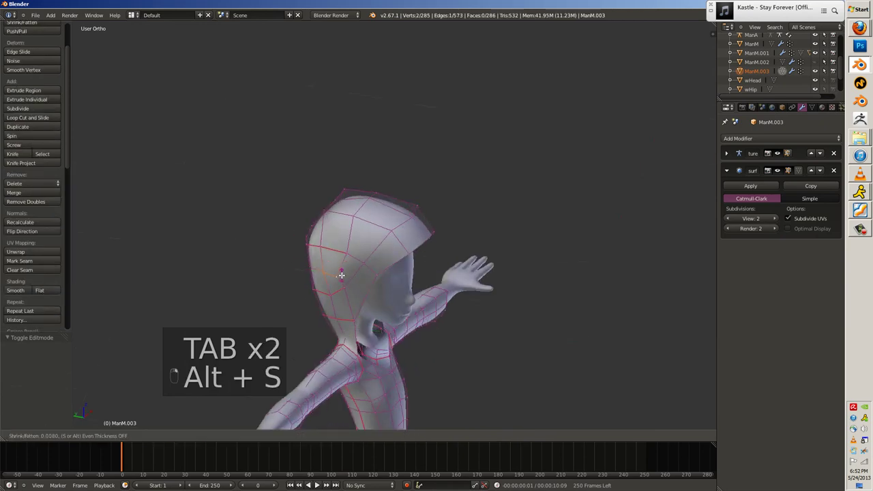
key("g")
key("alt+s")
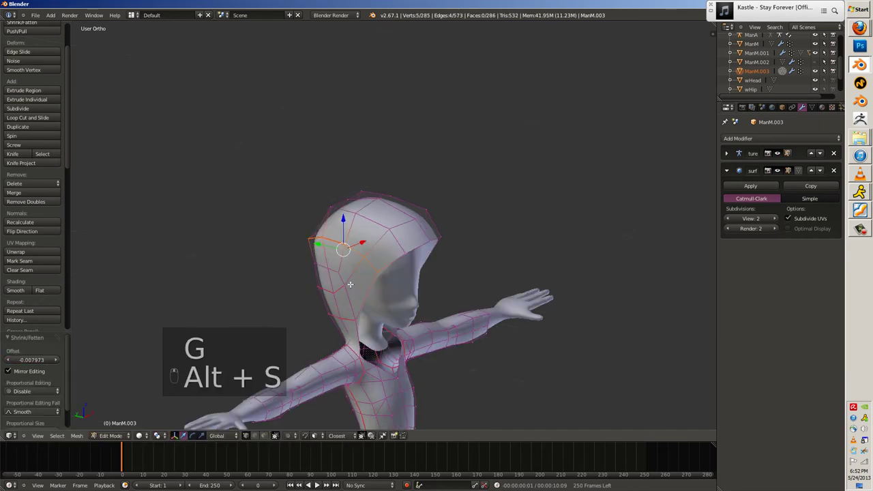
key("Tab")
key("a")
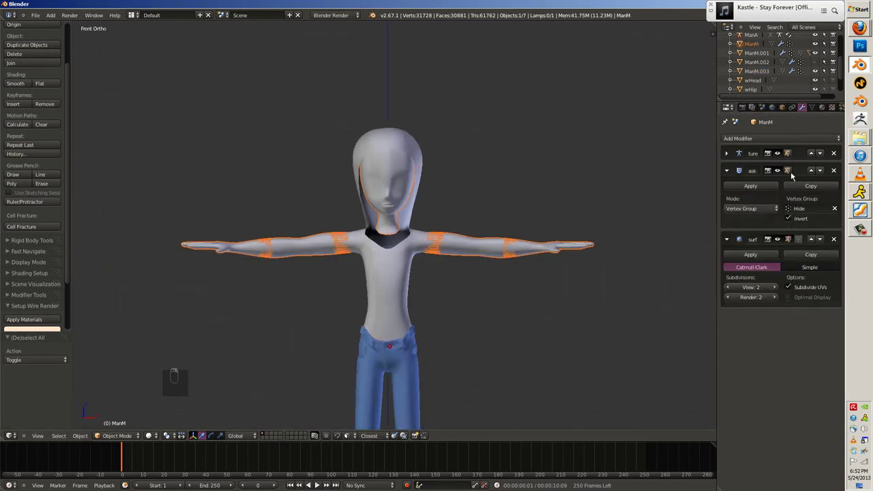
Check the body's Hide vertex group and enter Weight Paint with its weights displayed.
key("a")
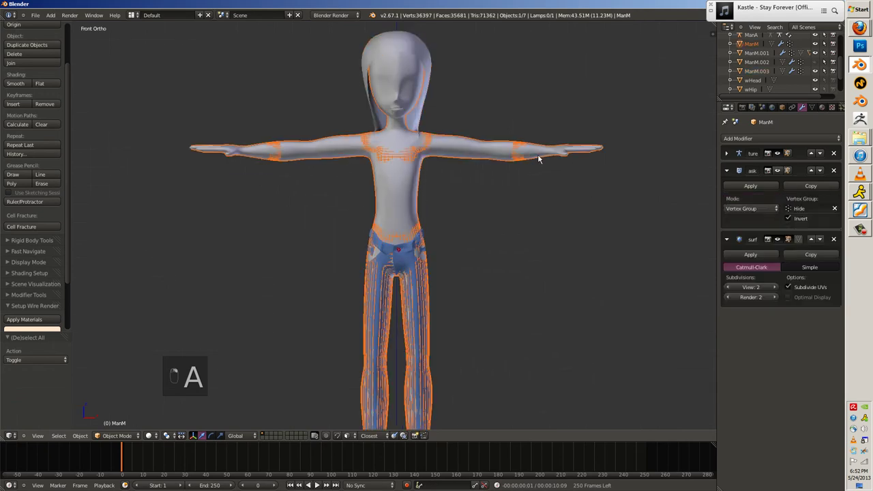
key("Tab")
key("z")
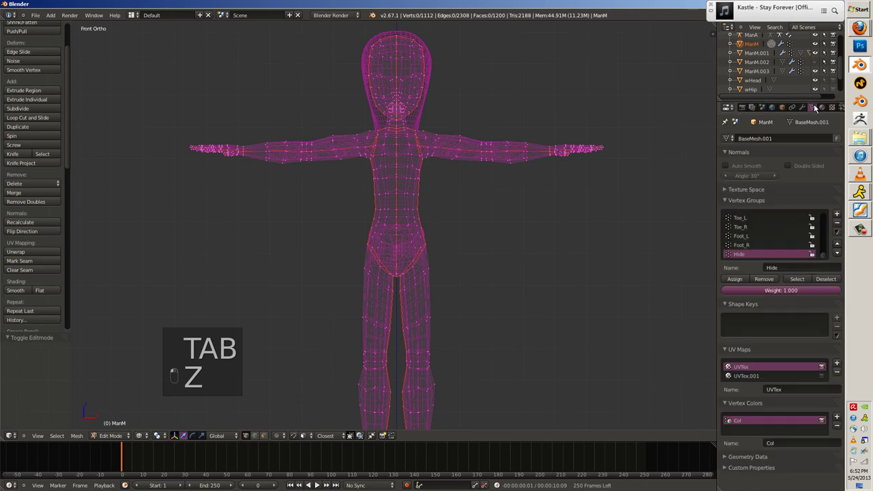
key("Tab")
key("ctrl+t")
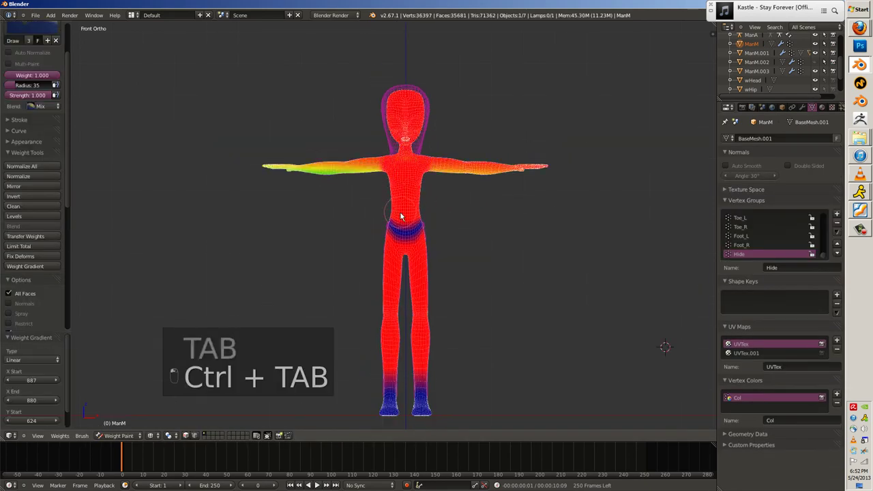
With a Subtract brush remove Hide weight from head and arms, then preview the mask in Object Mode.
left_click(411, 168)
key("ctrl+a")
key("ctrl+z")
key("0")
left_click_drag(34, 67, 413, 83)
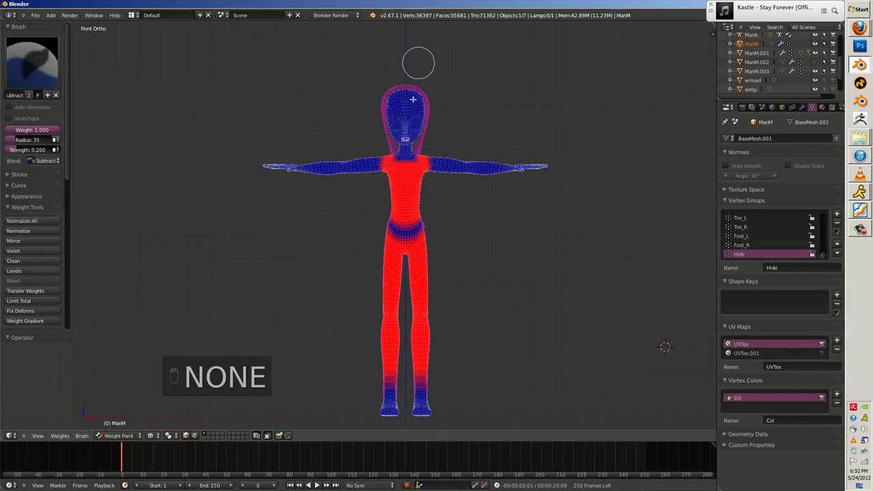
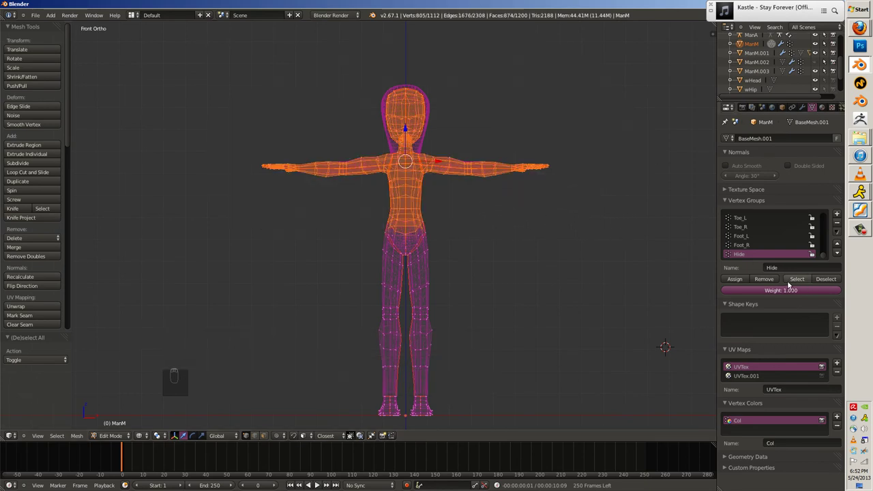
key("Tab")
key("z")
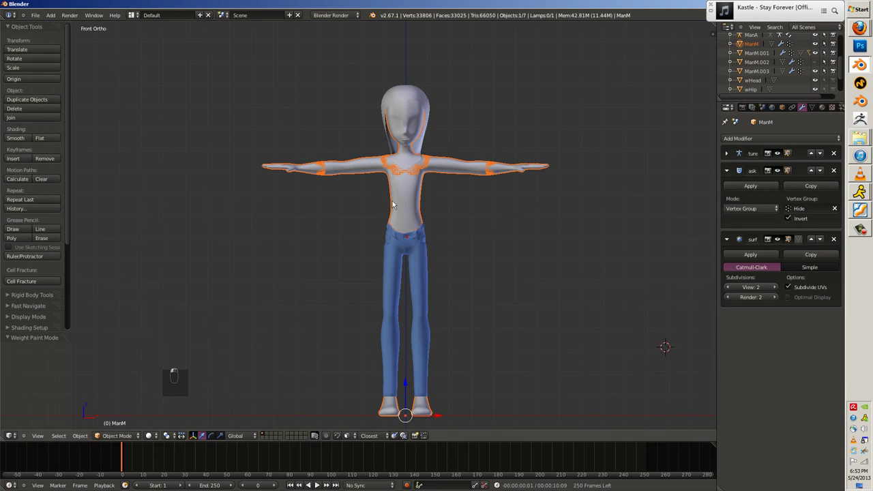
Move the hood rim vertices vertically and rescale the selected garment edges.
key("a")
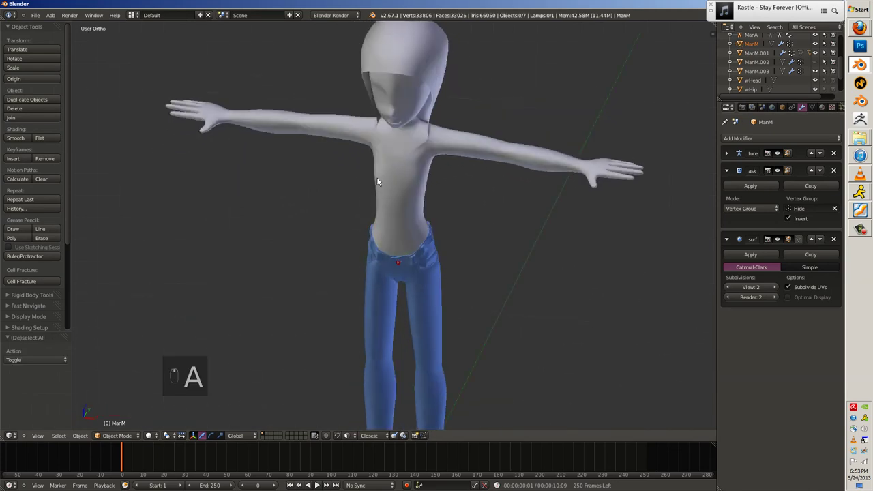
key("Tab")
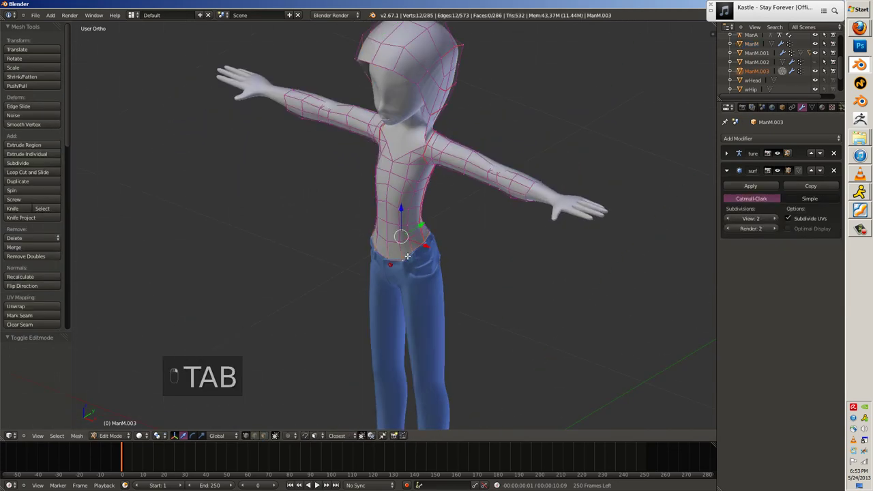
key("s")
key("g")
key("s")
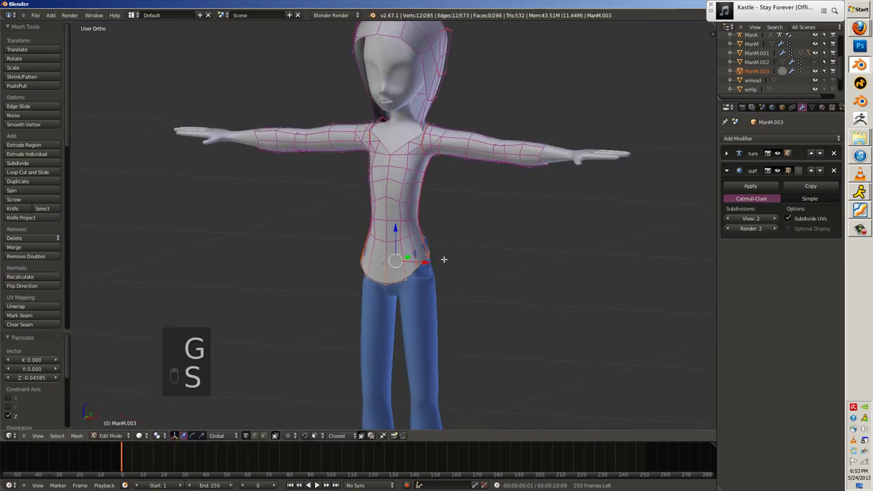
key("g")
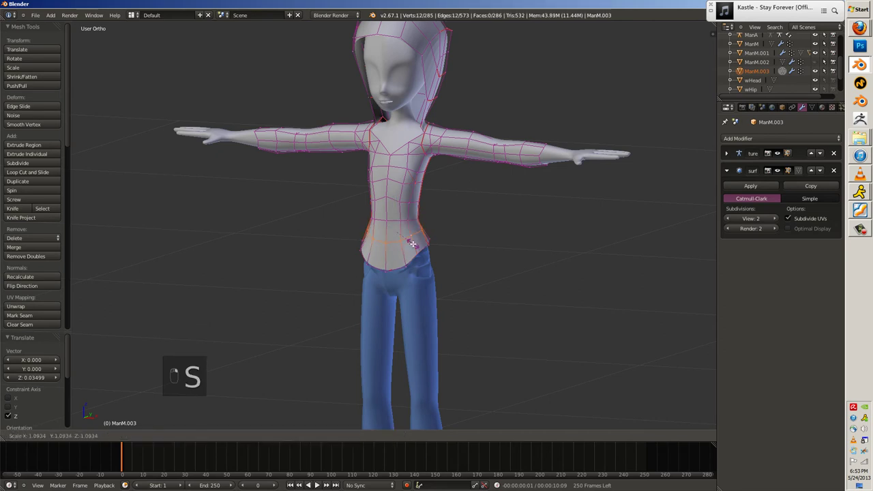
key("s")
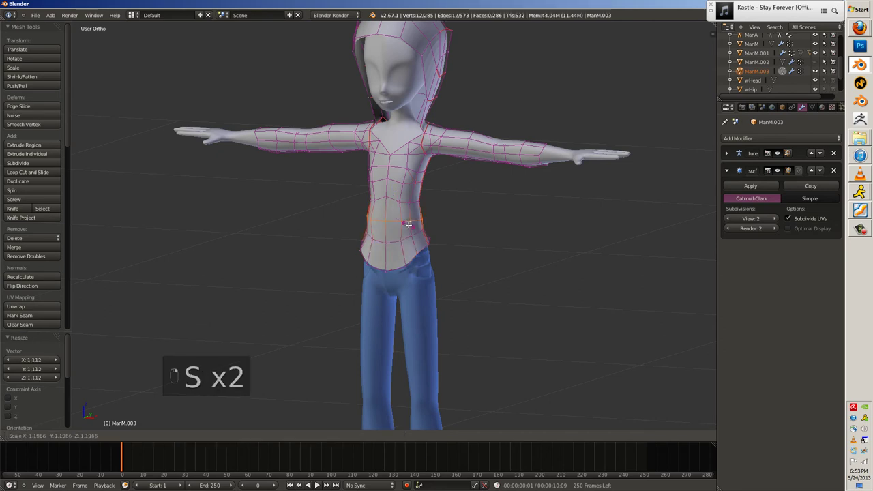
key("Tab")
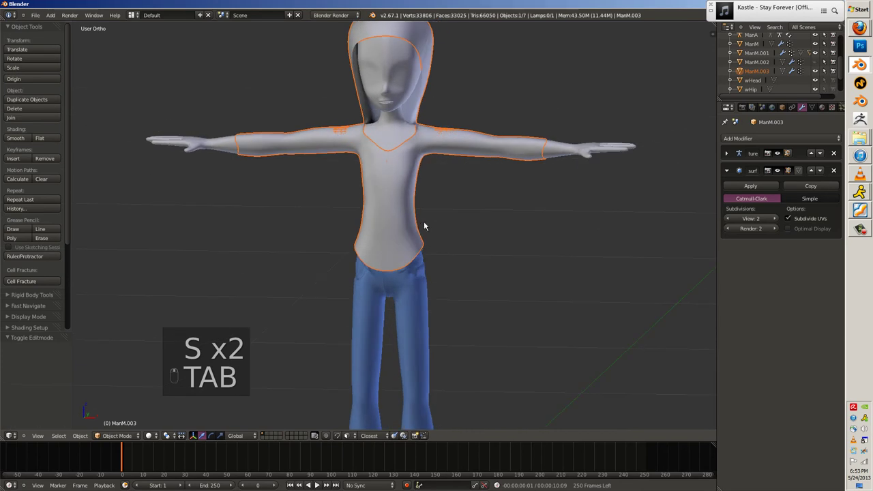
Select the whole garment in X-ray and shrink/fatten it slightly outward off the body.
key("Tab")
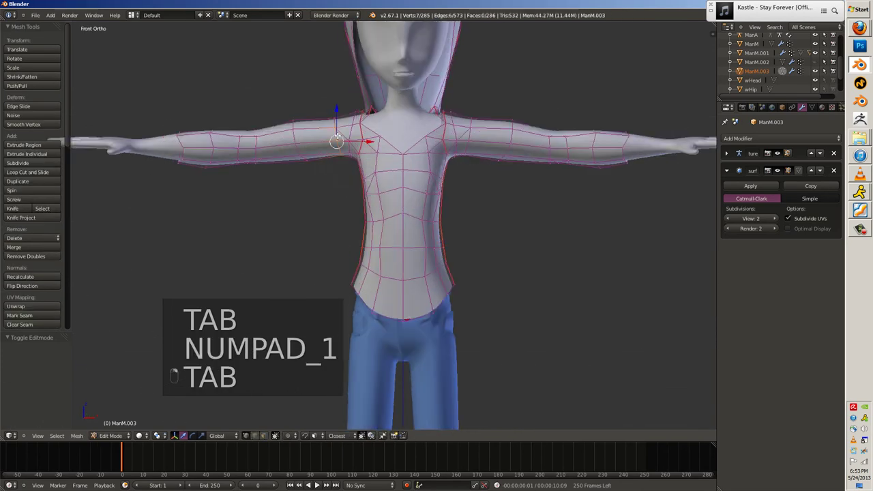
key("z")
key("a")
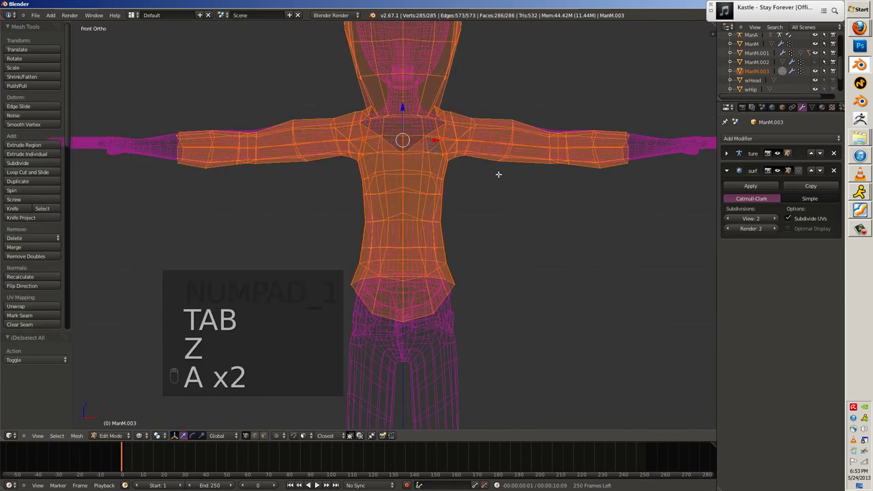
key("alt+s")
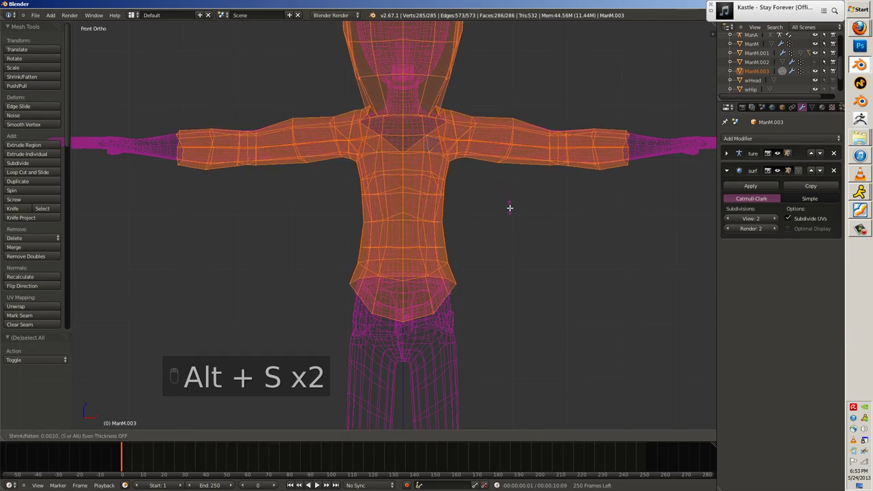
key("z")
key("Tab")
key("a")
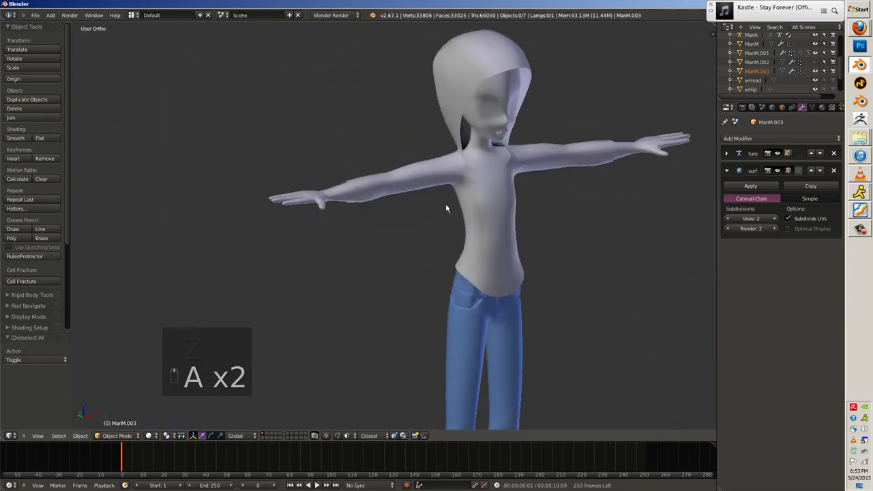
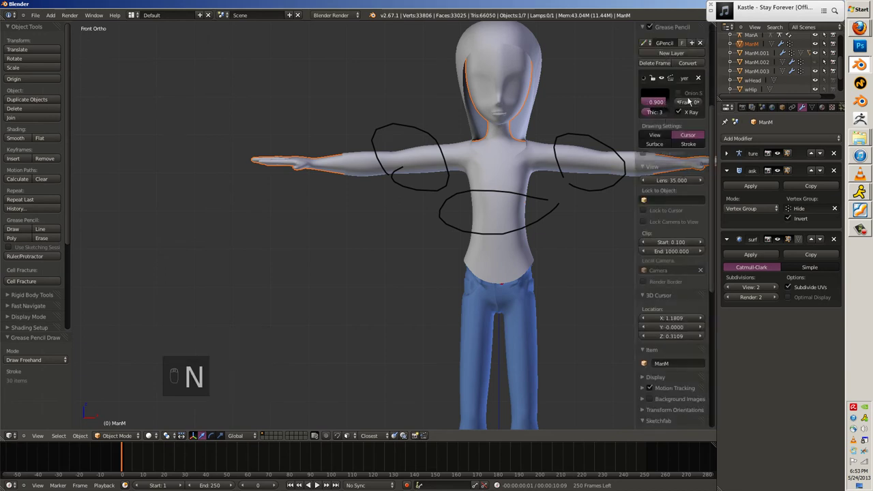
Scale the top of the hood and extrude two new rows of edges, widening them sideways.
left_click(481, 178)
key("a")
key("Tab")
key("s")
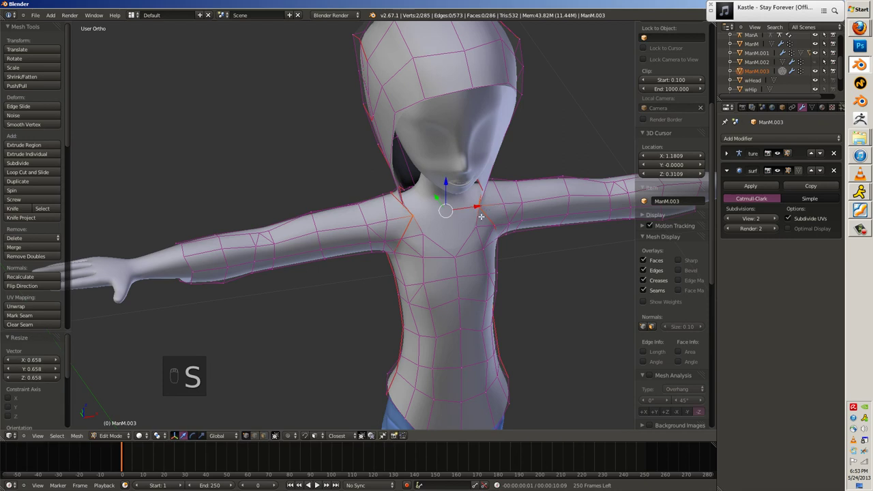
key("e")
key("s")
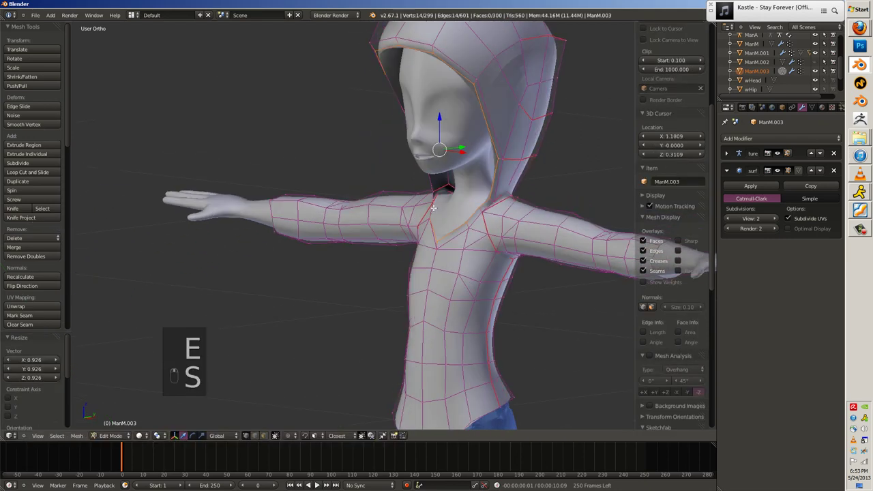
key("s")
key("e")
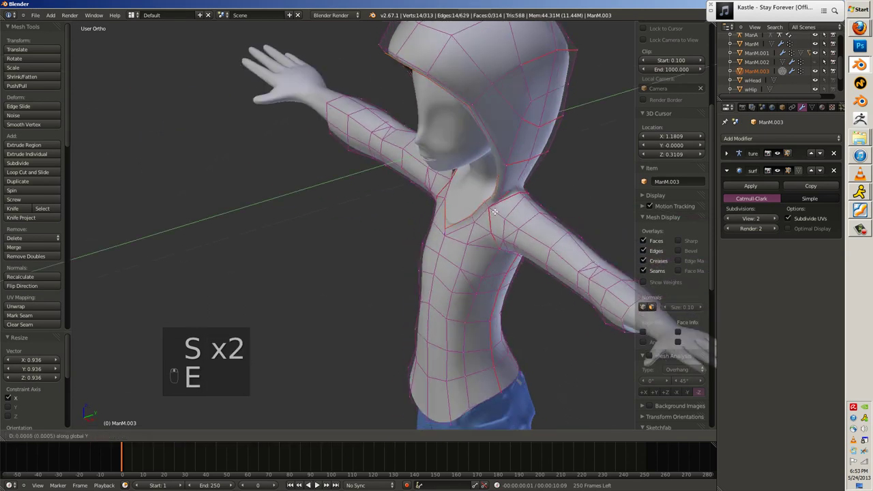
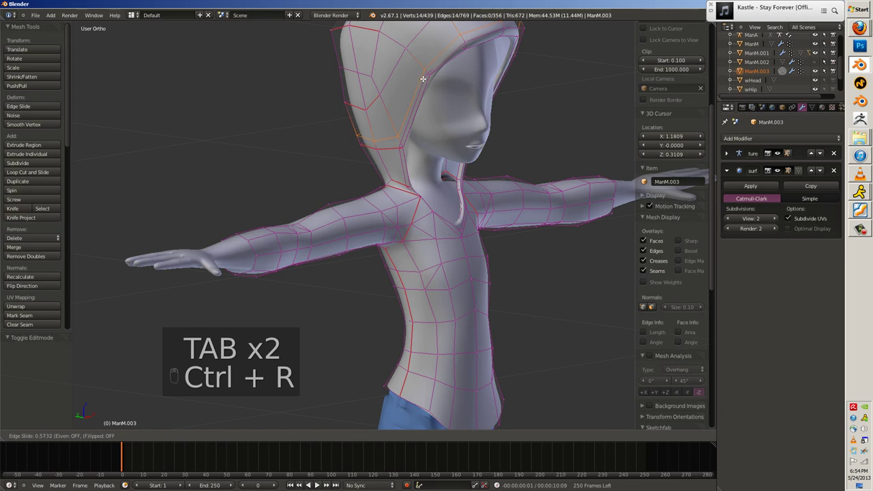
Add an edge loop around the hood opening and slide the back-of-head loops inward to frame the face.
key("alt+s")
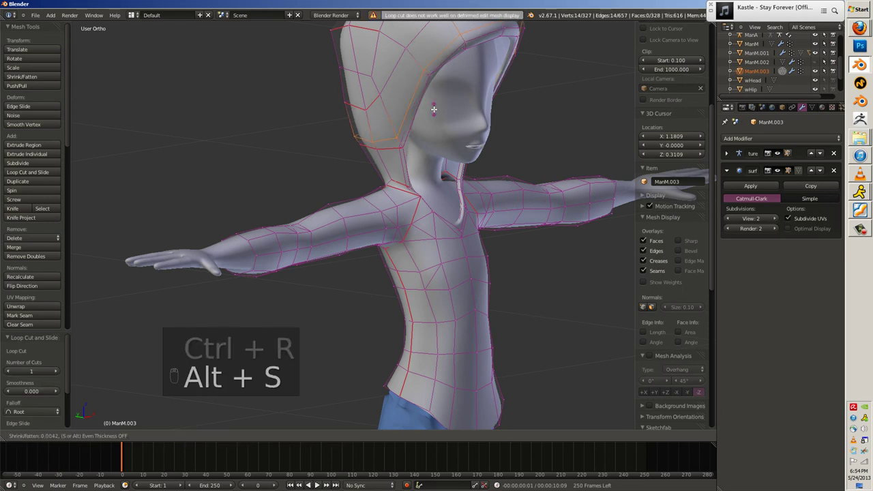
key("ctrl+r")
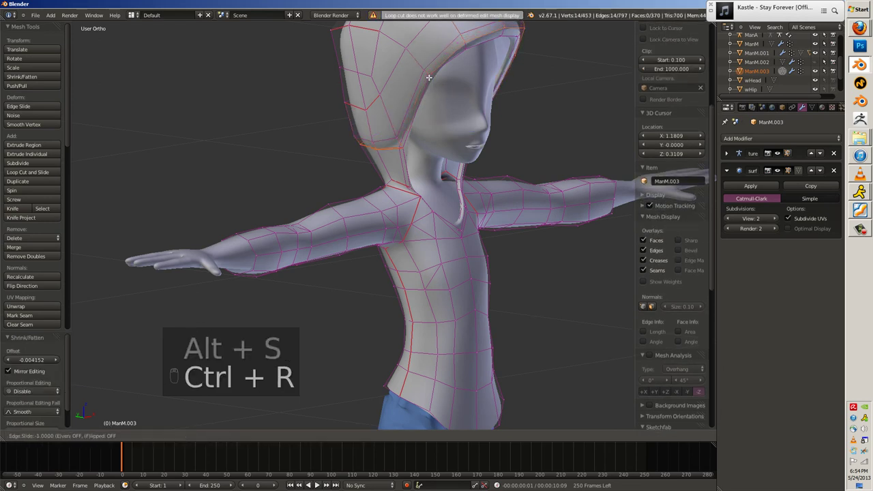
key("Tab")
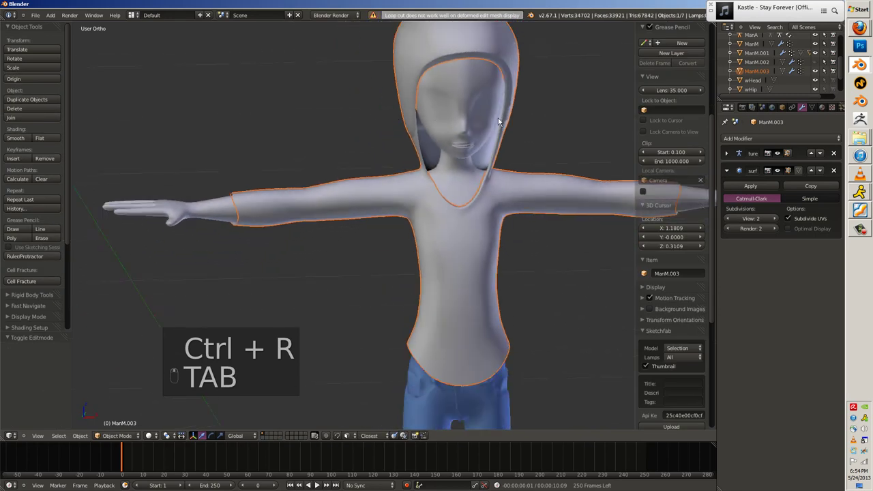
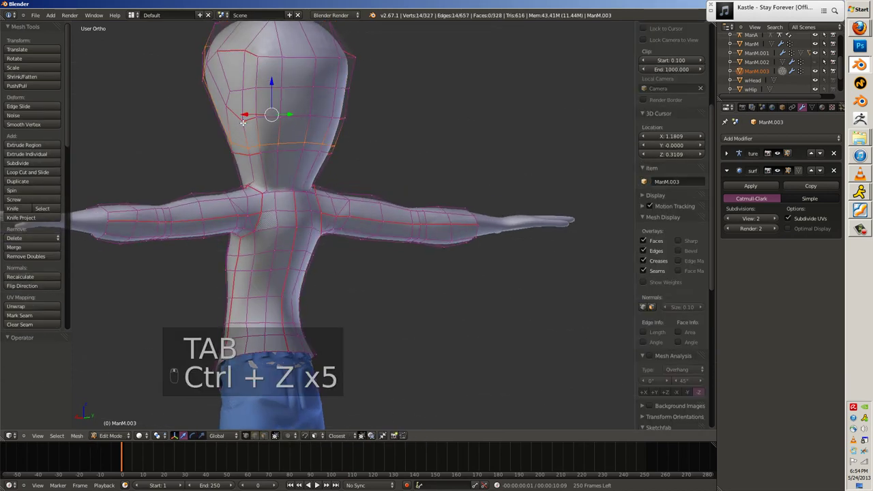
key("Tab")
key("Tab")
key("g")
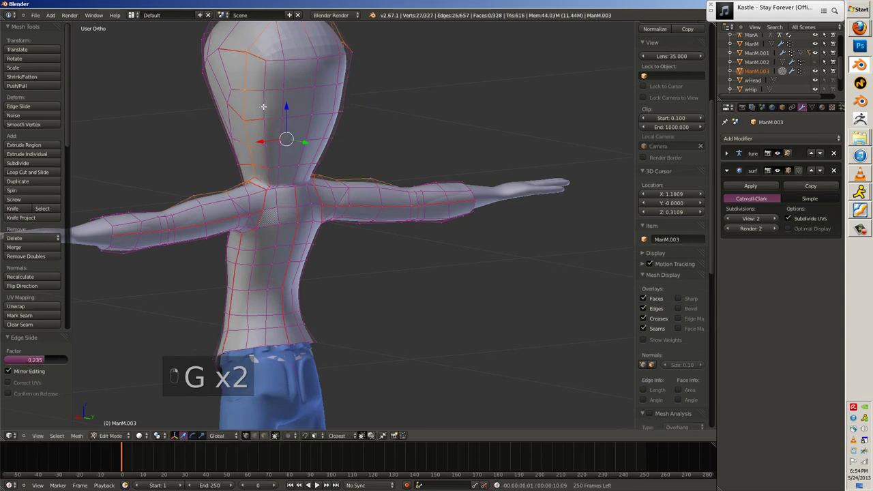
key("alt+s")
key("Tab")
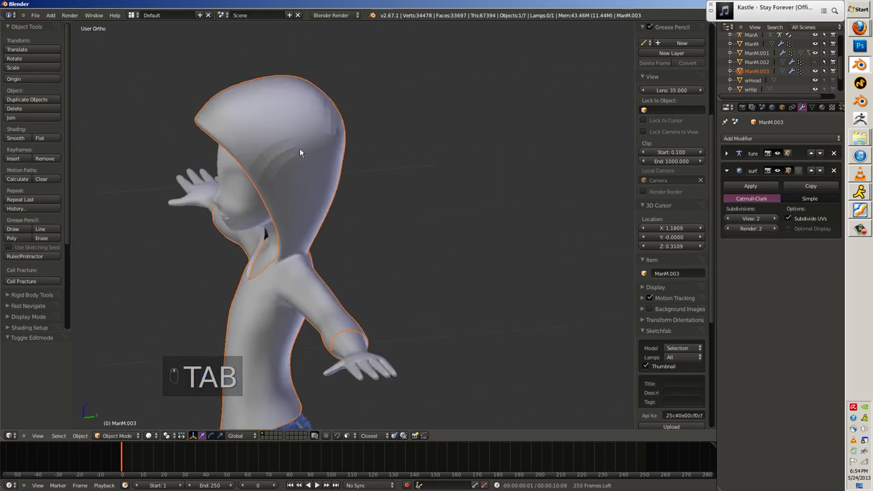
Hide everything but the hood, show the skeleton's layer and put the ManA rig into pose mode.
left_click(213, 170)
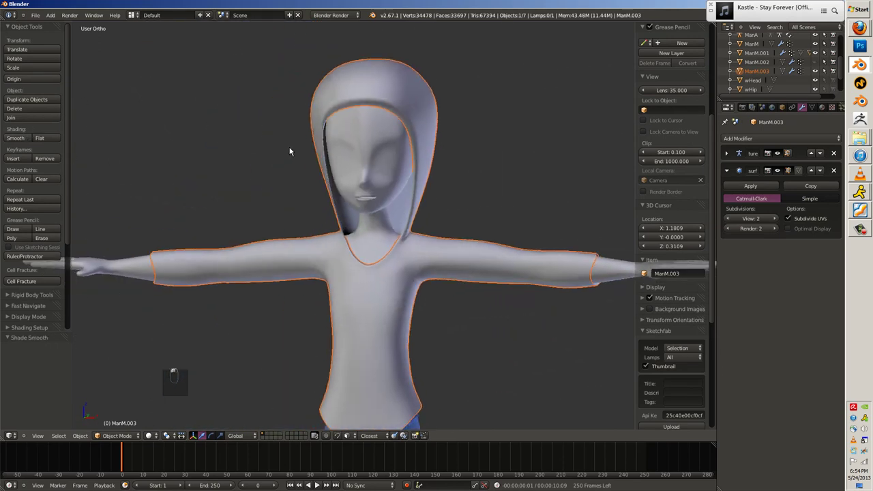
key("a")
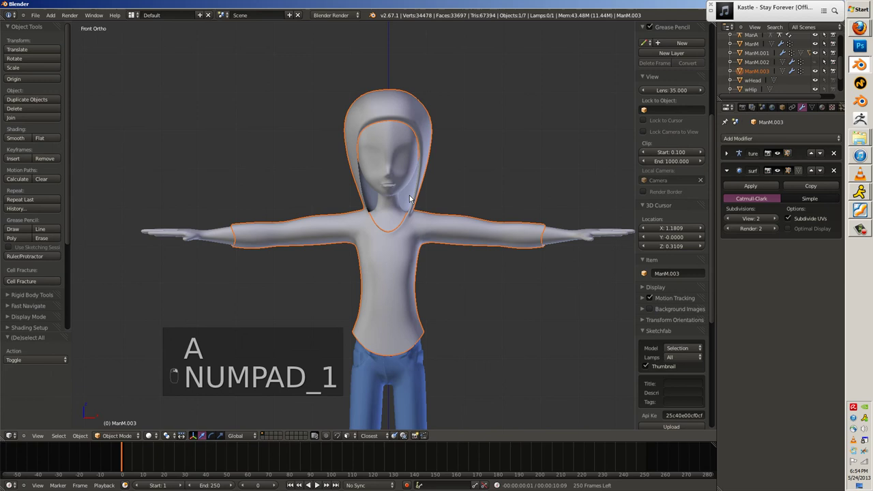
key("ctrl+t")
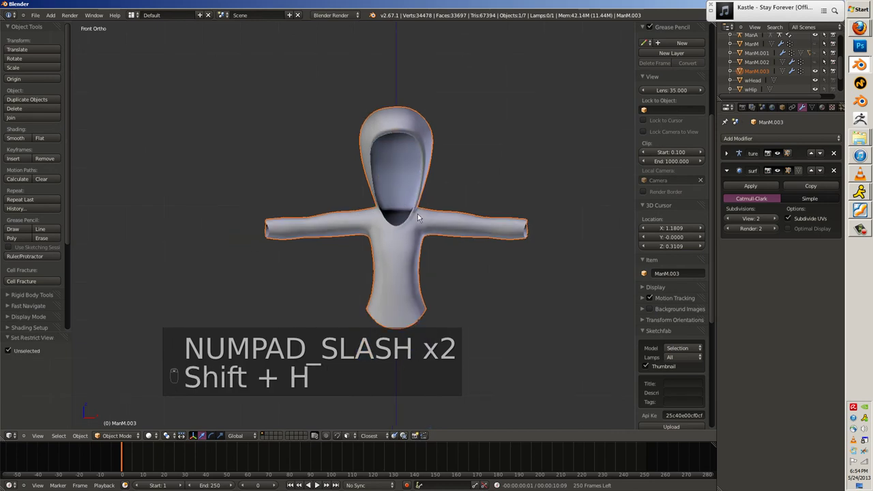
key("a")
key("shift+t")
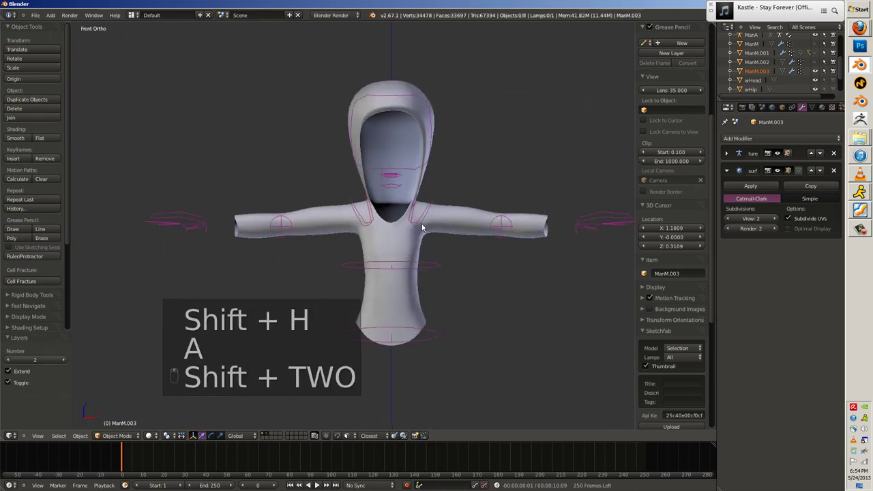
key("ctrl+t")
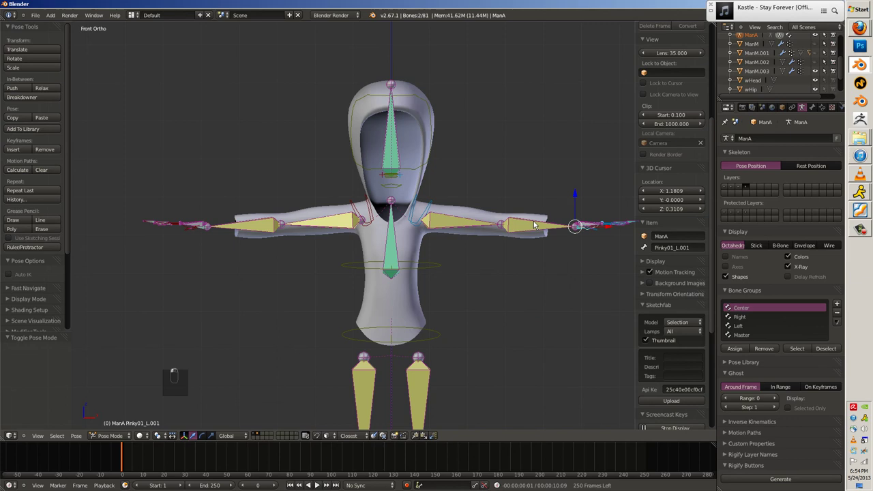
Subtract-paint away the Shoulder_L and Torso weights on hood ManM.003 and check the Hip group.
key("ctrl+t")
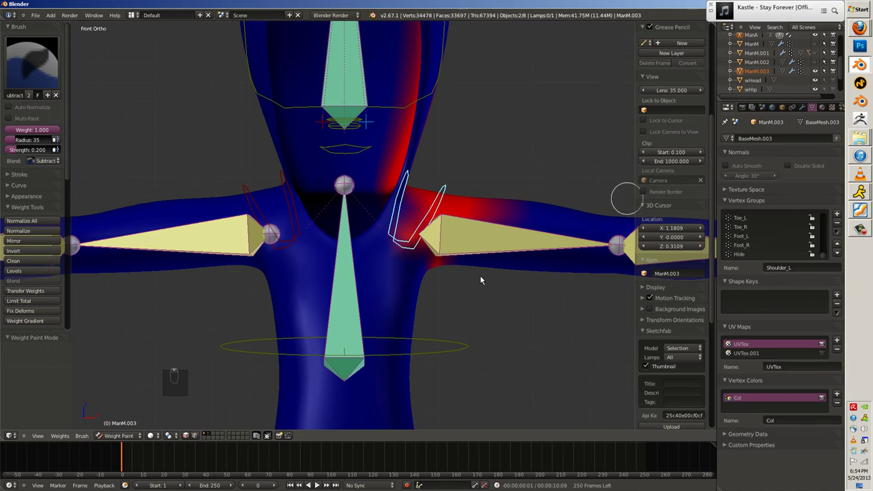
key("w")
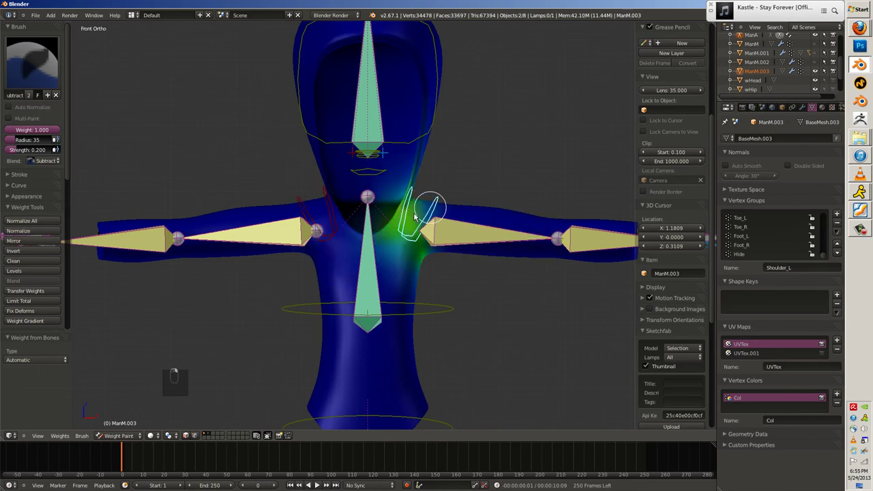
left_click_drag(466, 235, 451, 367)
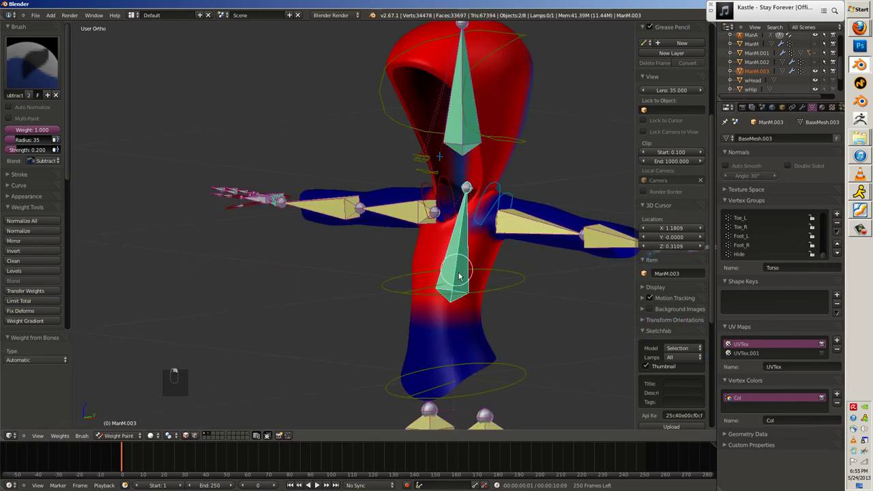
key("e")
key("e")
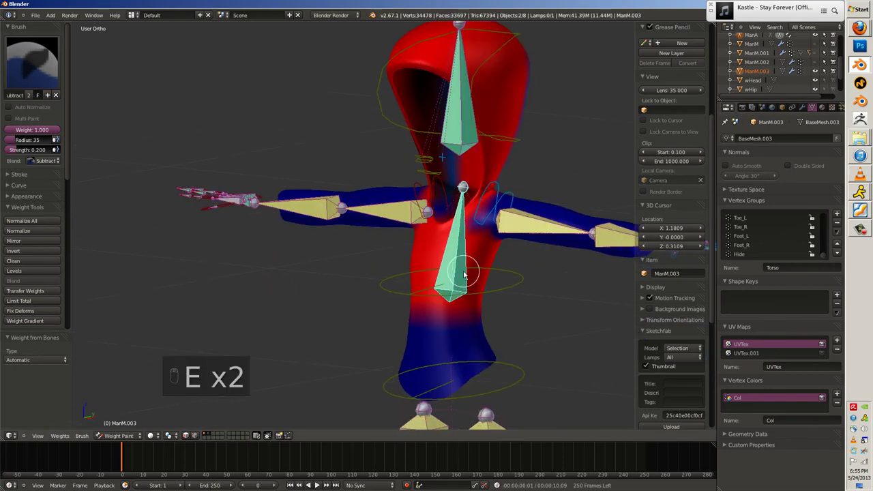
key("w")
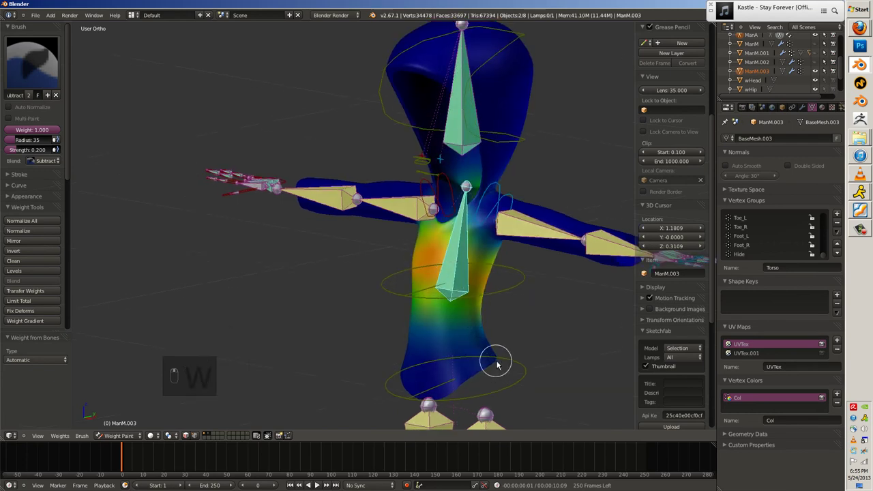
key("w")
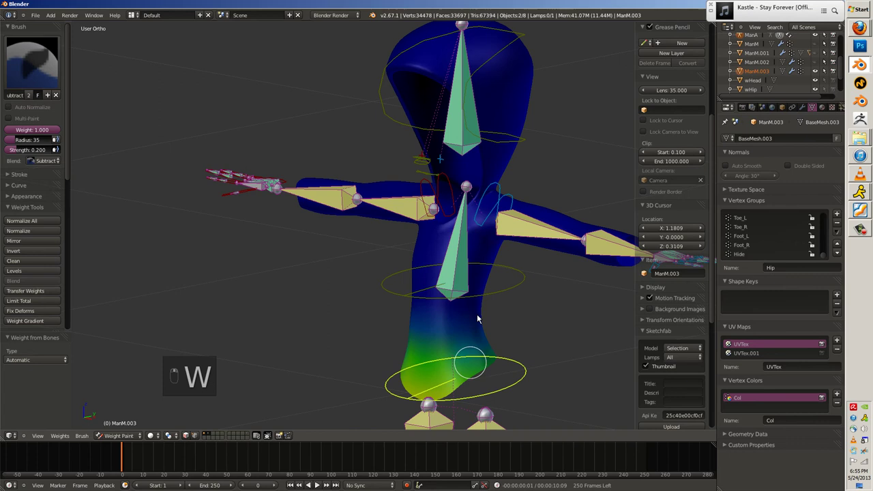
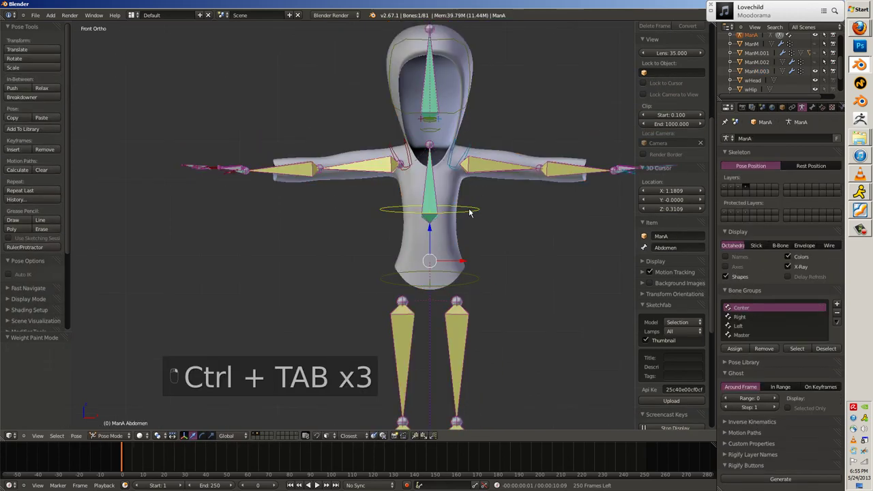
Touch up a bit of hood weight, leave weight paint and enter pose mode with the Head bone active.
key("r")
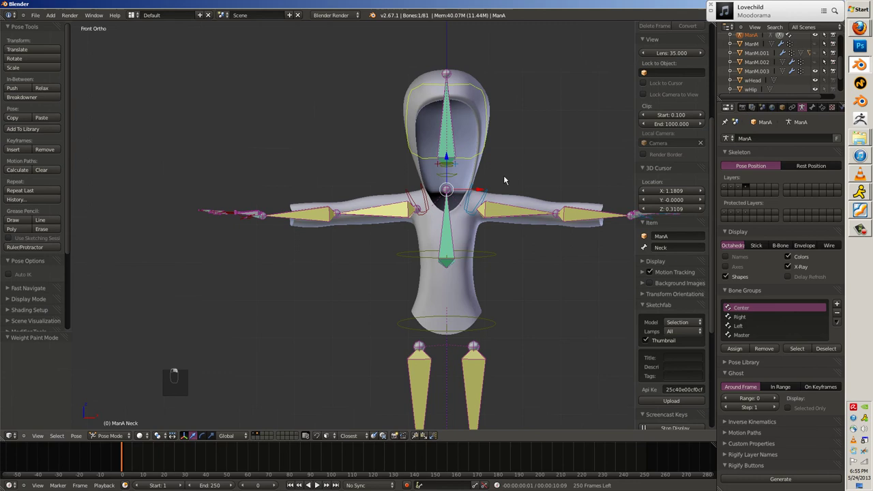
key("ctrl+t")
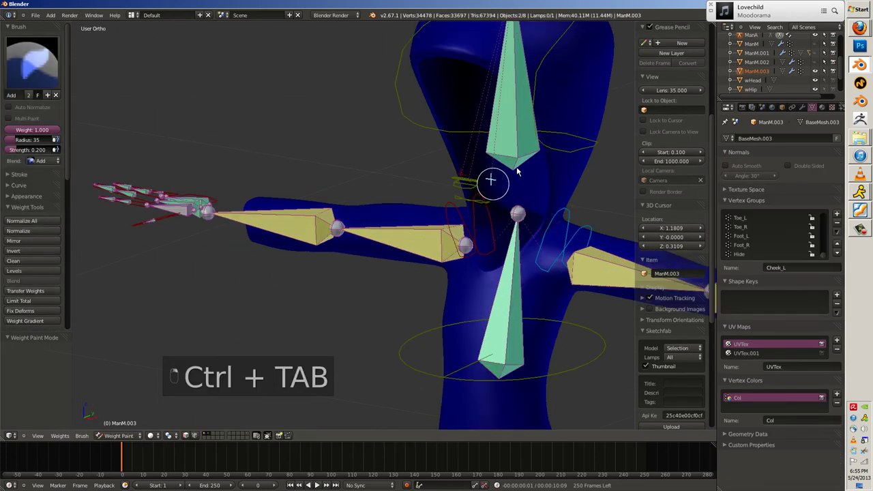
left_click_drag(525, 162, 528, 161)
key("alt+h")
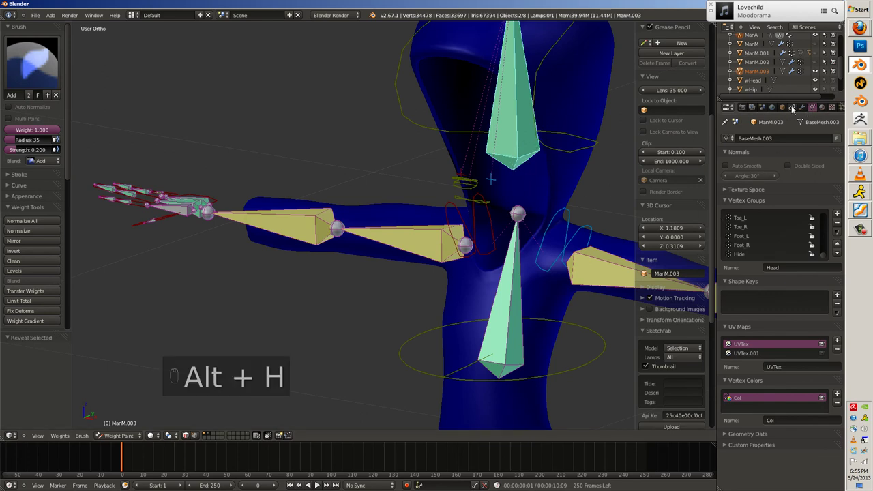
key("ctrl+t")
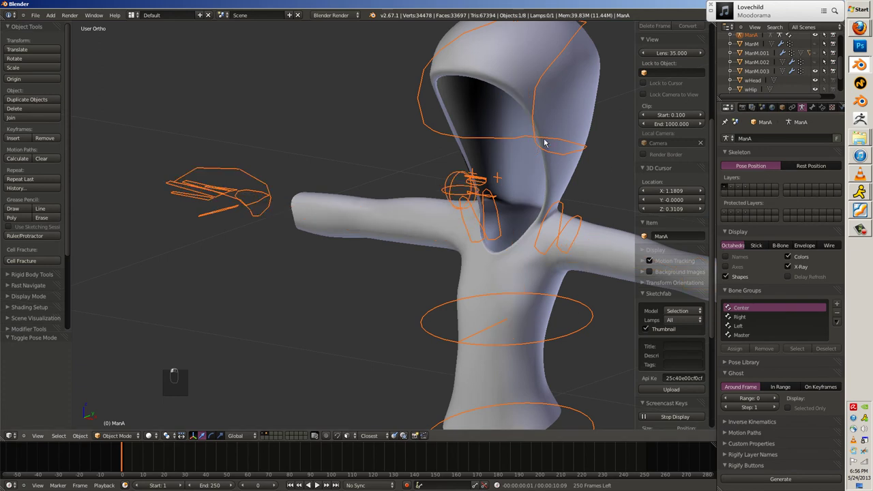
key("ctrl+t")
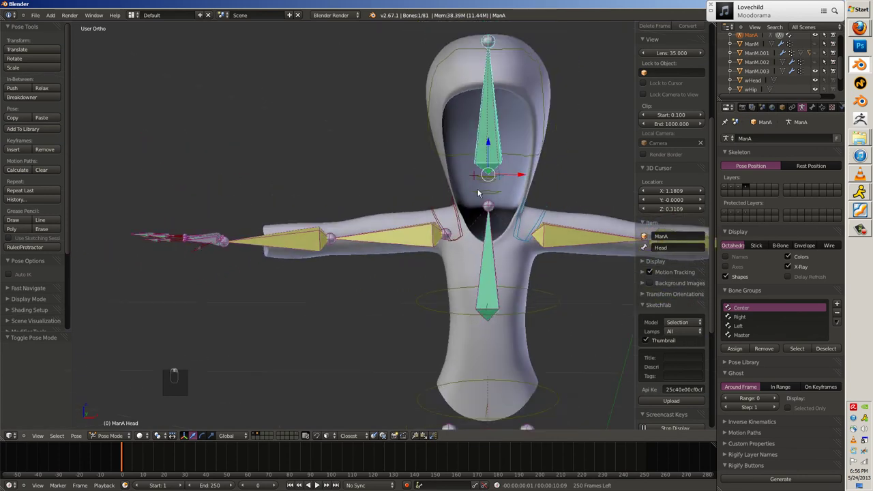
Generate automatic bone weights for hoodie ManM.003 and return to posing the rig.
key("ctrl+t")
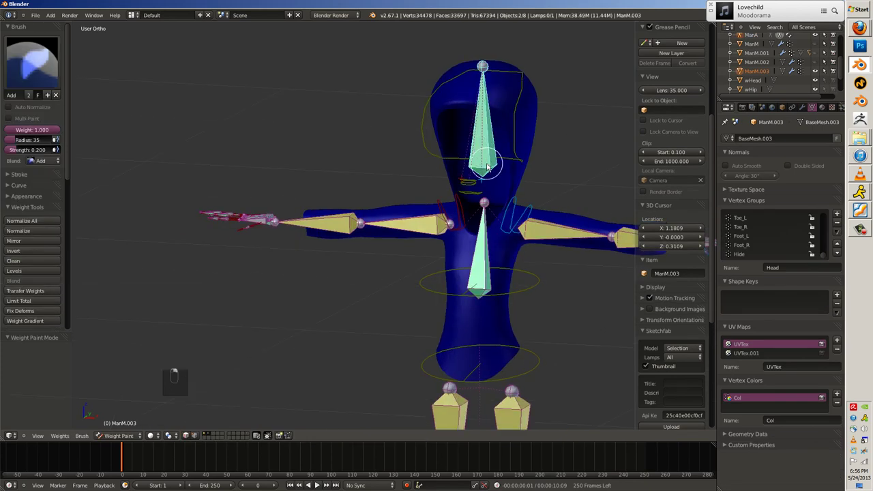
key("w")
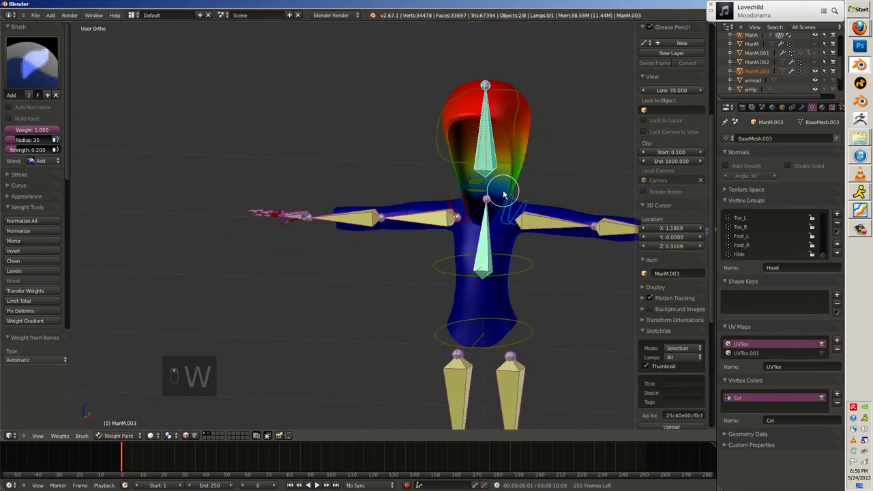
key("r")
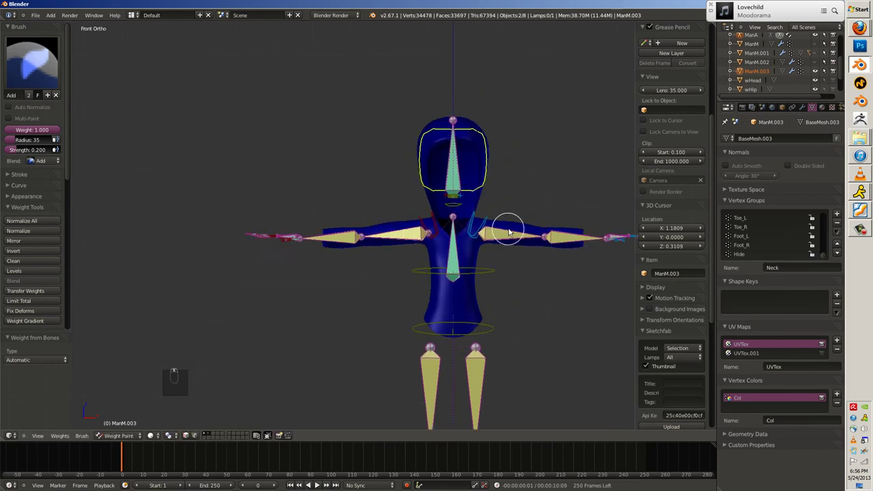
key("ctrl+t")
key("a")
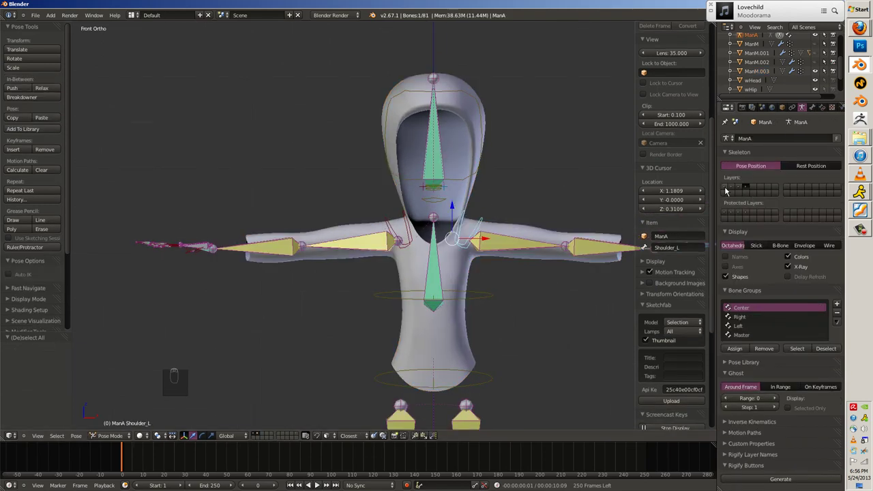
key("ctrl+t")
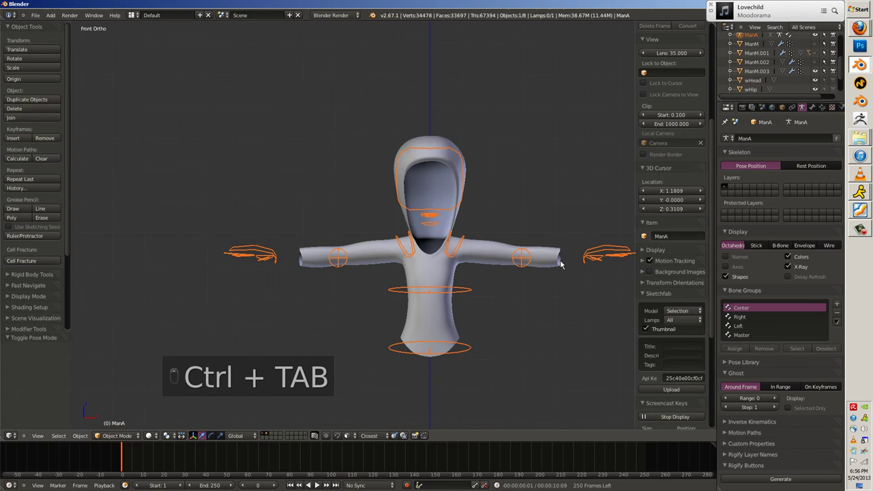
key("g")
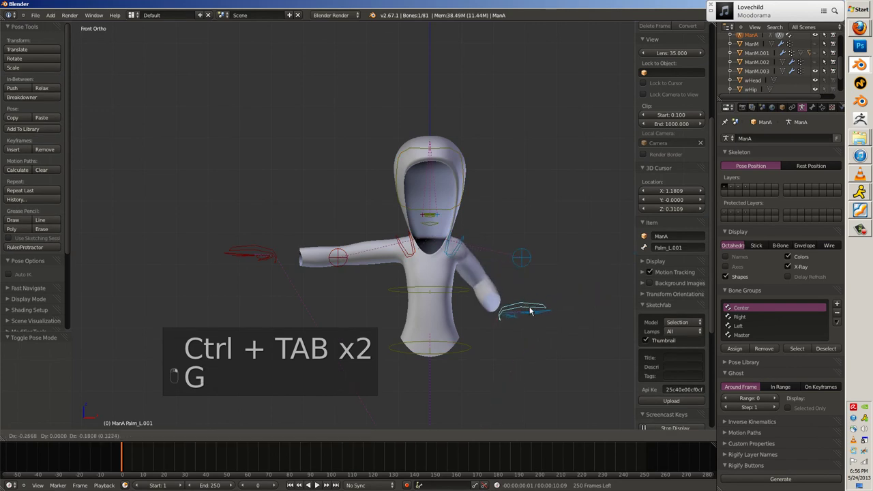
Rotate Palm_L.001 and freely rotate the Neck bone to test how the hood deforms.
key("r")
key("g")
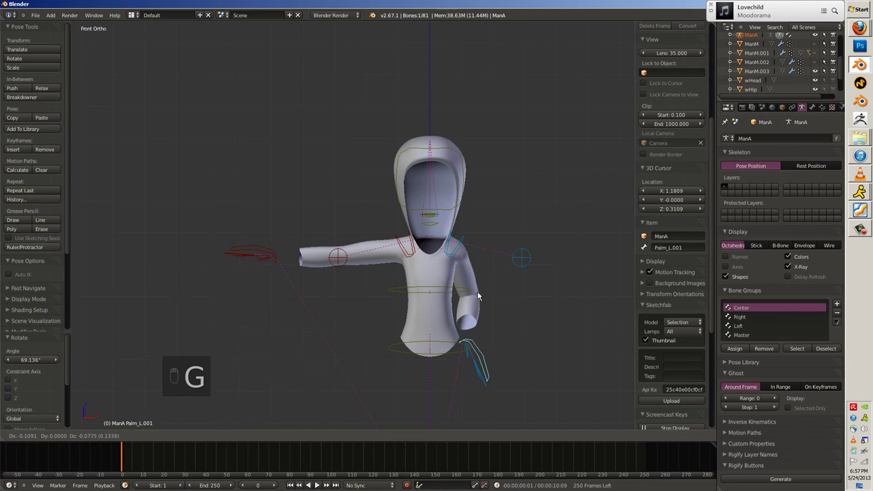
left_click_drag(269, 257, 323, 263)
key("r")
key("g")
left_click_drag(336, 270, 459, 189)
key("r")
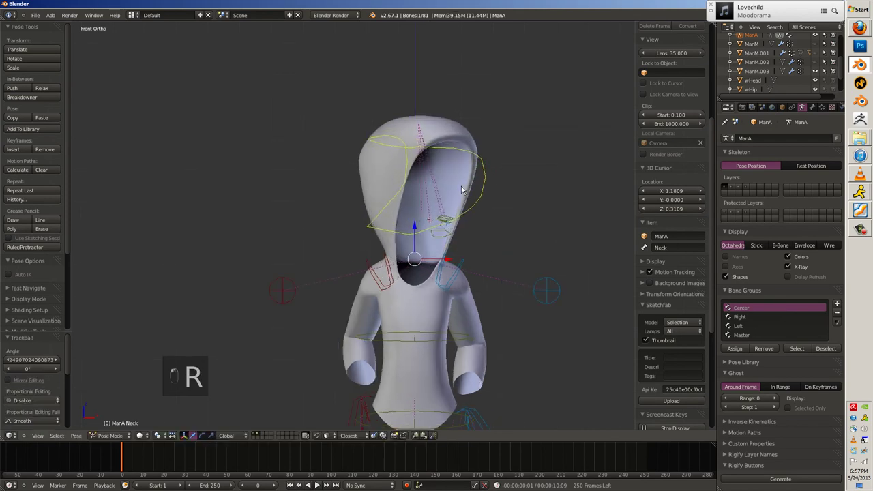
Clear the test pose, unhide the scene and deselect all bones and objects.
key("a")
key("a")
key("alt+g")
key("alt+h")
key("a")
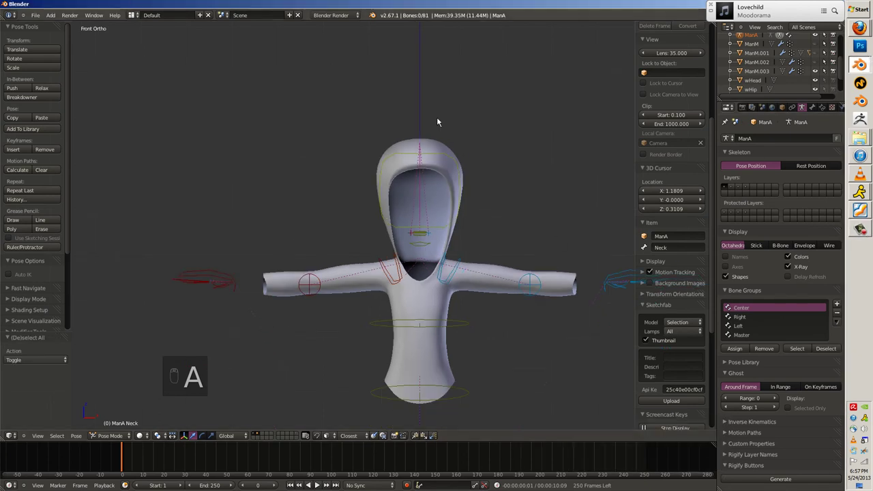
left_click_drag(416, 261, 472, 263)
key("alt+h")
key("a")
key("h")
key("h")
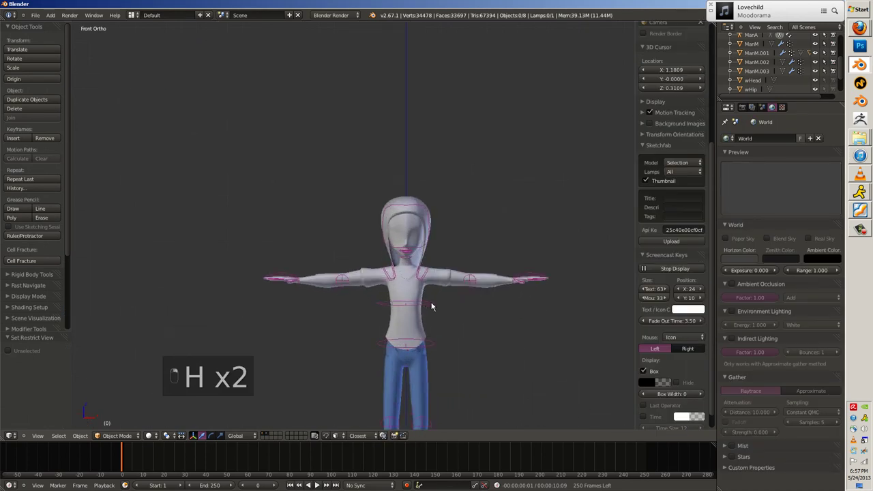
Give hoodie ManM.003 a green material with a diffuse ramp and zero specular, then start a test render.
left_click(150, 439)
left_click_drag(165, 391, 454, 285)
key("z")
key("z")
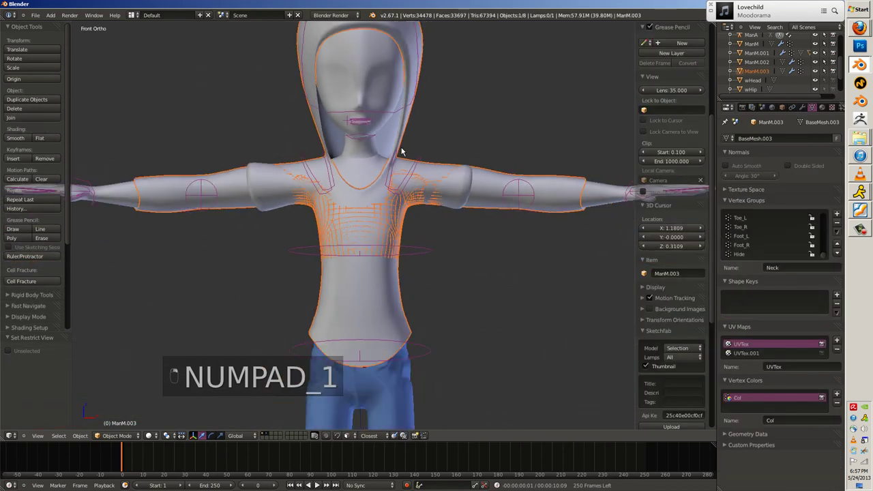
key("a")
key("m")
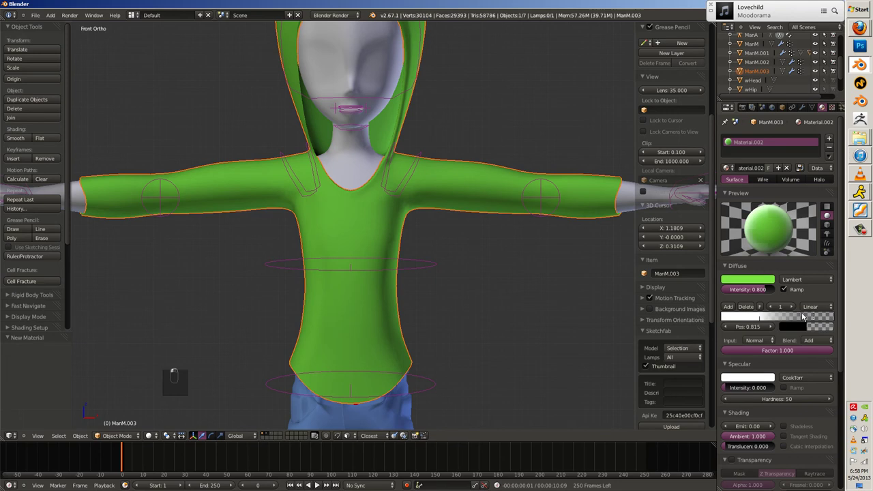
key("a")
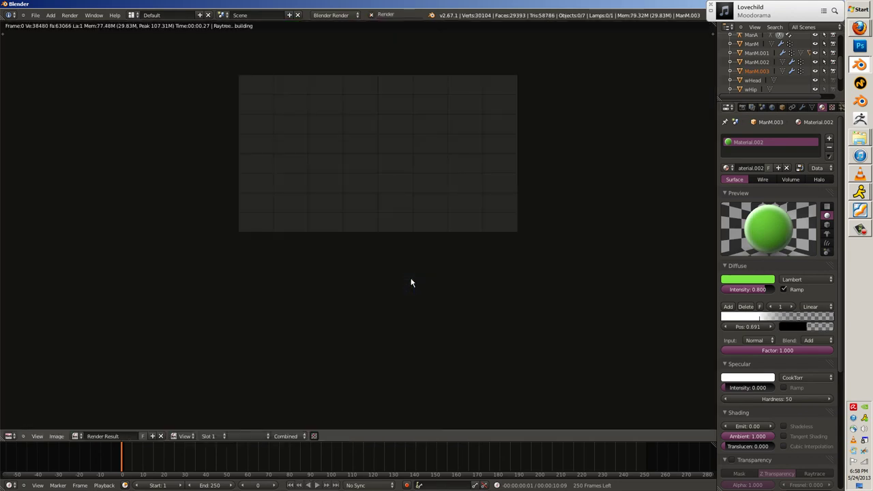
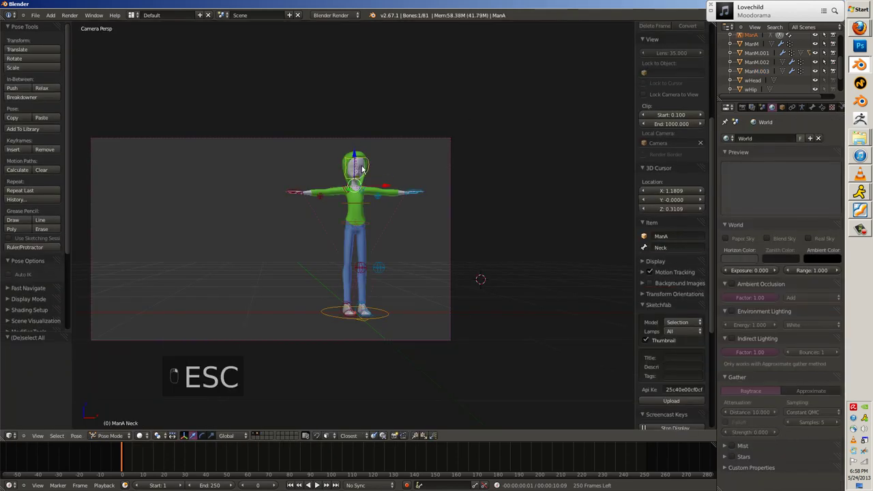
Give the body ManM a skin-toned Material.003 with a pinkish diffuse ramp and re-render.
key("z")
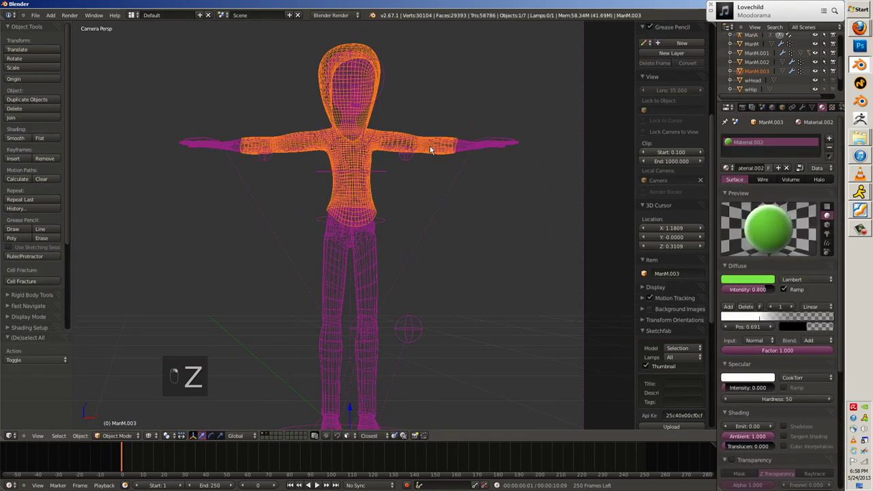
key("z")
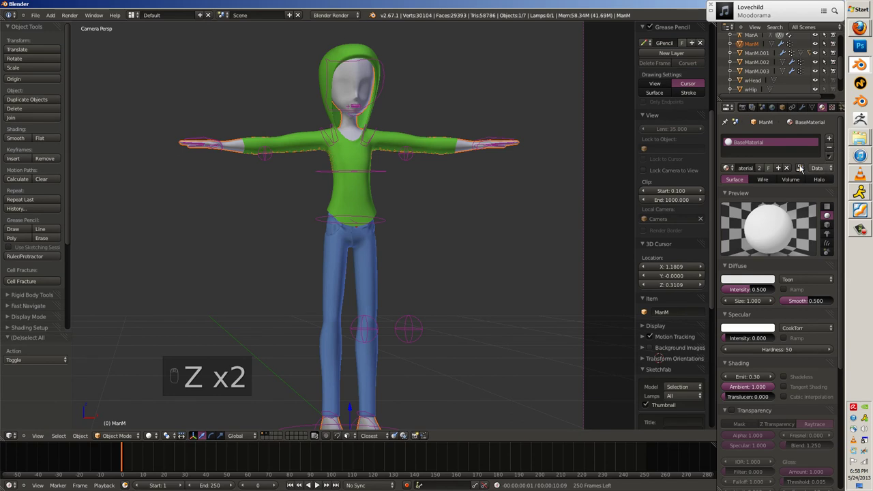
left_click_drag(788, 170, 524, 302)
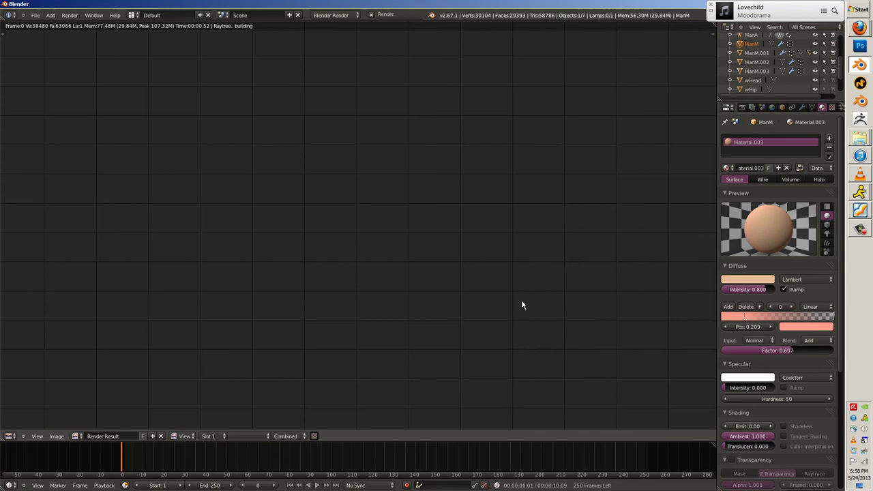
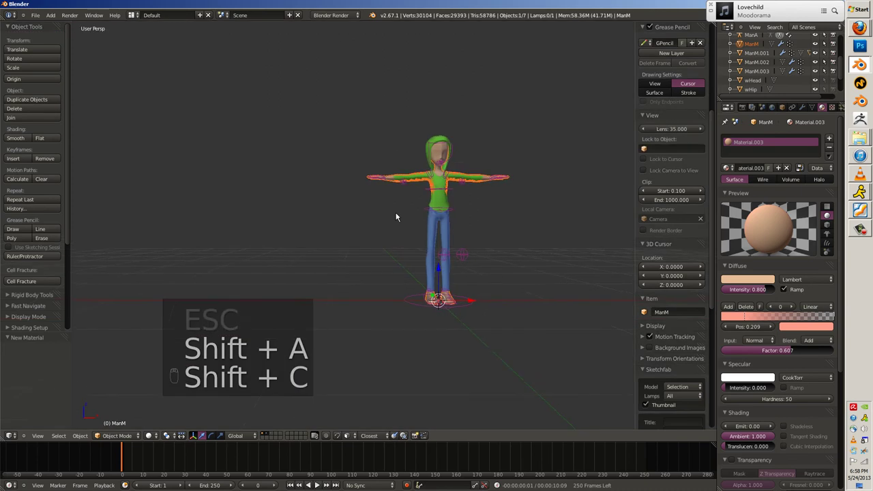
Add a plane and scale it up into a large shadow-receiving floor under the character.
key("s")
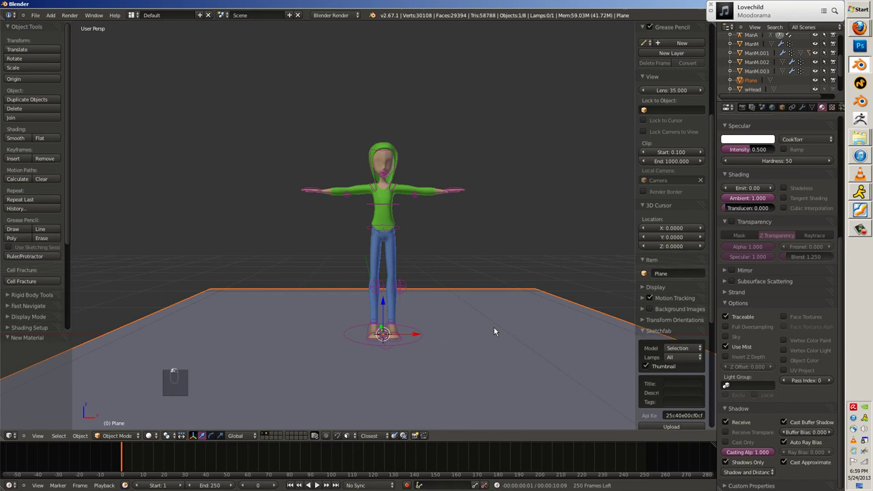
key("Tab")
key("s")
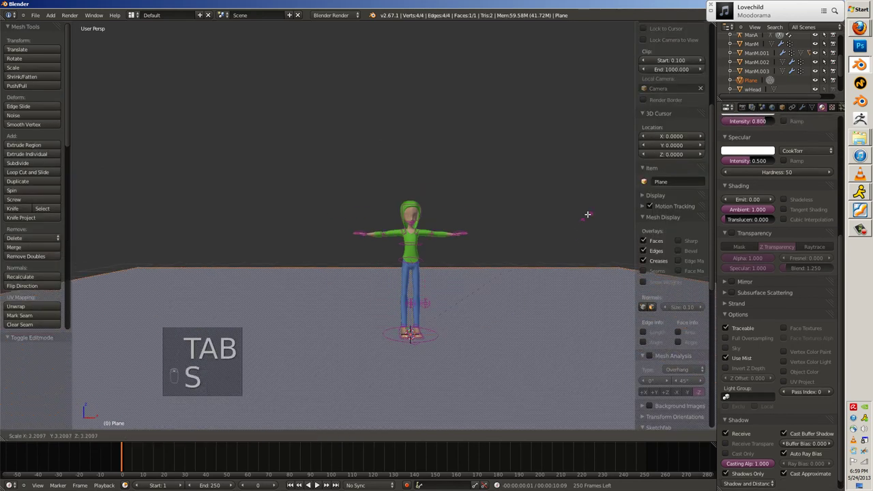
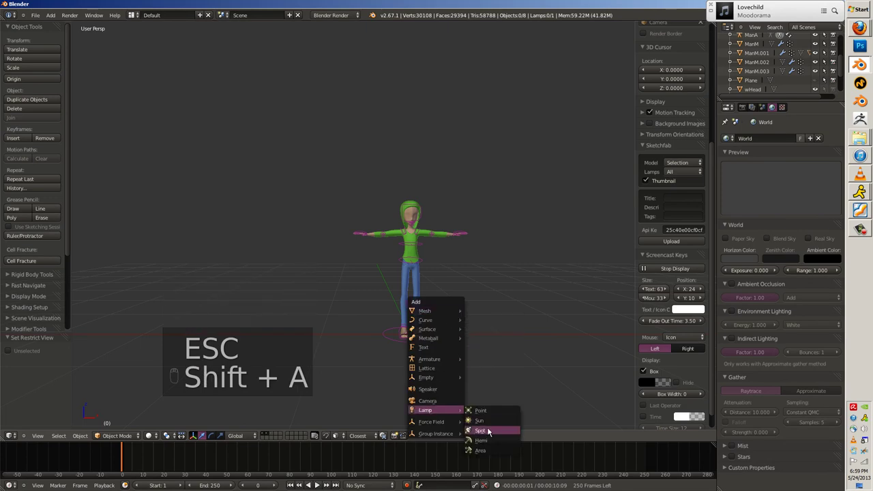
Add and rotate a lamp, then place an Area lamp above the scene.
key("g")
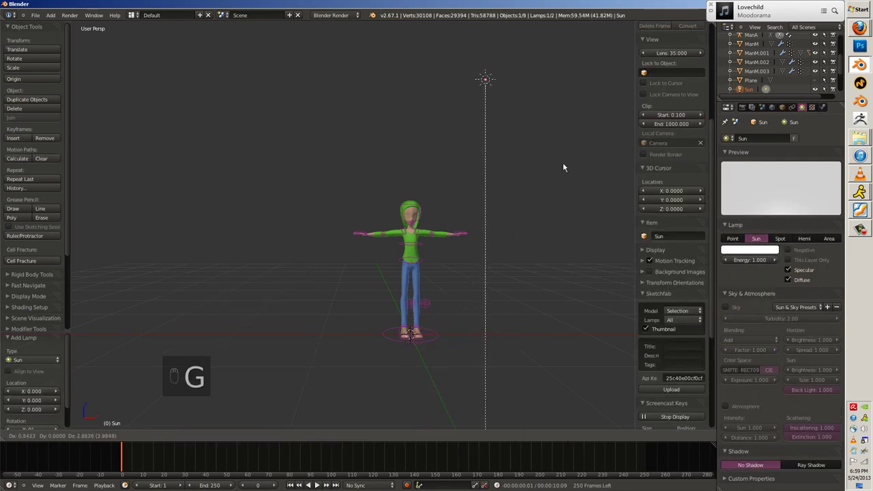
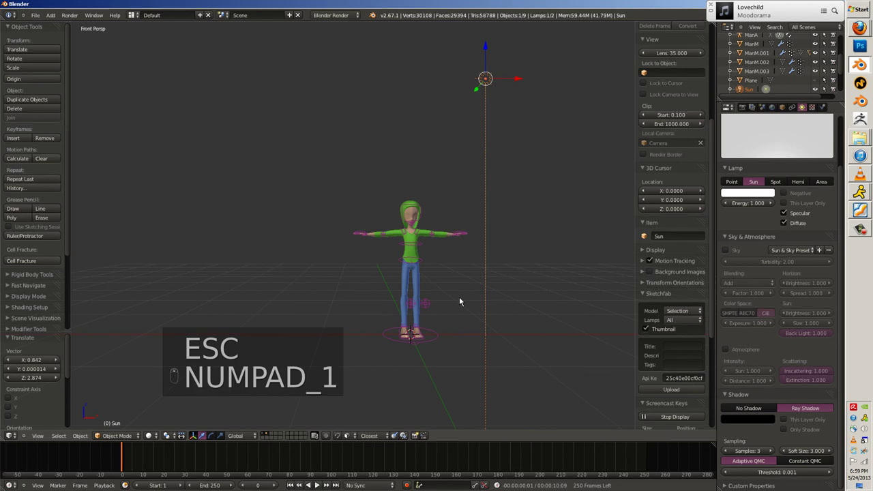
key("r")
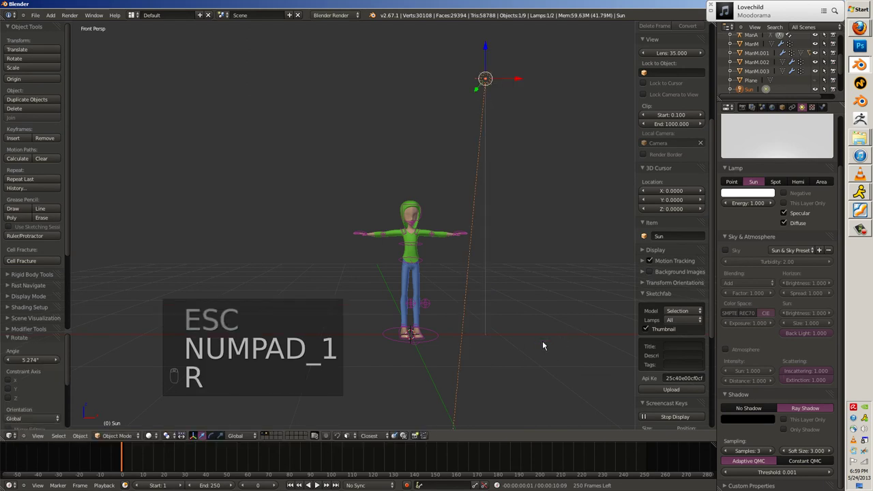
key("h")
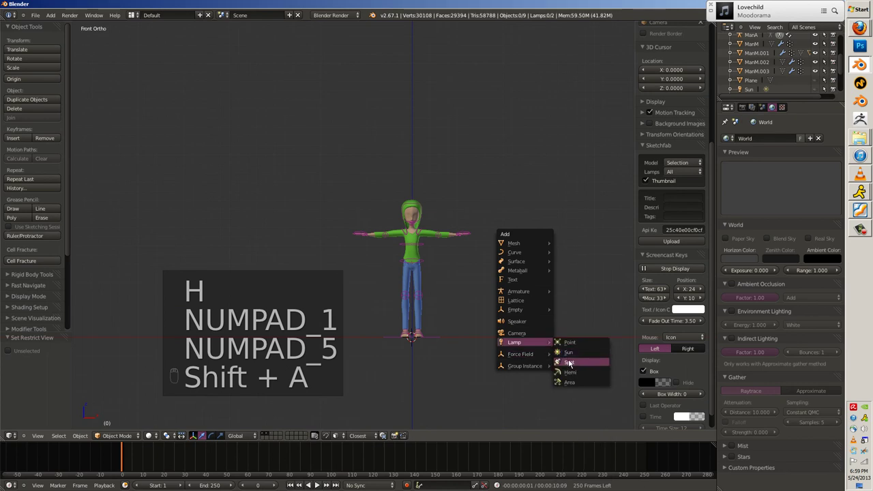
key("r")
key("g")
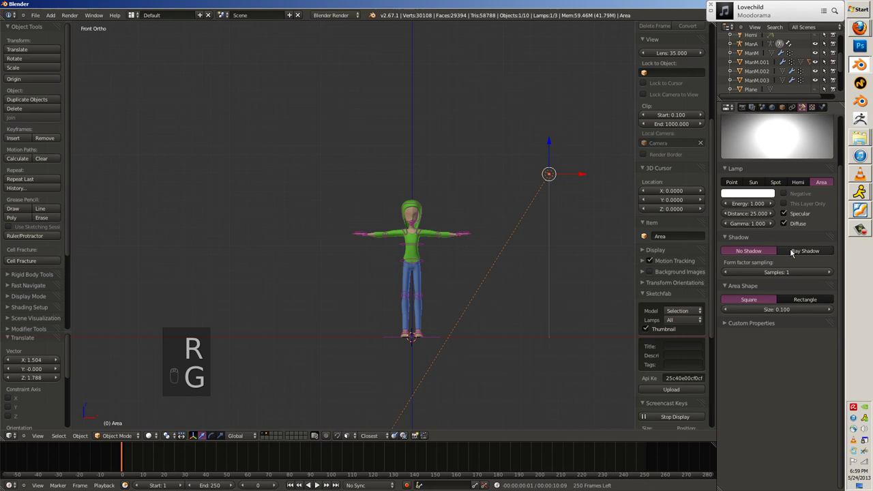
Enlarge the Area lamp, set its energy, distance and ray-shadow samples, and deselect all.
left_click_drag(831, 296, 528, 273)
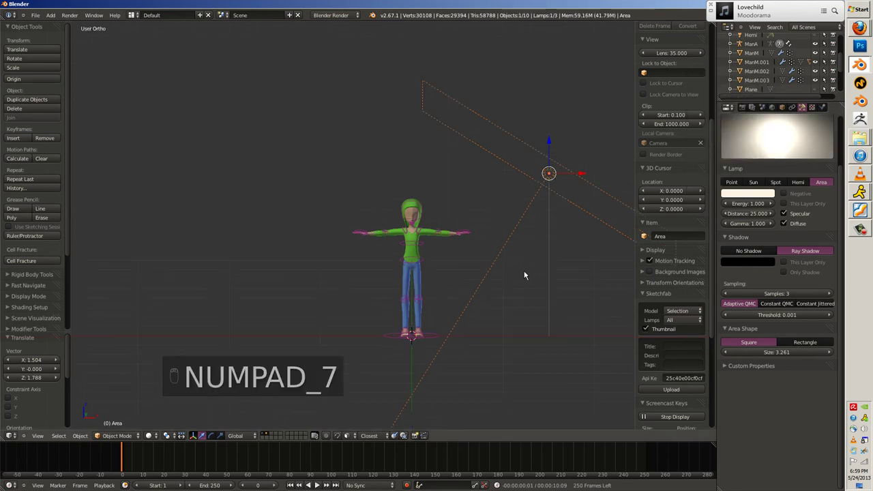
key("r")
left_click_drag(552, 325, 554, 369)
key("g")
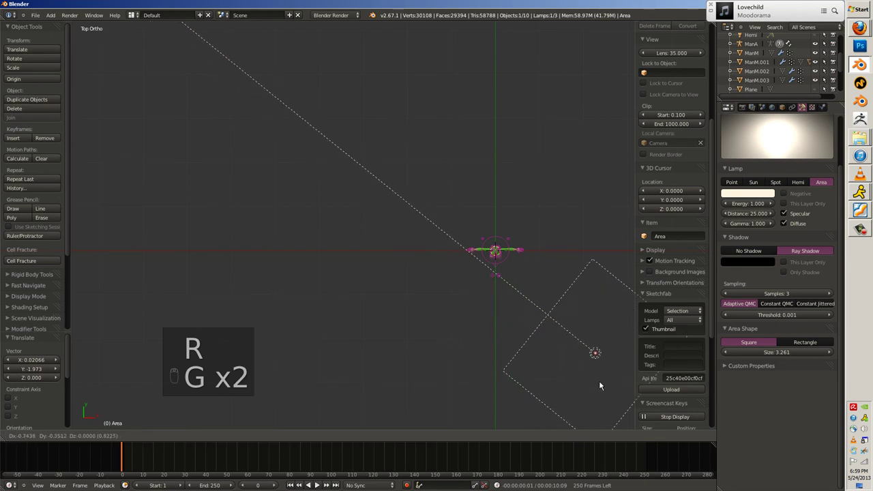
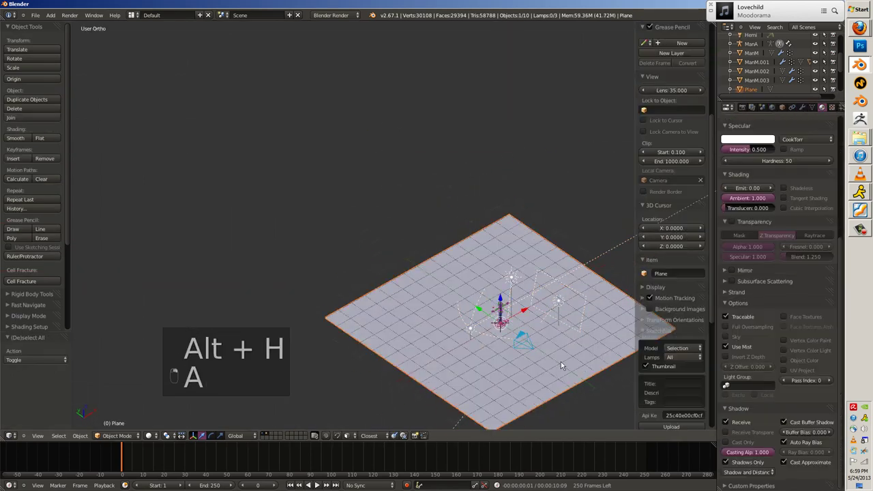
key("h")
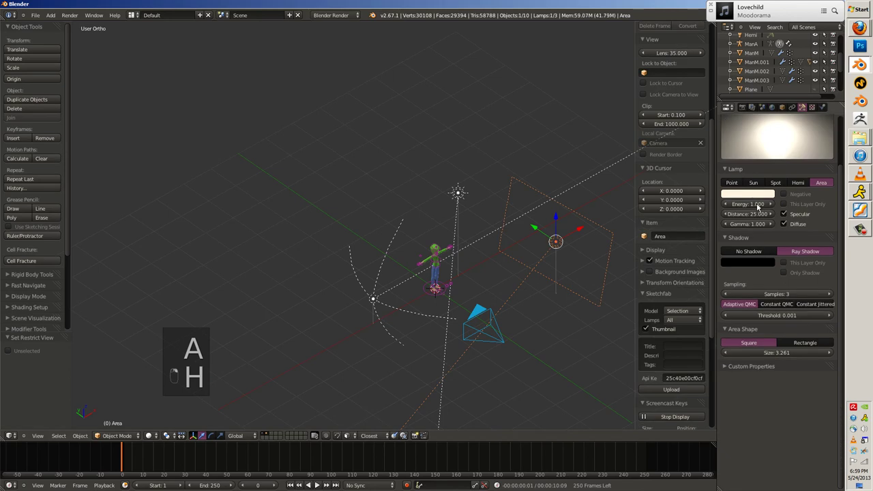
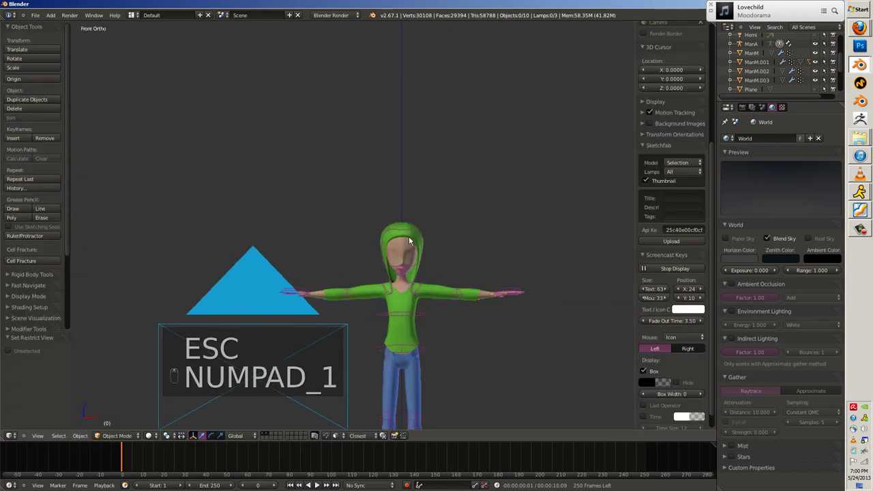
Briefly edit the hoodie mesh, then view the character through the scene camera.
key("Tab")
key("z")
key("a")
key("ctrl+e")
key("z")
key("g")
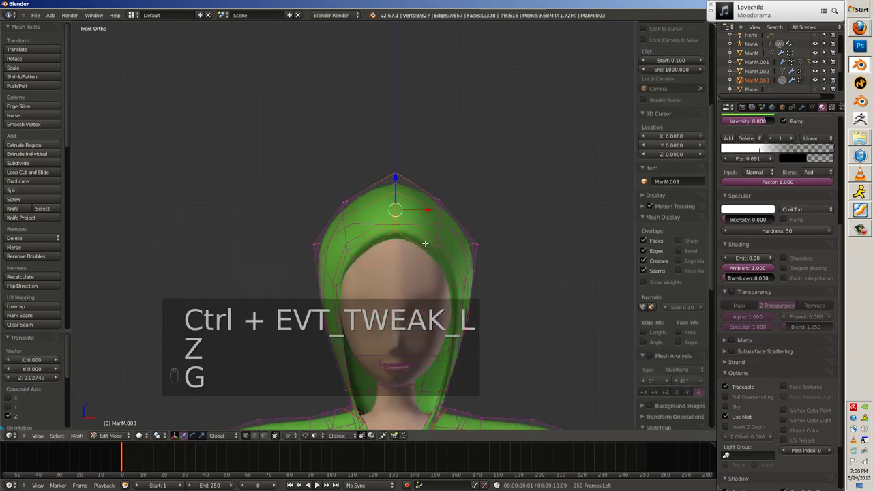
key("ctrl+b")
key("Tab")
key("a")
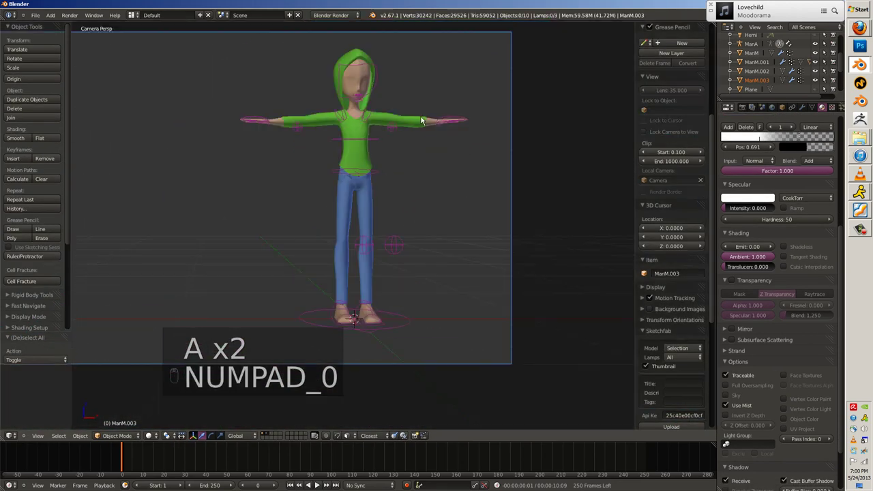
Pose ManA by bending Palm_L.001 downward to check the sleeve, then clear it back to rest pose.
key("r")
key("g")
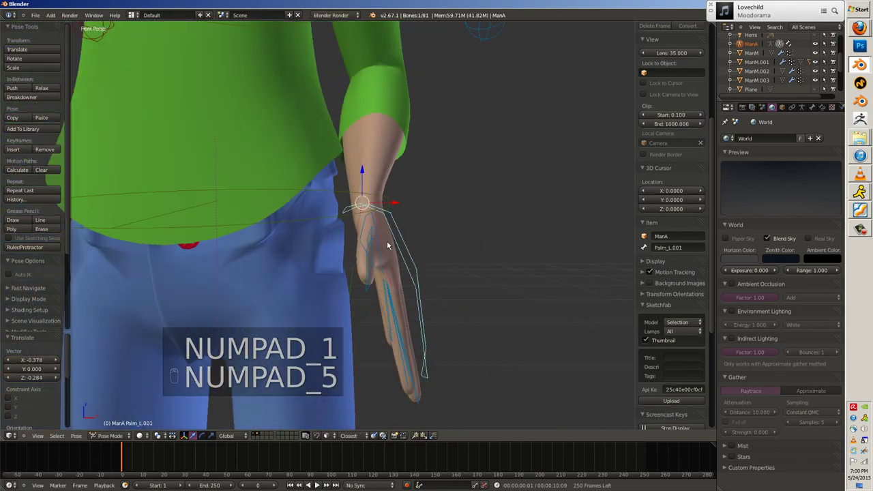
key("alt+g")
key("g")
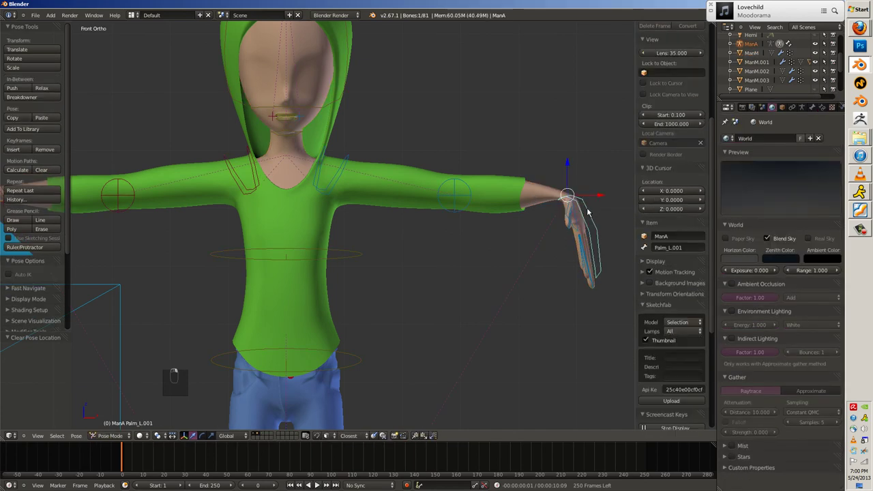
key("alt+r")
left_click_drag(483, 216, 412, 221)
key("z")
key("z")
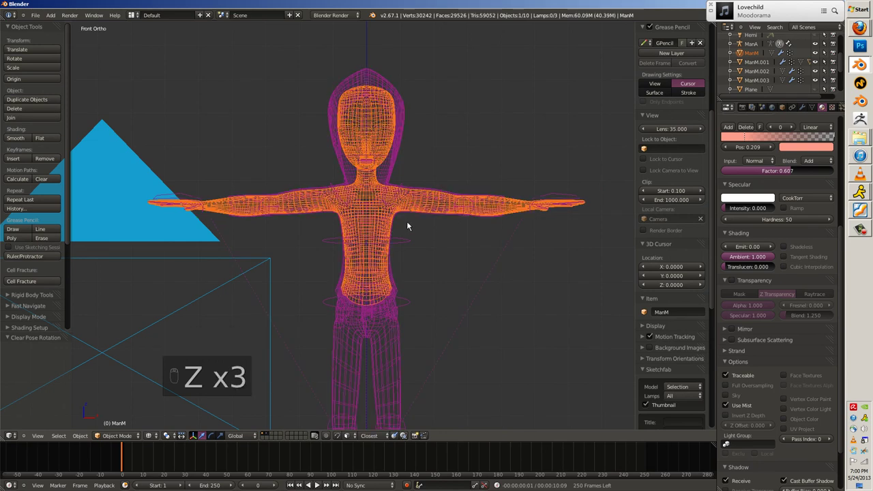
In Edit Mode on ManM in wireframe, select the head vertices covered by the hood.
key("z")
key("Tab")
key("a")
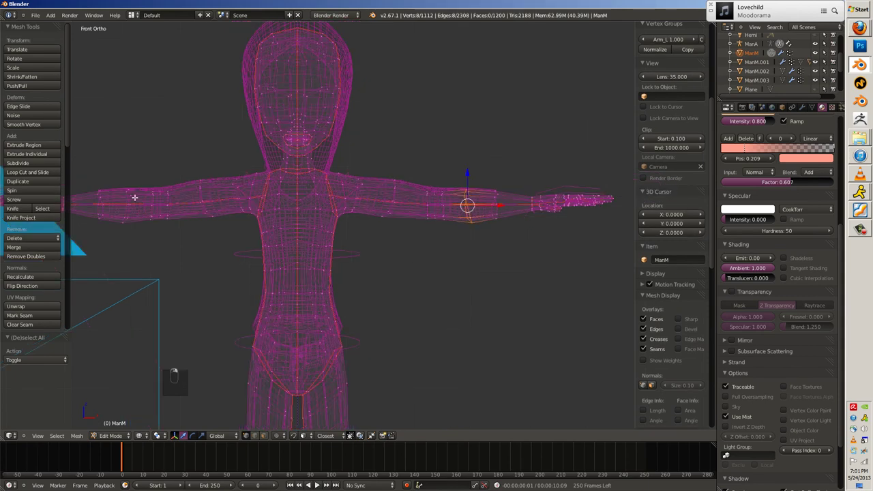
key("h")
key("z")
key("z")
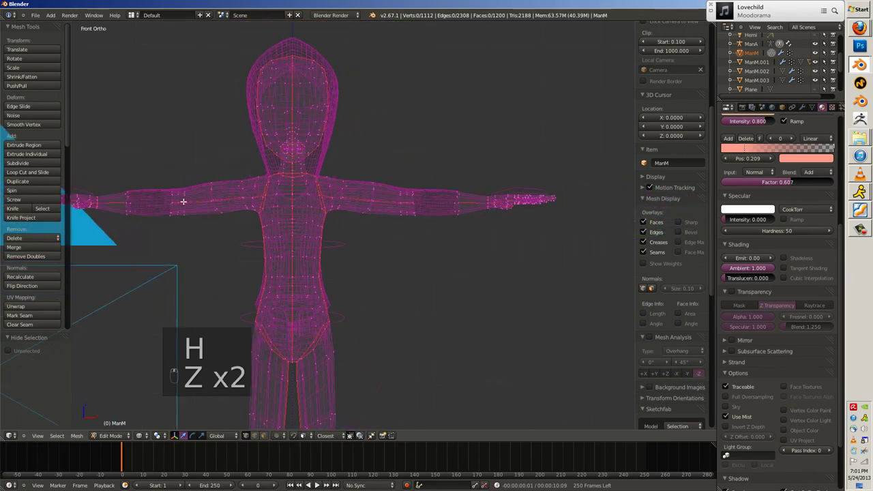
key("a")
key("ctrl+e")
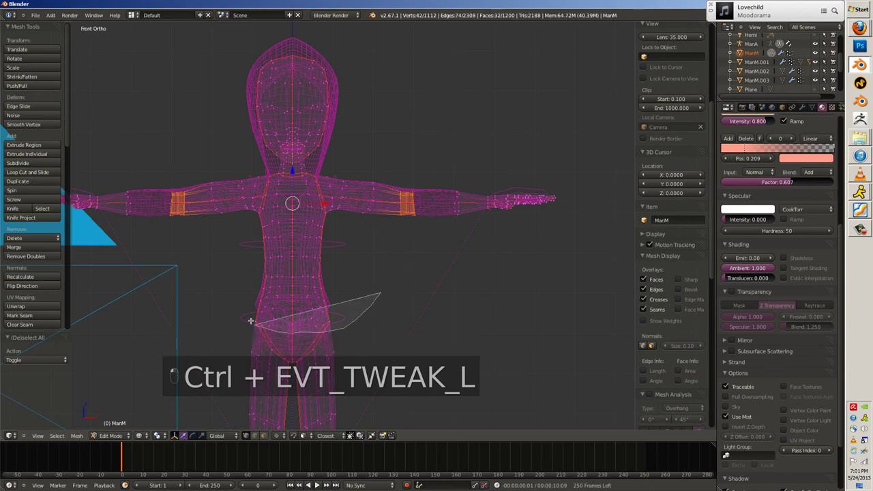
key("ctrl+z")
key("ctrl+n")
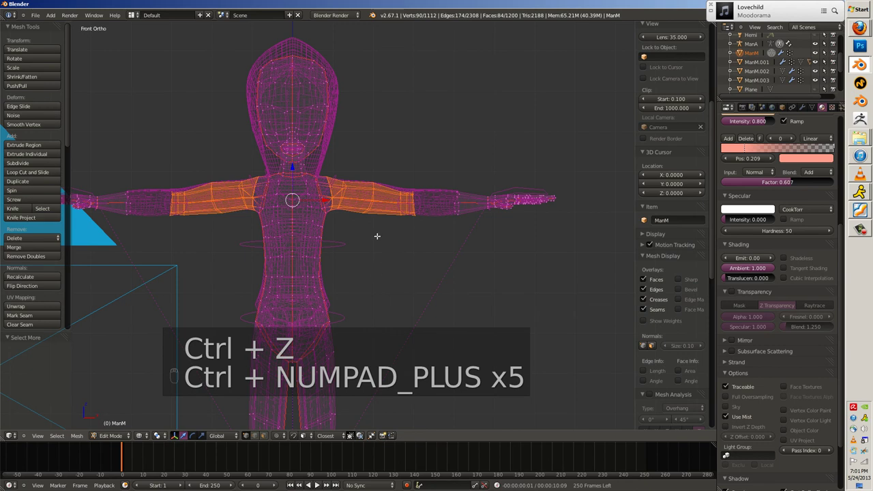
key("z")
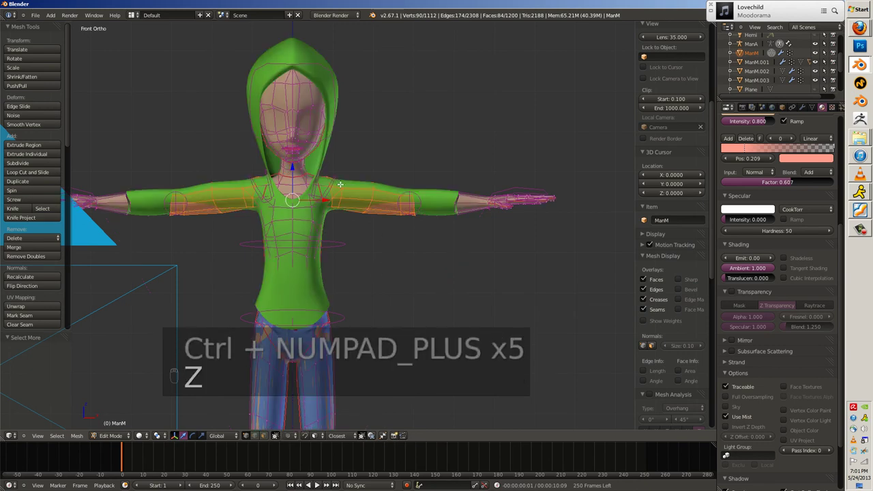
key("ctrl+n")
key("z")
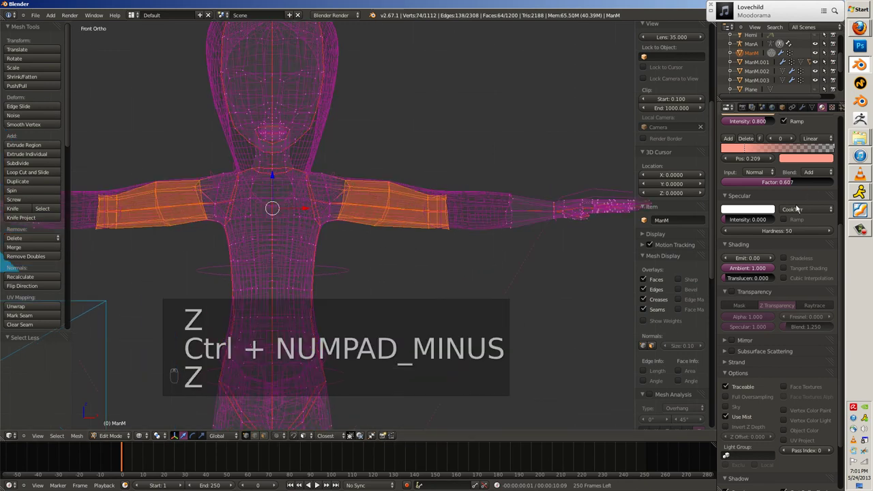
key("ctrl+m")
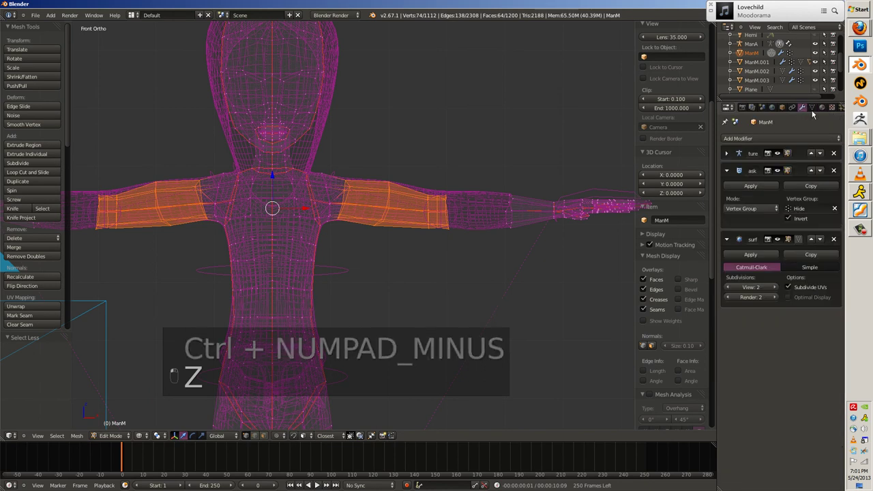
Assign the selected head vertices to the Hide vertex group, leave Edit Mode and start posing the rig.
left_click_drag(816, 103, 383, 287)
key("Tab")
key("z")
key("a")
key("alt+a")
key("Escape")
key("g")
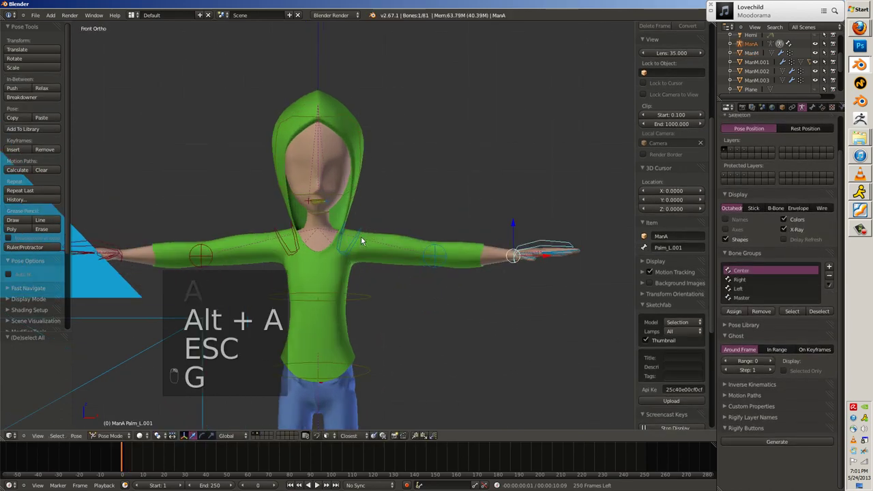
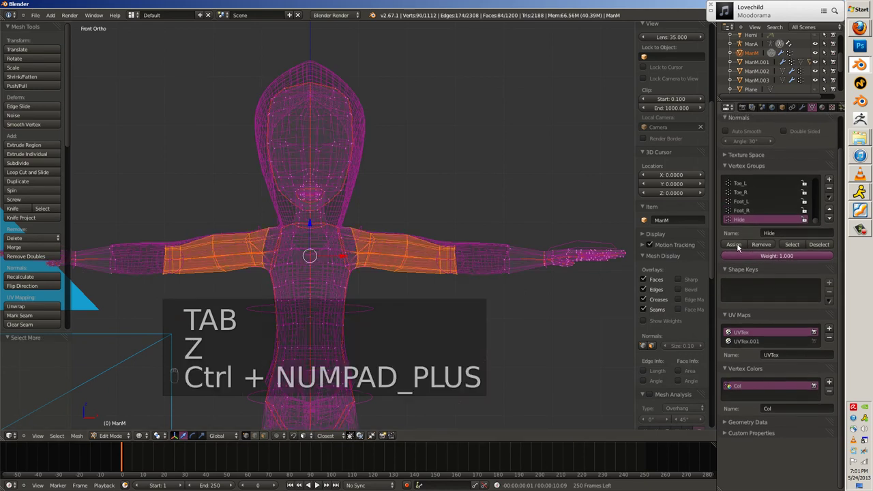
key("Tab")
key("z")
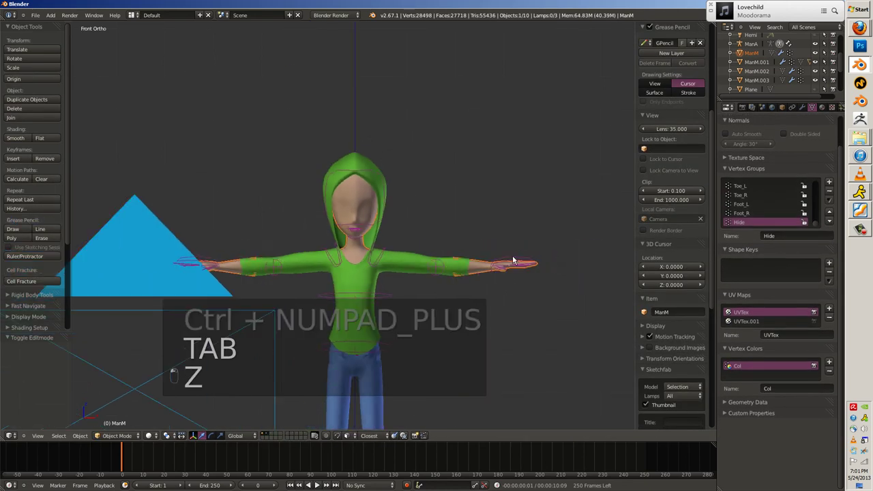
key("g")
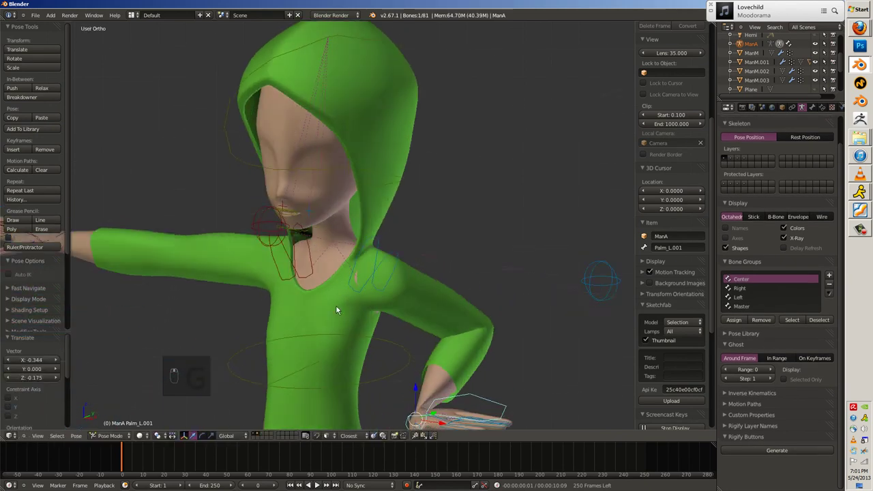
Shrink the hoodie neckline vertices on ManM.003 inward around the neck and leave Edit Mode.
key("alt+g")
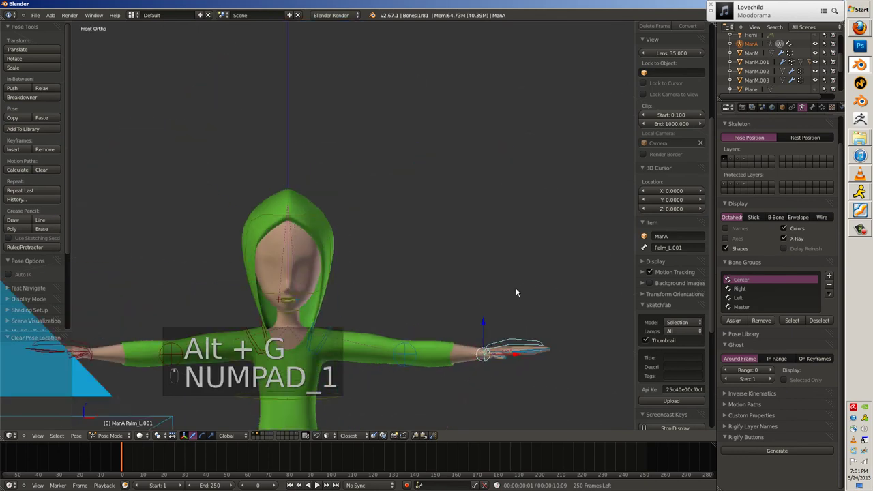
key("h")
left_click_drag(232, 247, 500, 242)
key("g")
key("r")
key("g")
key("r")
key("g")
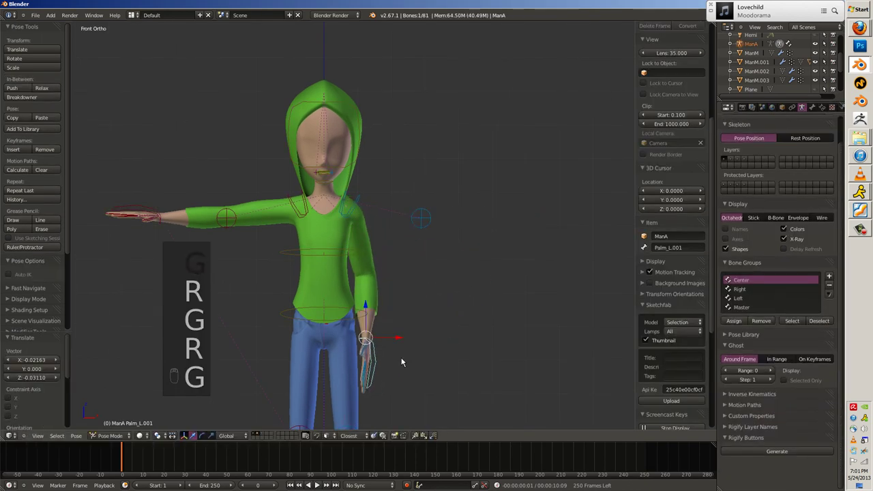
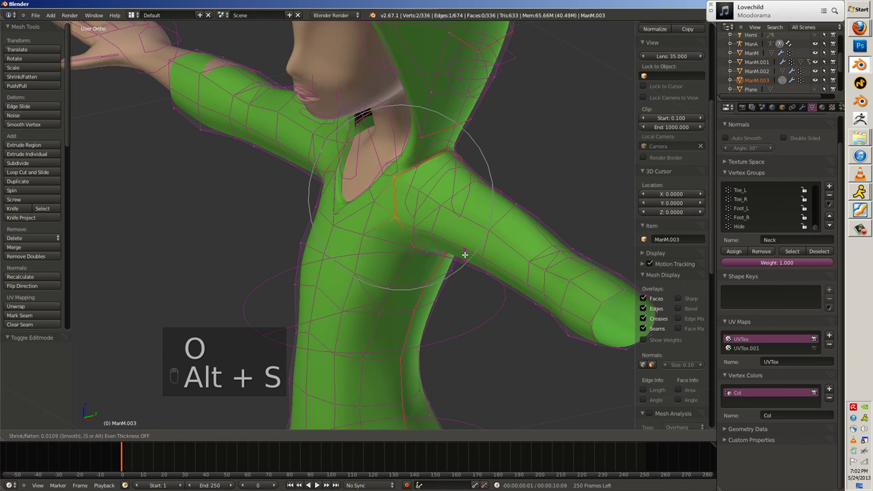
key("Tab")
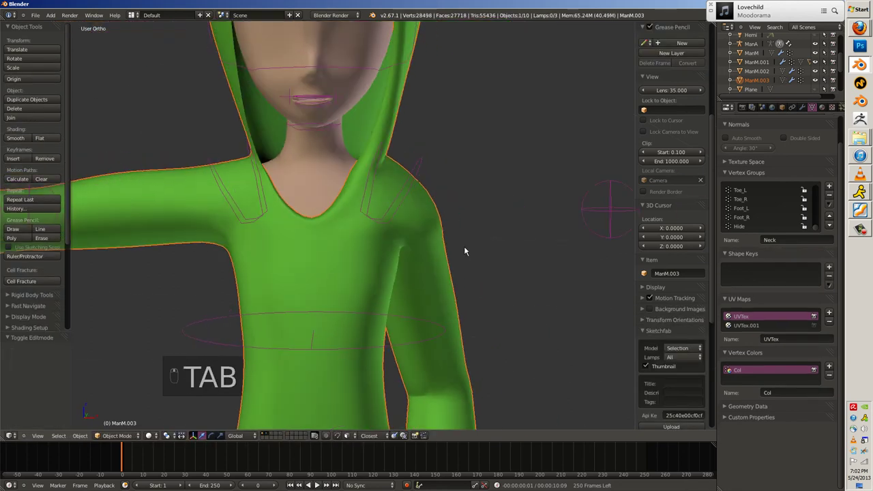
From the front view, rotate the left palm bone down to test the neckline for clipping.
key("a")
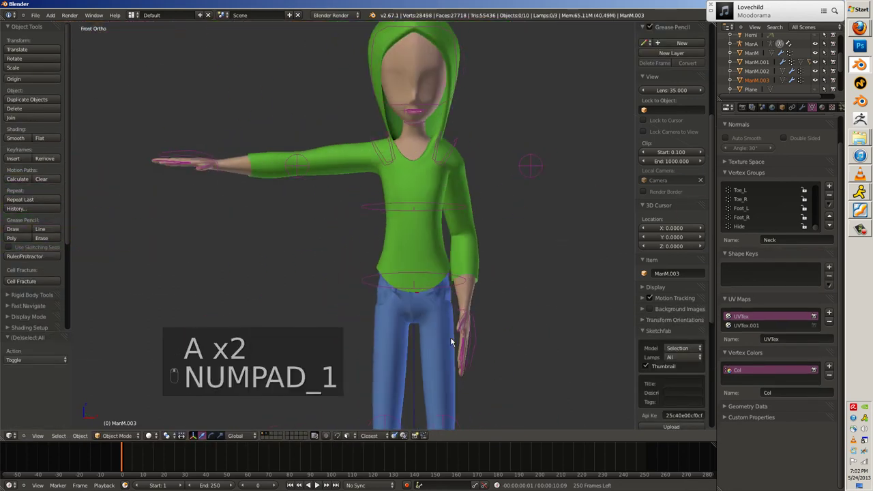
key("g")
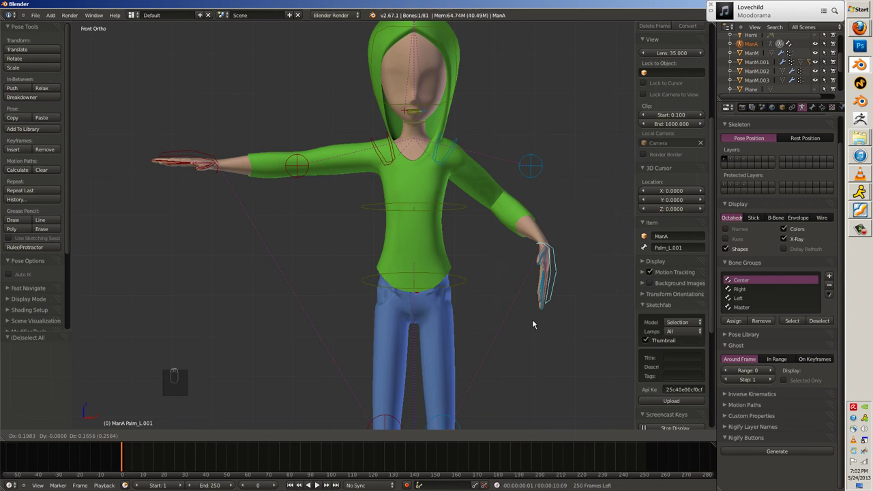
Clear stray transforms and put the left arm back level.
key("alt+g")
key("alt+r")
key("g")
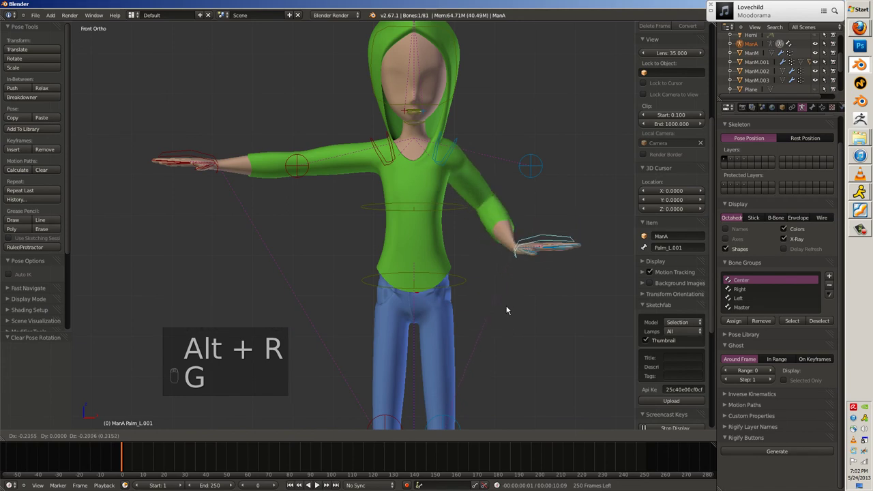
key("r")
key("r")
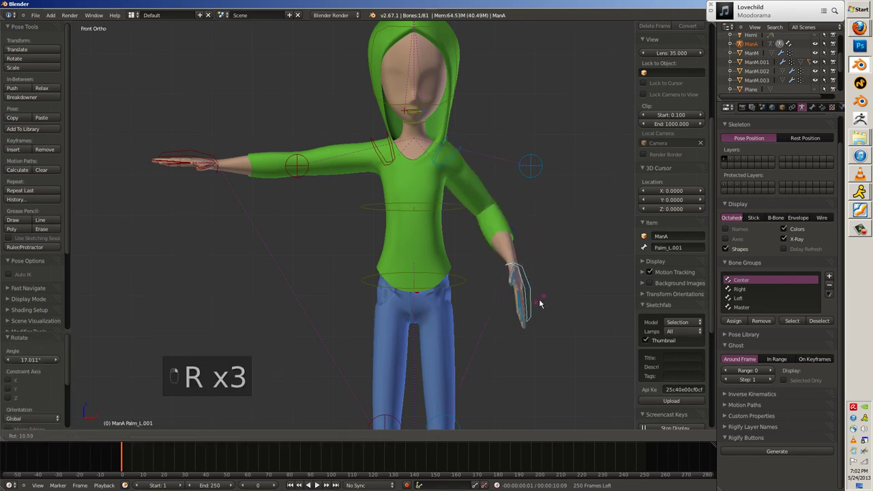
key("r")
key("g")
key("r")
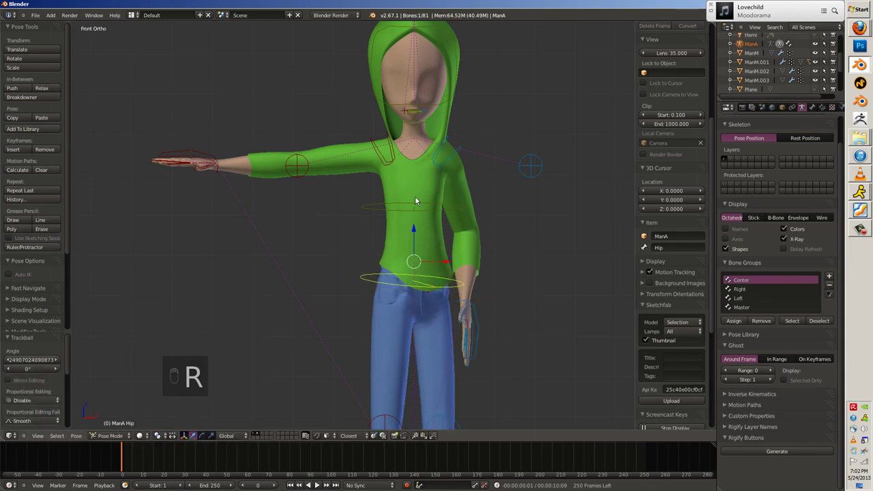
Raise the right hand into a wave, rotating the Palm and Shoulder_R bones to refine it.
key("r")
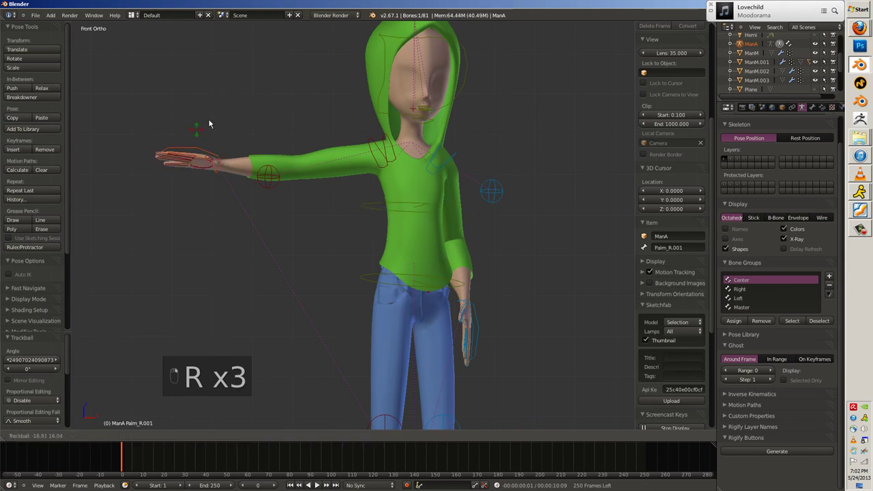
key("r")
key("g")
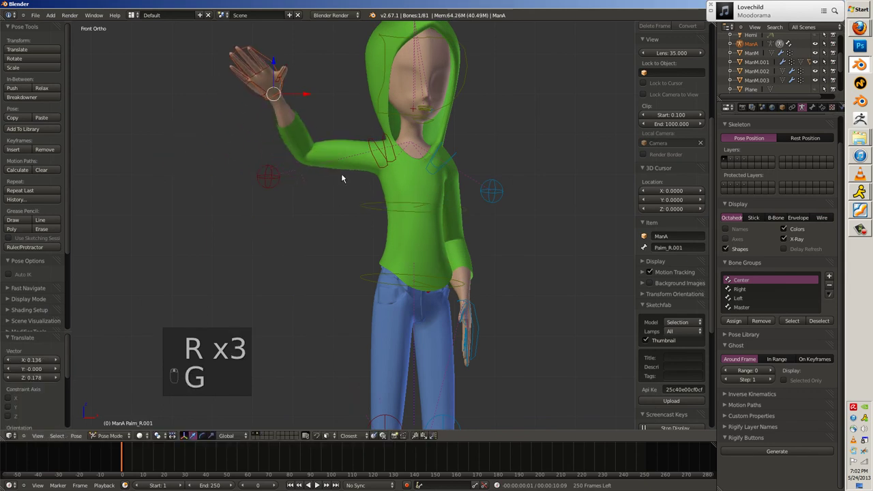
key("r")
key("r")
key("g")
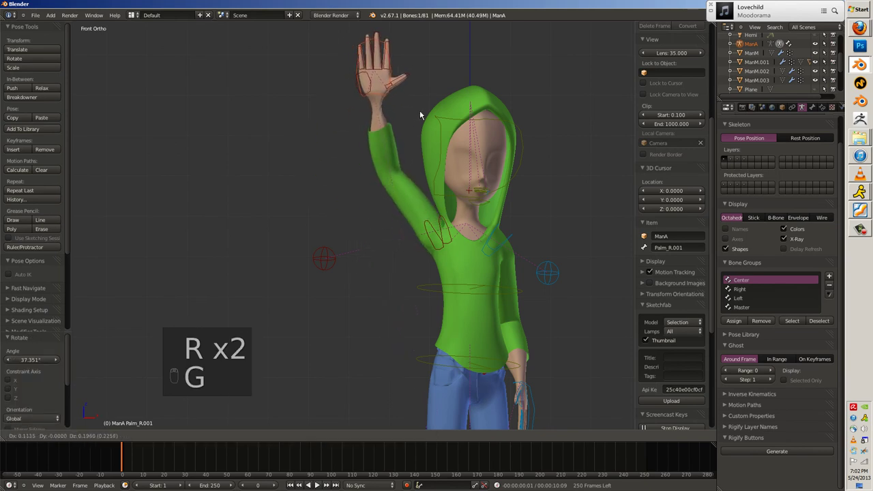
key("r")
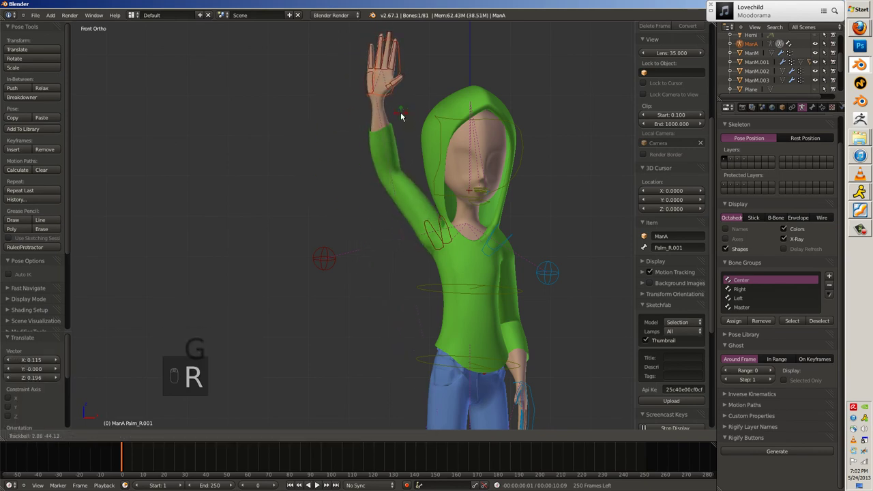
key("r")
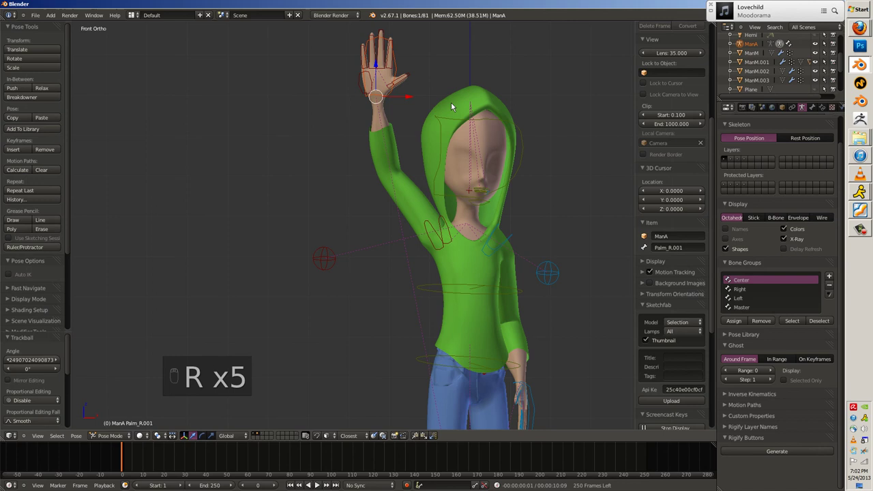
key("r")
key("g")
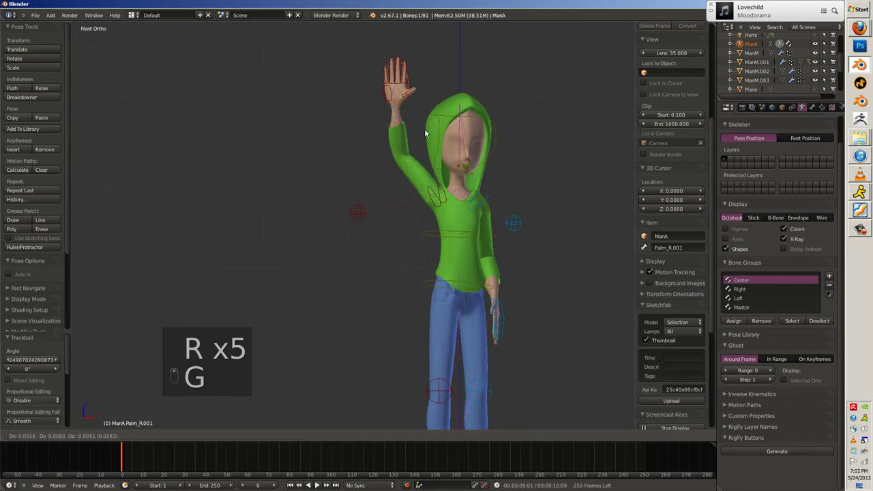
key("r")
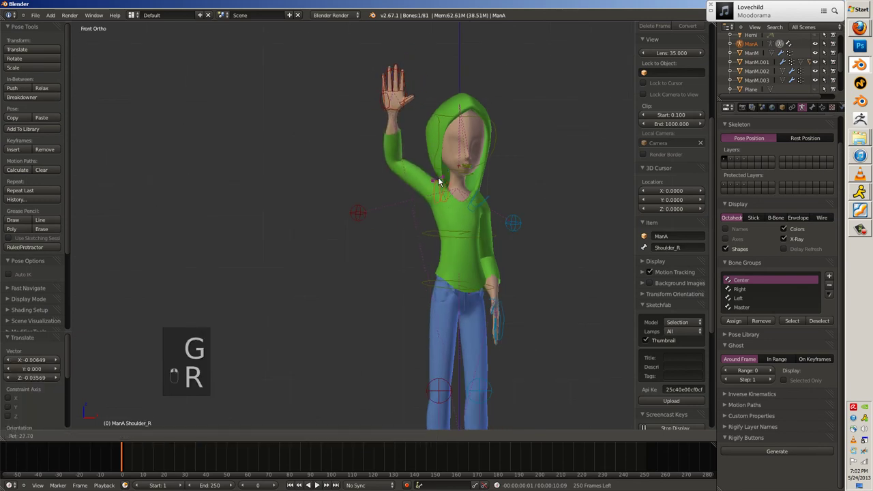
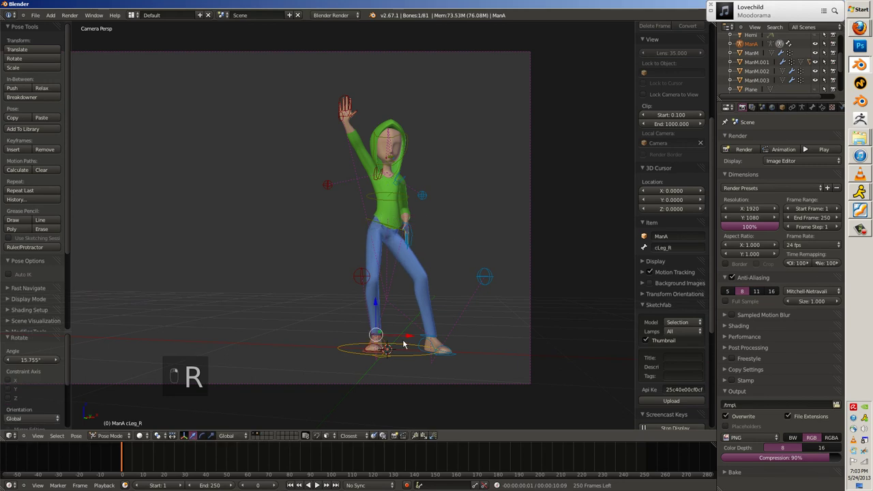
Rotate and shift the cLeg_R control bone sideways along X.
left_click_drag(389, 340, 394, 340)
key("r")
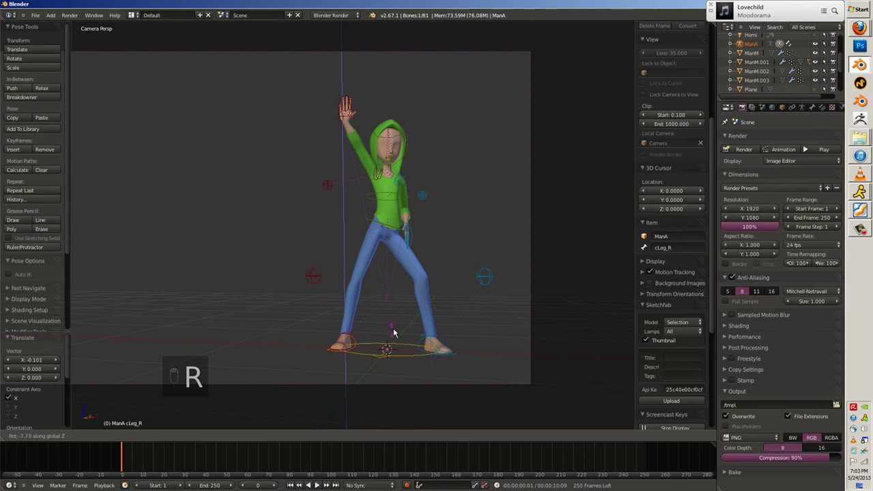
left_click_drag(379, 338, 379, 303)
Leave Pose Mode, select the ManM body mesh and isolate it in Local View.
key("a")
key("z")
key("z")
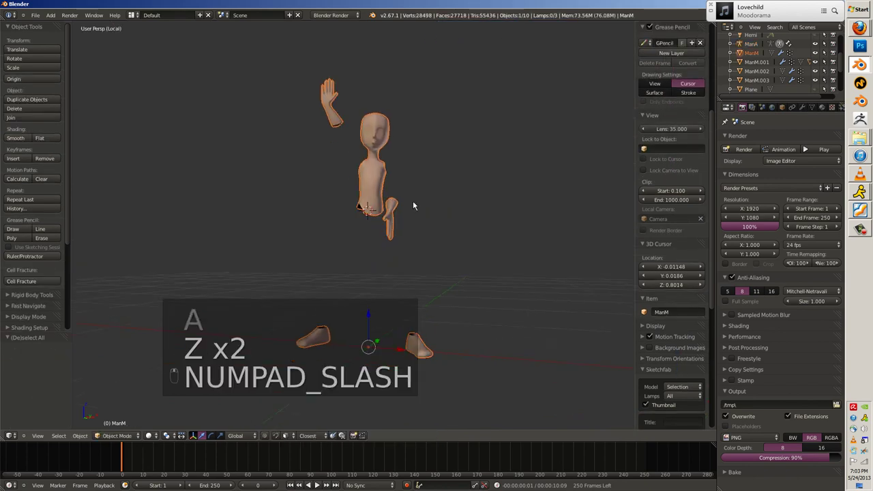
Enter Edit Mode on ManM in wireframe with the leg vertices deselected.
key("Tab")
key("z")
key("a")
key("a")
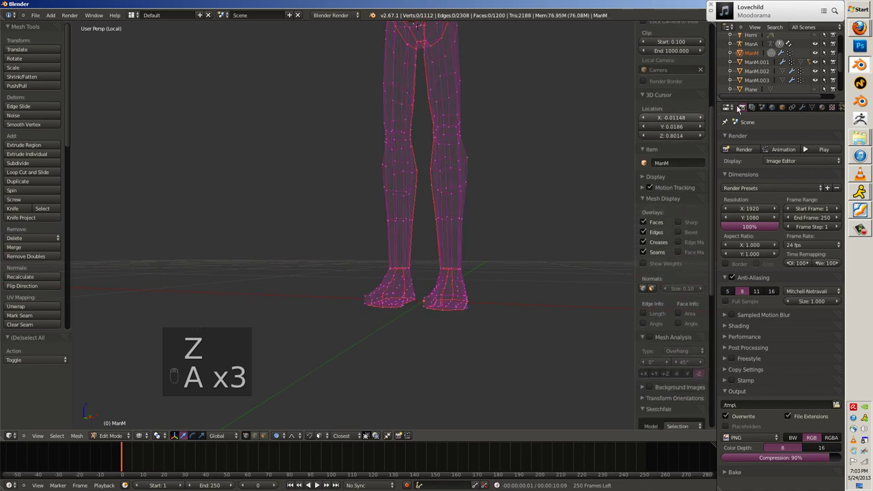
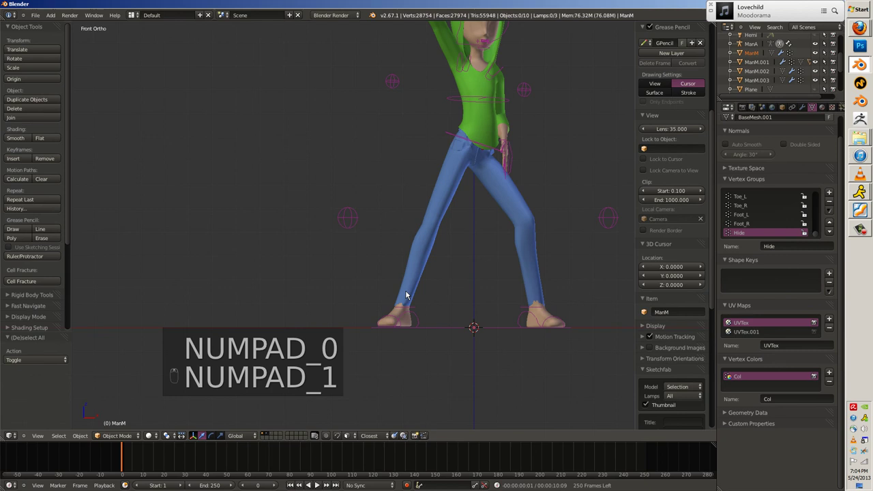
In Edit Mode on ManM.001, shrink one trouser hem inward with proportional falloff.
key("Tab")
key("z")
key("a")
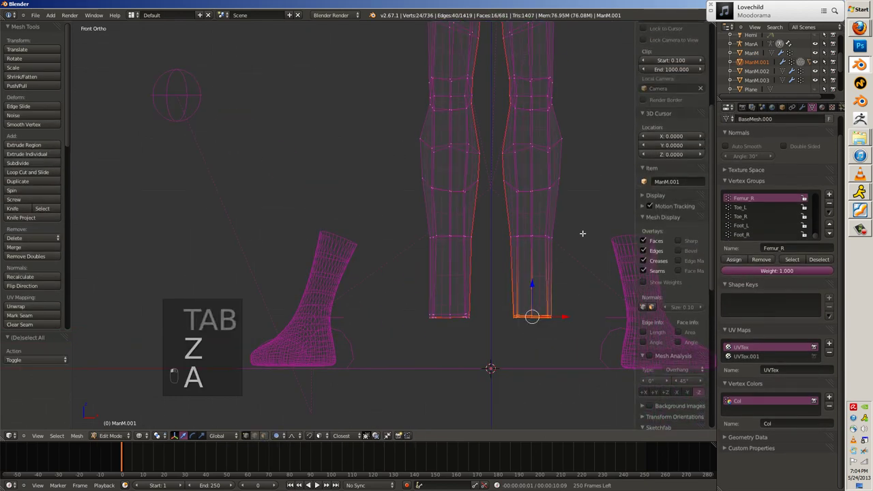
key("alt+s")
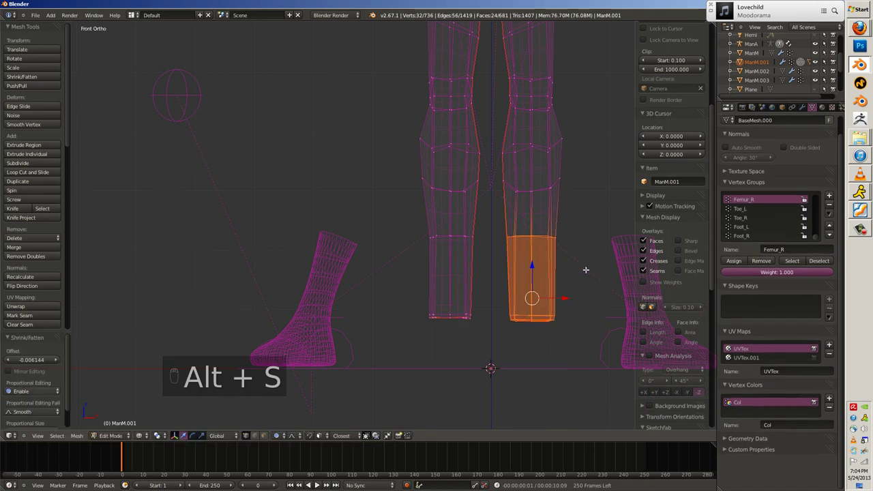
key("a")
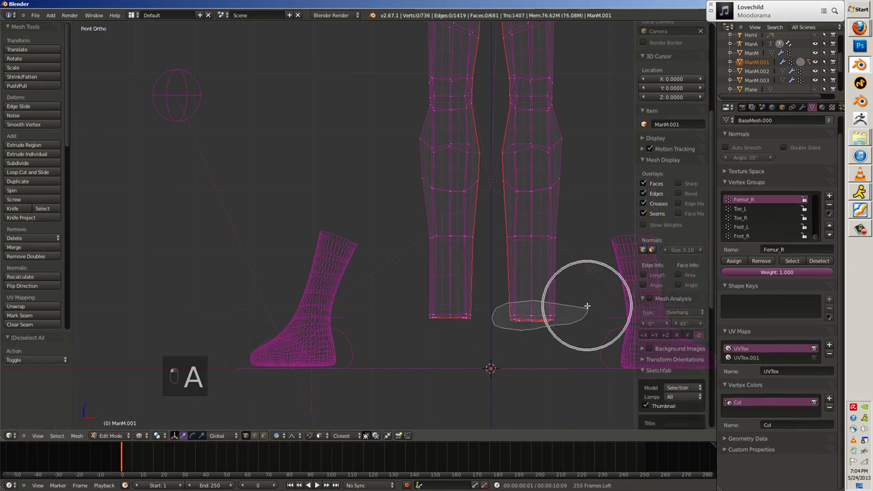
key("s")
Shrink the other trouser hem inward, leave Edit Mode and bring the whole character back into view.
key("alt+s")
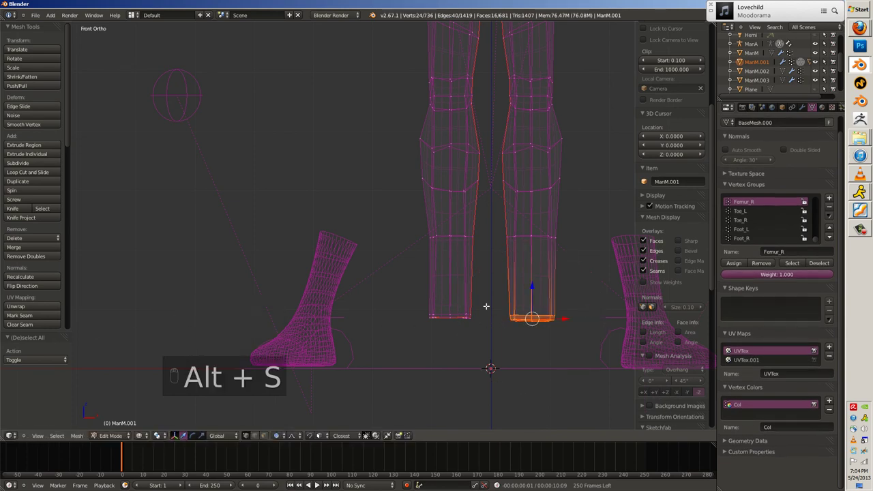
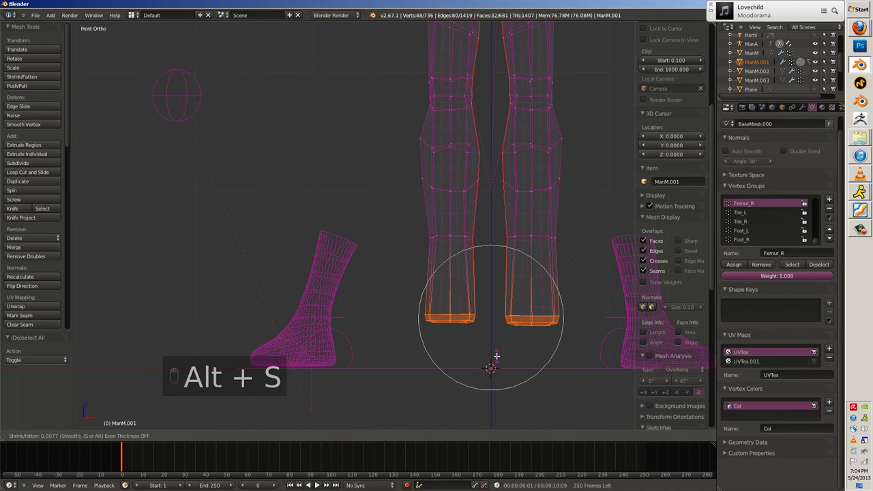
key("z")
key("Tab")
key("a")
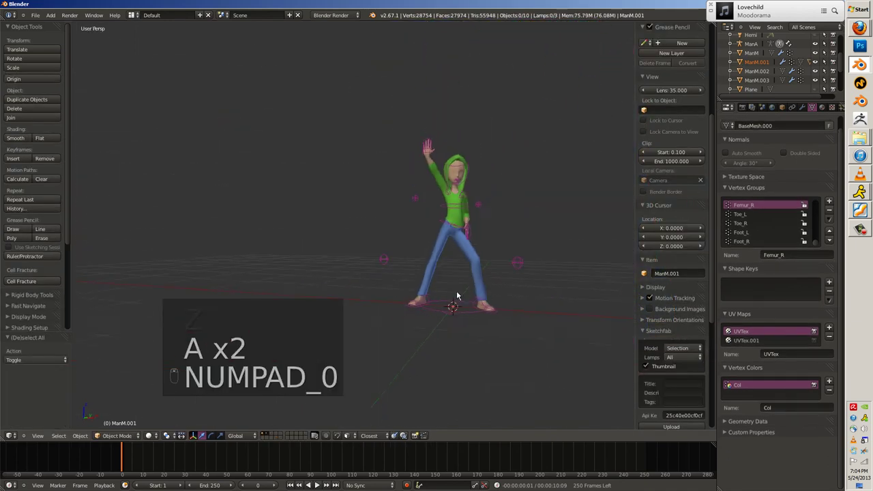
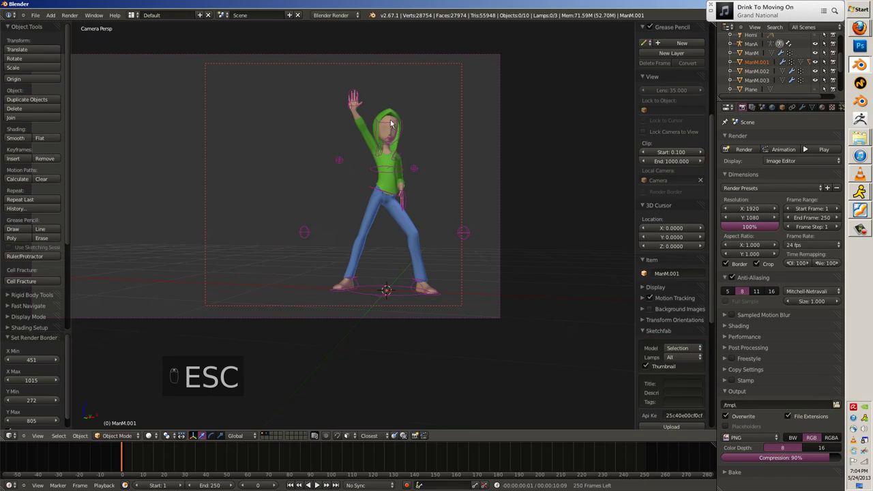
In Pose Mode on the rig, rotate the Neck bone.
key("r")
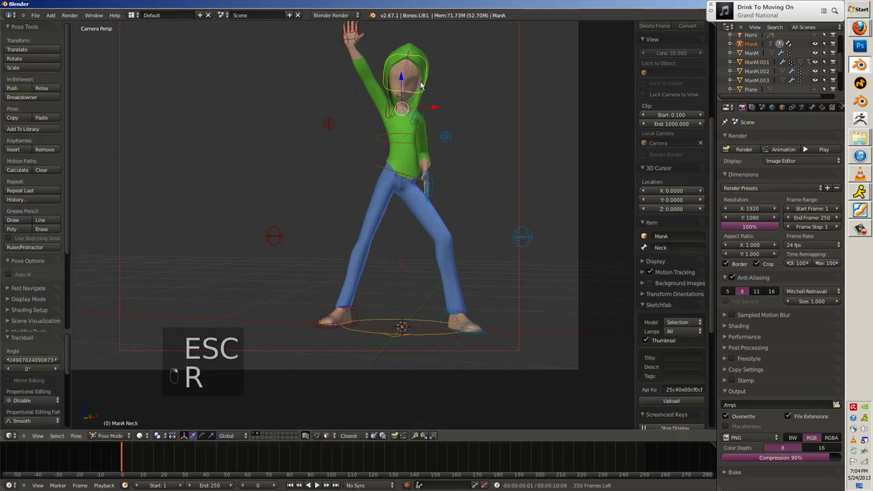
key("r")
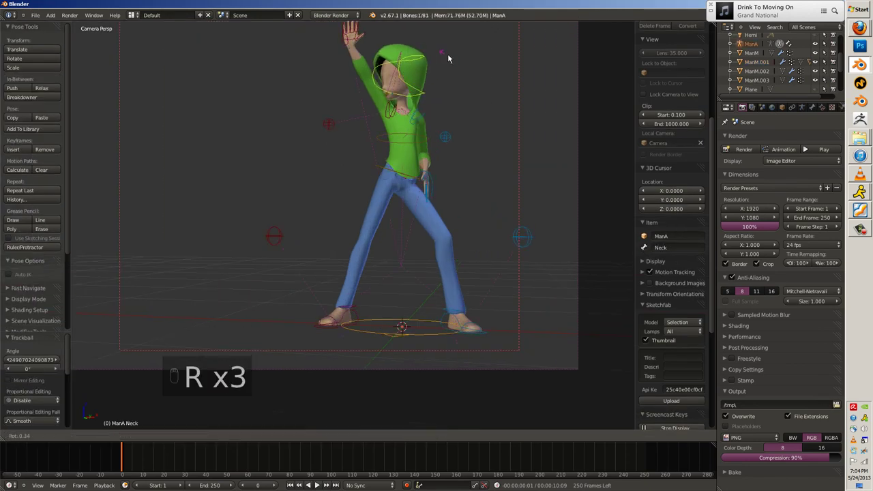
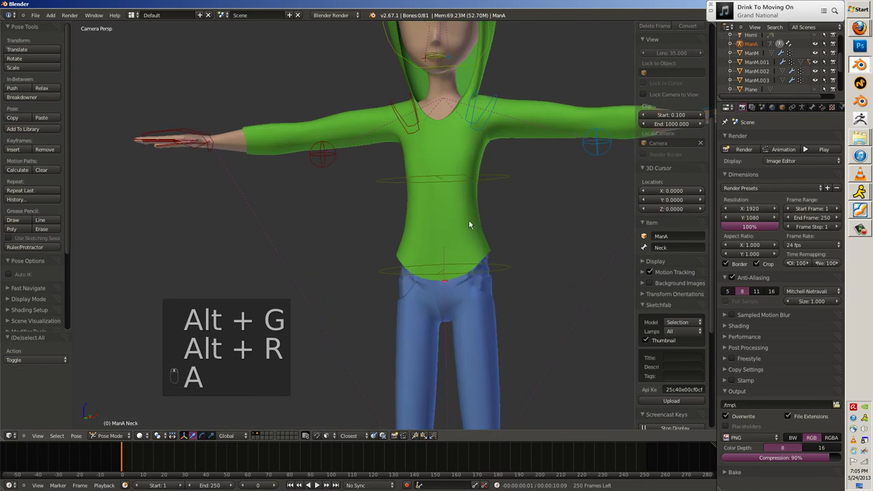
In Edit Mode on ManM.003, select the hood rim and cuff vertices, invert and assign them to a vertex group.
key("Tab")
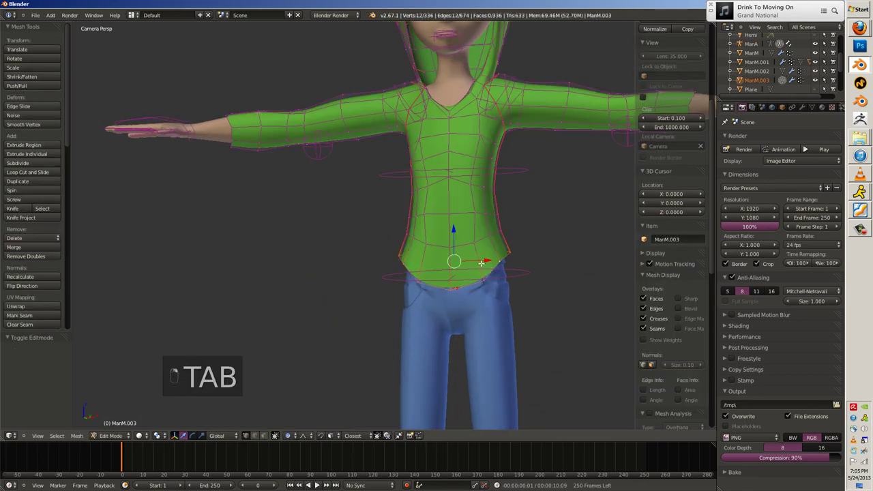
key("ctrl+n")
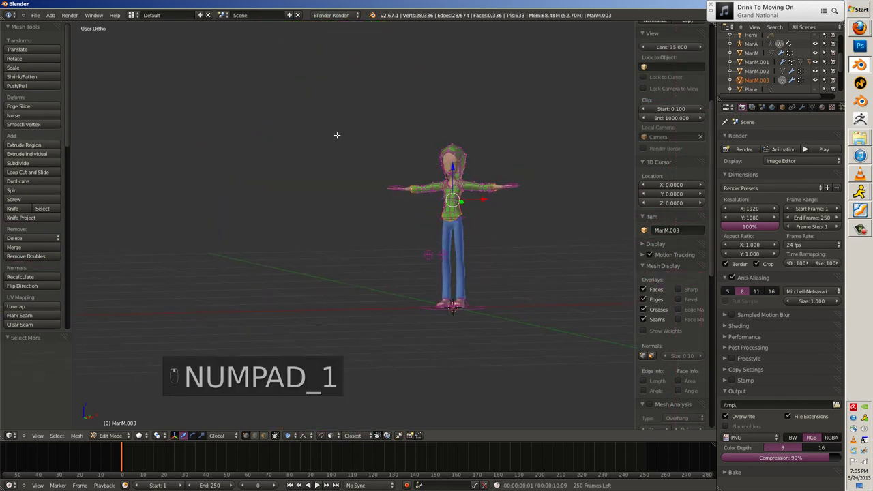
key("z")
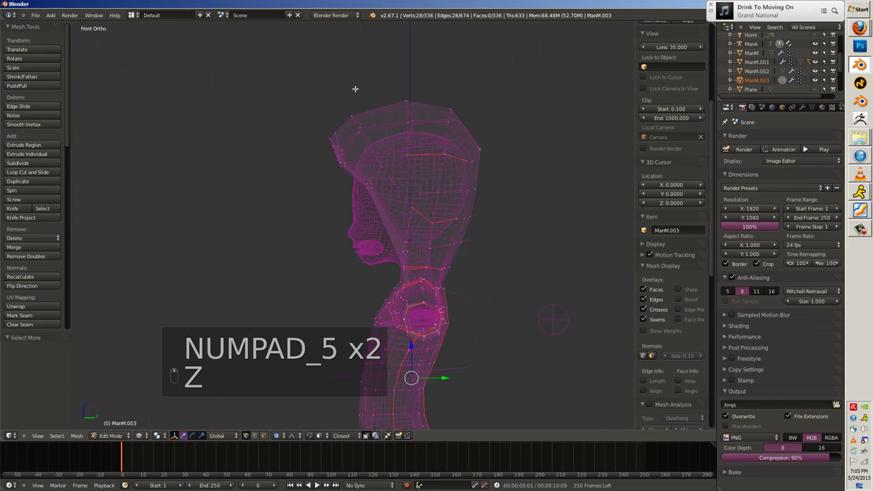
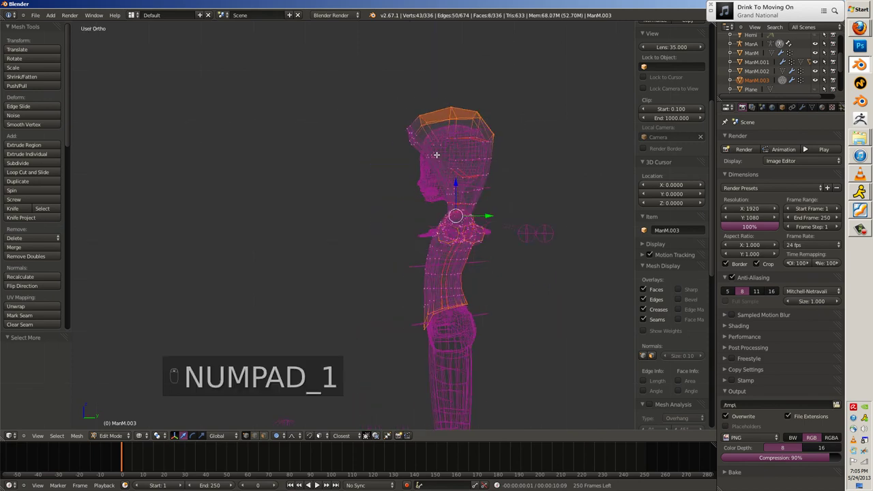
key("ctrl+n")
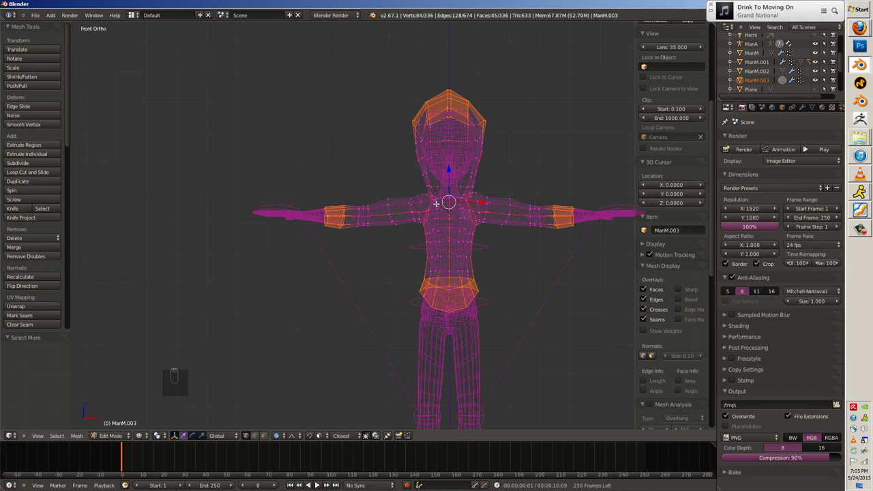
key("ctrl+i")
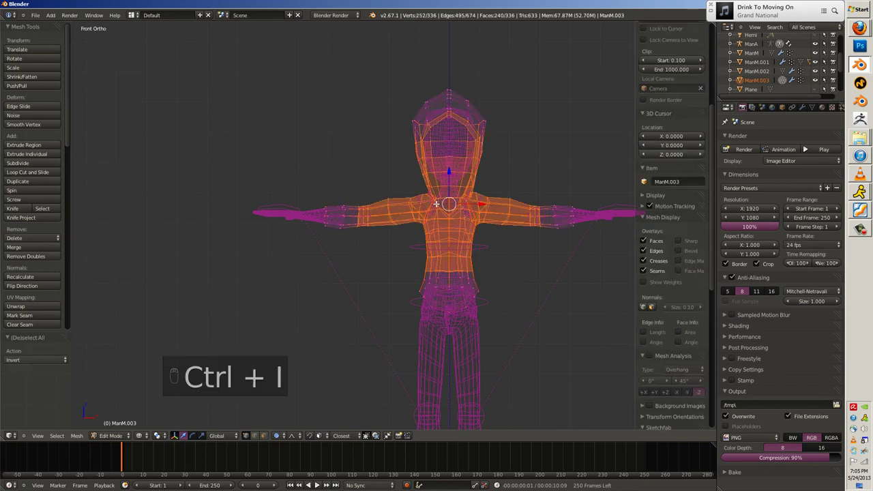
key("z")
key("ctrl+g")
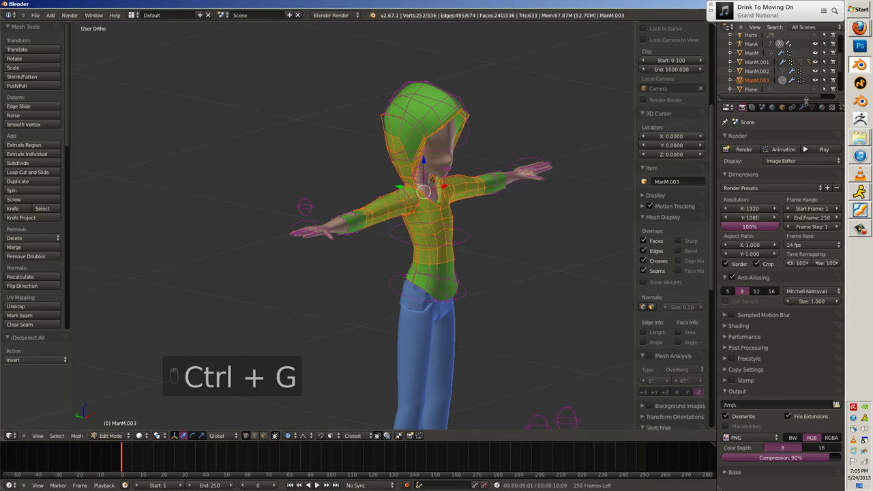
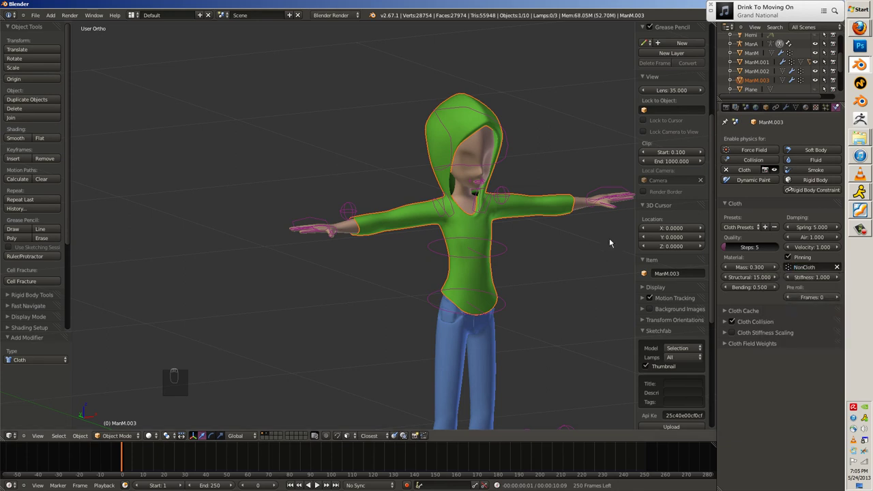
Play the hoodie cloth simulation pinned to the NonCloth group and stop it.
key("alt+a")
key("Escape")
key("alt+a")
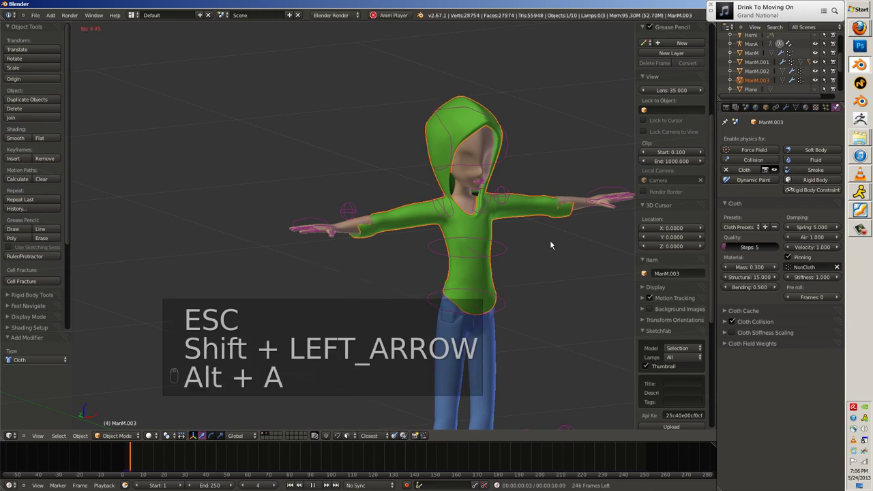
key("Escape")
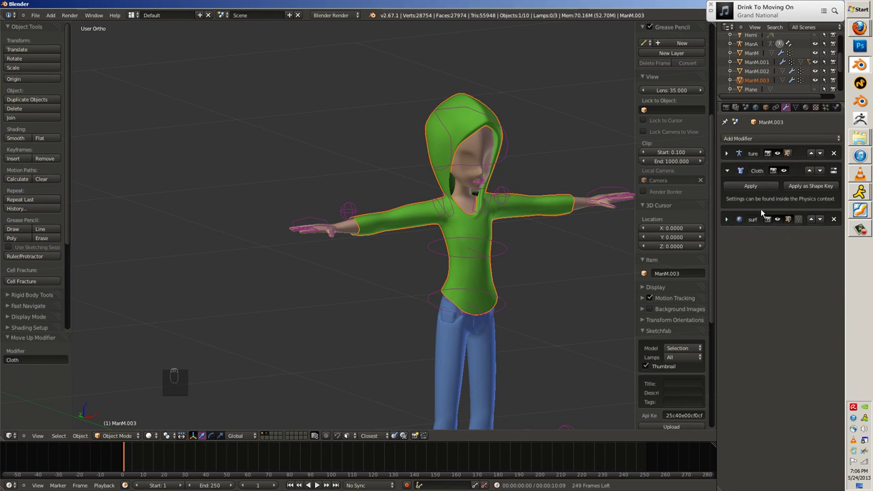
Replay the simulation with the Cloth modifier moved above Subsurf.
key("alt+a")
key("Escape")
key("alt+a")
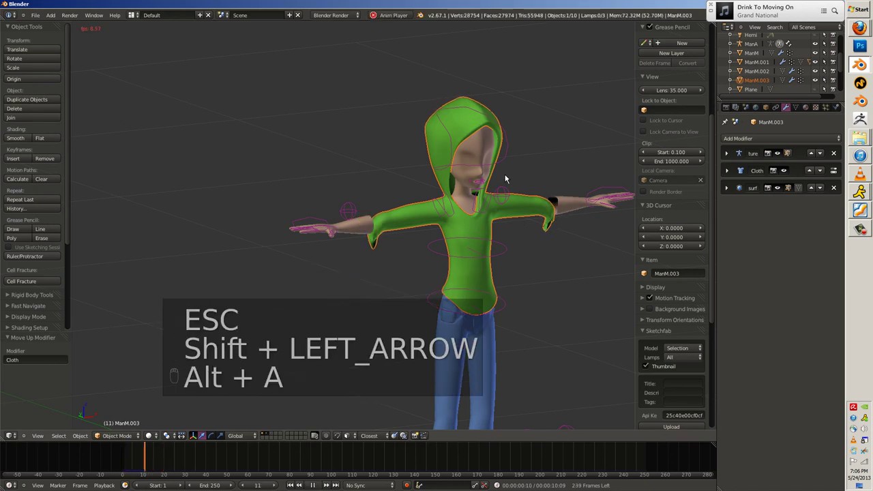
With Collision physics on ManM, play the simulation to check the hoodie no longer clips, then return to frame 1.
key("Escape")
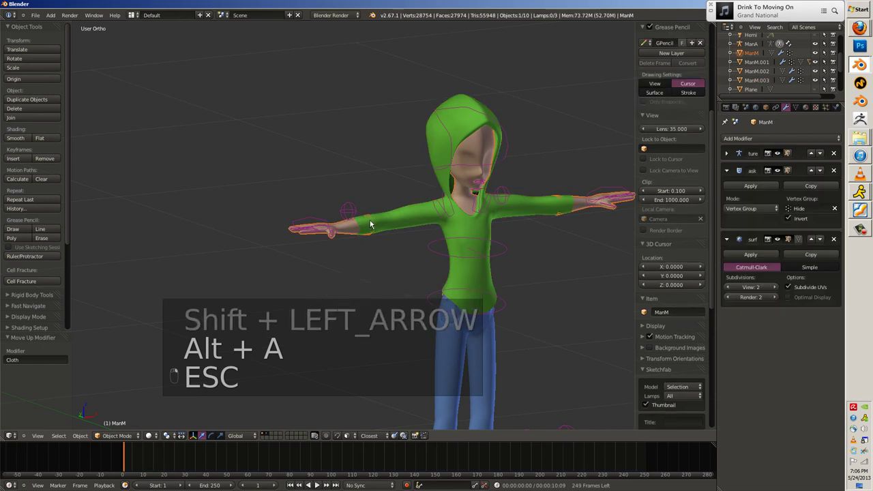
left_click_drag(329, 226, 481, 250)
key("alt+a")
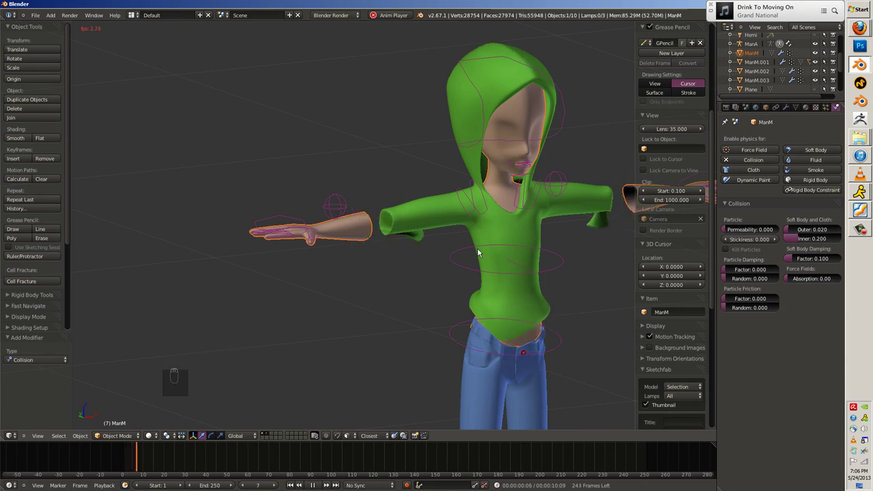
key("Escape")
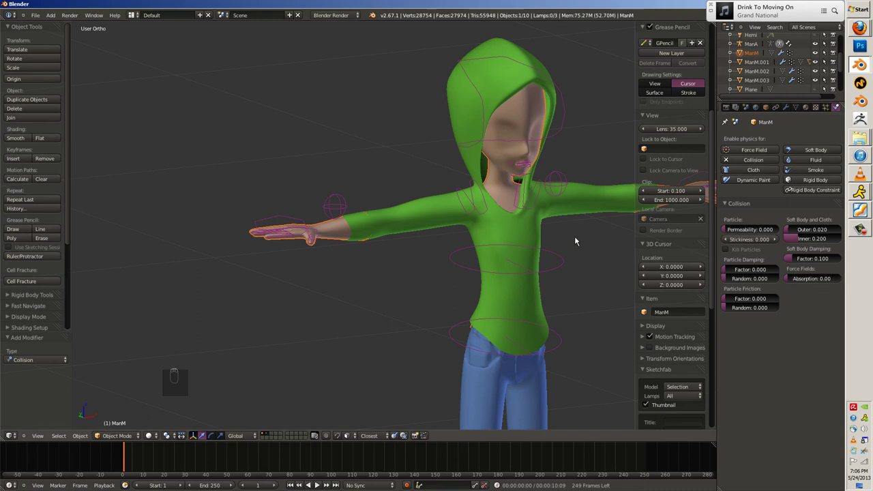
Show the hoodie's NonCloth pin-group weights in weight paint, then return to object mode.
key("ctrl+t")
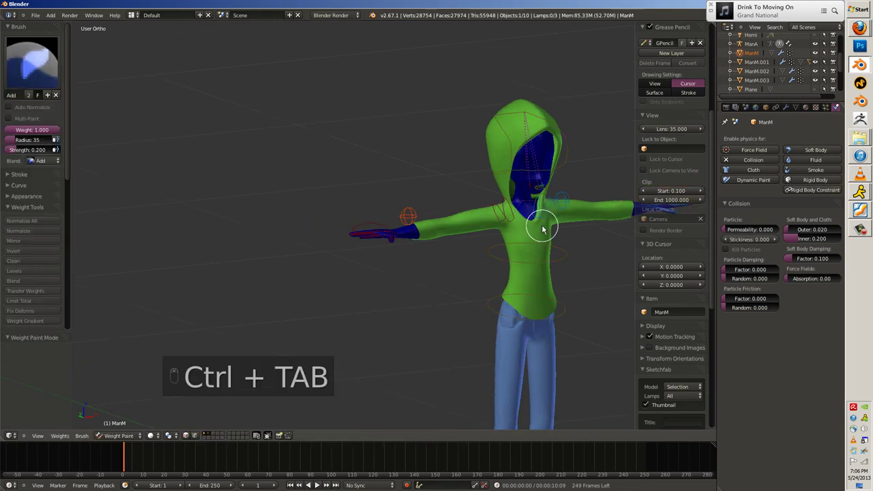
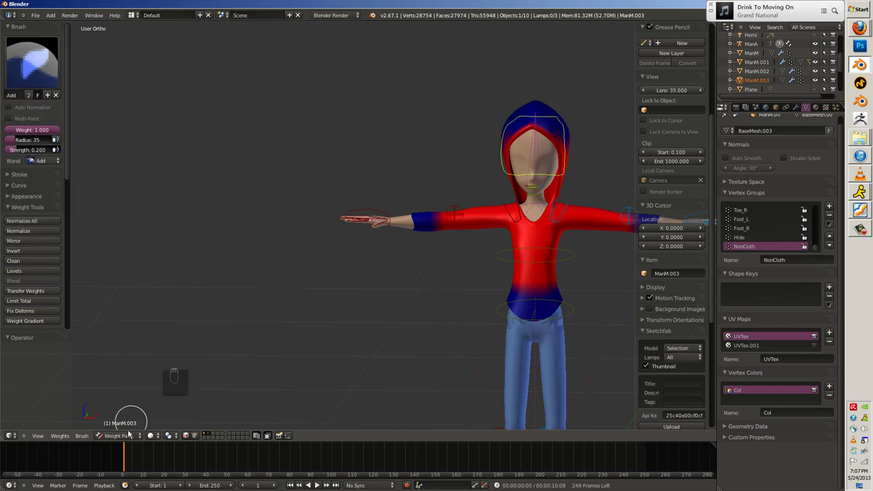
key("a")
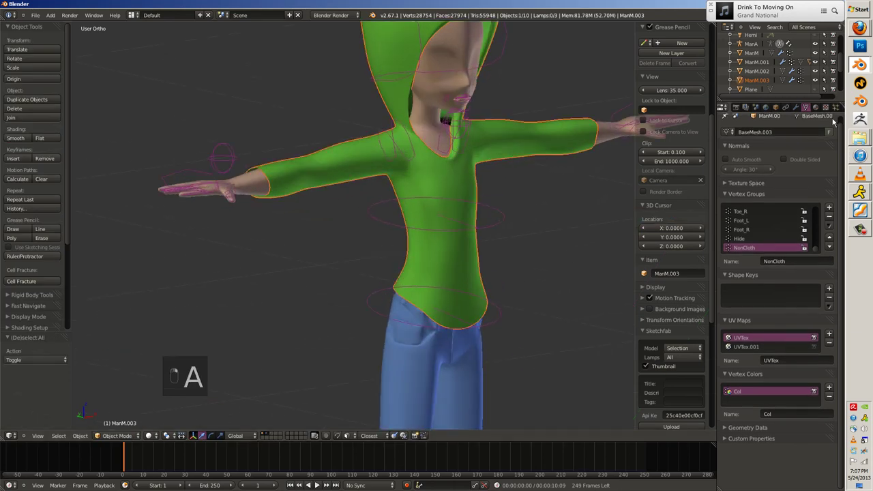
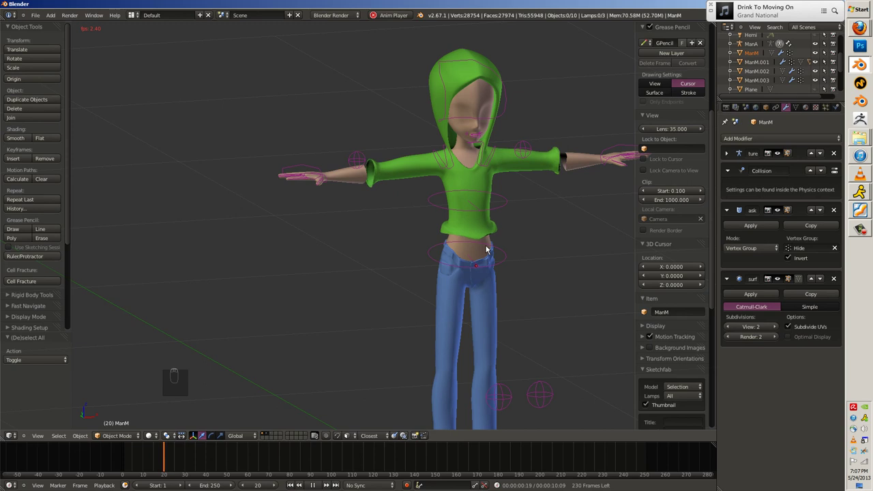
Replay the cloth simulation from the start and put the armature into pose mode.
key("Escape")
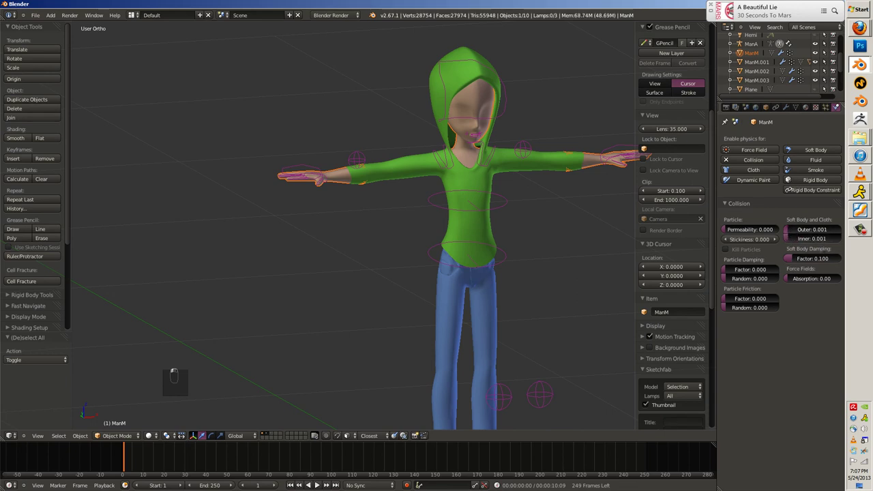
key("alt+a")
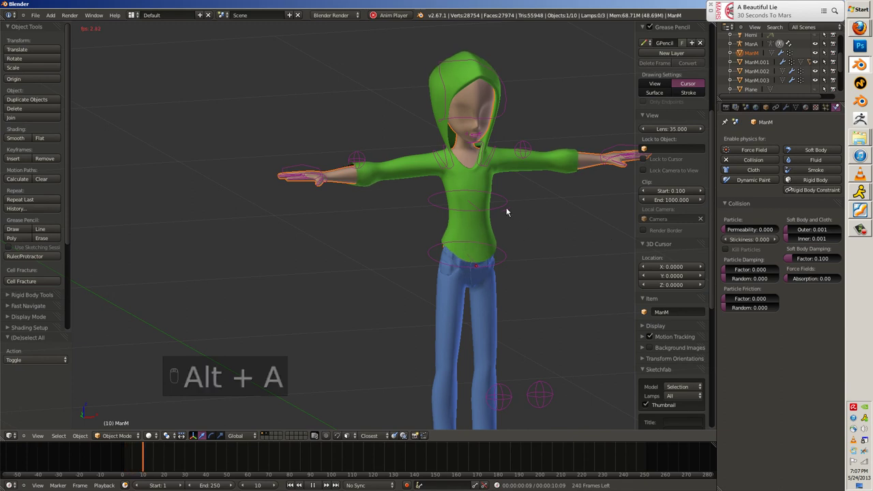
key("r")
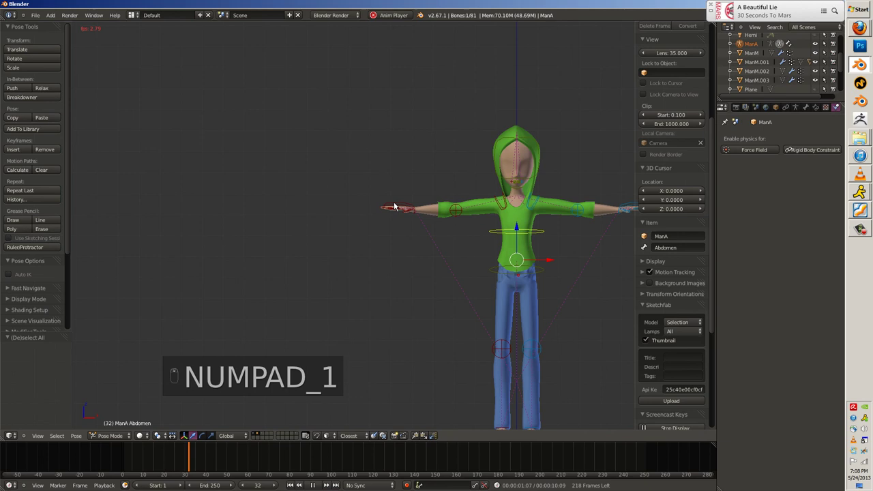
Select the right palm bone and try rotating and moving it while the simulation plays.
left_click_drag(461, 231, 502, 273)
key("r")
key("g")
key("r")
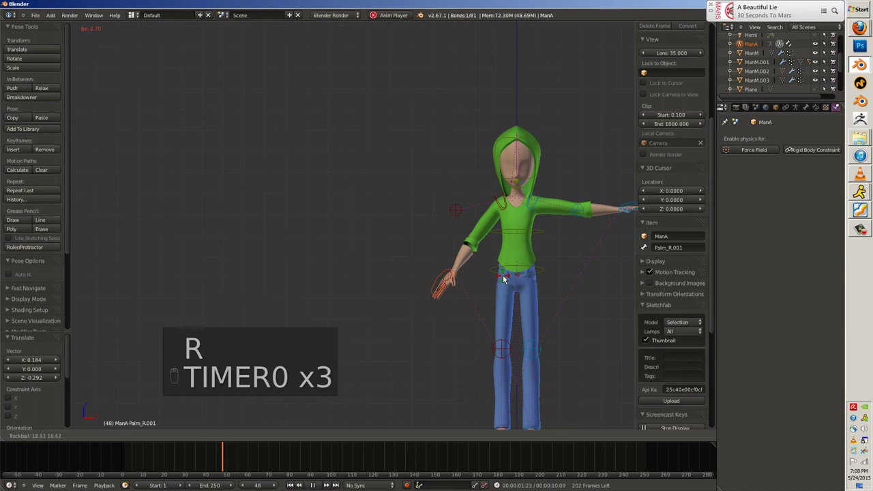
key("g")
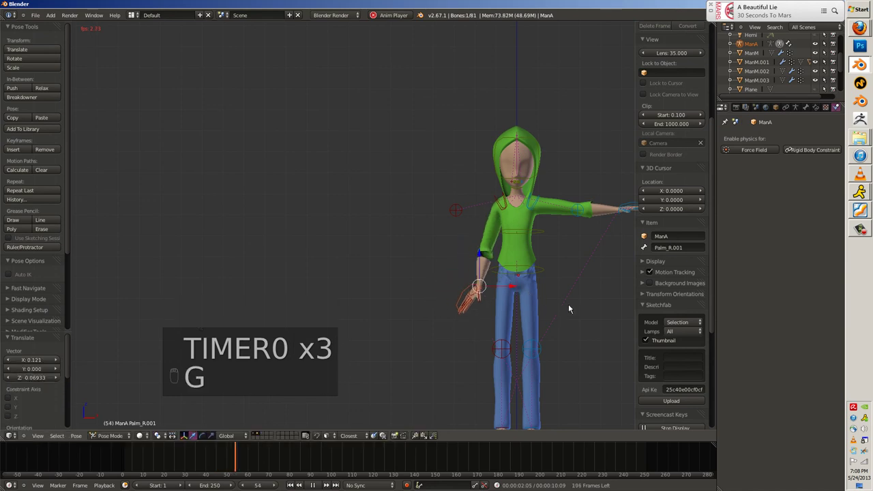
key("r")
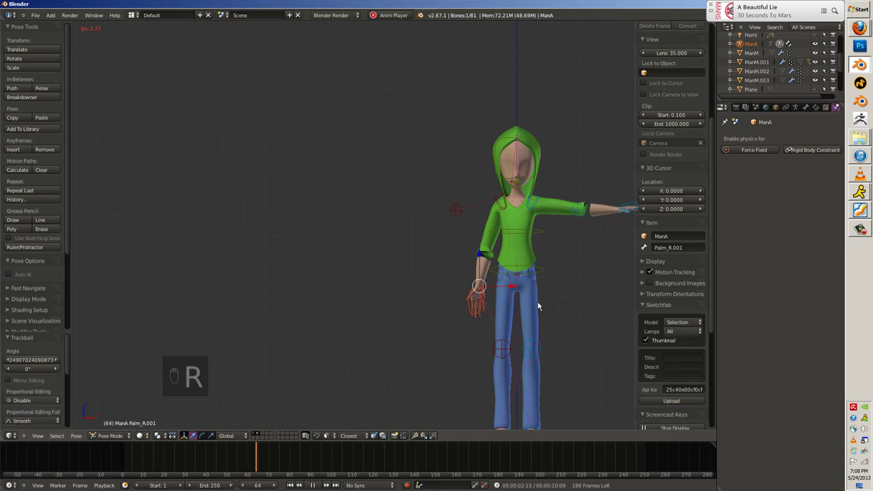
key("r")
key("r")
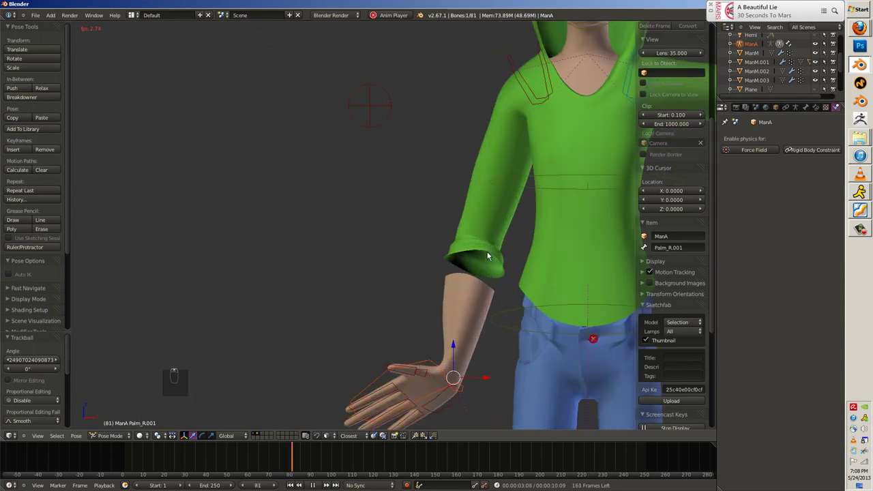
key("Escape")
key("r")
Stop playback, jump to frame 1, select all bones and clear their pose back to the T-pose.
key("alt+r")
key("a")
key("a")
key("alt+g")
key("alt+r")
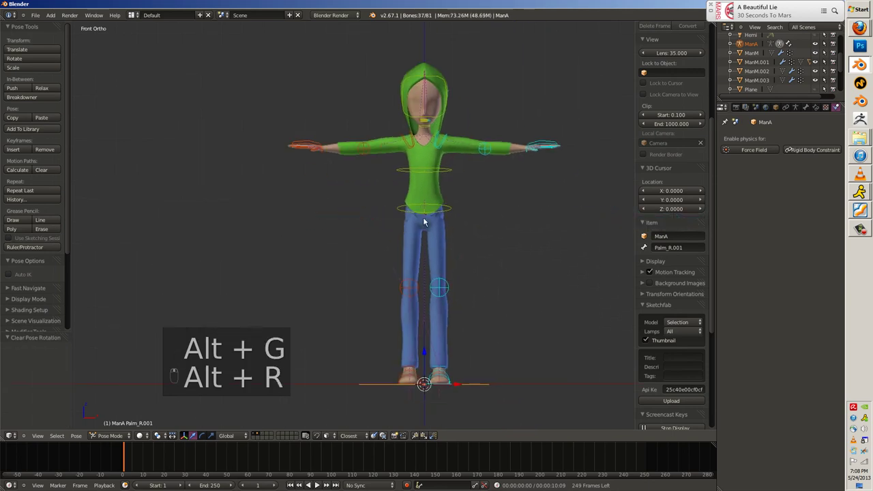
Rotate the left arm upward into a wave and position the left hand bone.
key("a")
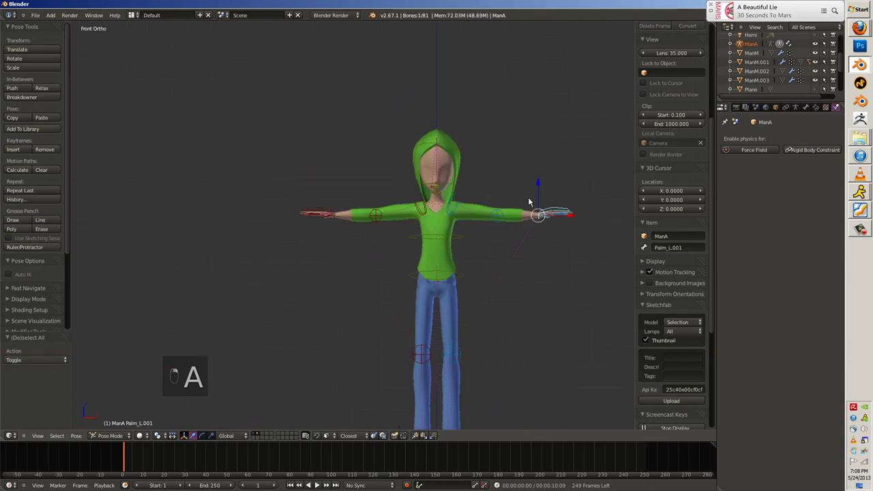
key("r")
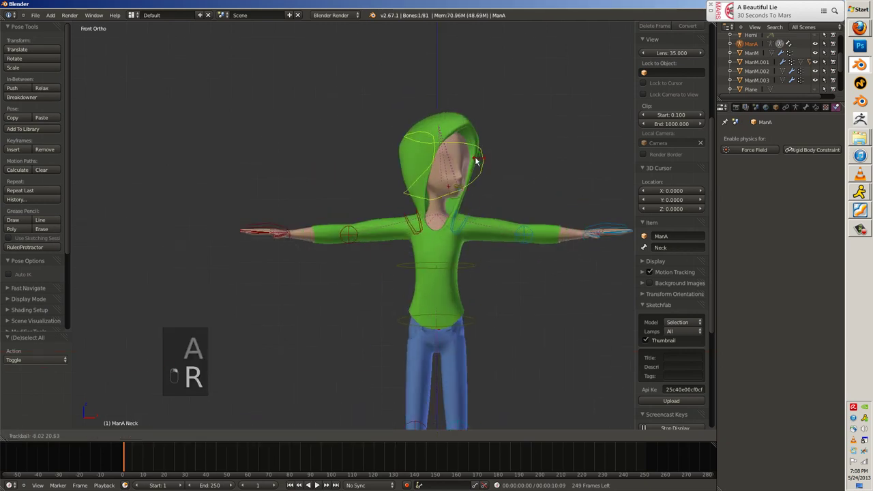
key("r")
key("g")
key("r")
key("r")
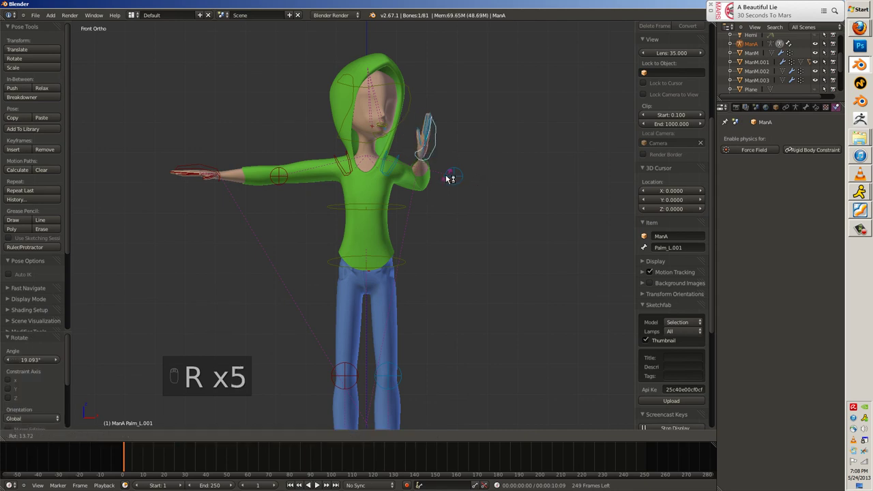
key("r")
key("g")
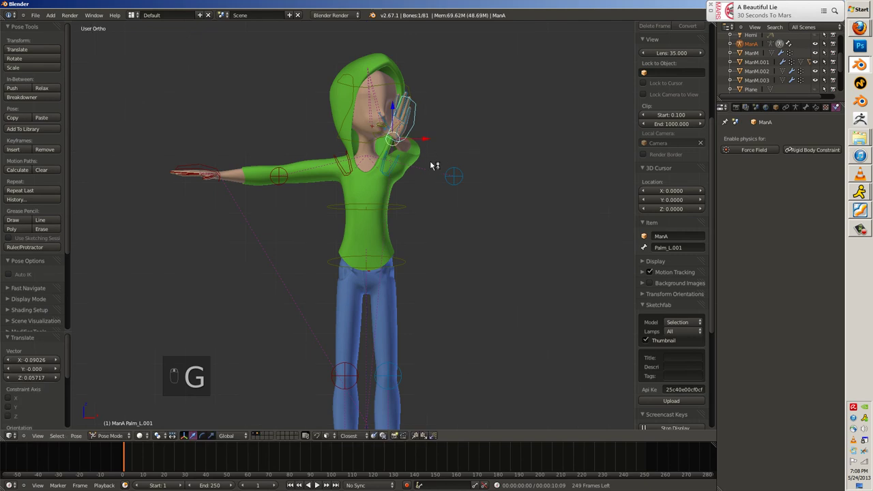
left_click_drag(491, 117, 507, 139)
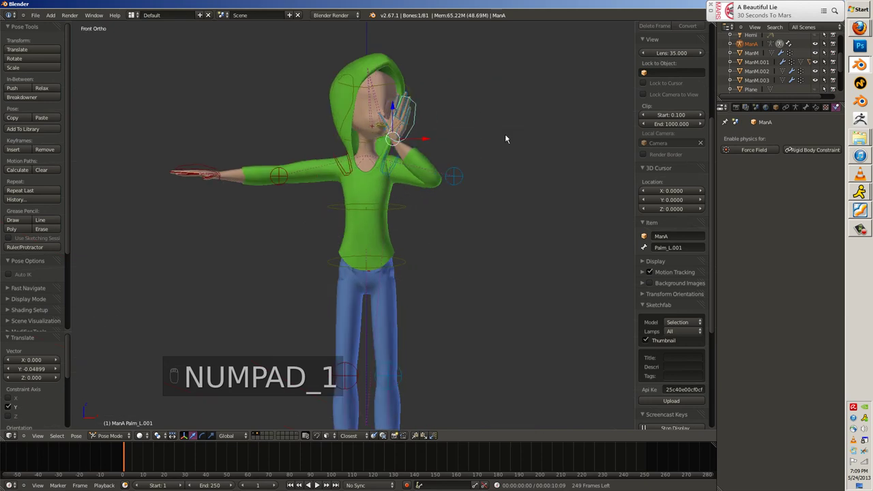
key("g")
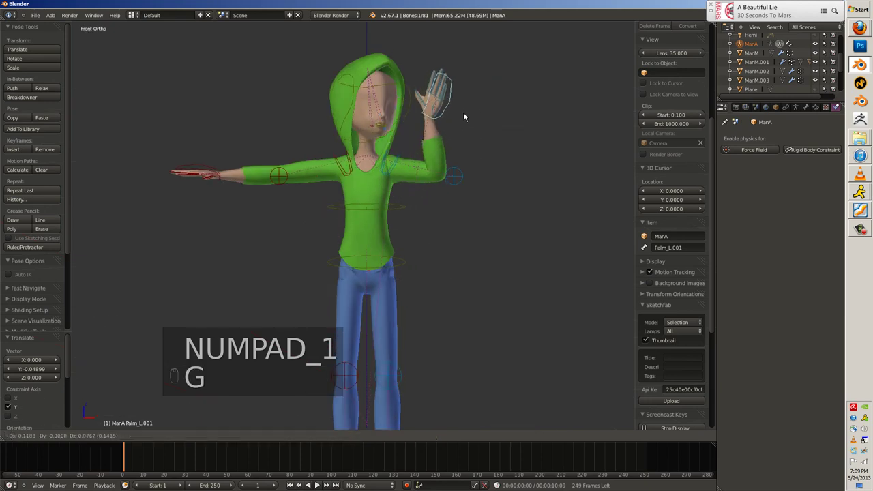
key("r")
Rotate the raised left hand and palm so the hand angles toward the viewer.
key("r")
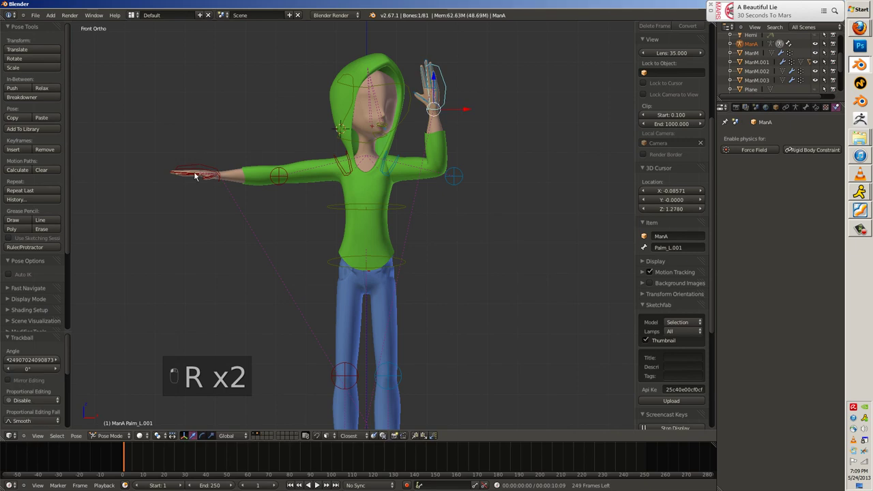
key("r")
key("g")
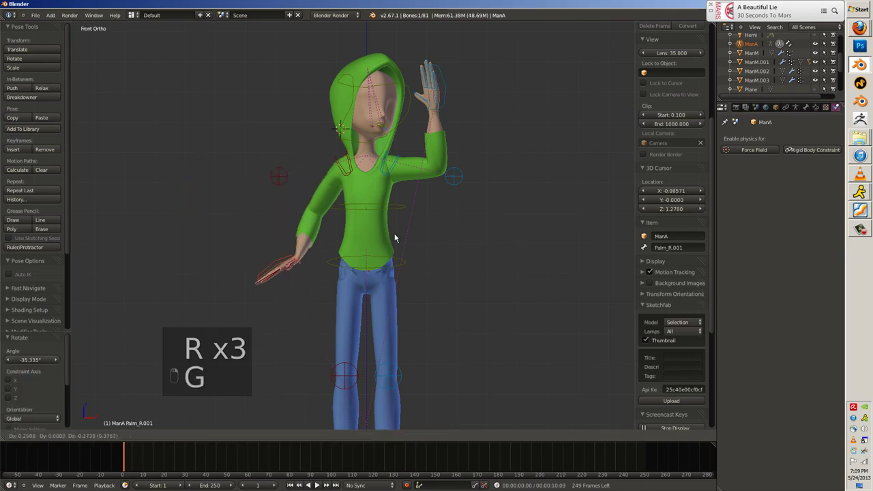
key("r")
key("g")
key("r")
key("r")
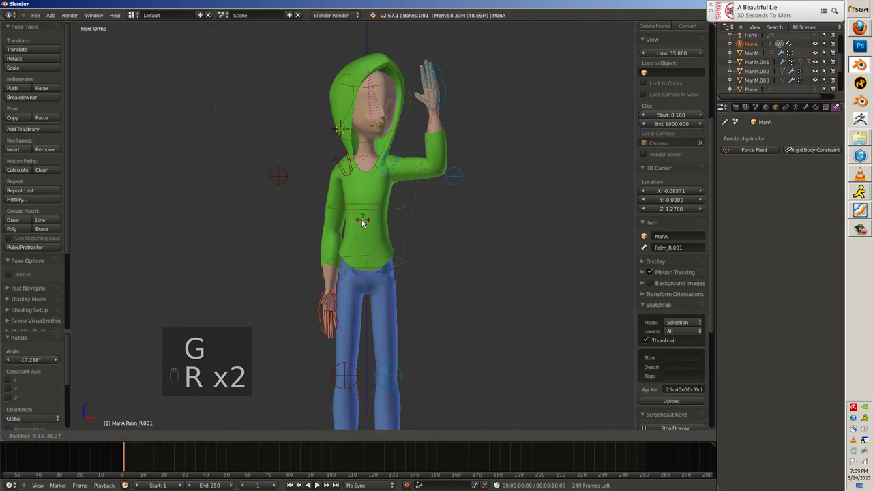
key("g")
key("r")
key("r")
key("r")
key("g")
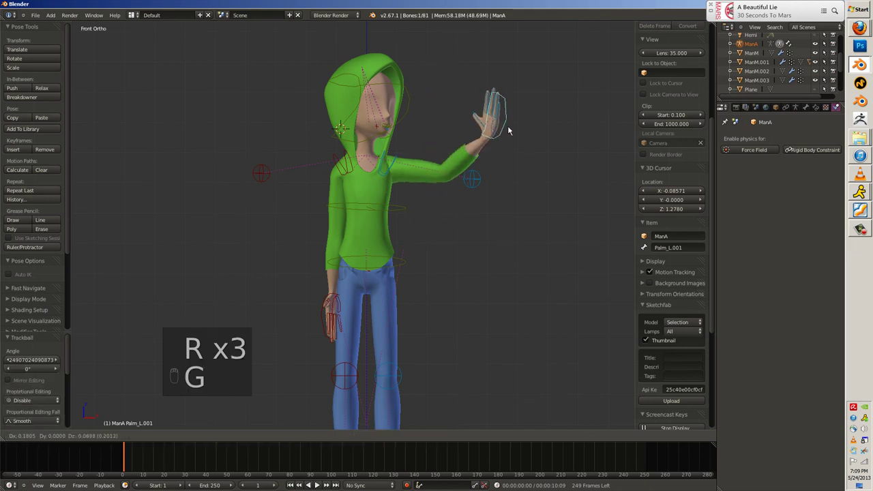
Tilt the head with the neck bone and rotate the right and left leg control bones.
key("t")
key("t")
key("r")
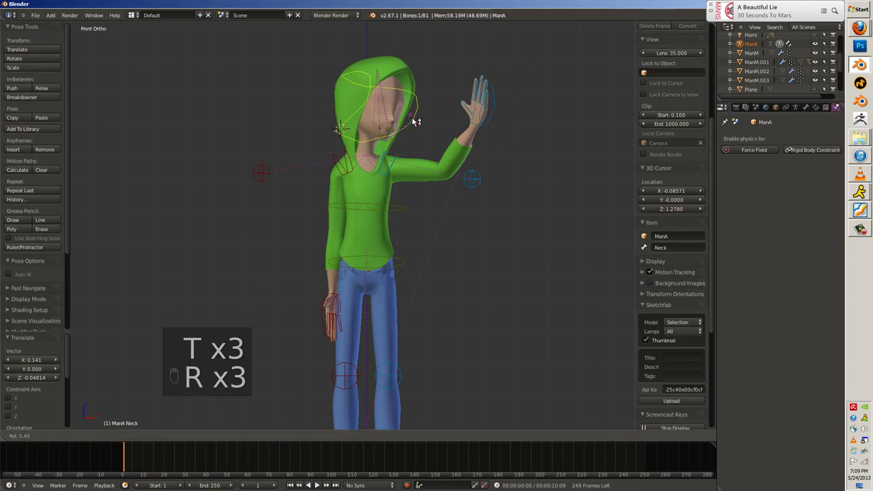
key("r")
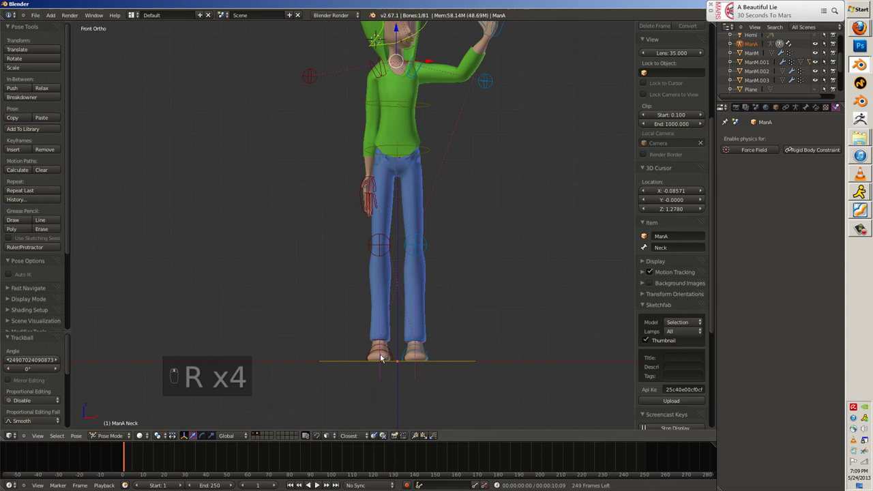
left_click(391, 357)
left_click_drag(393, 357, 386, 344)
key("r")
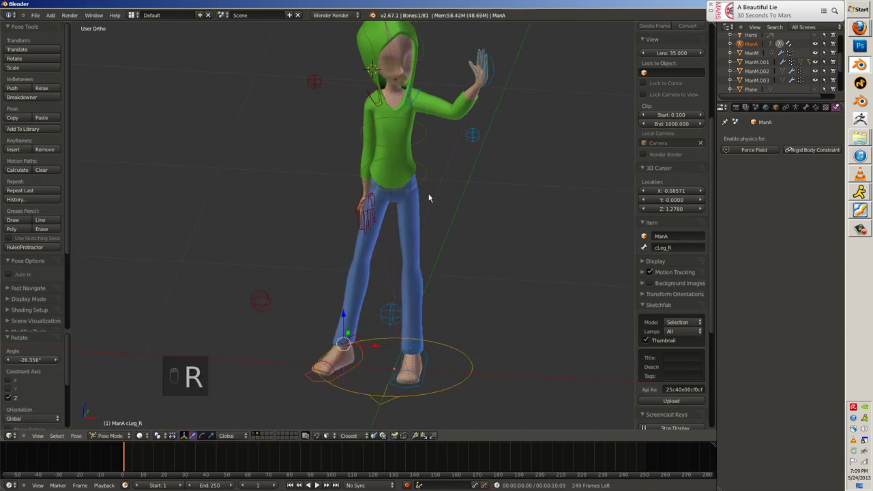
key("g")
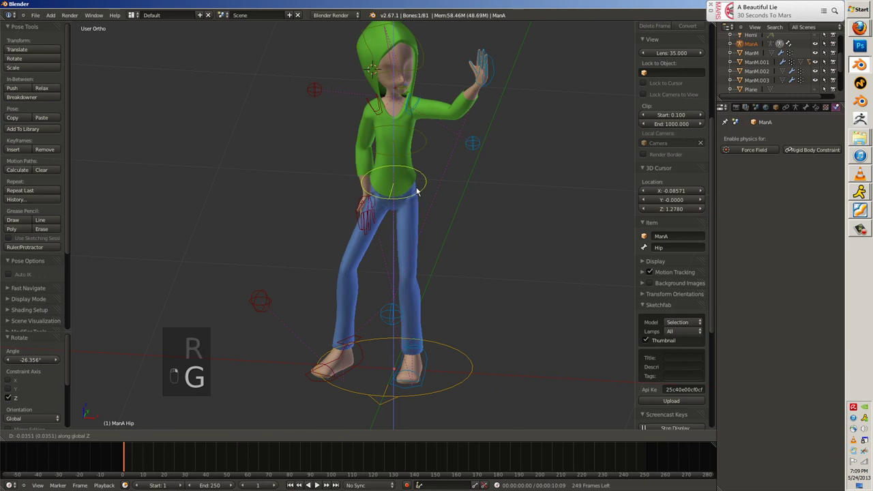
left_click(464, 349)
key("r")
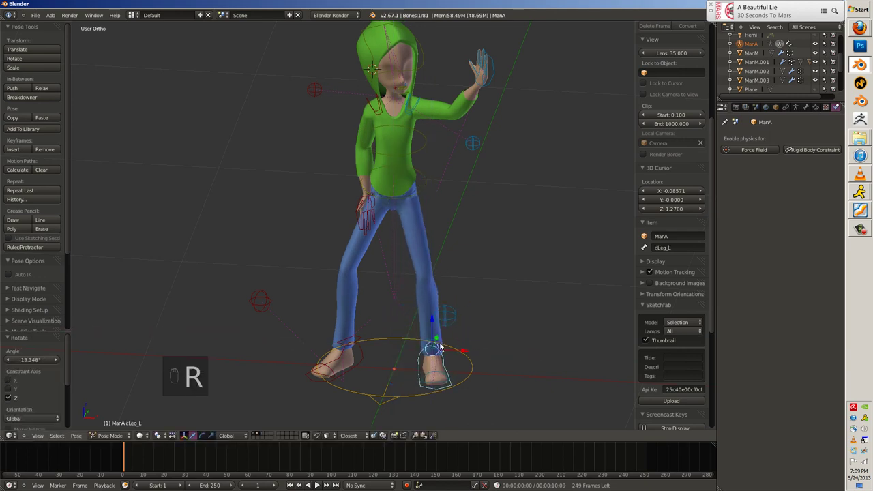
key("r")
key("a")
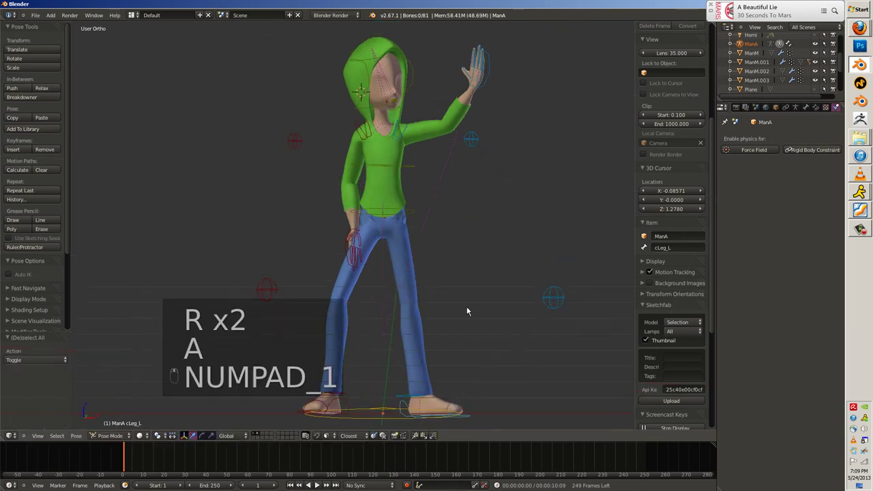
key("r")
key("r")
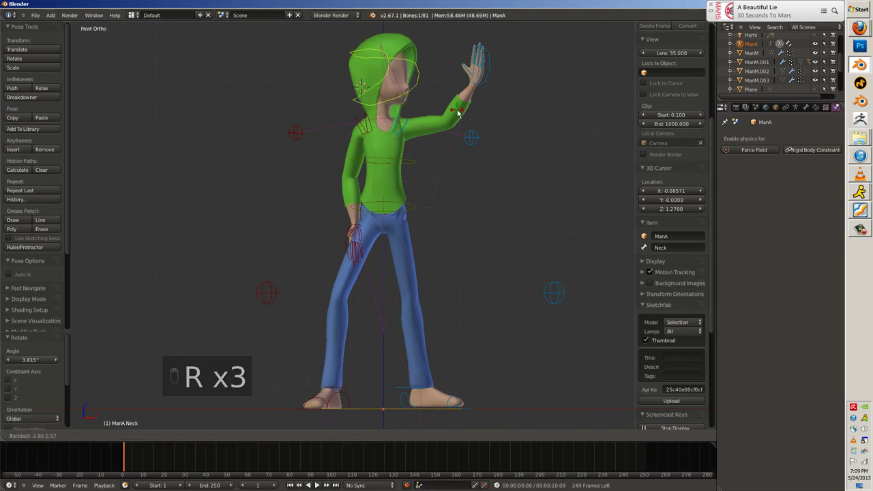
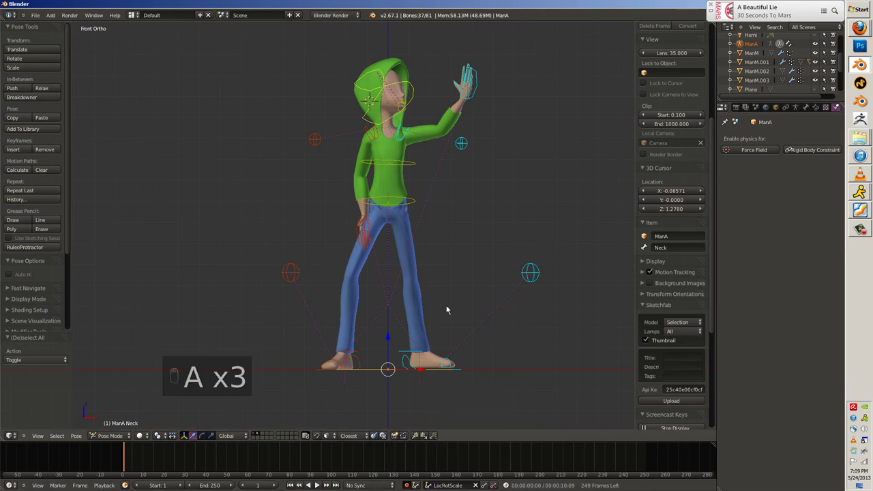
Insert keyframes for the waving pose on the rig's bones at frame 1.
key("i")
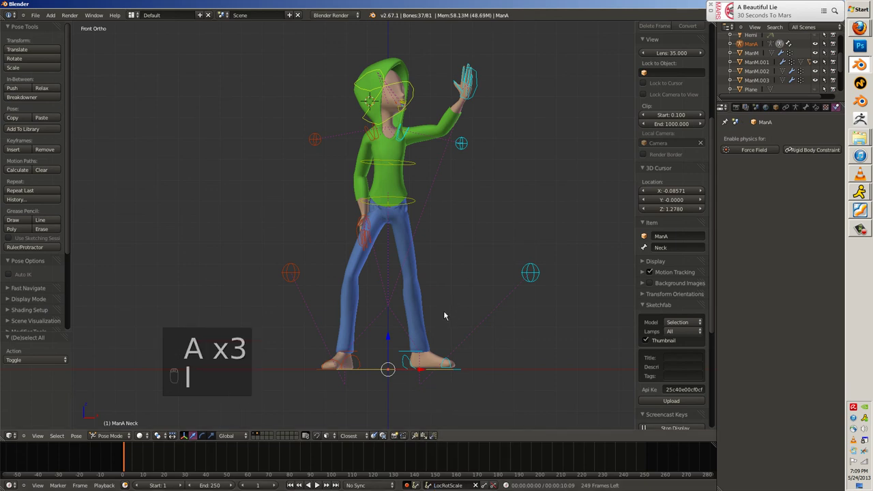
key("a")
key("a")
key("i")
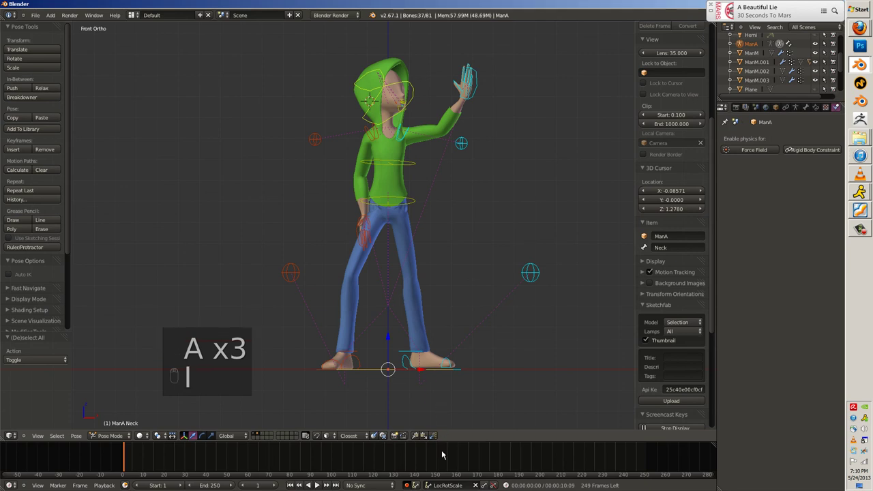
key("g")
key("a")
key("a")
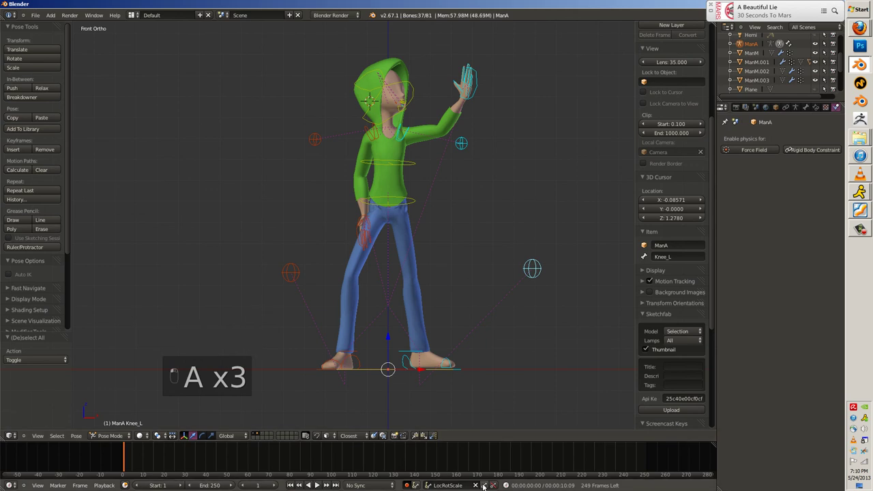
left_click(486, 486)
key("a")
key("a")
key("i")
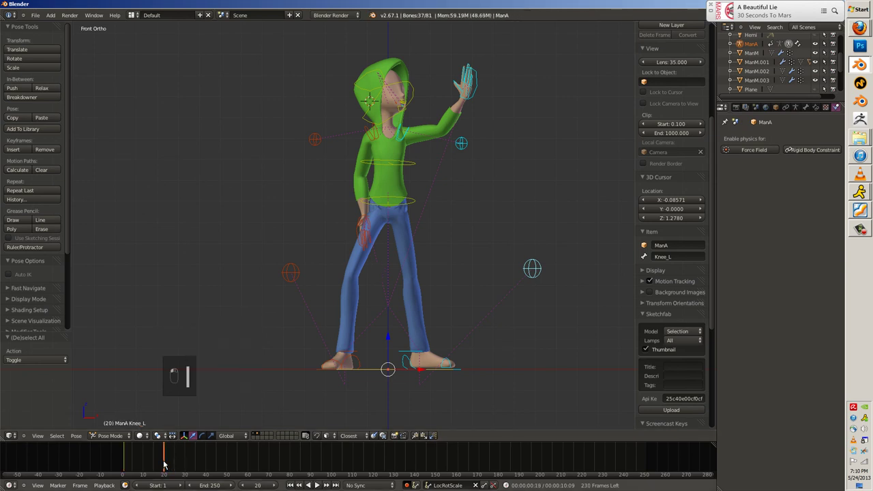
At frame 20, clear the arm's pose and straighten it out horizontally to the side.
key("Left")
key("a")
key("a")
key("alt+g")
key("alt+r")
key("r")
key("g")
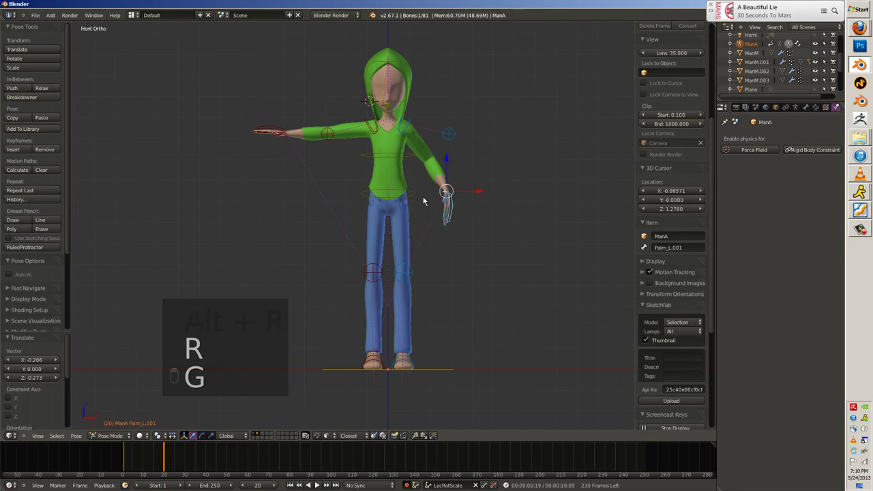
With Auto Key on, bend the abdomen forward, tilt the neck and rotate the hip control in side view.
key("r")
key("g")
key("g")
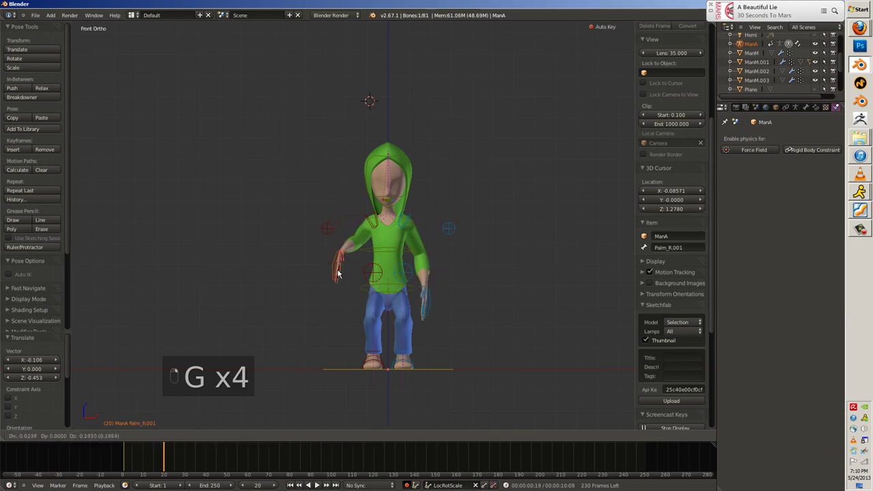
key("g")
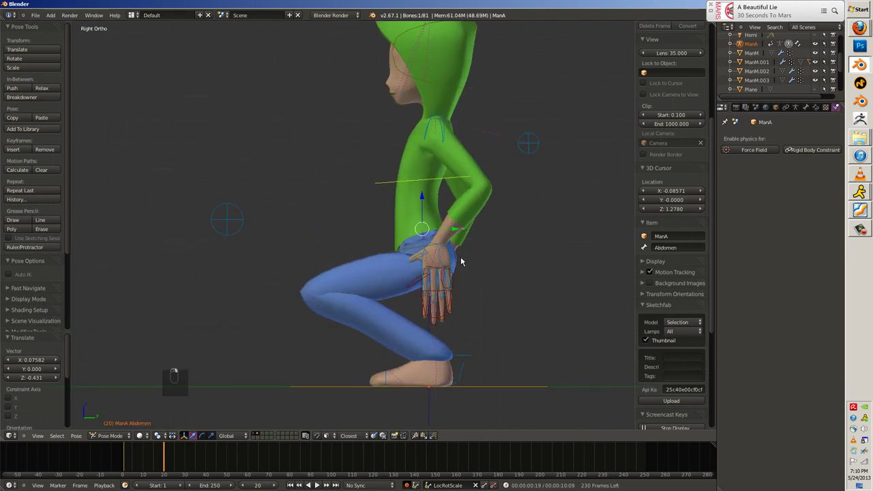
key("ctrl+z")
key("r")
key("g")
key("r")
key("r")
key("g")
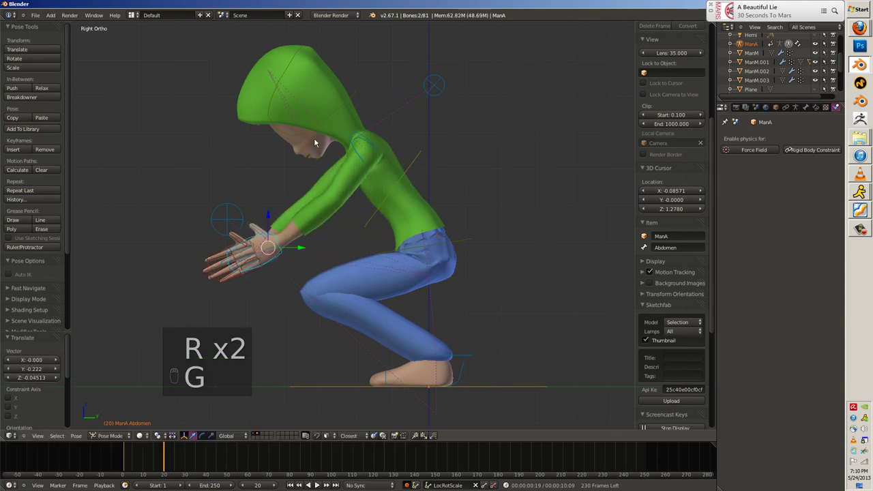
key("r")
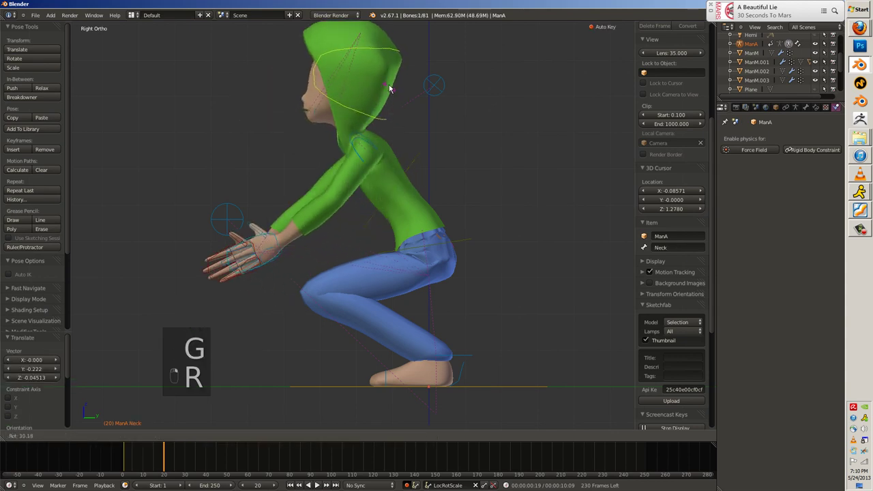
key("g")
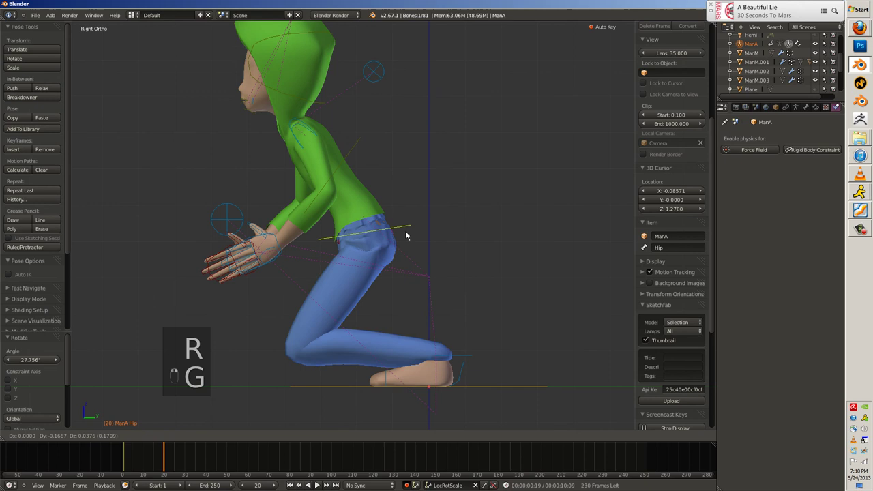
Move the left foot roll and leg controls and rotate both leg controls around Z.
key("r")
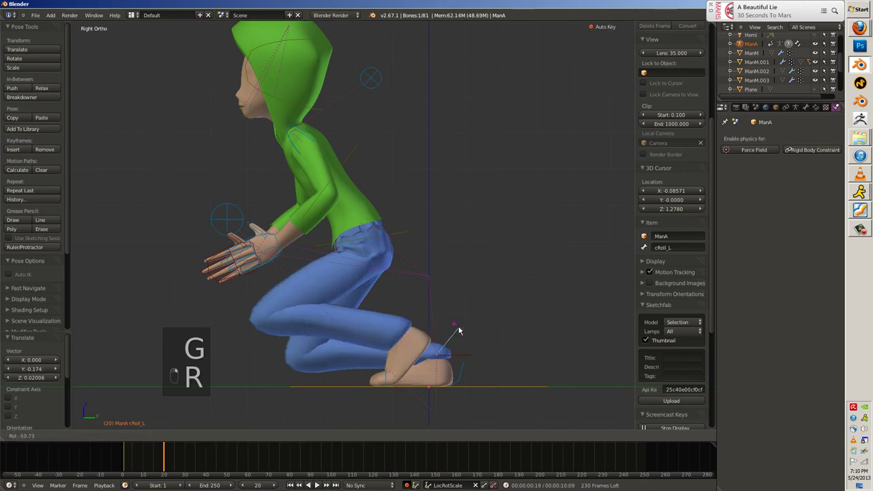
key("g")
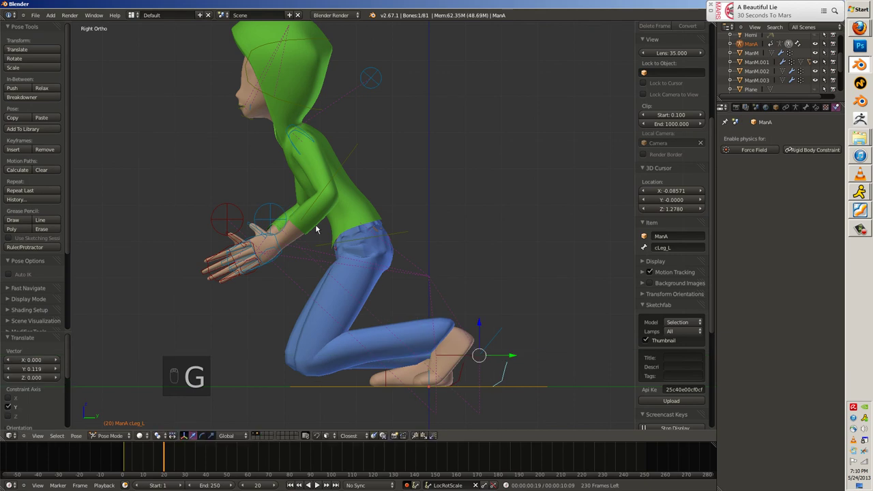
right_click(280, 210)
key("g")
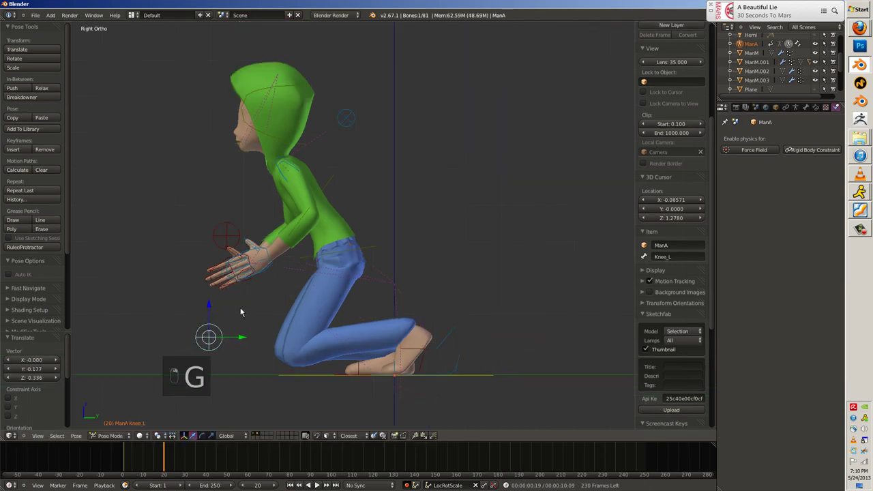
left_click_drag(434, 289, 495, 285)
key("r")
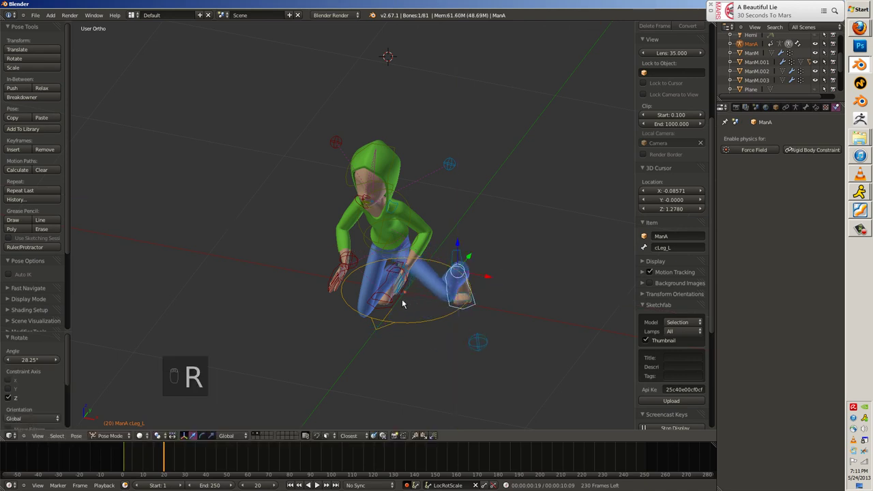
left_click_drag(398, 300, 391, 278)
key("r")
left_click_drag(390, 278, 391, 274)
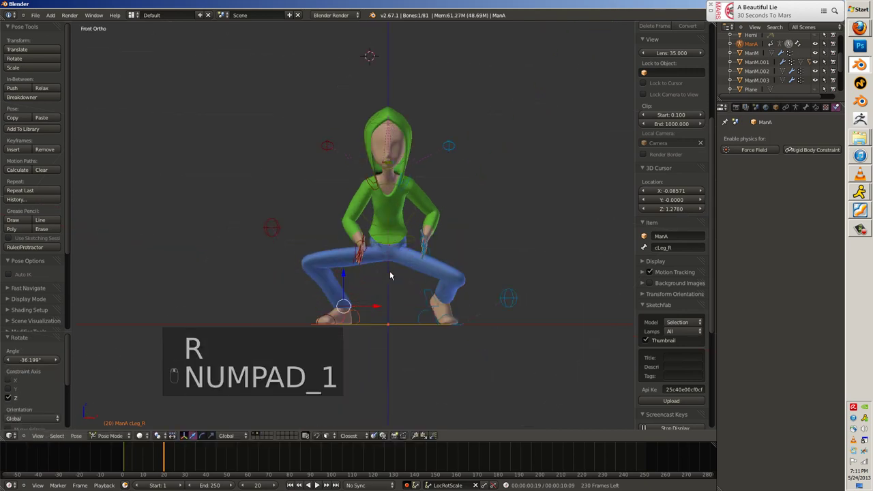
key("r")
Select all bones, make frame 20 the animation's last frame and play it back.
key("a")
key("a")
key("i")
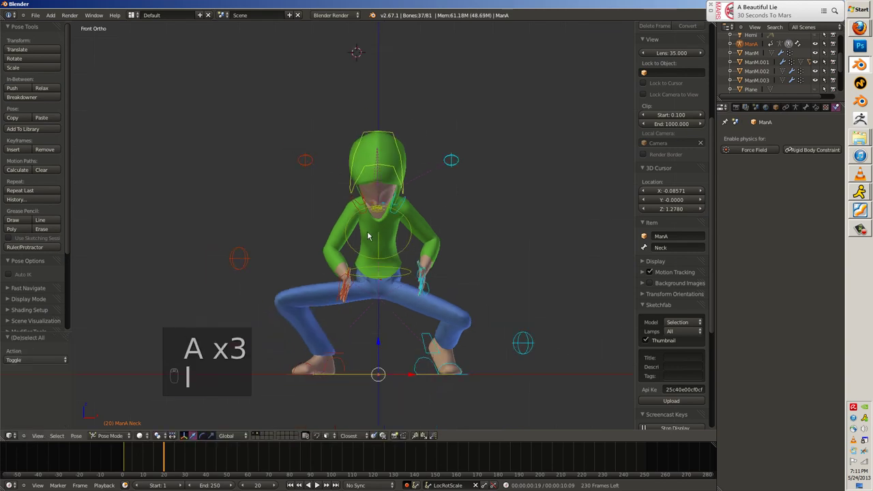
key("e")
key("alt+a")
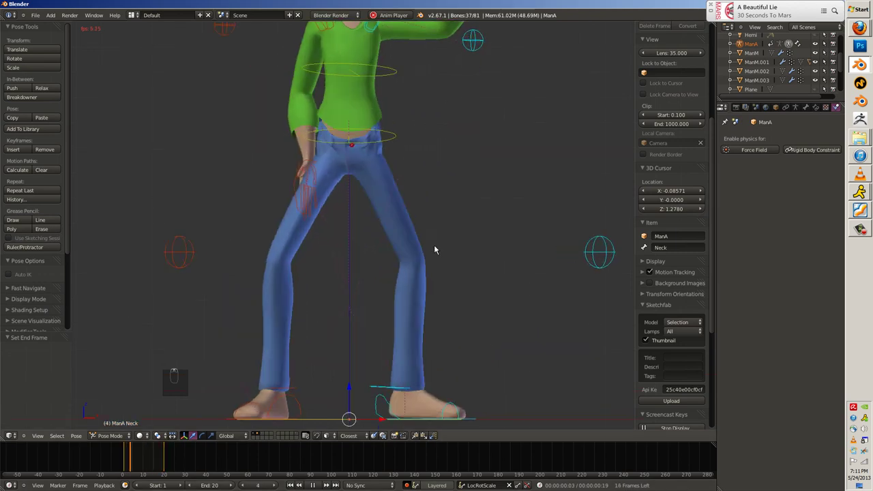
Stop the animation playback at frame 20.
key("Escape")
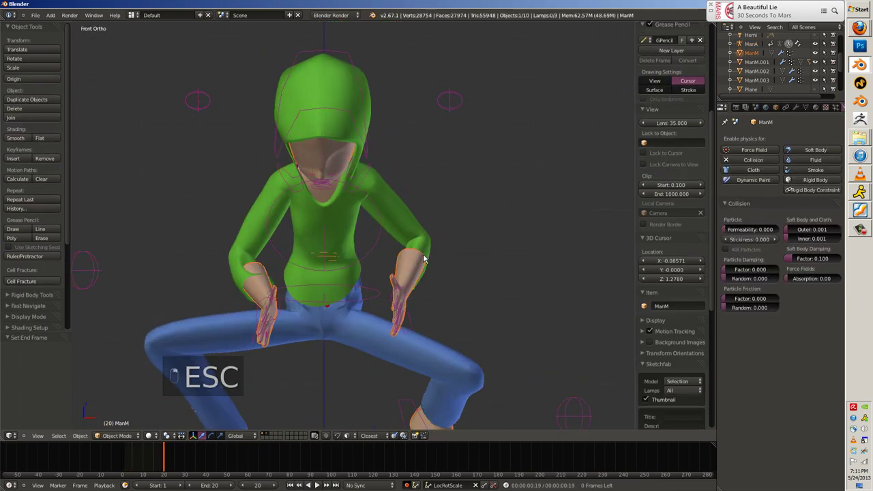
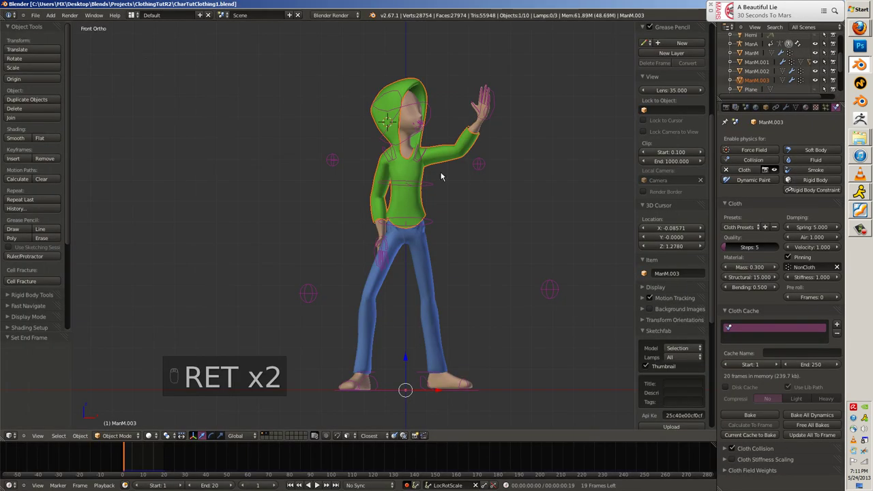
Save the project as CharTutClothing1.blend with the cloth cache ending at frame 20.
key("ctrl+s")
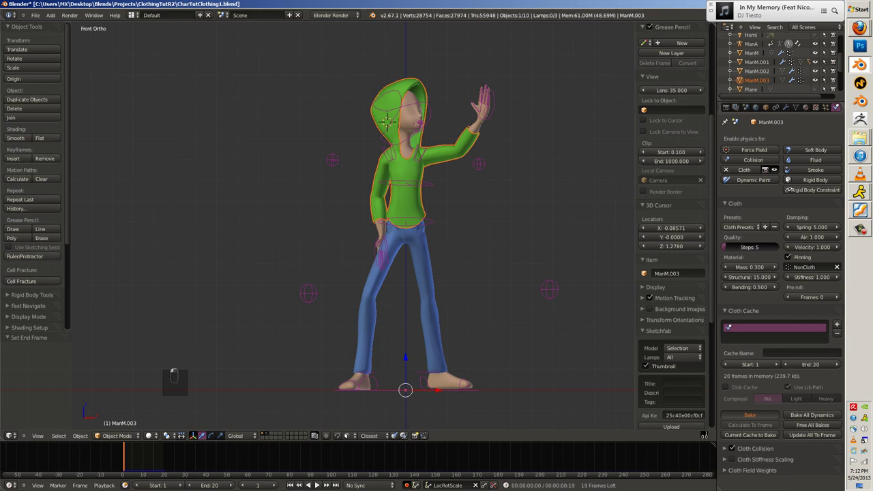
Play and inspect the baked hoodie simulation, then give the cloth the Cotton preset with Steps 11 and cloth collision.
key("alt+a")
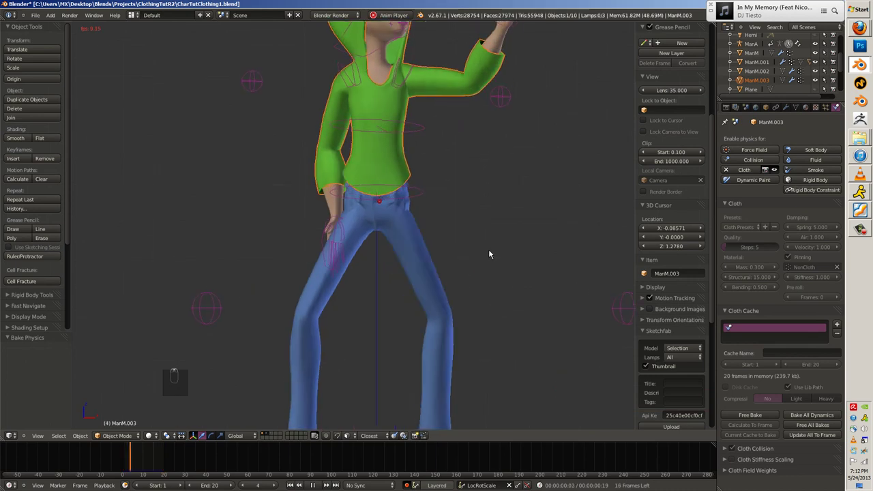
left_click_drag(389, 291, 516, 311)
key("Escape")
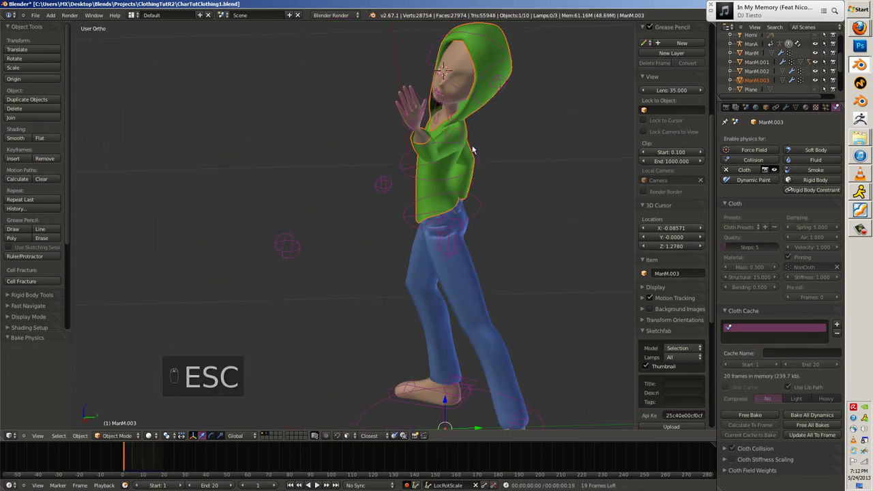
left_click_drag(758, 414, 693, 443)
Rebake the 20-frame cloth cache and replay the simulation.
key("ctrl+l")
key("ctrl+r")
key("alt+a")
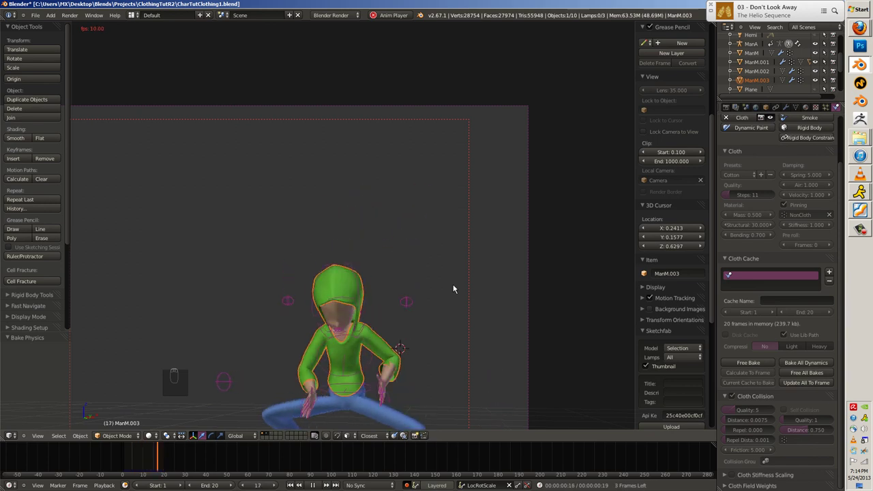
Stop playback at frame 10 and select the body mesh ManM, inspecting the hood's neckline.
key("Escape")
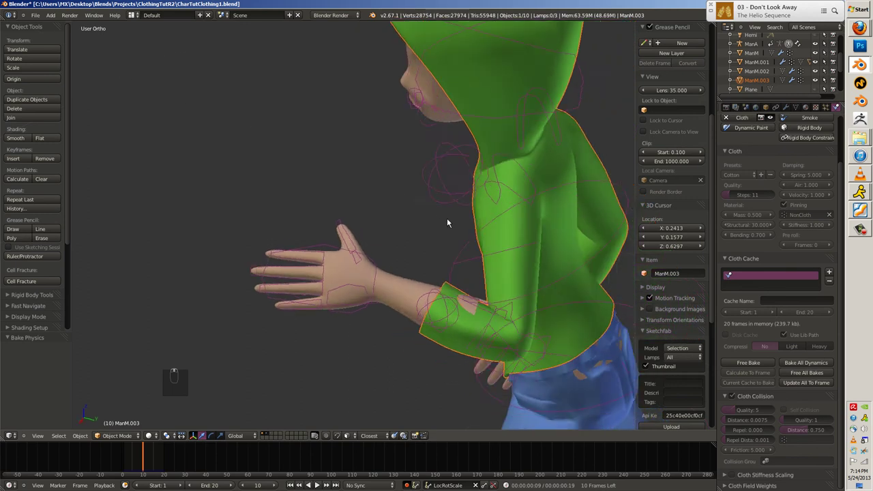
key("a")
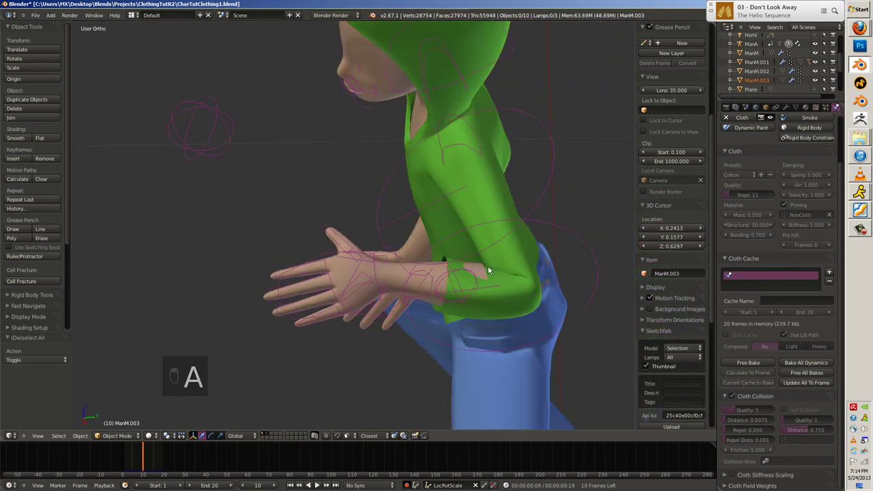
left_click_drag(486, 270, 484, 271)
key("a")
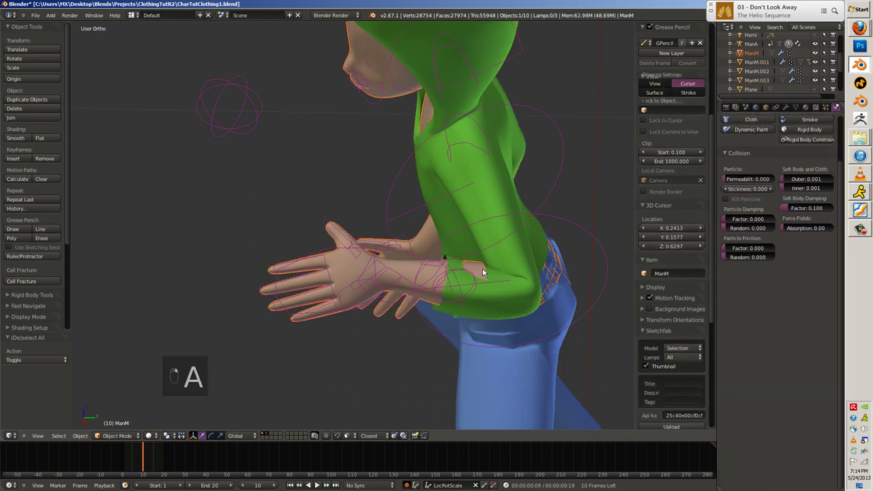
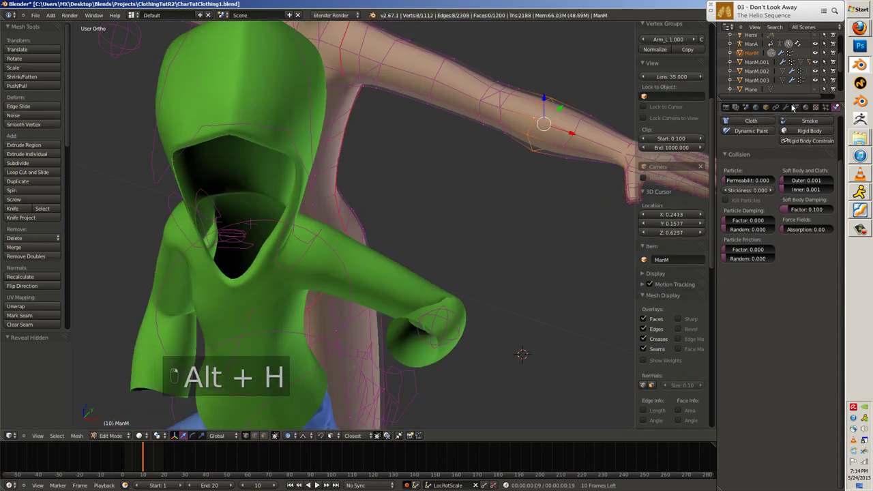
Assign the selected body vertices to the Hide vertex group and leave Edit Mode.
left_click_drag(797, 108, 488, 255)
key("Tab")
key("a")
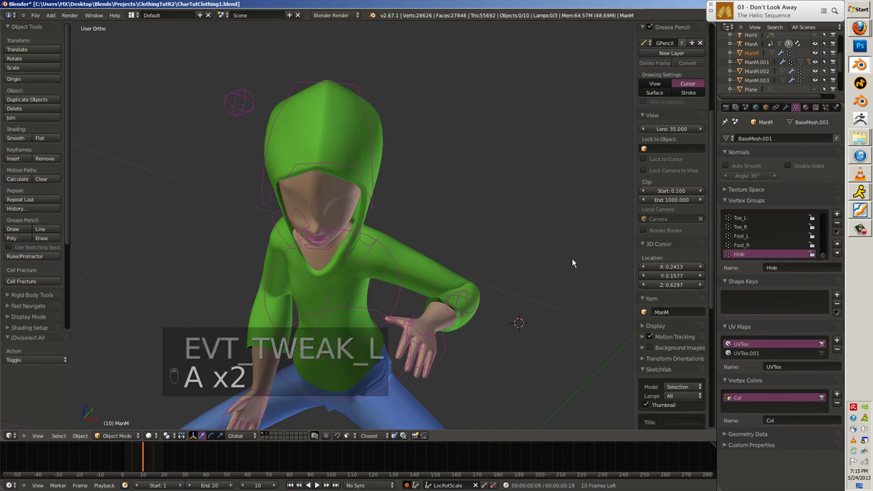
key("Tab")
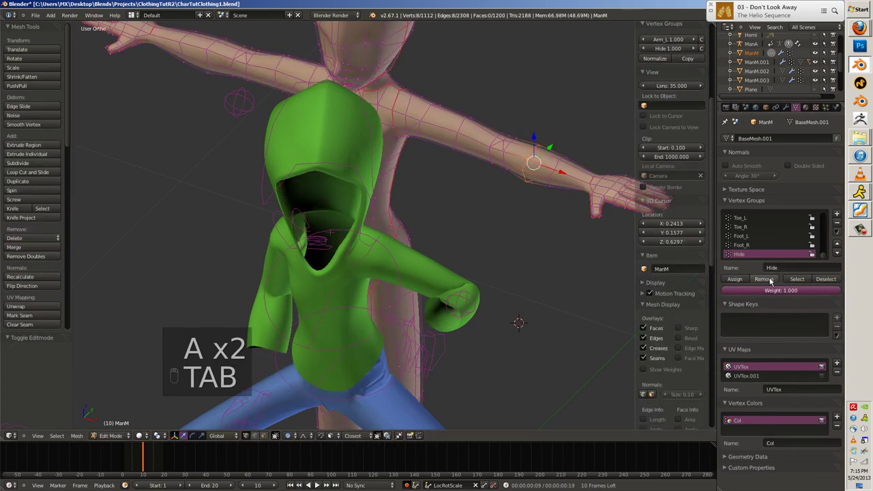
Select the hoodie ManM.003 and show its Armature, Cloth and Subdivision Surface modifier stack.
key("Tab")
key("a")
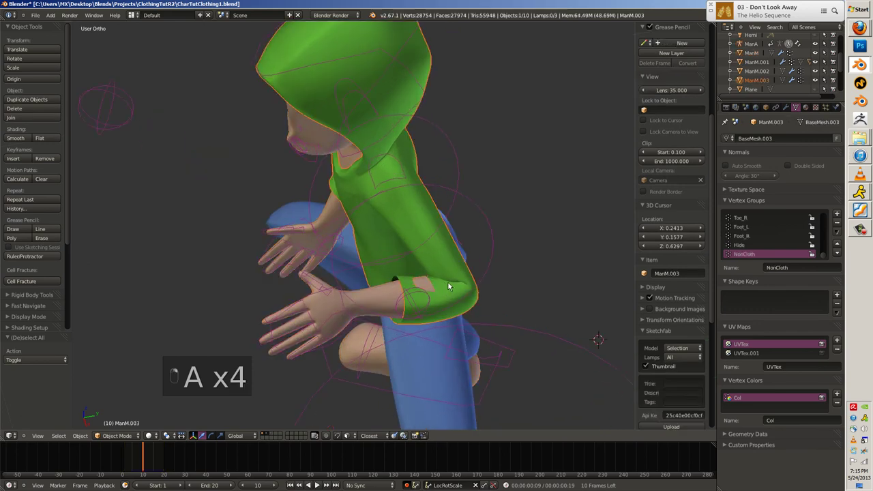
key("a")
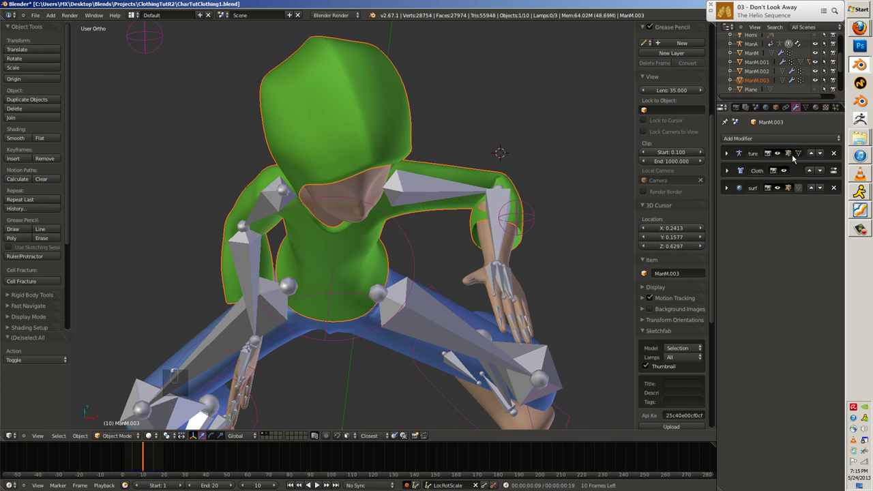
Enter weight painting on the hoodie and grade weights along the hood and sleeve.
key("Tab")
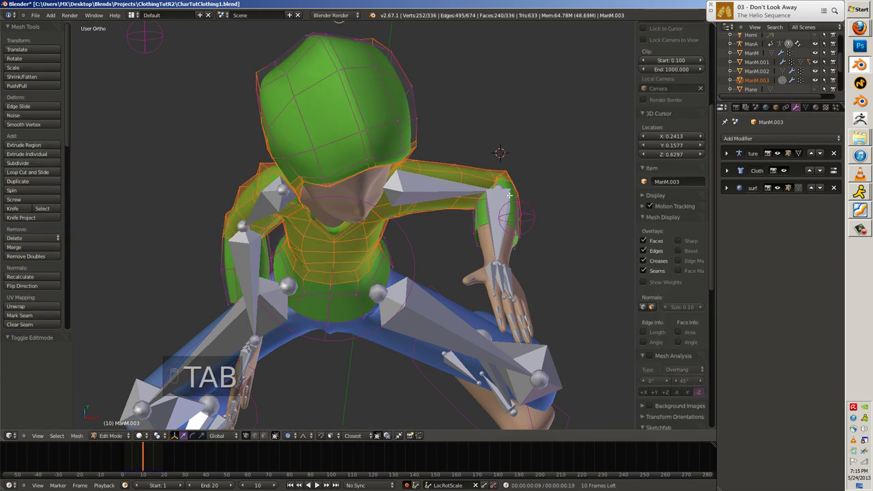
key("Tab")
key("ctrl+t")
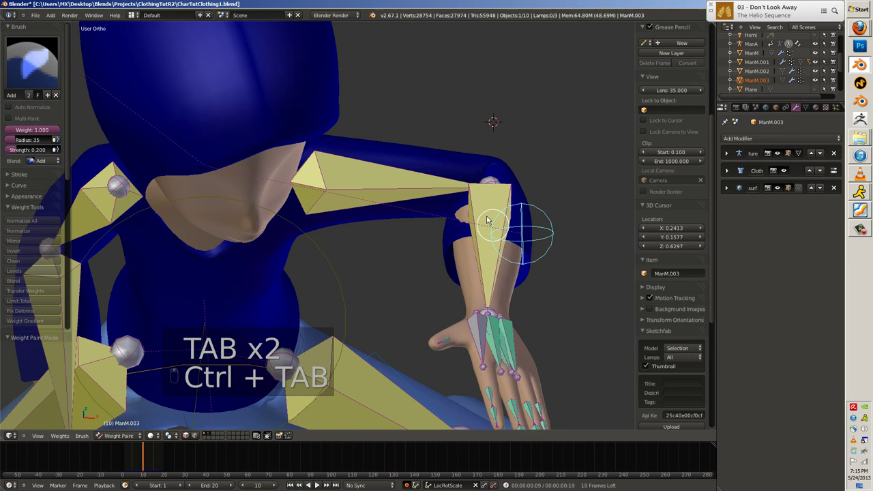
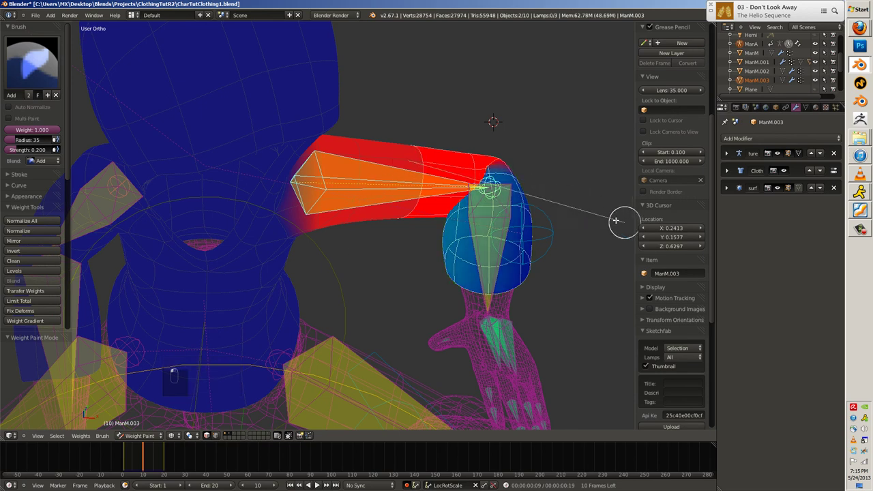
middle_click(549, 175)
Leave weight painting back to Object Mode and view the hood from the front.
key("ctrl+z")
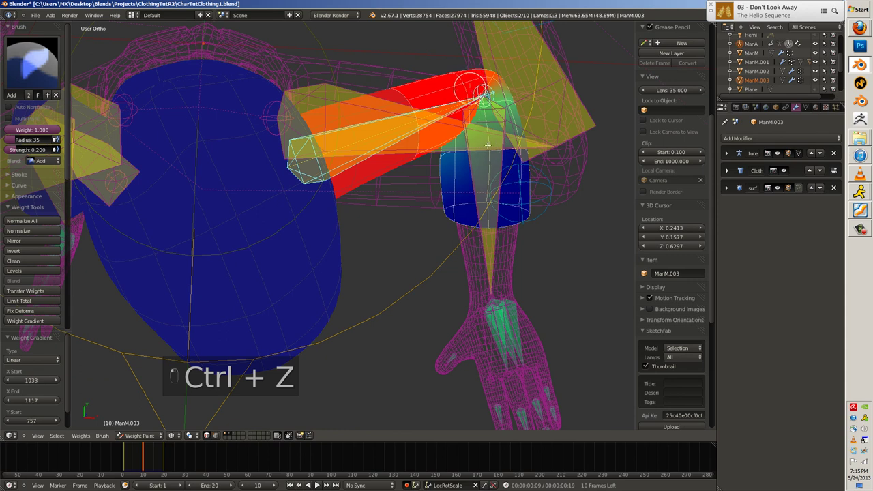
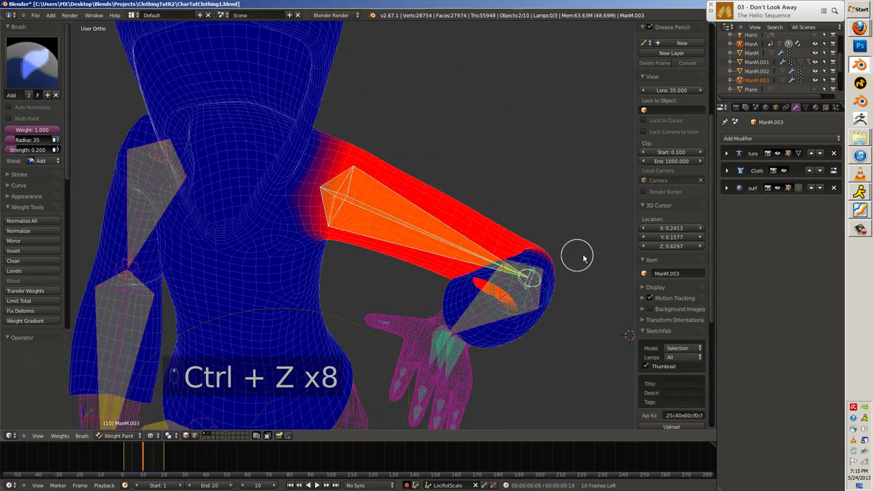
key("z")
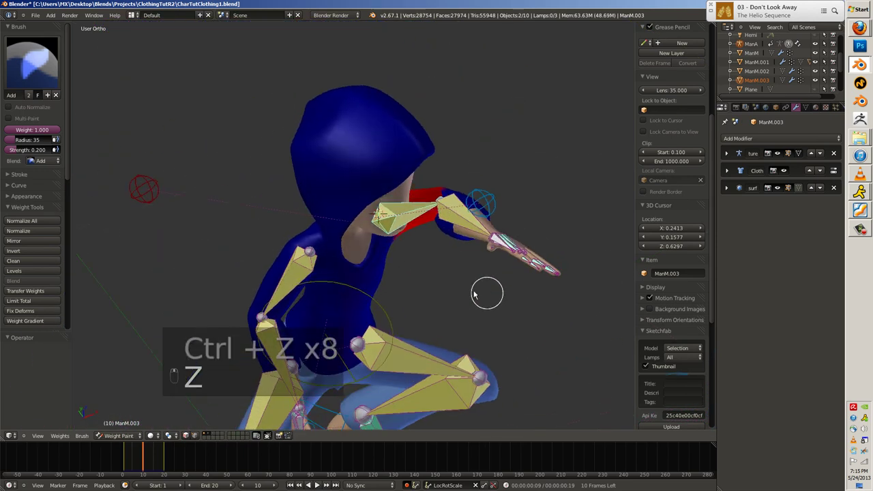
key("ctrl+t")
key("a")
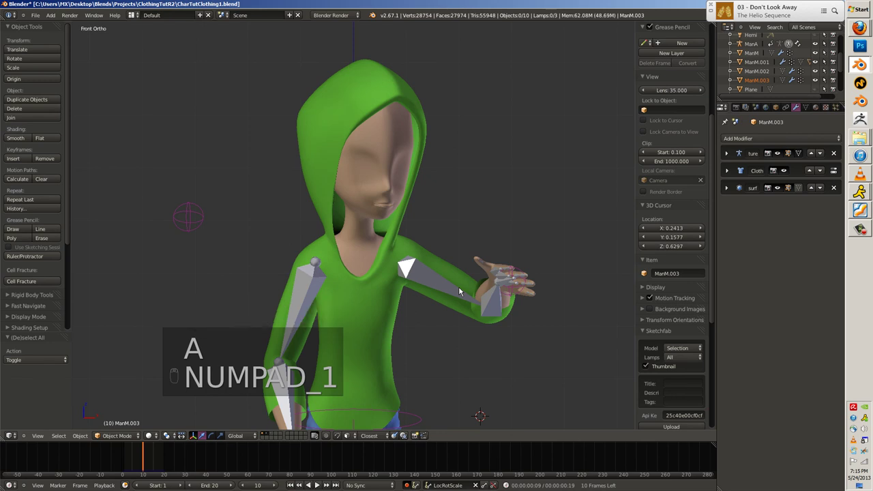
Shrink the hoodie vertices slightly inward around the neck with Shrink/Fatten.
middle_click(514, 302)
middle_click(473, 290)
left_click_drag(458, 218, 474, 208)
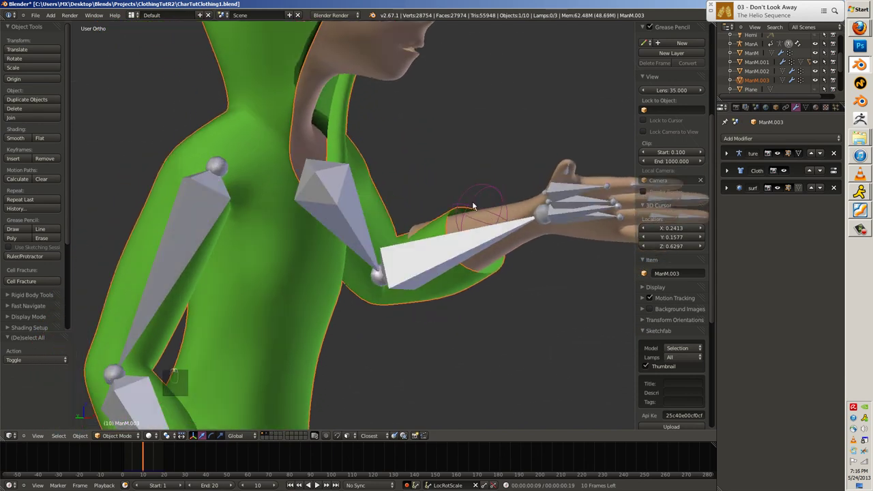
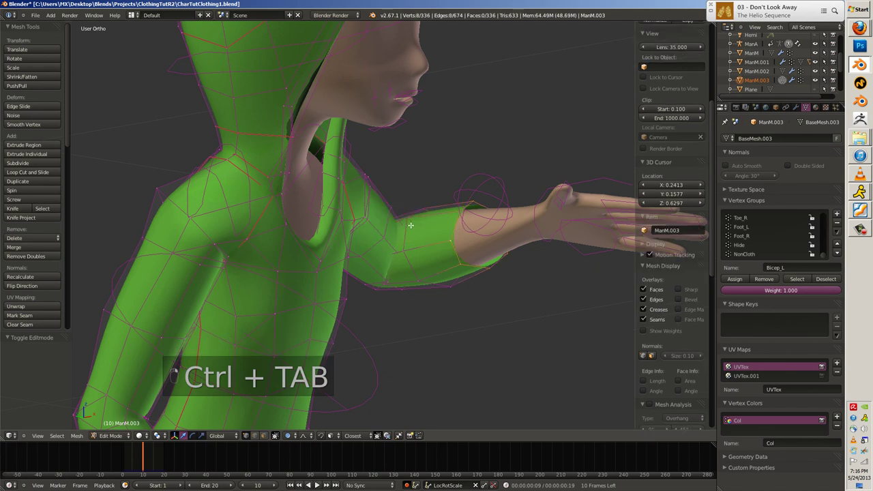
key("alt+s")
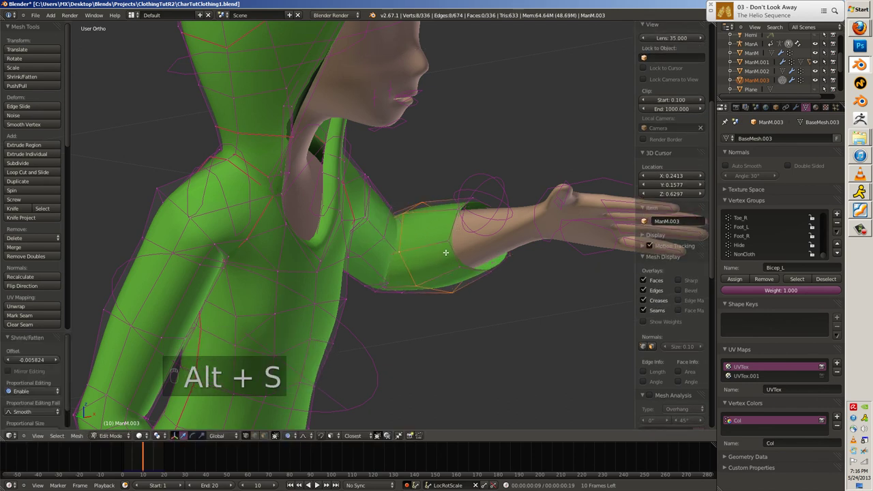
key("ctrl+z")
key("Tab")
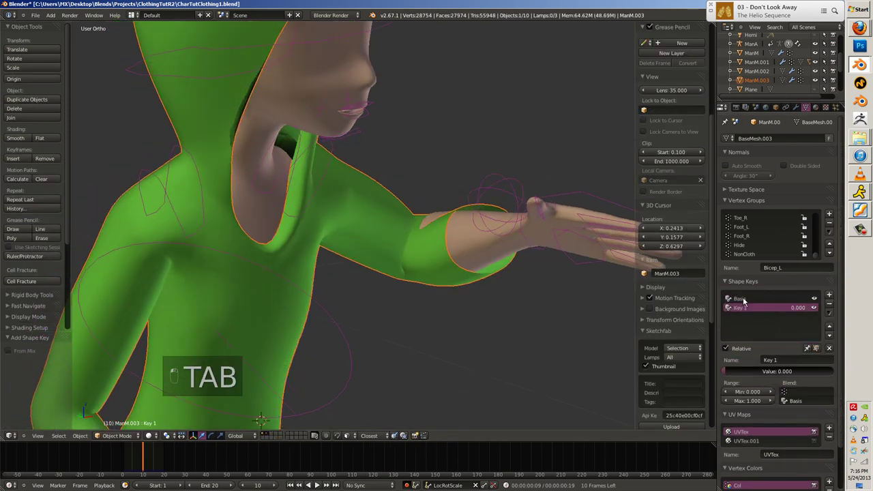
Add Basis and Key 1 shape keys to the hoodie and replay to frame 1.
key("Tab")
key("alt+s")
key("Tab")
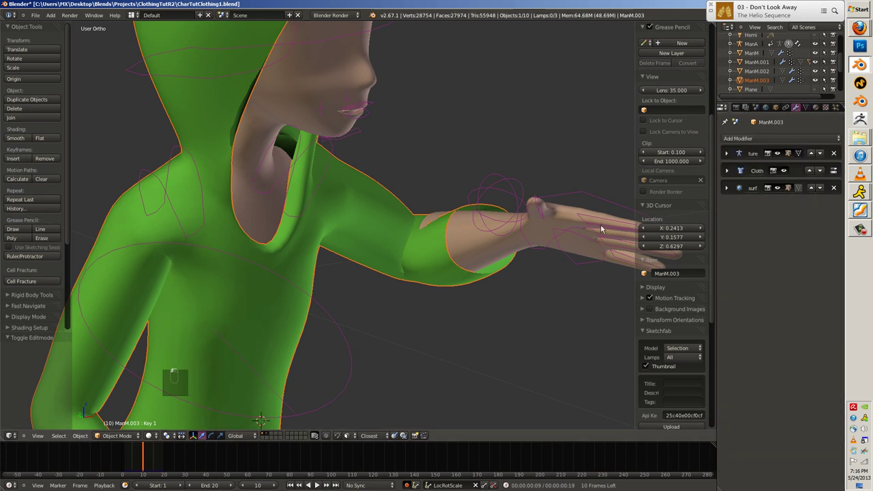
key("shift+alt+a")
key("Escape")
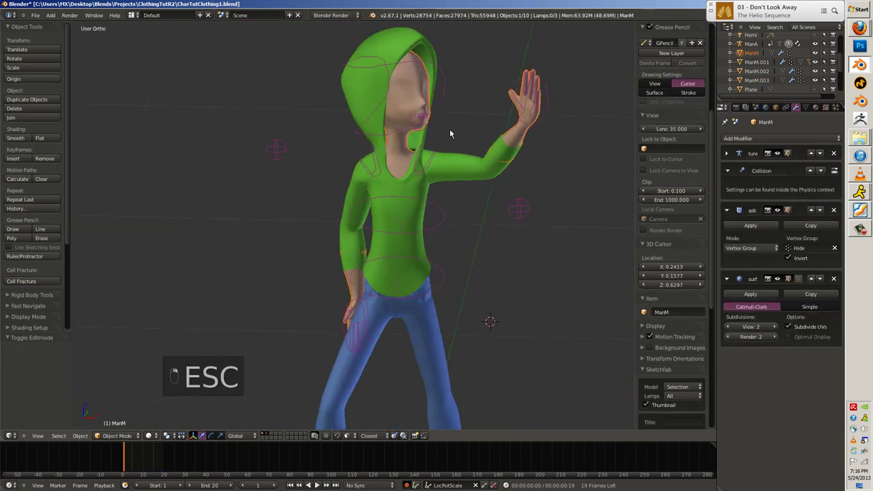
Shrink/fatten the hoodie sleeve in Edit Mode.
key("a")
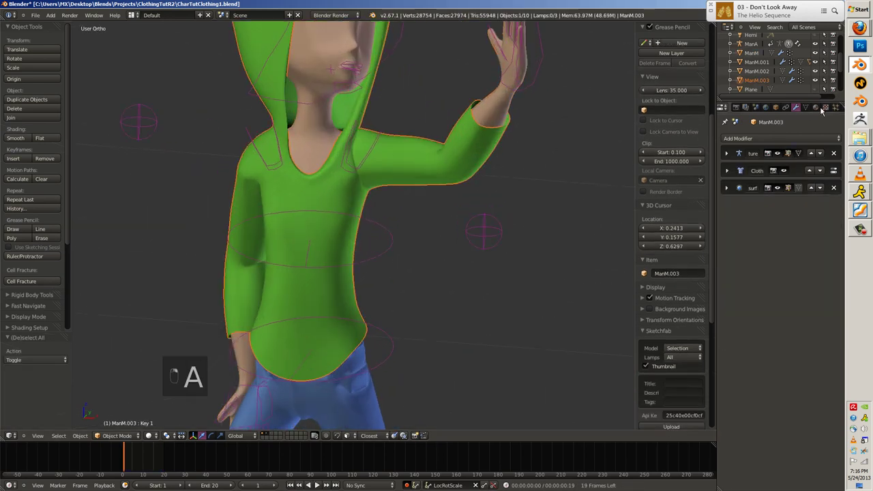
key("Tab")
key("a")
key("a")
key("alt+s")
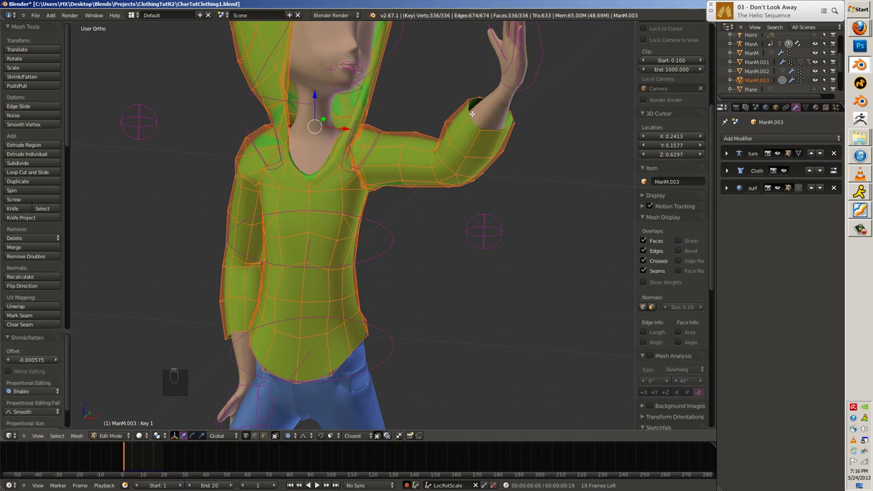
Scale the sleeve cuff vertices inward proportionally and play the OpenGL rendered animation.
key("s")
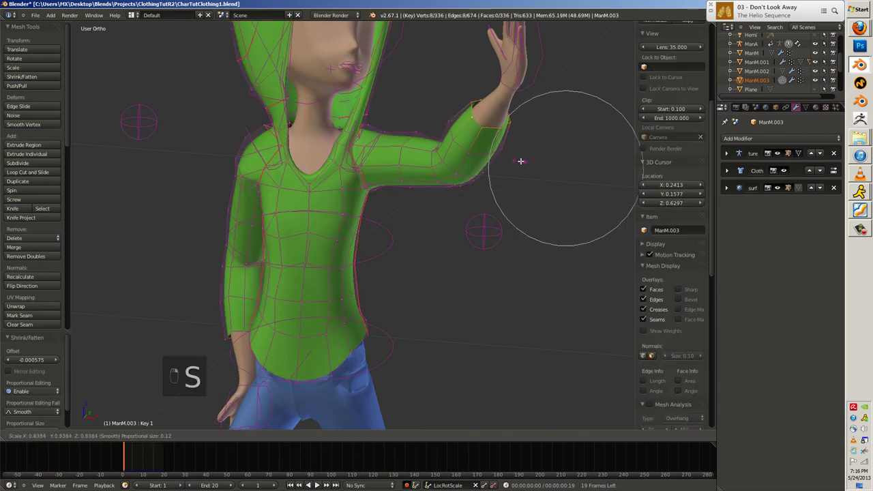
key(",")
key("s")
key("Tab")
key("a")
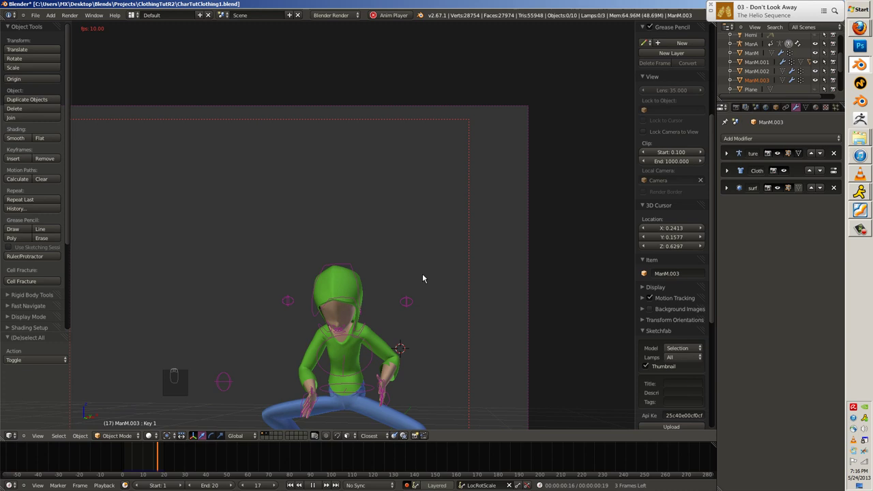
Switch to camera view and bake the hoodie's cloth simulation cache.
key("Escape")
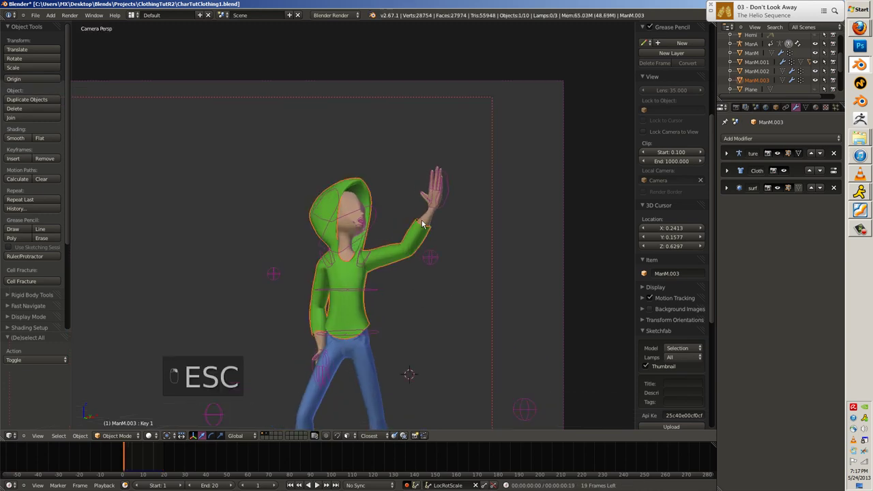
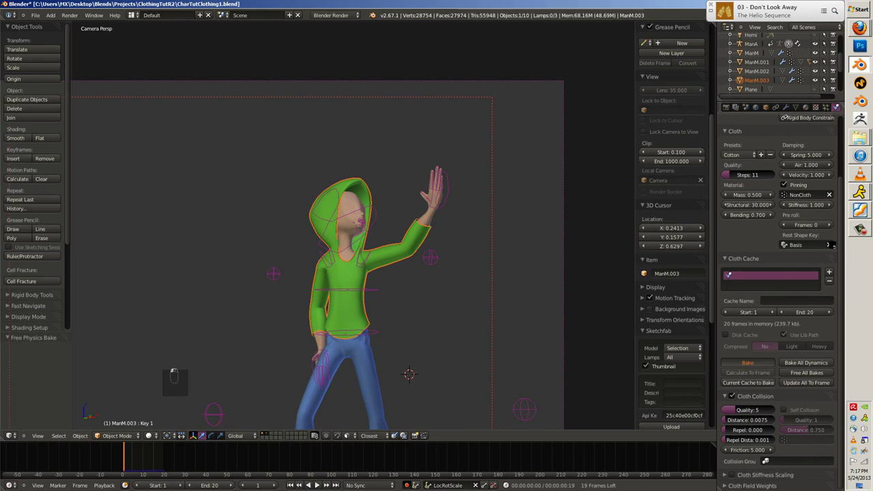
key("Escape")
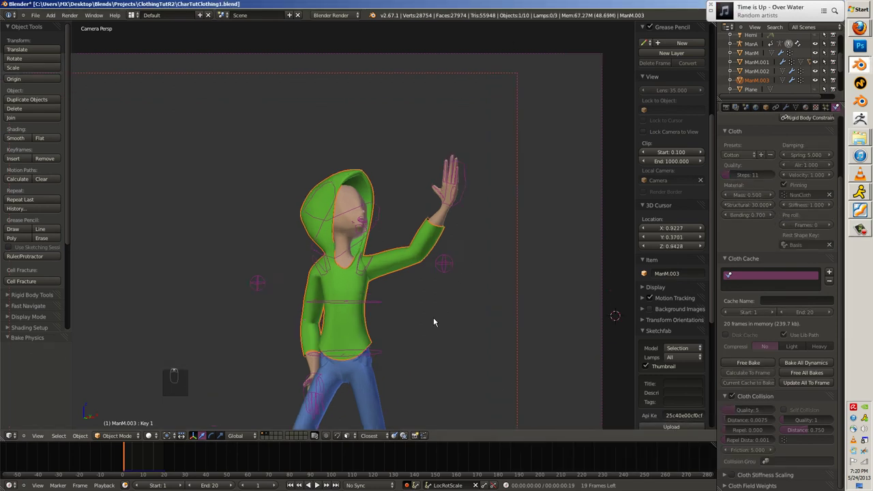
key("a")
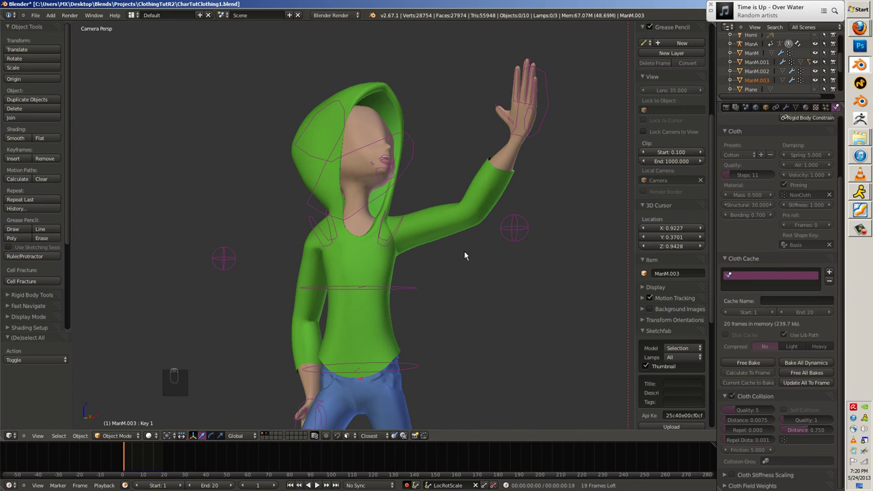
Render and play back the 20-frame OpenGL preview of the waving hooded character.
key("a")
key("a")
key("alt+a")
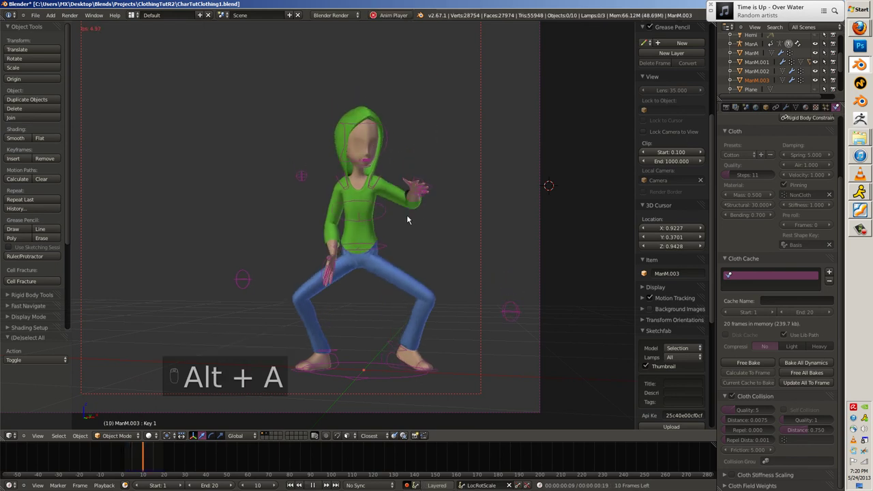